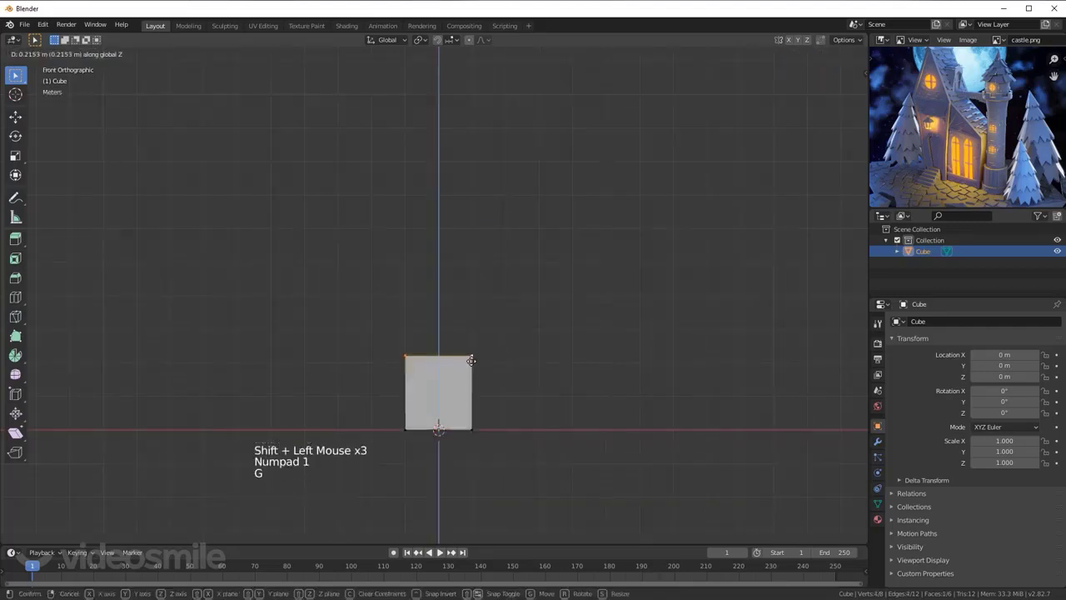
Step: Extrude the slab's top face up into a first section and widen it along X and Y
key("e")
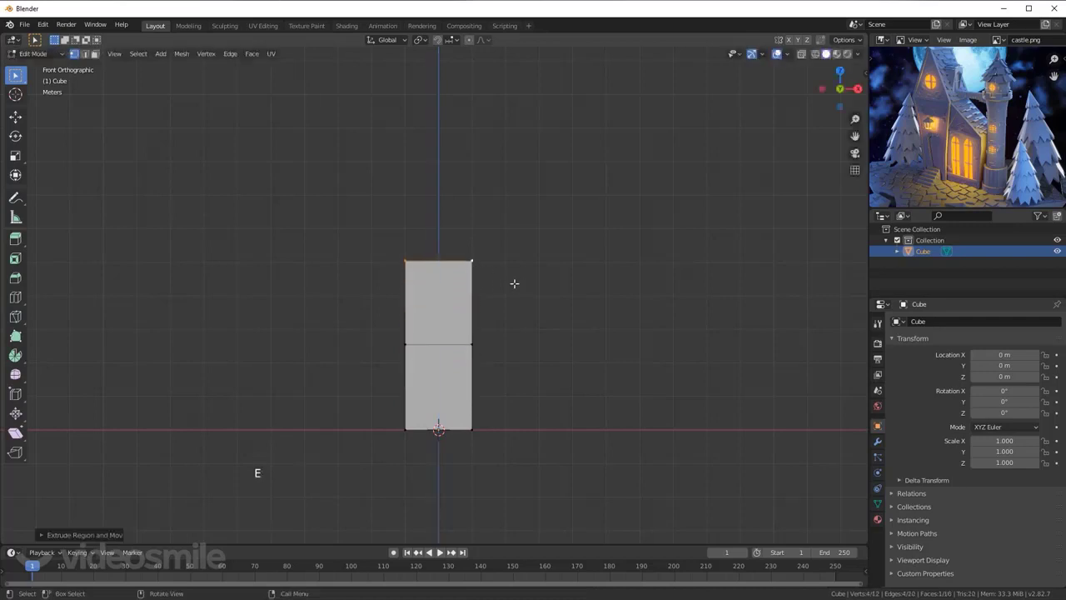
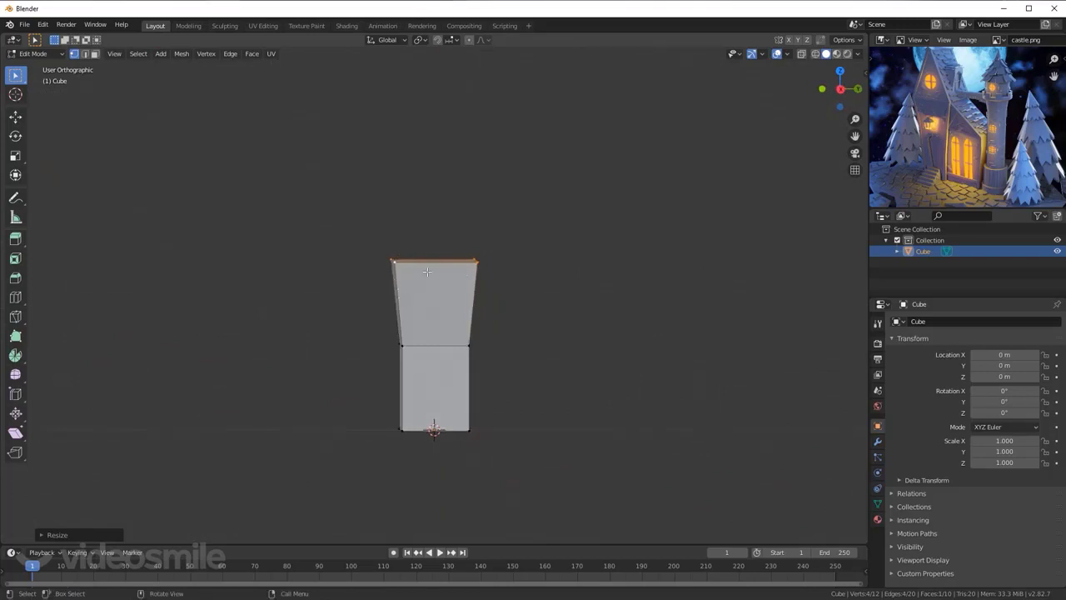
key("KP_1")
key("ctrl+z")
key("s")
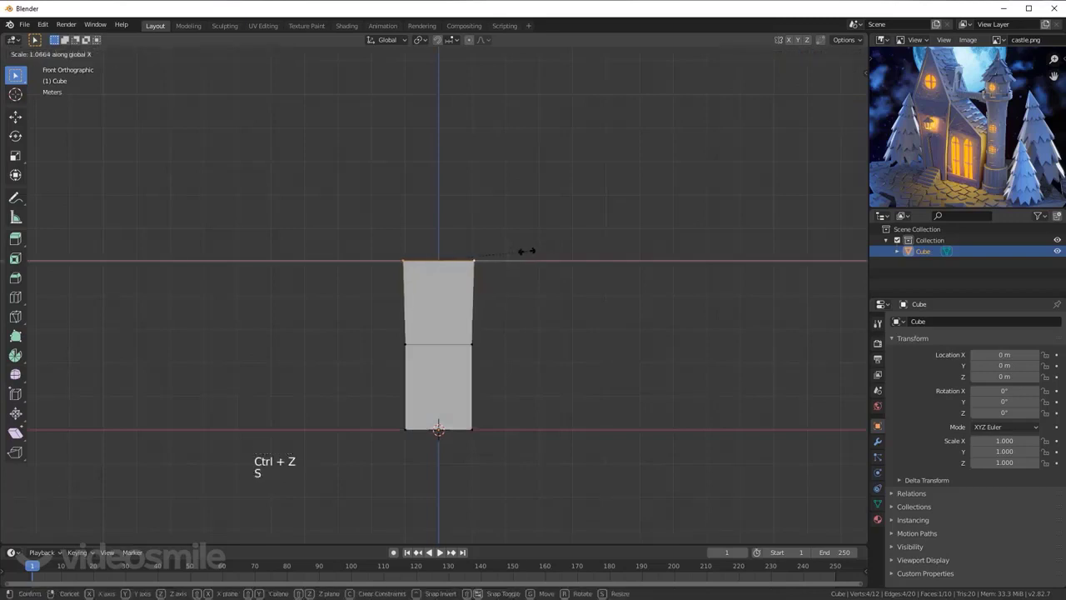
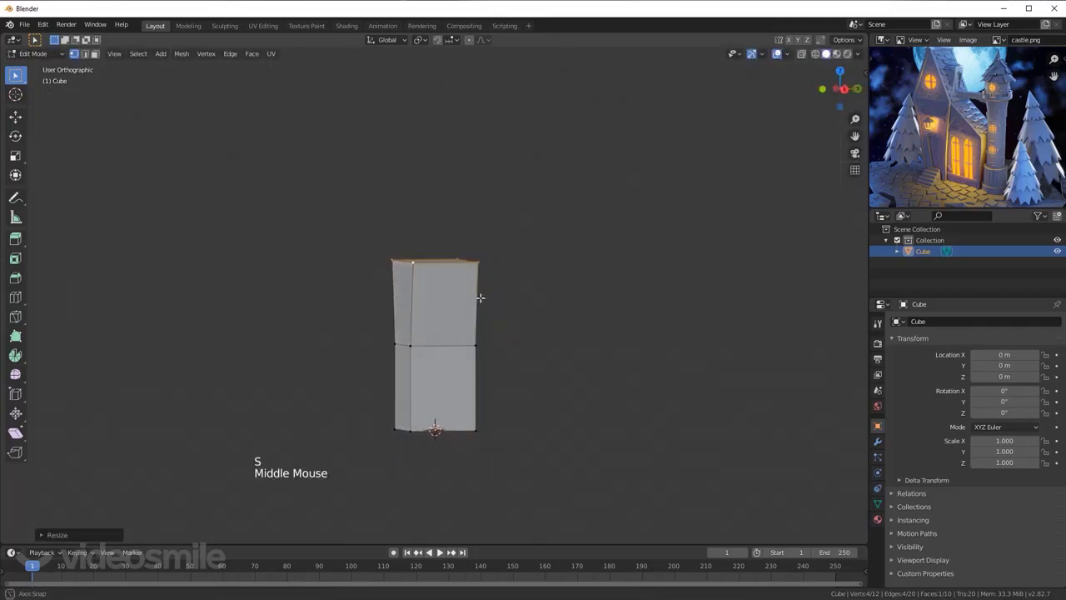
key("ctrl+z")
Step: Extrude a middle section flaring wider at its top, then a straight section above it
key("KP_1")
key("s")
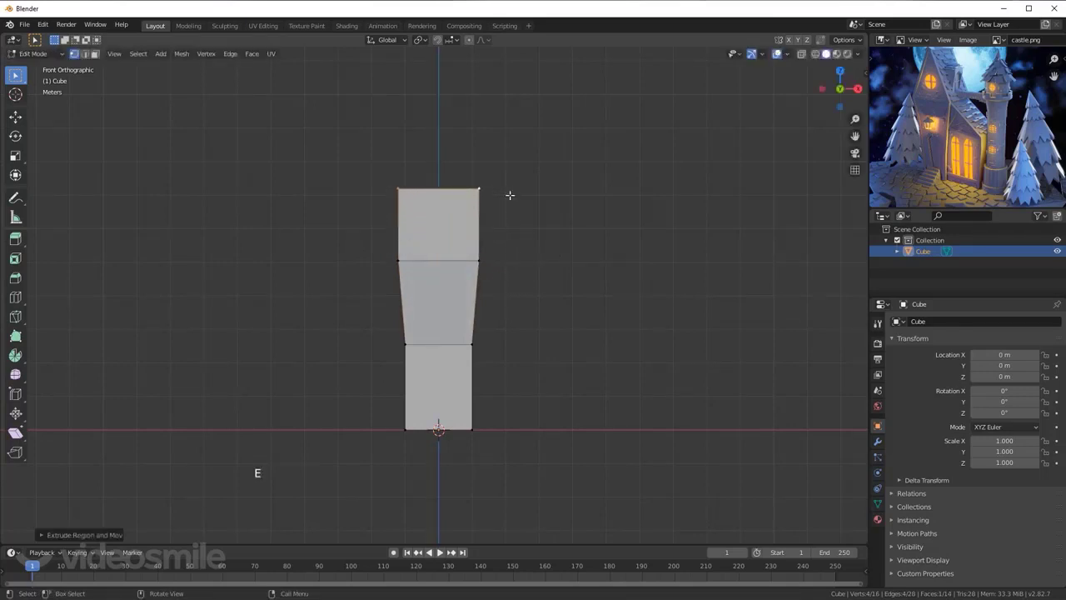
key("s")
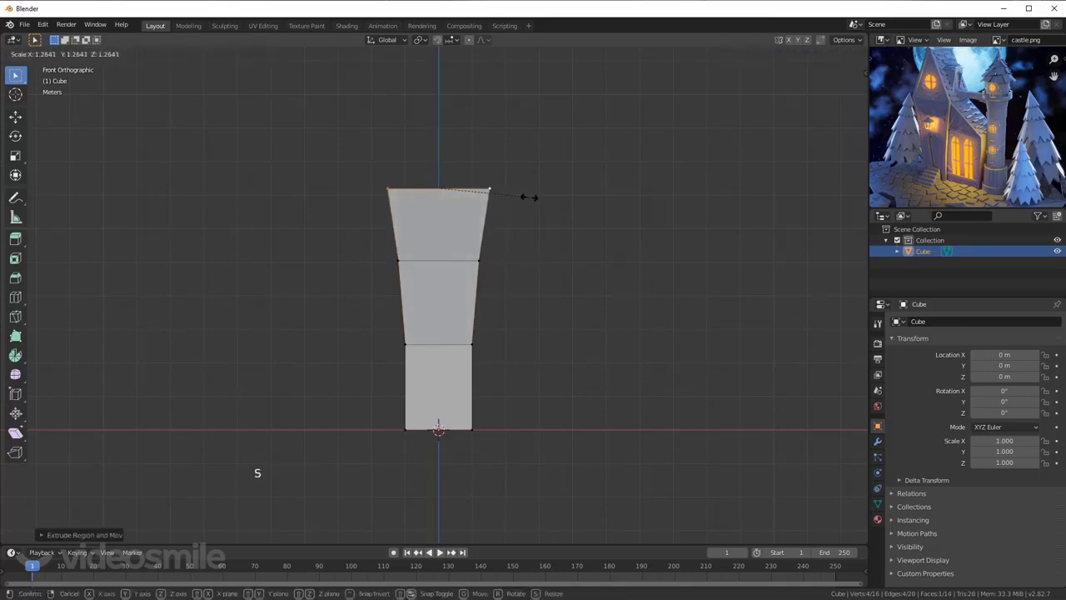
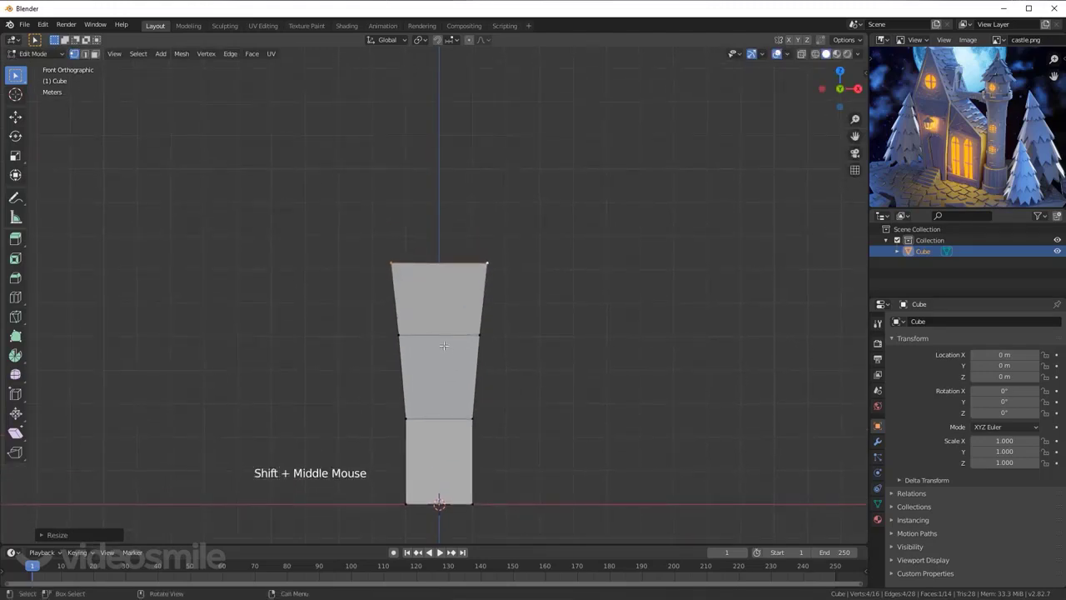
key("e")
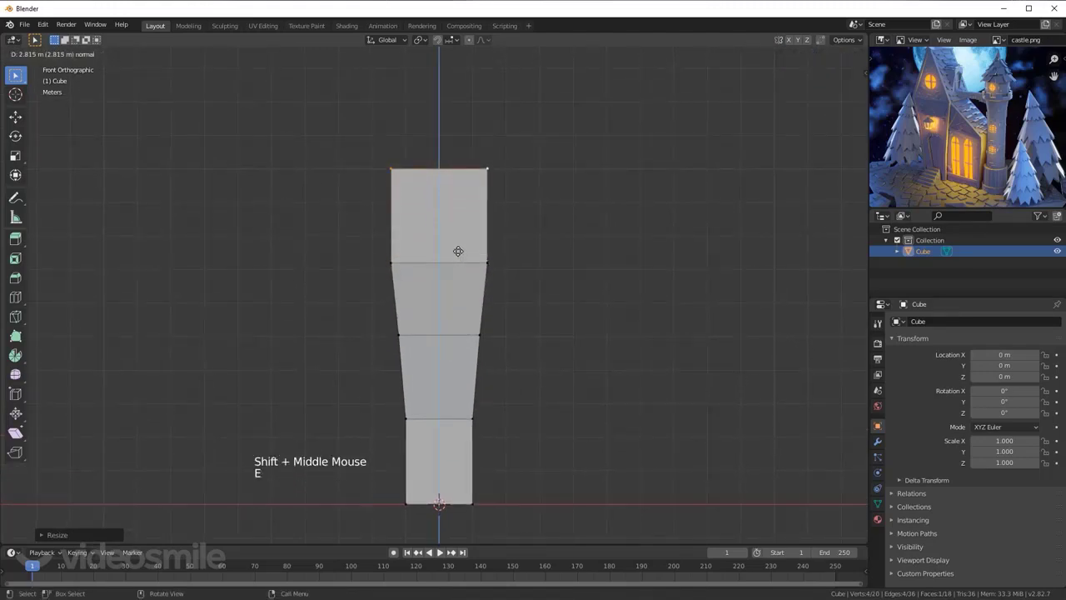
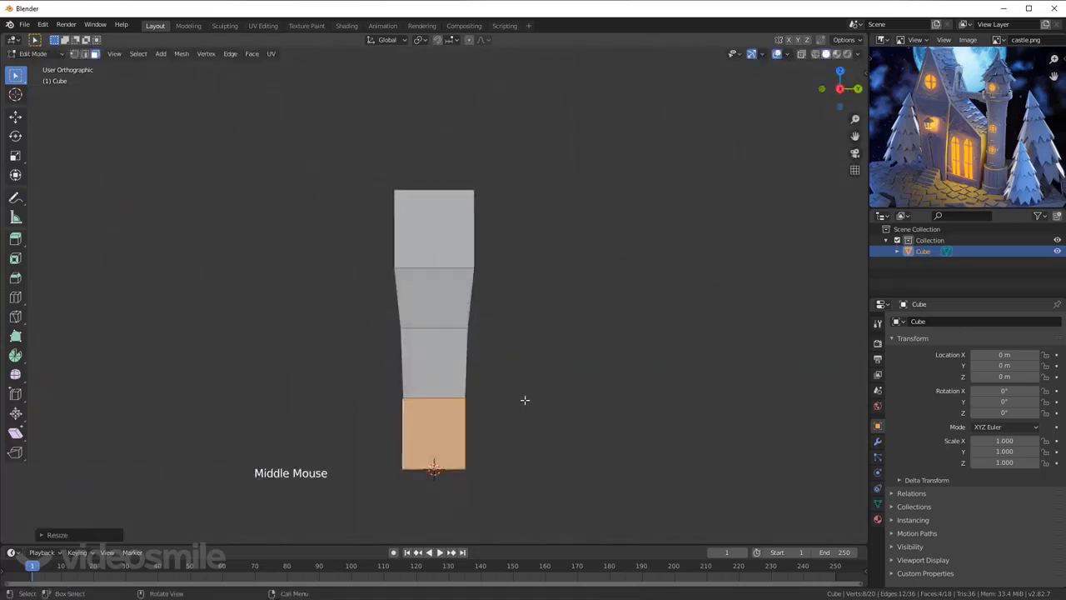
Step: Scale the top face to a pointed spire and show the tower's dimensions, 2.88 × 2.88 × 10 m
key("s")
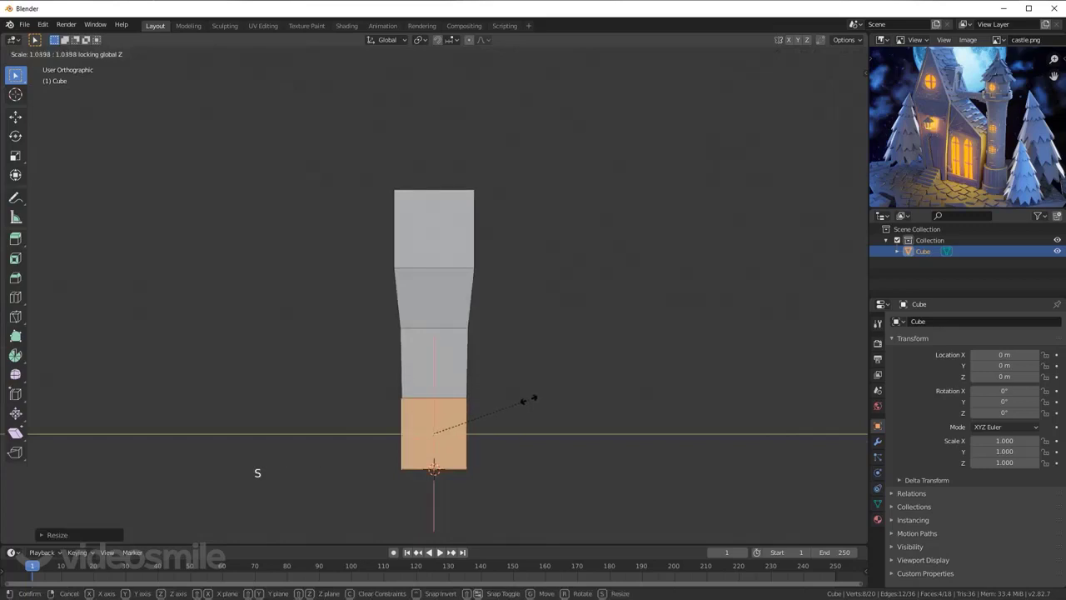
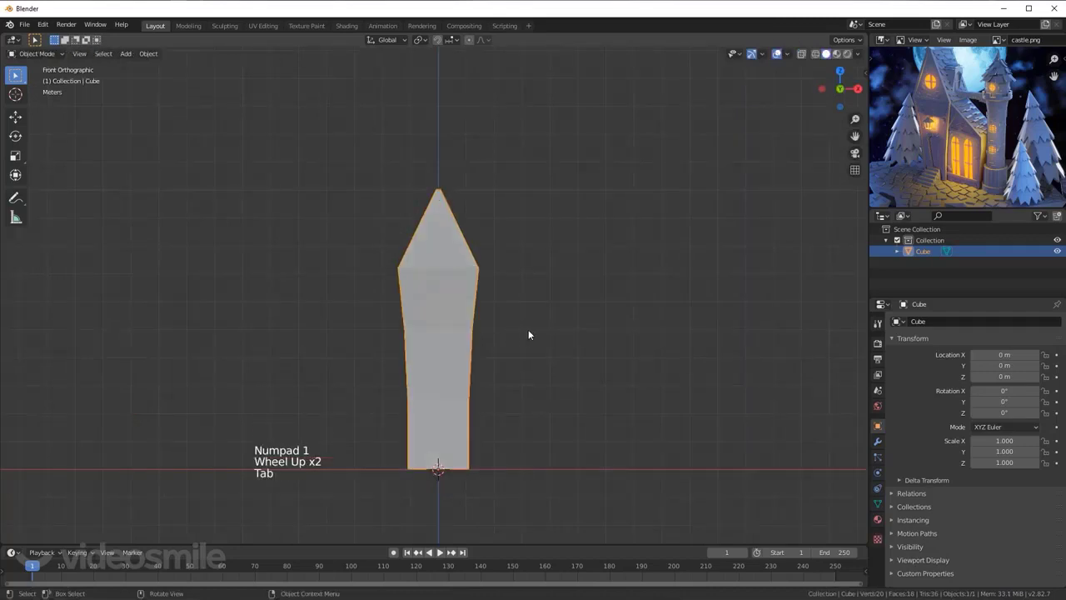
key("n")
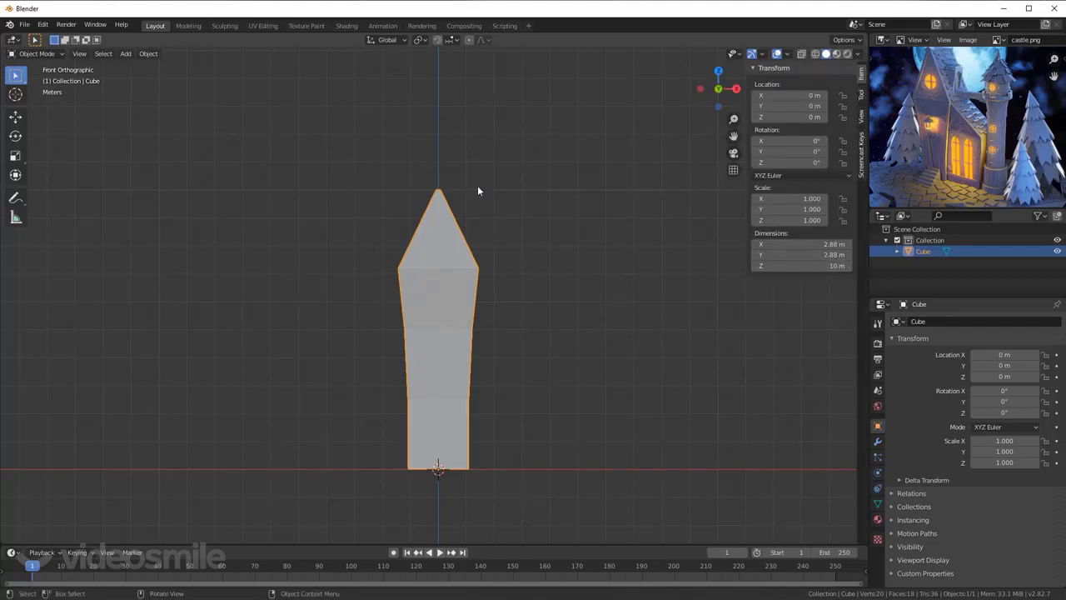
Step: Orbit and zoom around the tower to bring its front middle faces into view
middle_click(505, 303)
middle_click(447, 278)
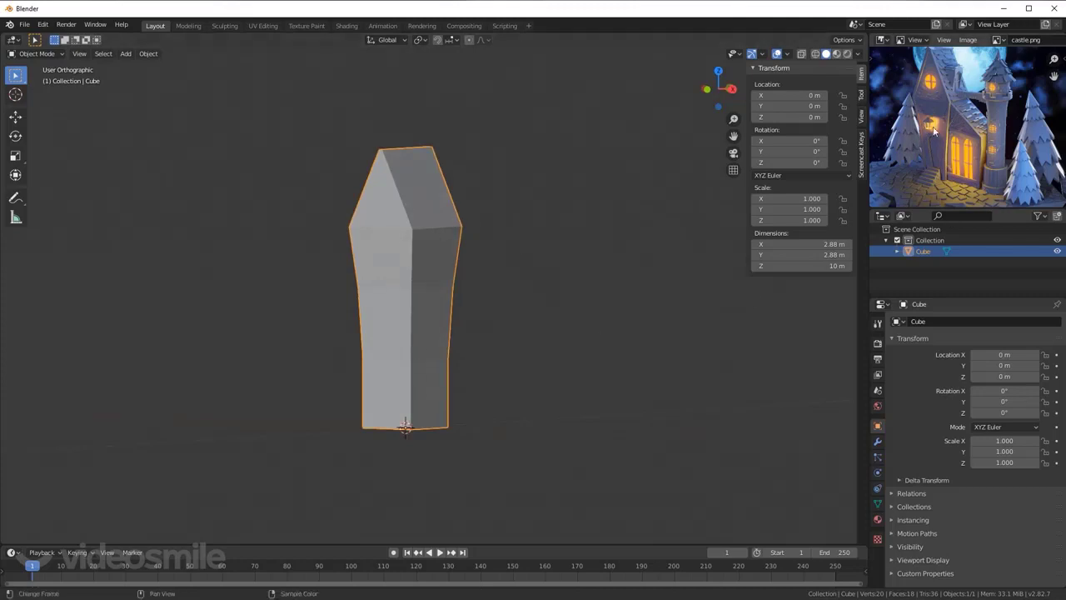
middle_click(480, 308)
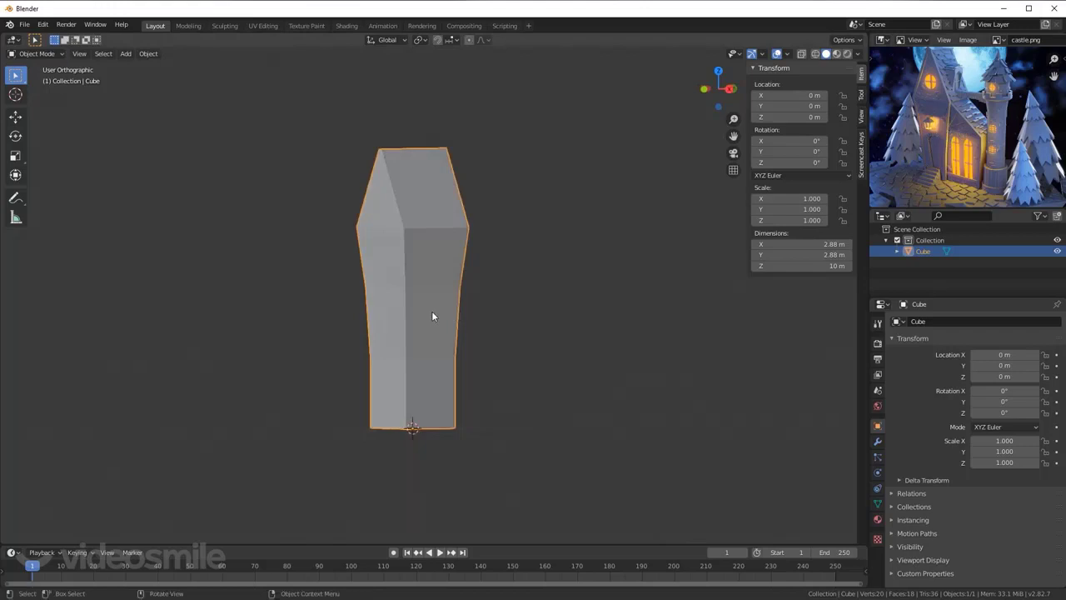
middle_click(440, 359)
scroll("up", 3)
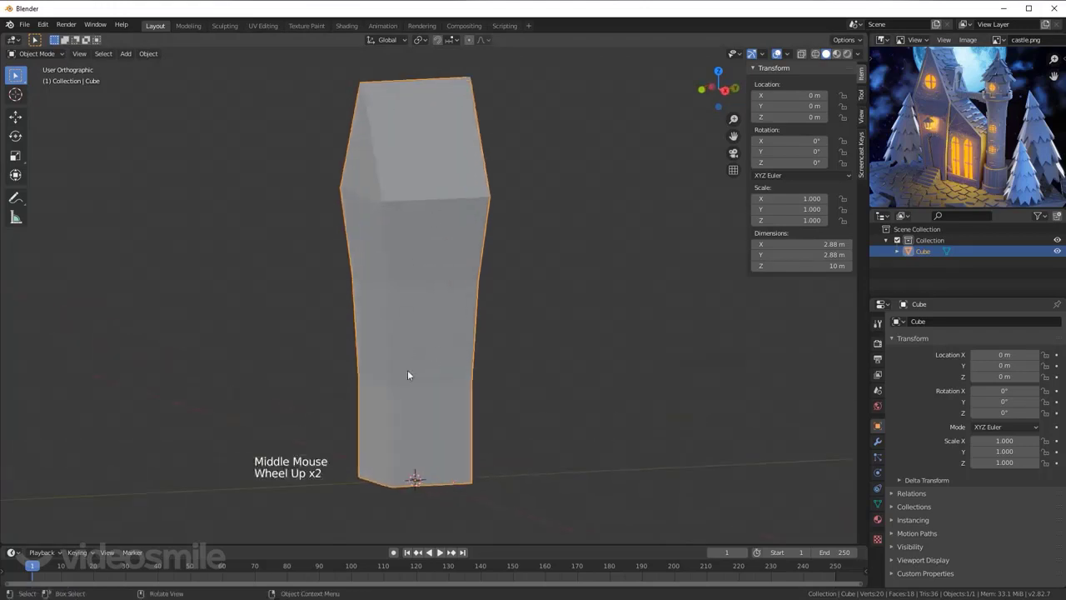
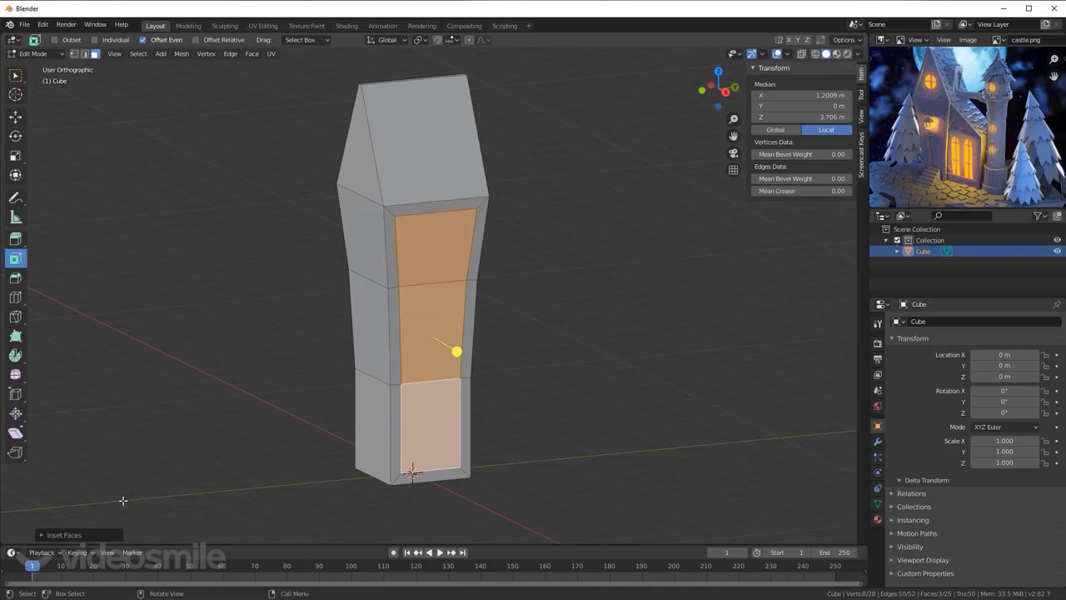
Step: In the Inset Faces settings, turn off Boundary so the 0.289 m border runs along the bottom too
left_click(49, 539)
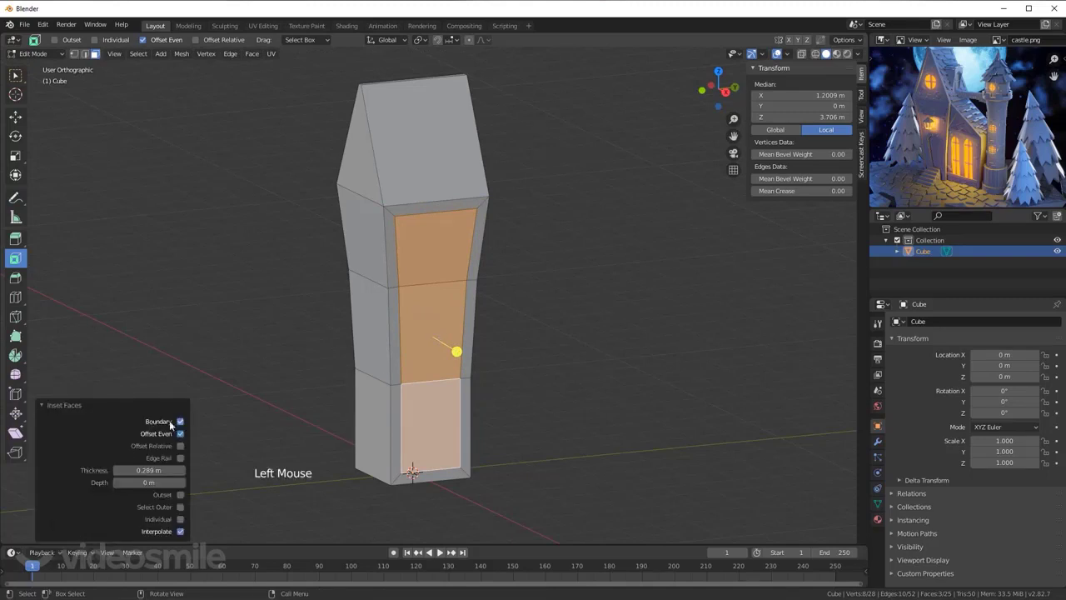
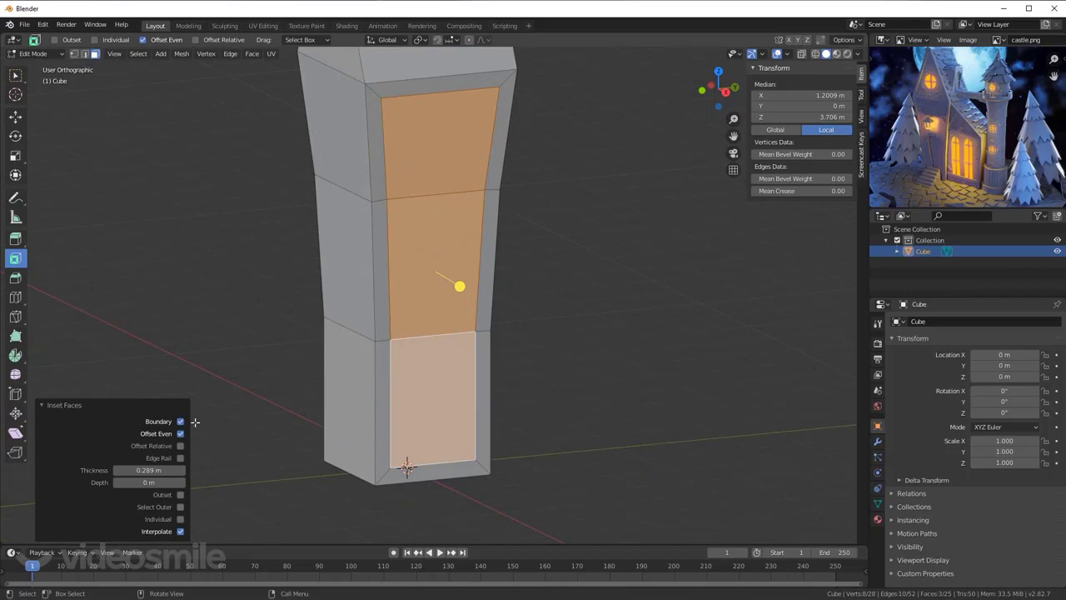
left_click(182, 424)
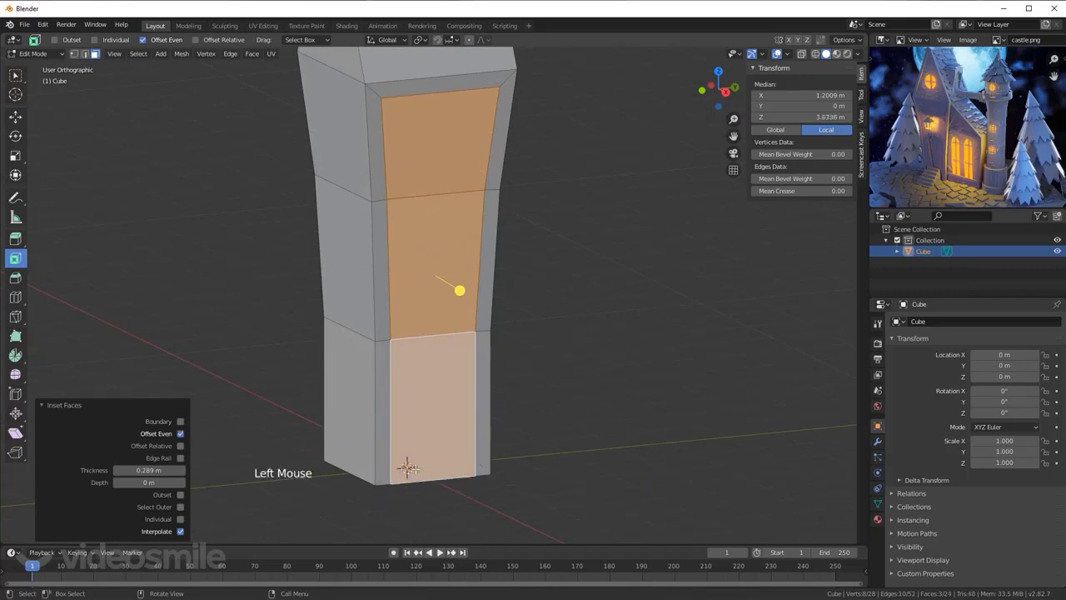
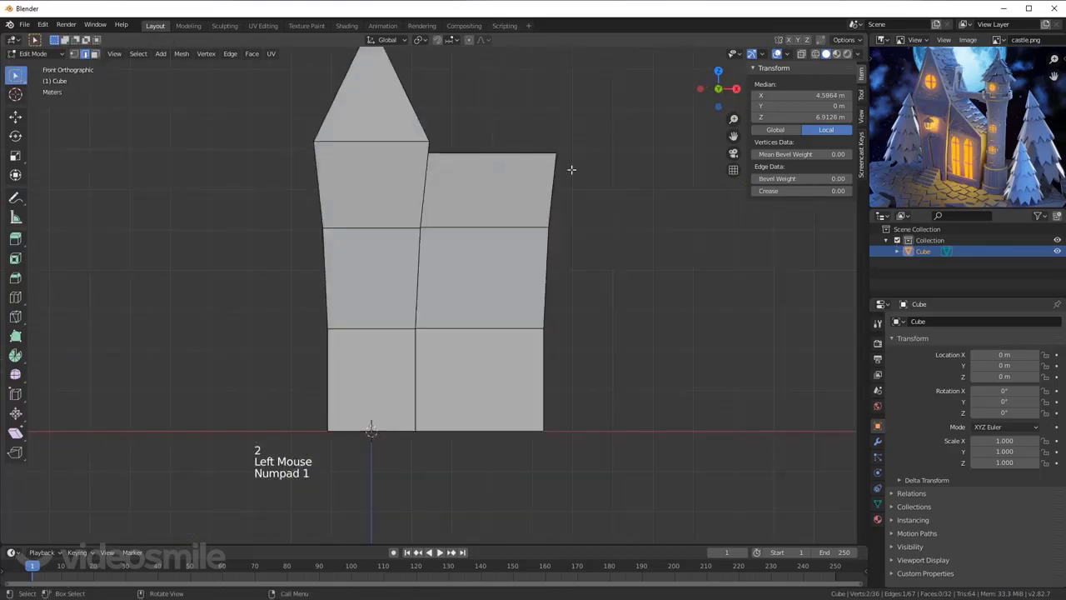
Step: Lower the wing's outer top edge into a sloped roof and scale the wing narrower along Y
key("g")
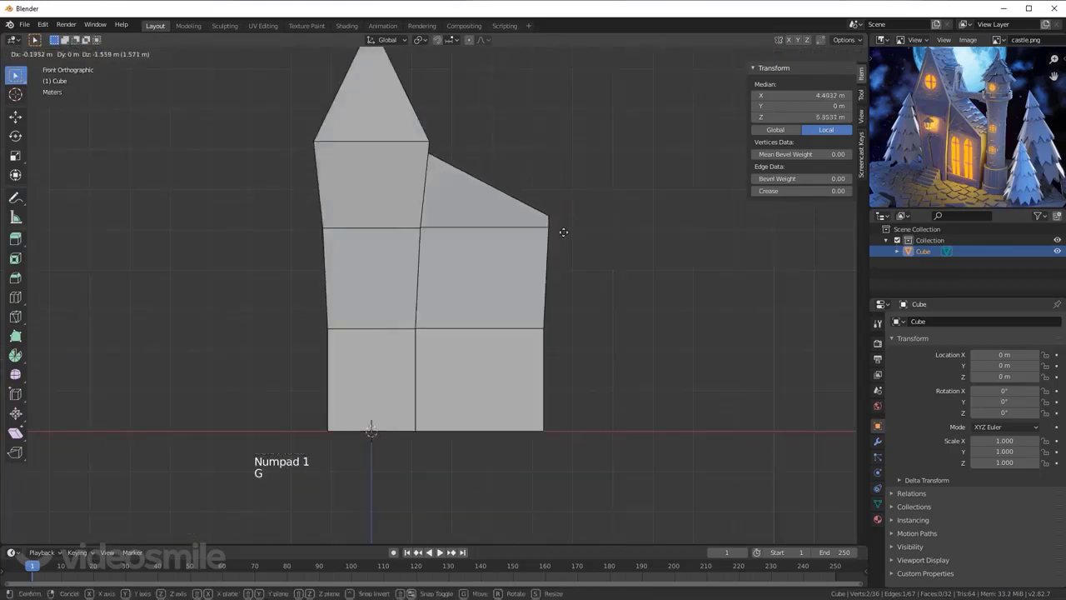
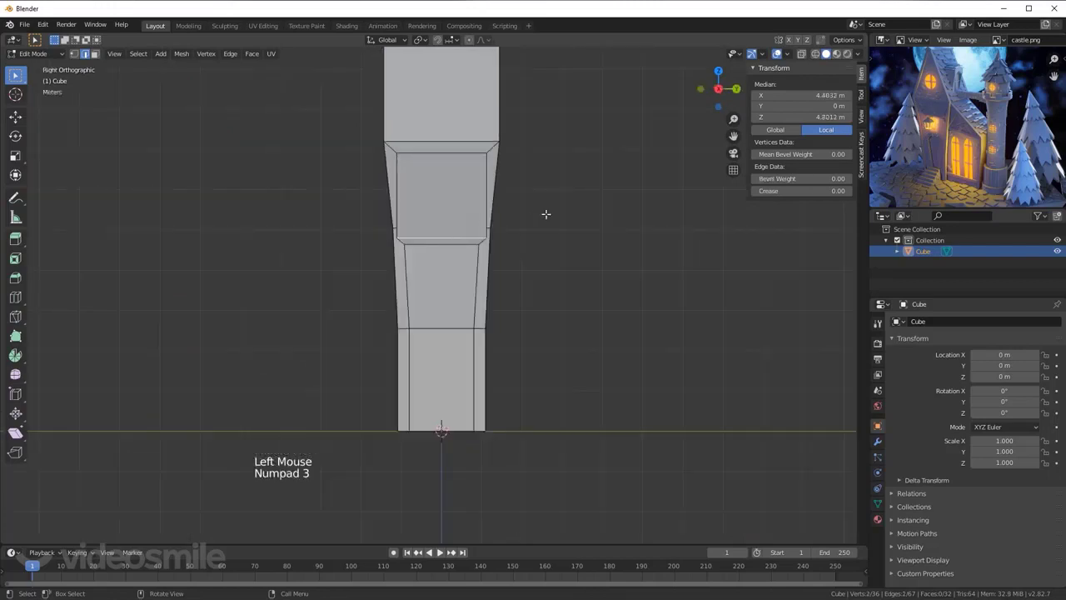
key("s")
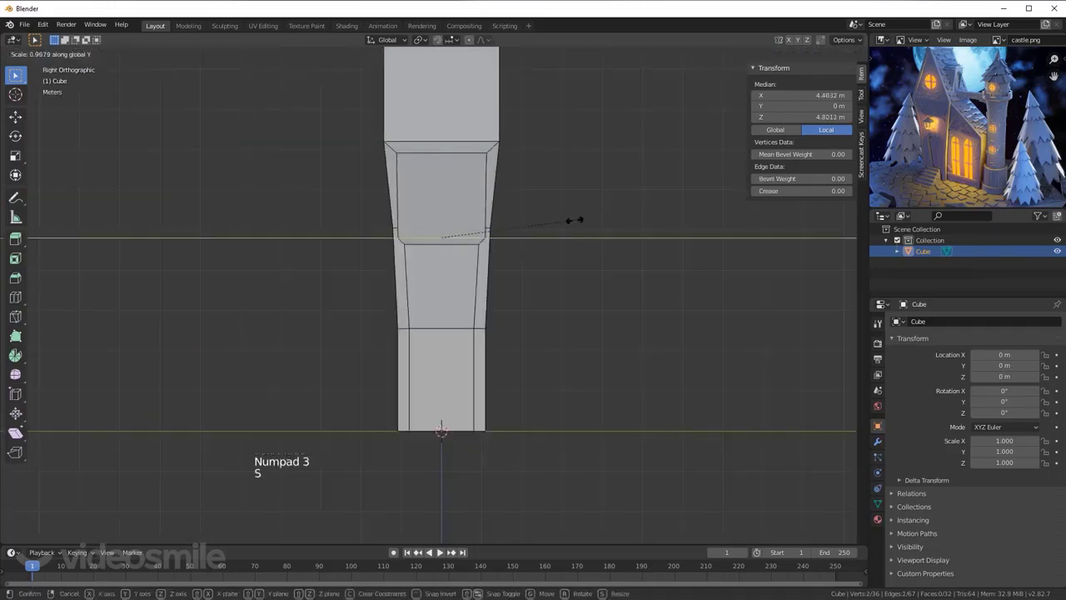
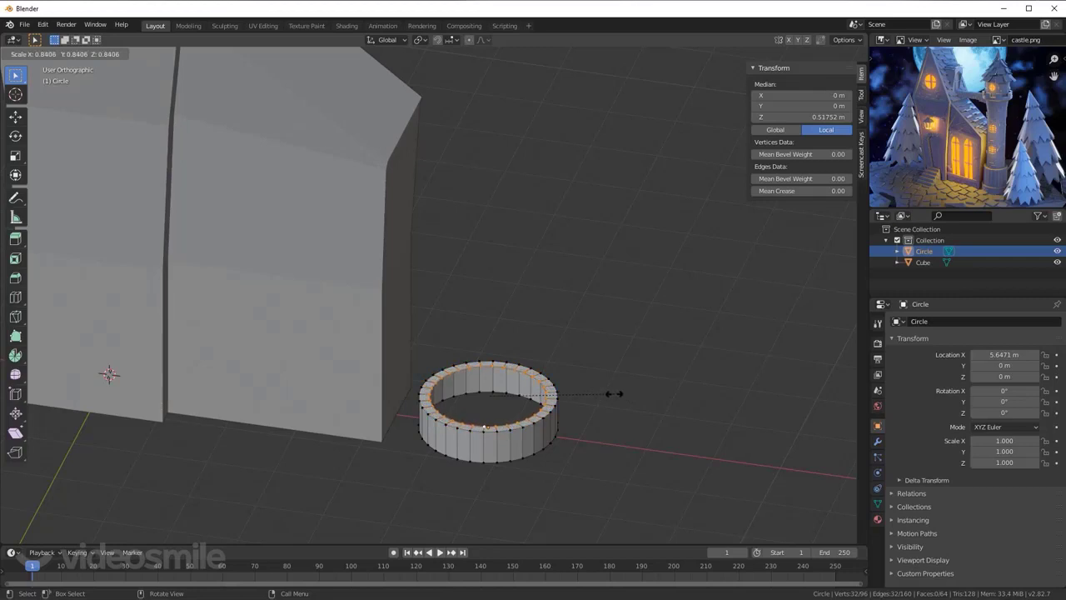
Step: Extrude the ring's top loop up about 1.59 m and scale the new rim inward to about 0.806
key("KP_1")
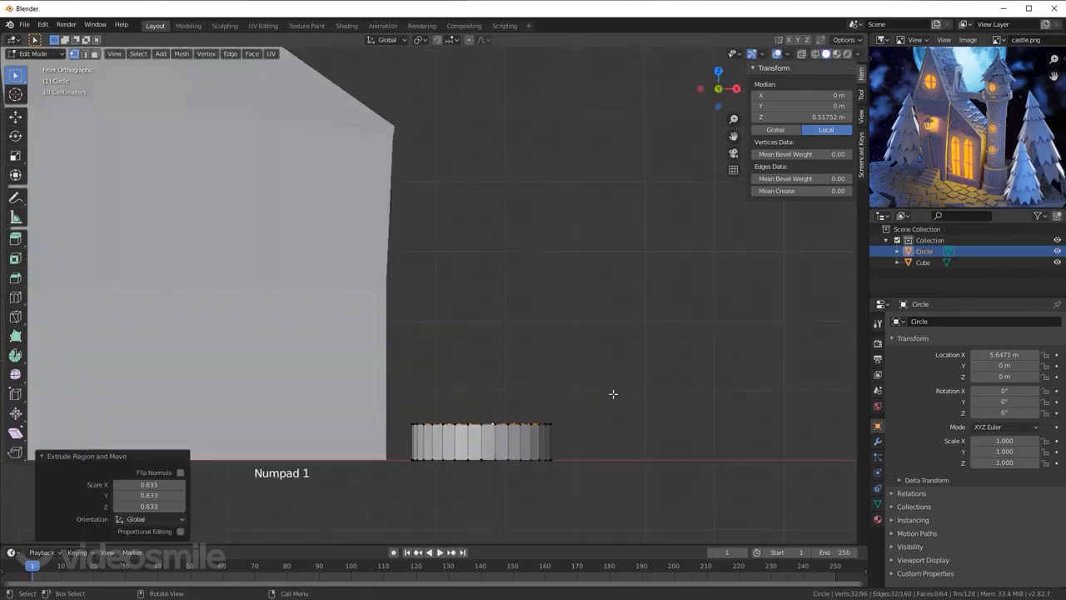
key("e")
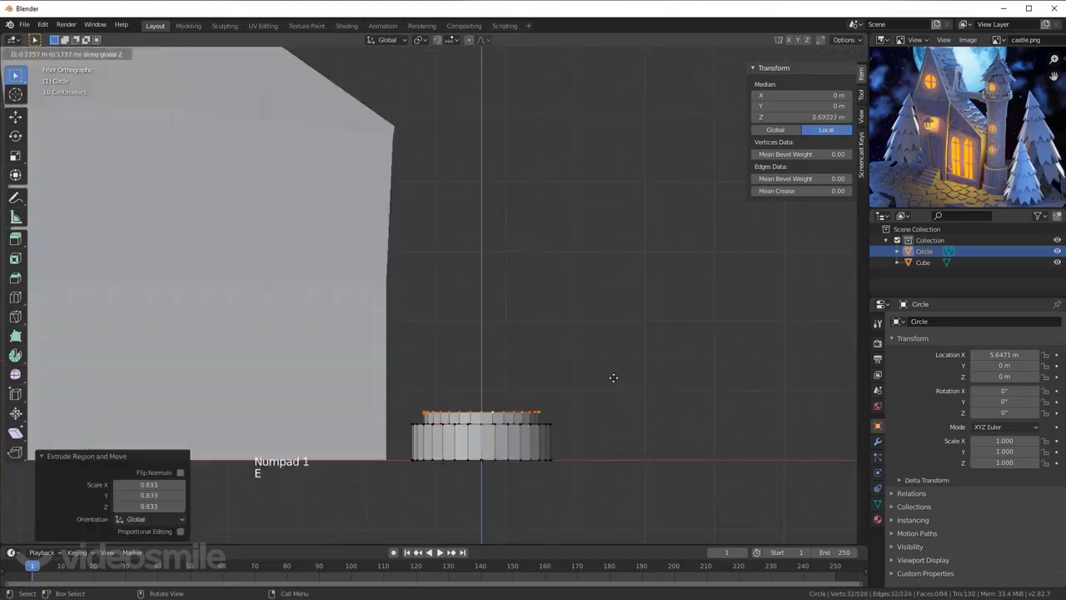
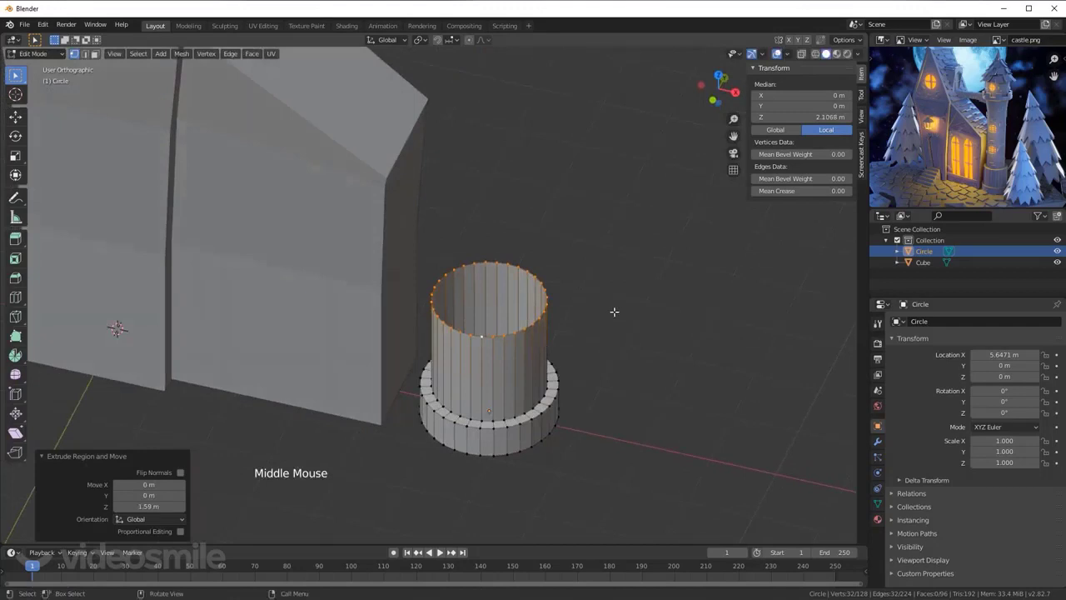
key("e")
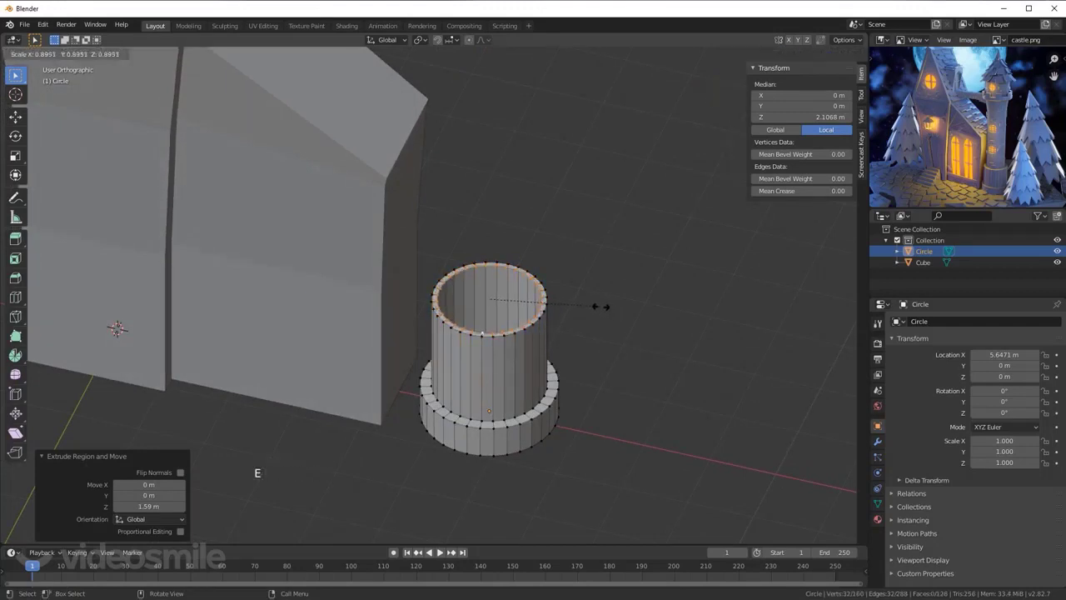
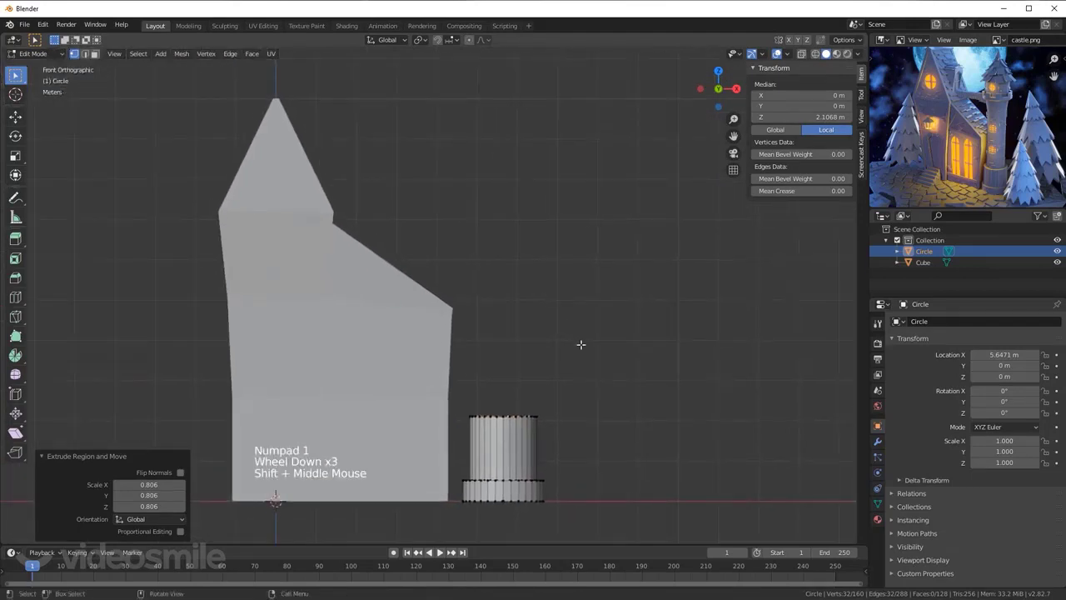
Step: Extrude the top ring up about 4.53 m into a tall shaft, then a short section more
key("e")
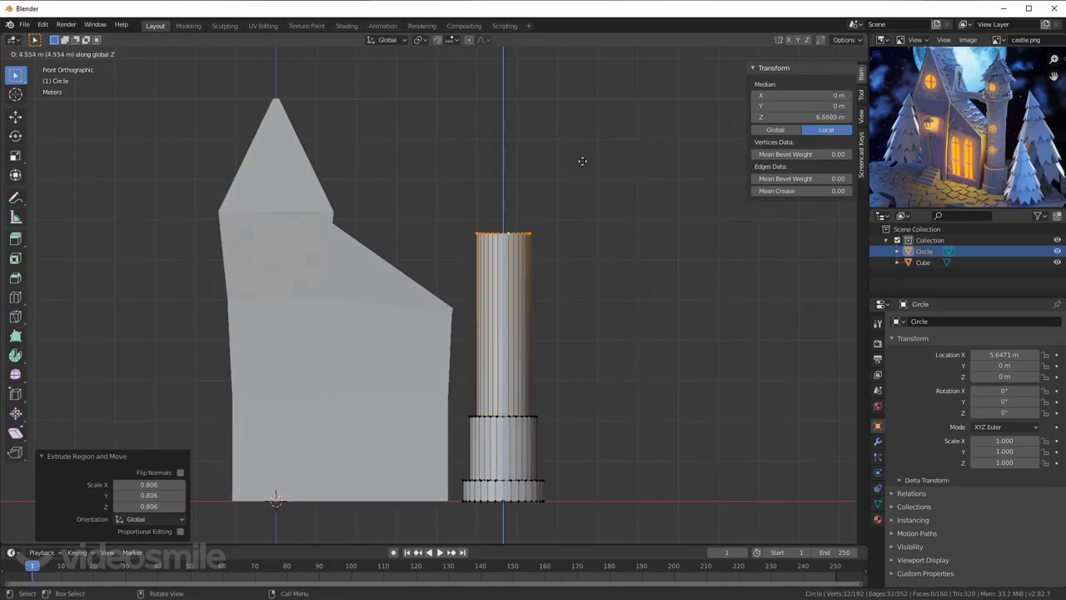
scroll("up", 3)
key("e")
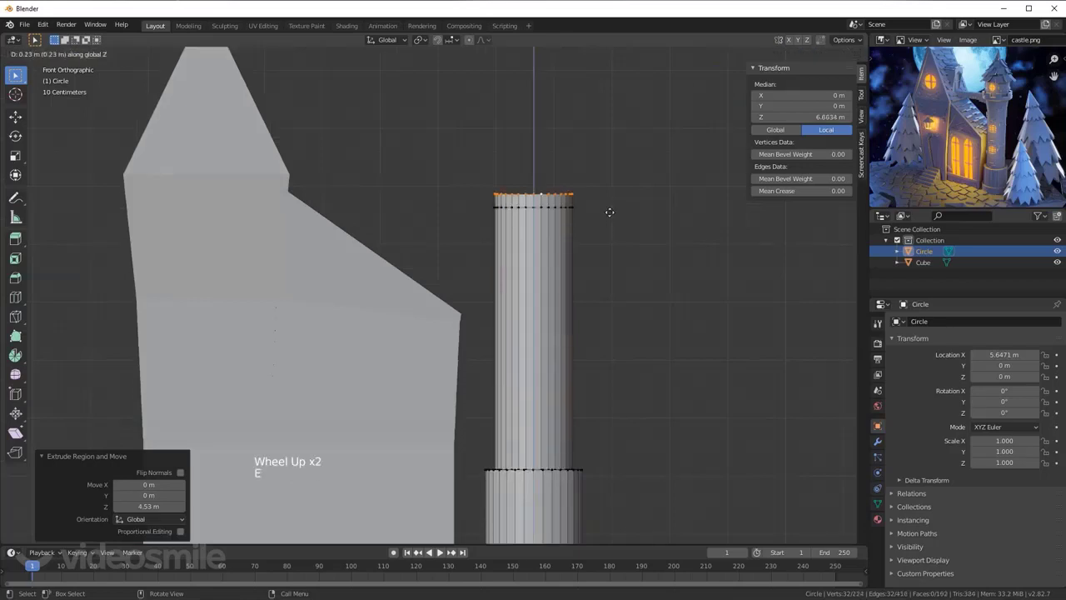
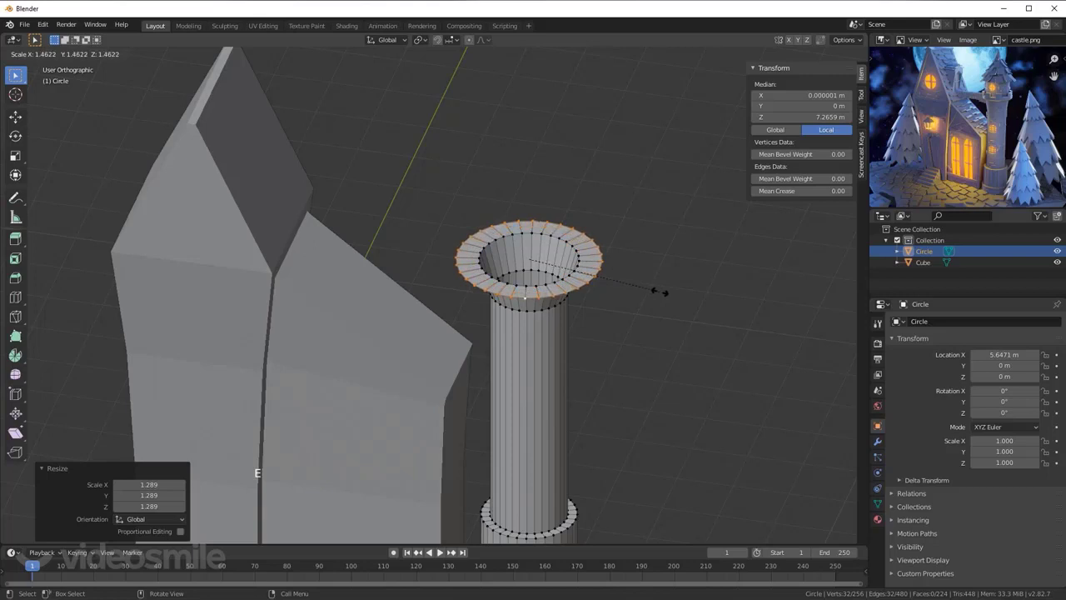
Step: Extrude the flared rim up about 0.345 m along Z into a thick ledge
key("KP_1")
key("e")
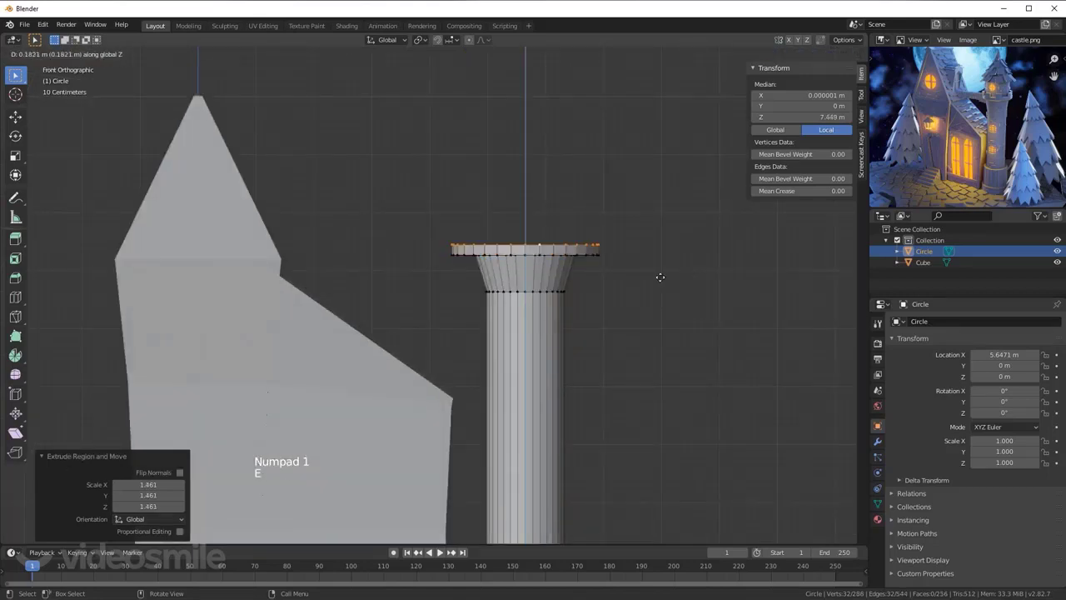
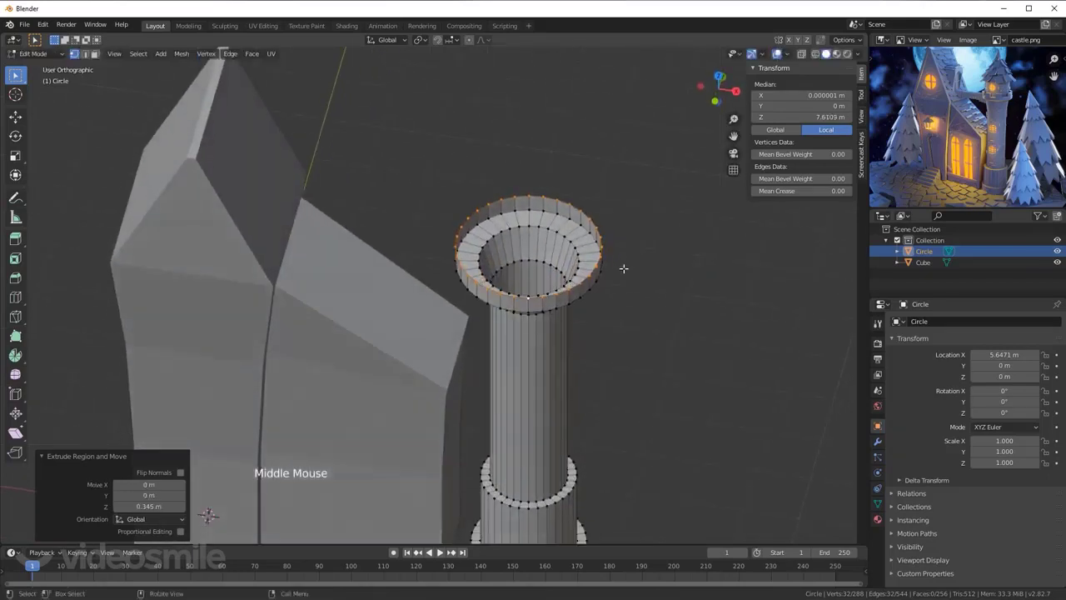
key("KP_7")
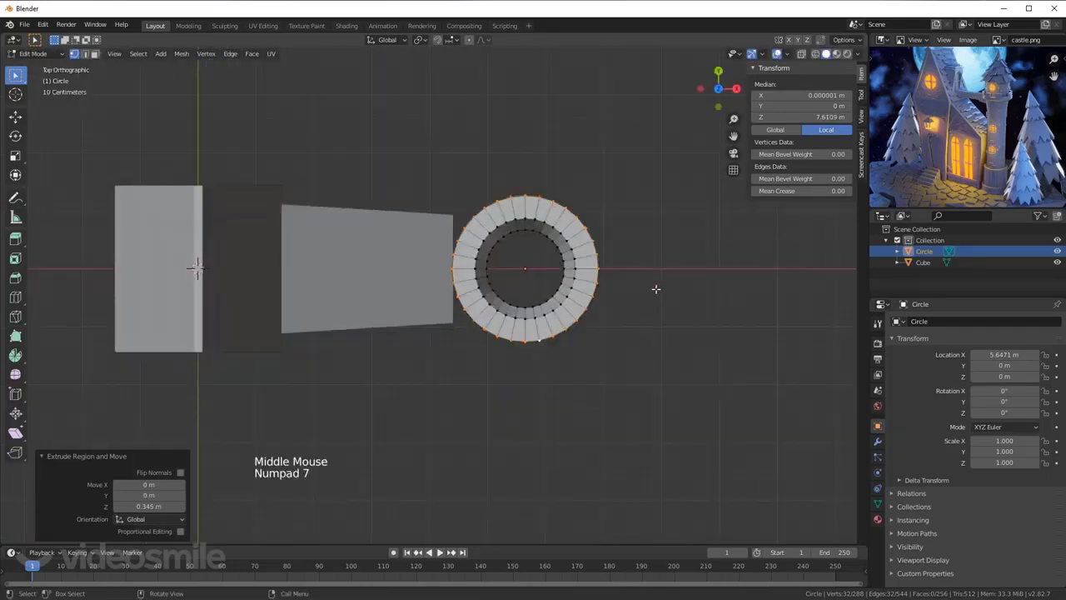
Step: Scale the inner ring in, extrude a conical roof merged to a single point, and view the turret whole
key("e")
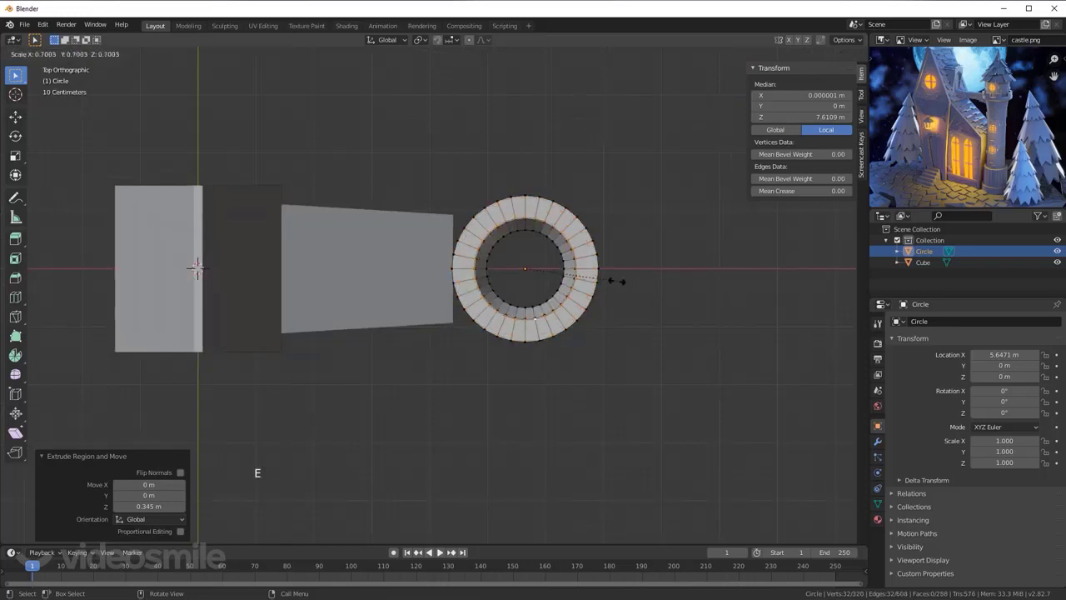
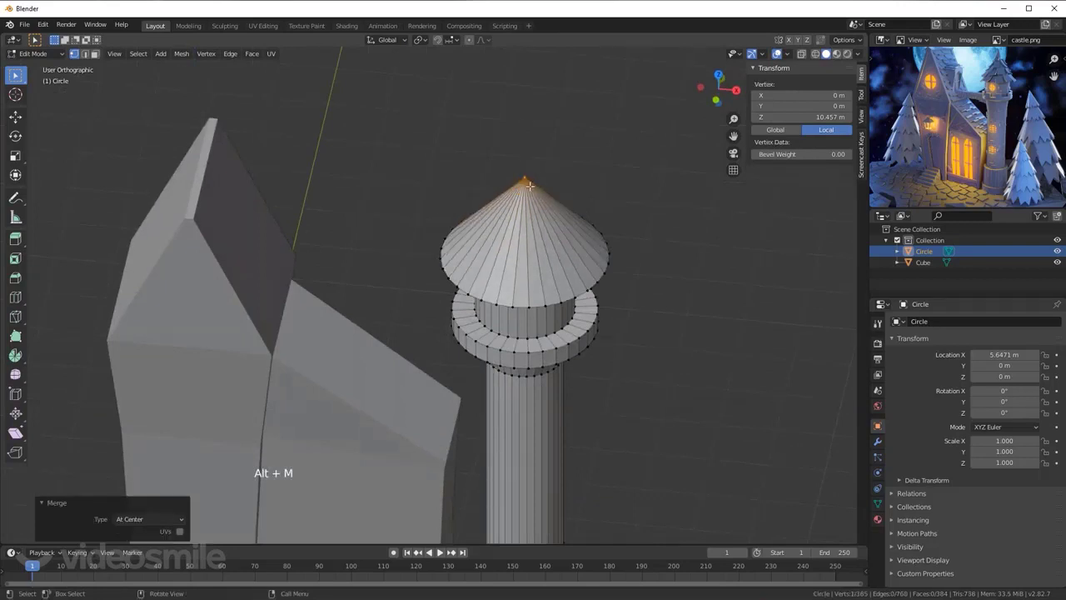
key("KP_1")
key("alt+a")
key("Tab")
scroll("down", 3)
middle_click(528, 267)
middle_click(512, 303)
scroll("up", 3)
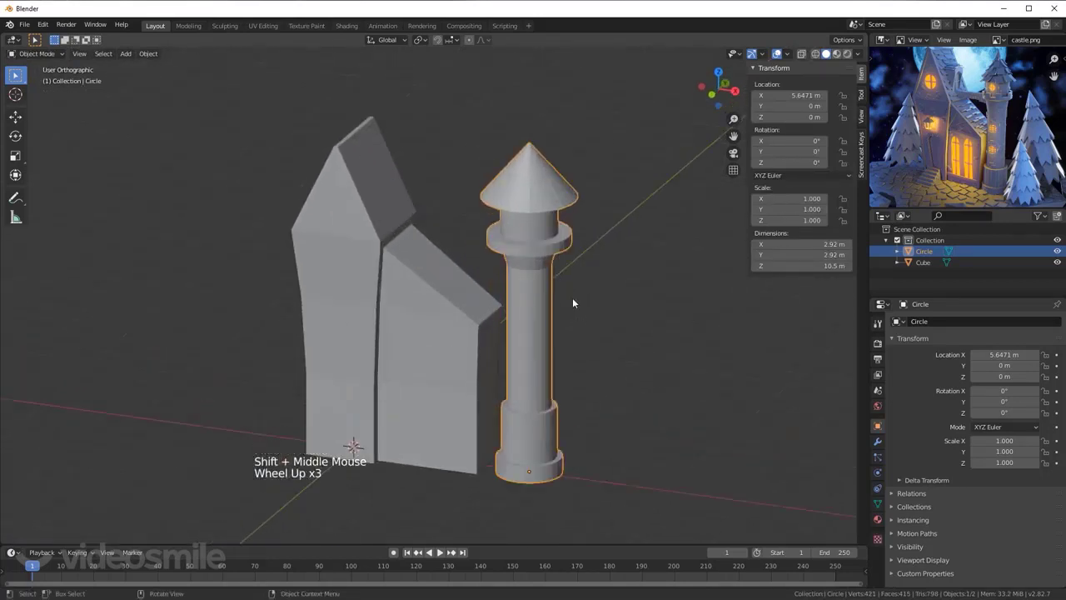
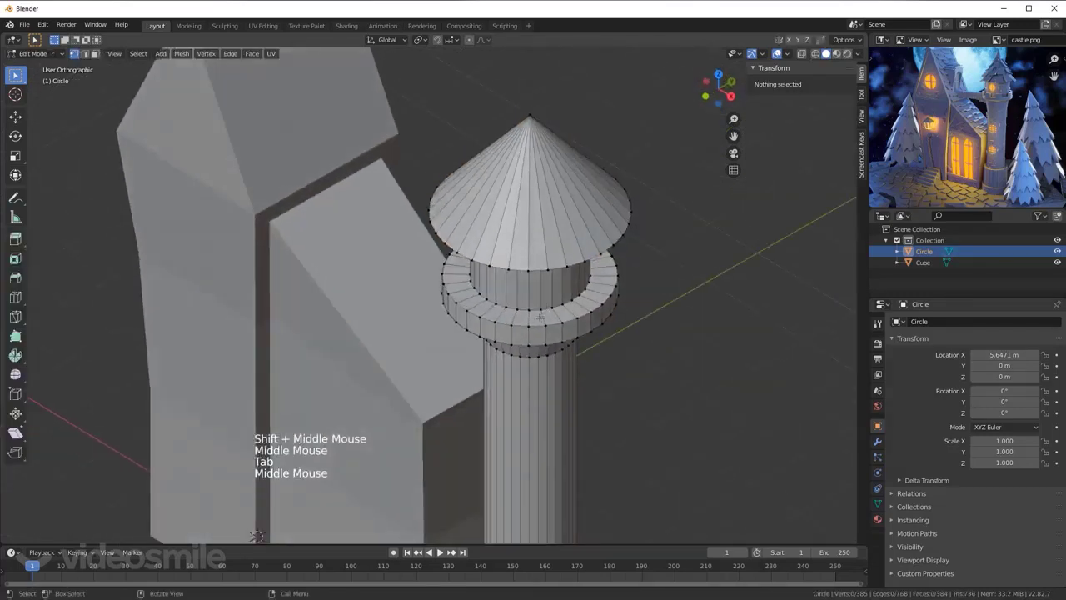
Step: Loop-cut the ledge, checker-deselect its top faces and extrude alternating blocks up along Z
key("ctrl+r")
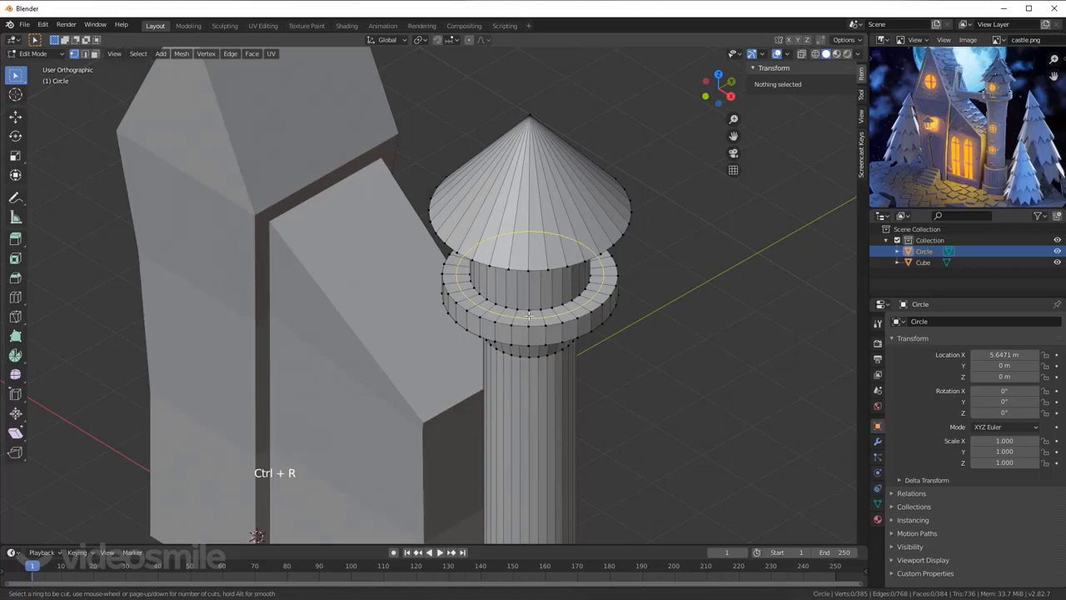
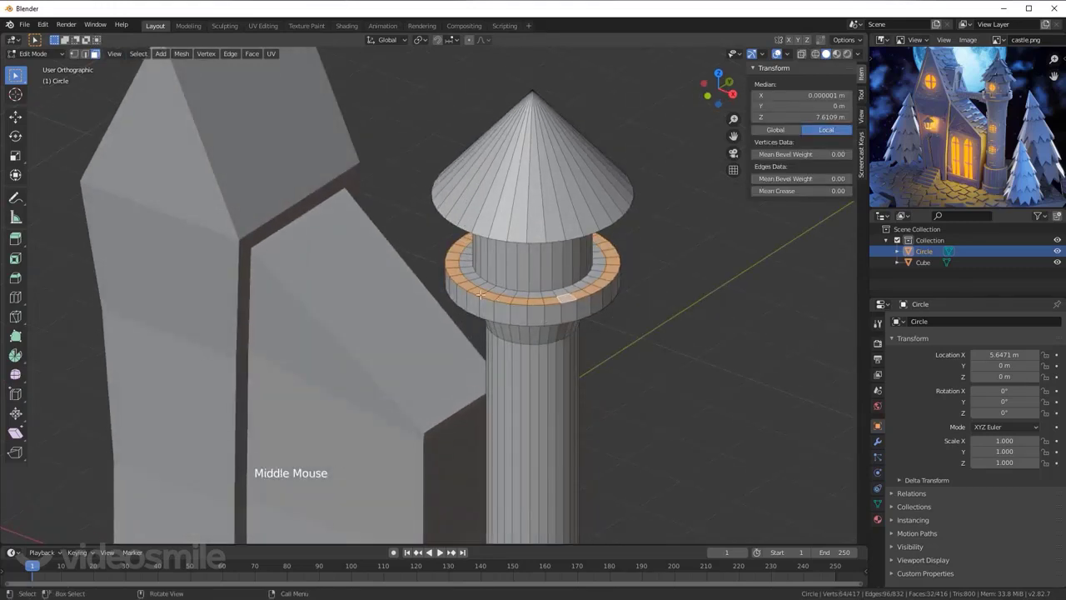
left_click(138, 58)
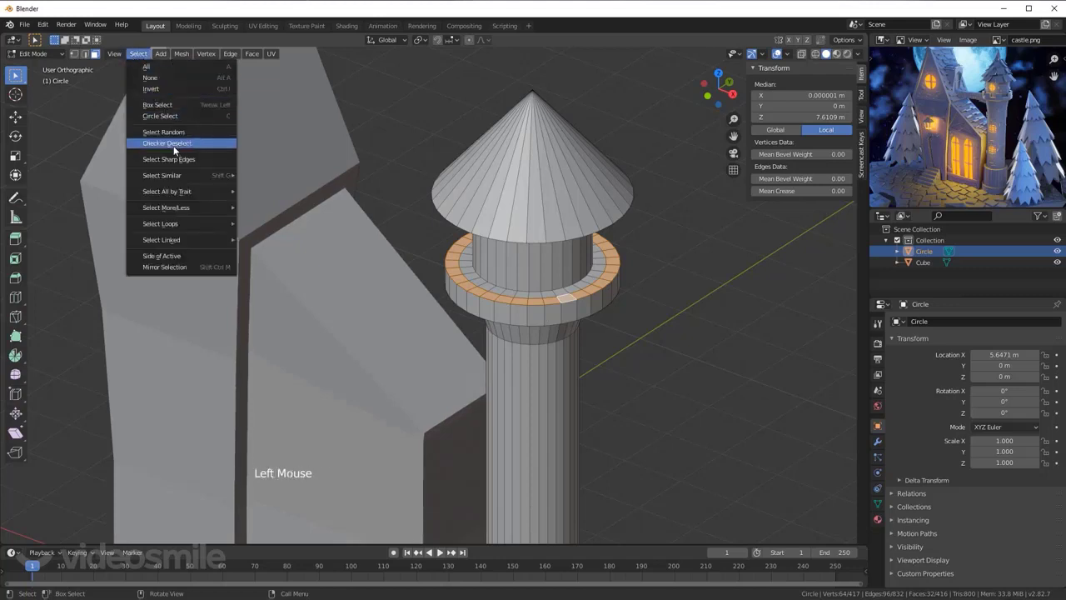
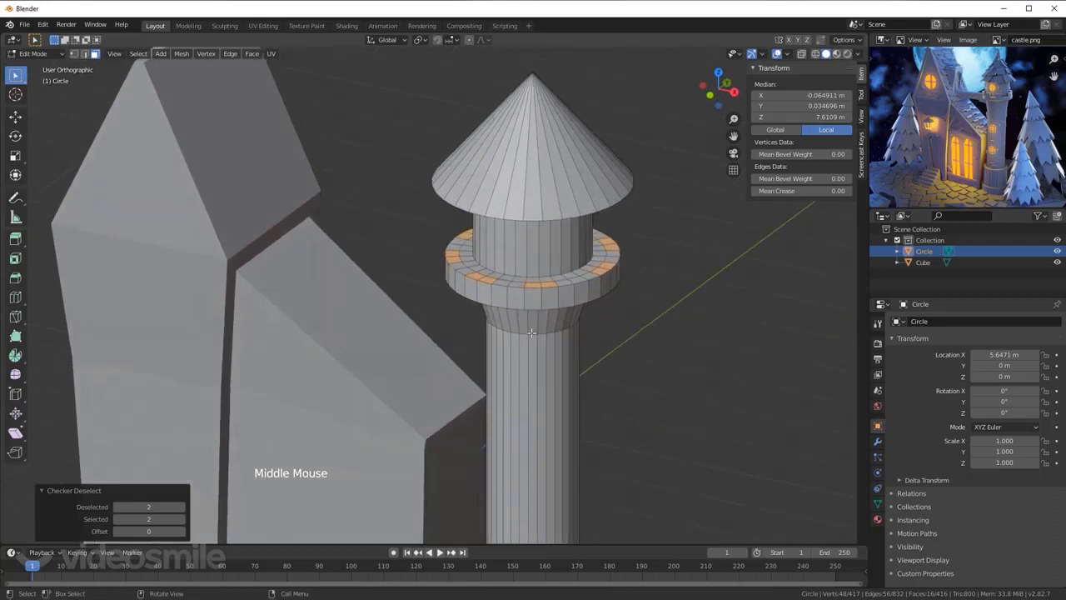
key("e")
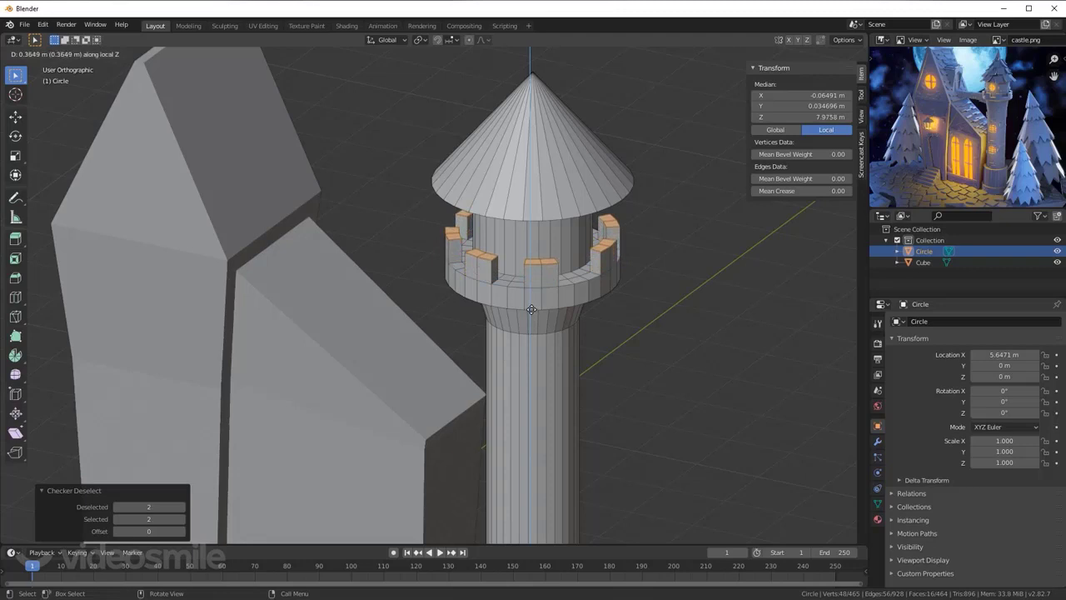
key("alt+a")
Step: Leave Edit Mode and orbit around the turret to inspect the battlements
key("Tab")
scroll("down", 3)
middle_click(515, 344)
scroll("down", 3)
middle_click(495, 389)
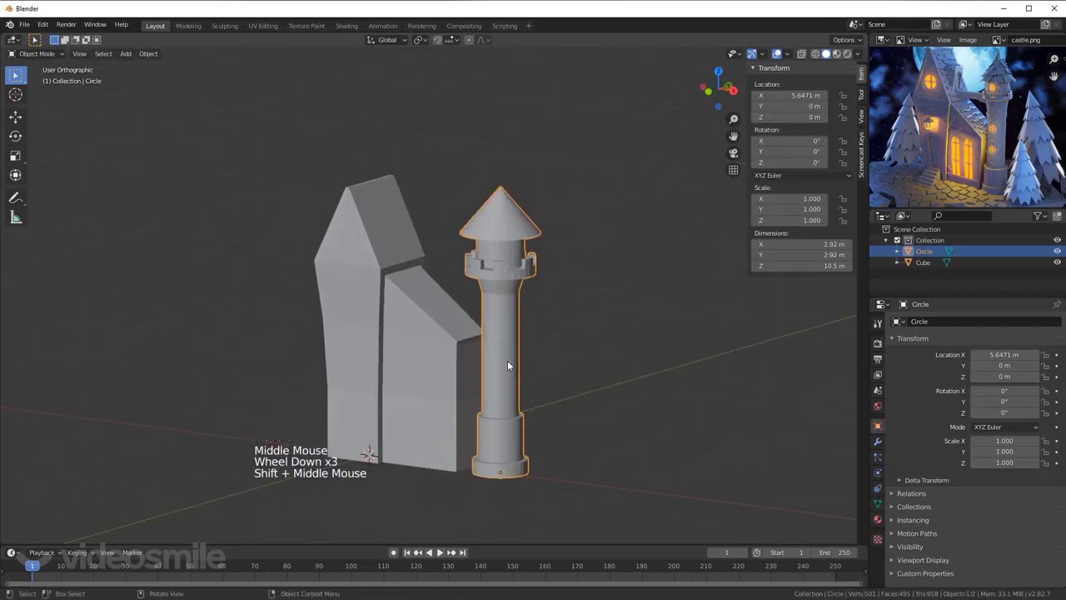
Step: Shade the tower smooth and enable Auto Smooth normals so its hard edges stay crisp
right_click(607, 244)
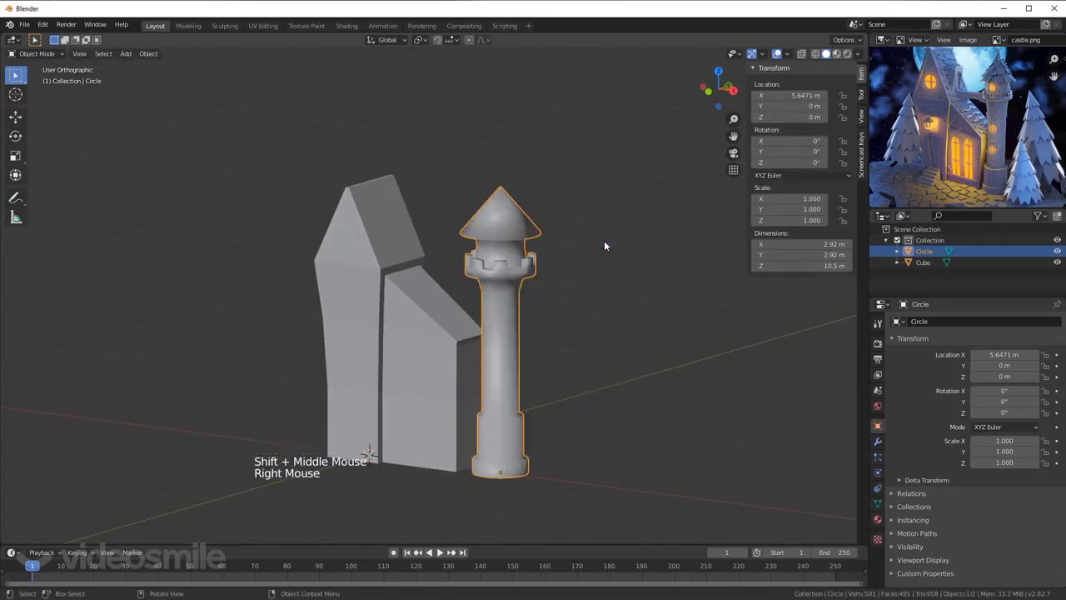
scroll("up", 3)
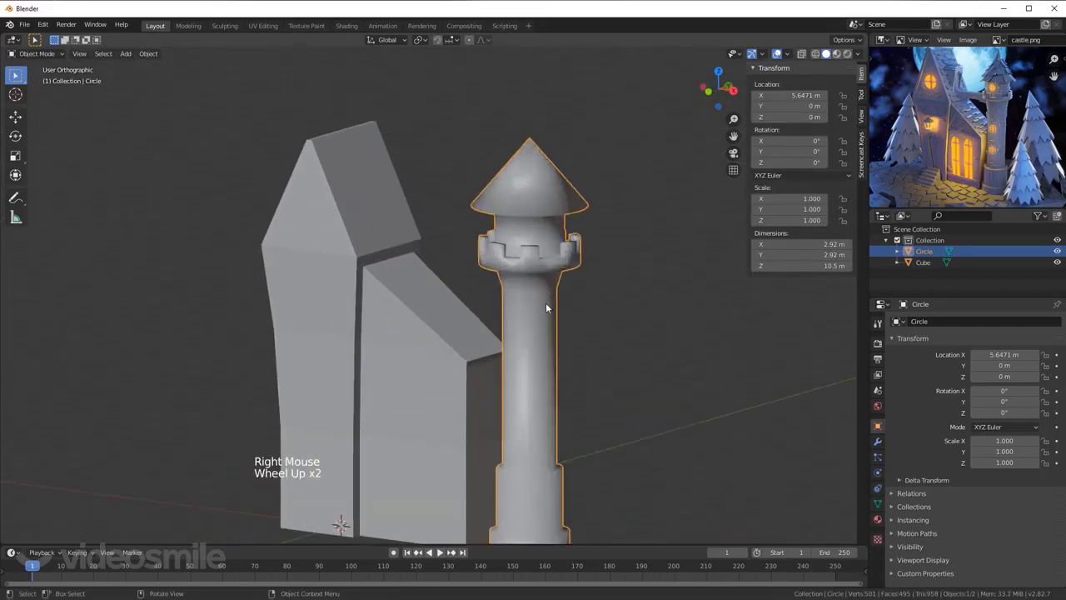
left_click(886, 505)
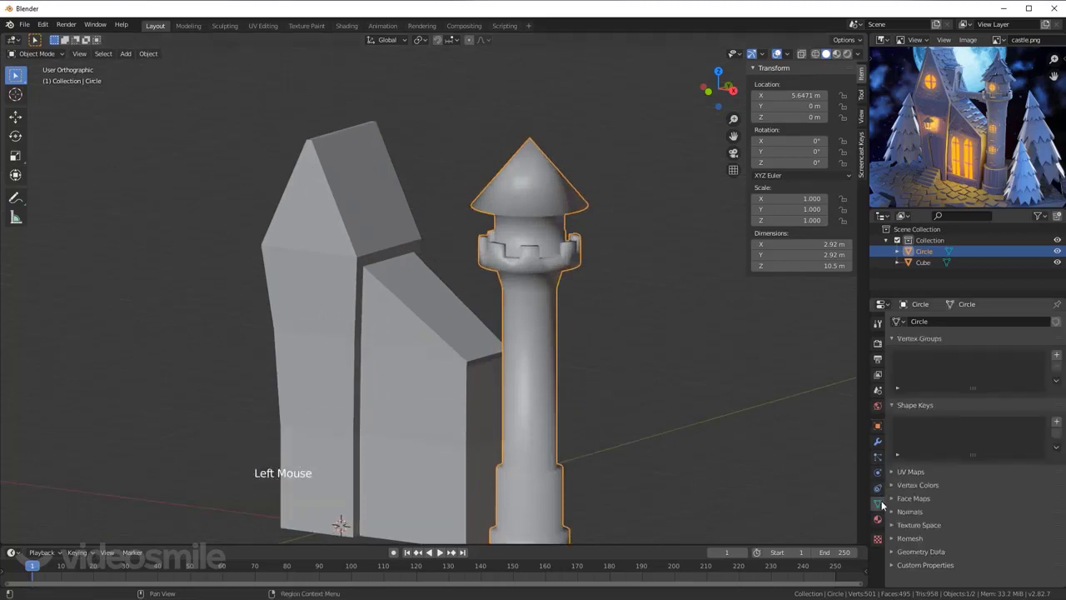
left_click(920, 516)
left_click(915, 528)
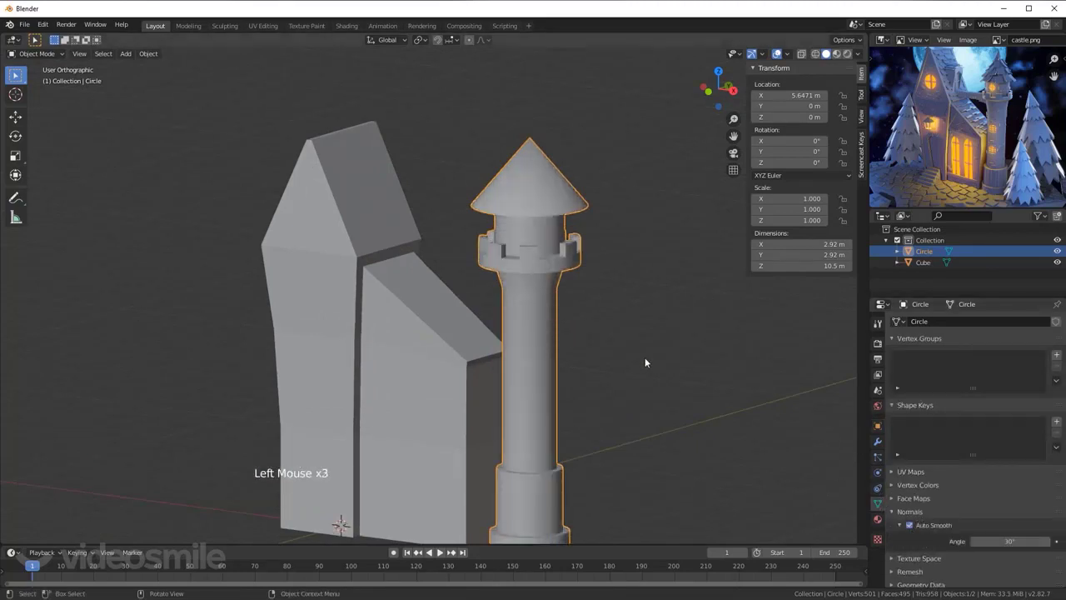
key("alt+a")
scroll("up", 3)
scroll("down", 3)
Step: From front view, slide the tower about 0.24 m sideways toward the building
middle_click(594, 347)
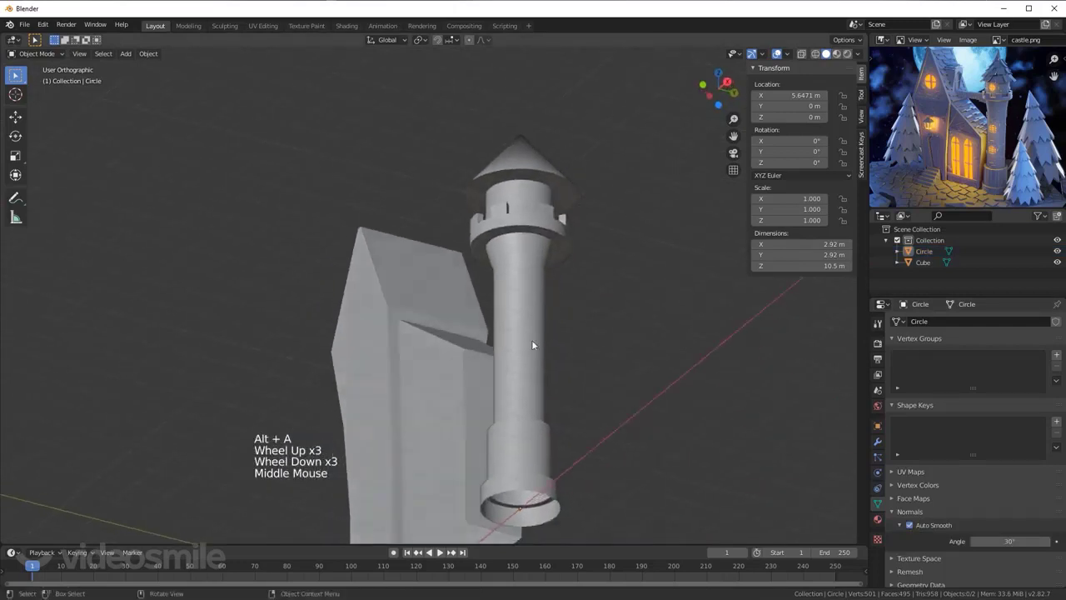
middle_click(514, 335)
scroll("down", 3)
middle_click(545, 351)
key("KP_1")
left_click(521, 356)
key("g")
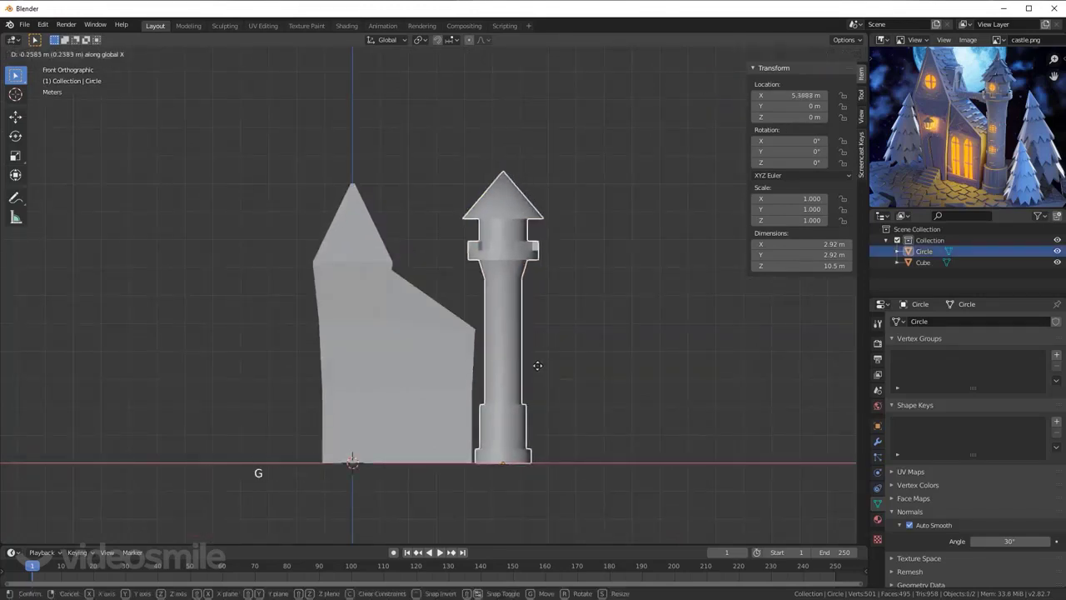
scroll("down", 3)
middle_click(495, 325)
key("alt+a")
Step: Add a new mesh plane to serve as the ground
scroll("up", 3)
scroll("up", 3)
scroll("up", 3)
middle_click(492, 354)
scroll("down", 3)
key("shift+a")
scroll("down", 3)
Step: Scale the ground plane to about 52.5 m square and enter its mesh in top view for cutting
key("s")
scroll("down", 3)
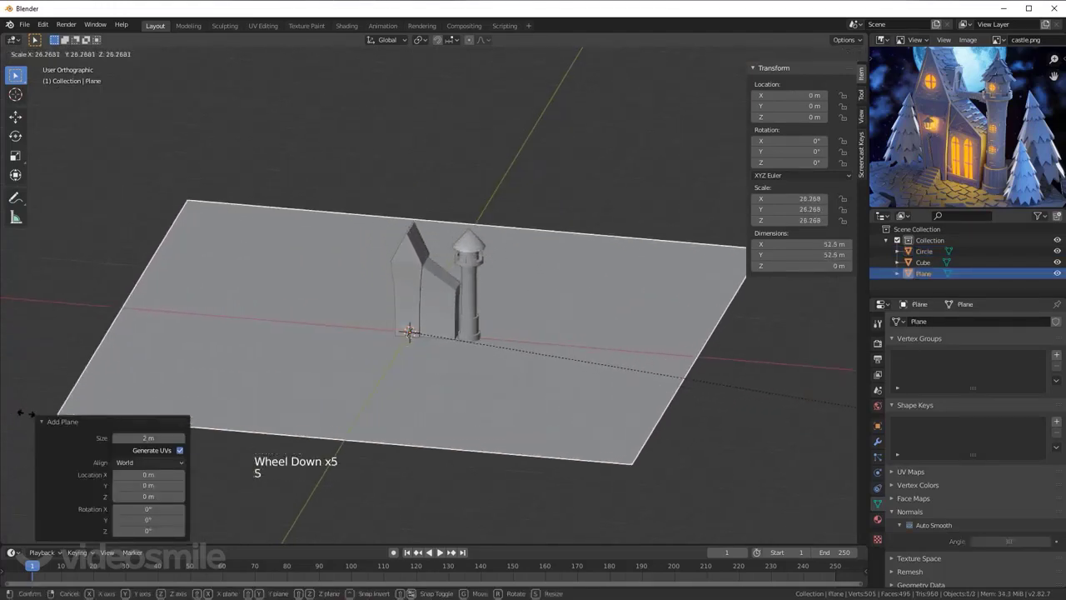
key("Tab")
key("1")
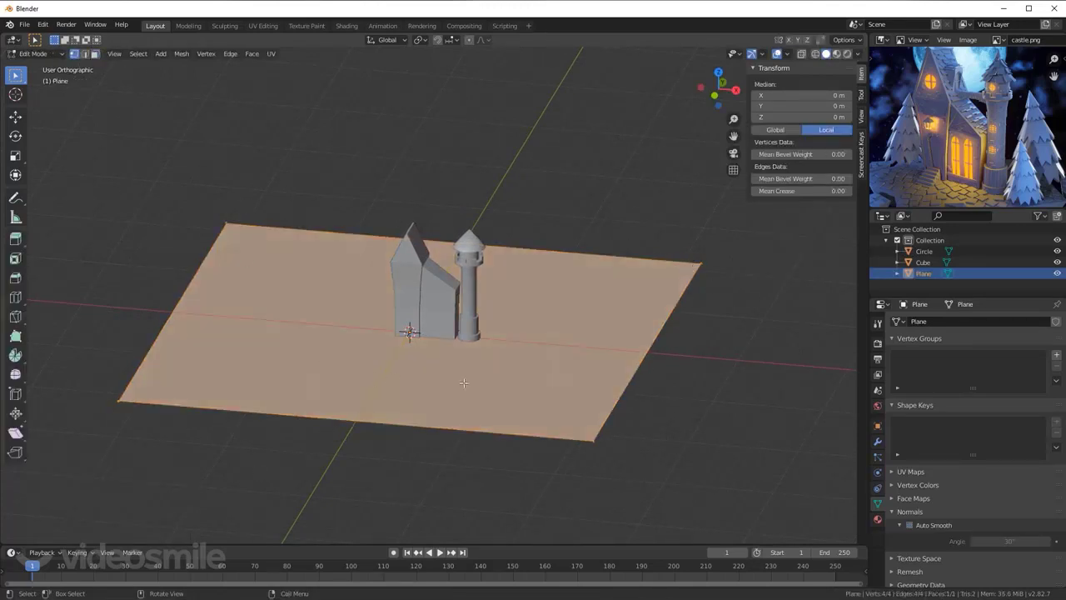
key("KP_7")
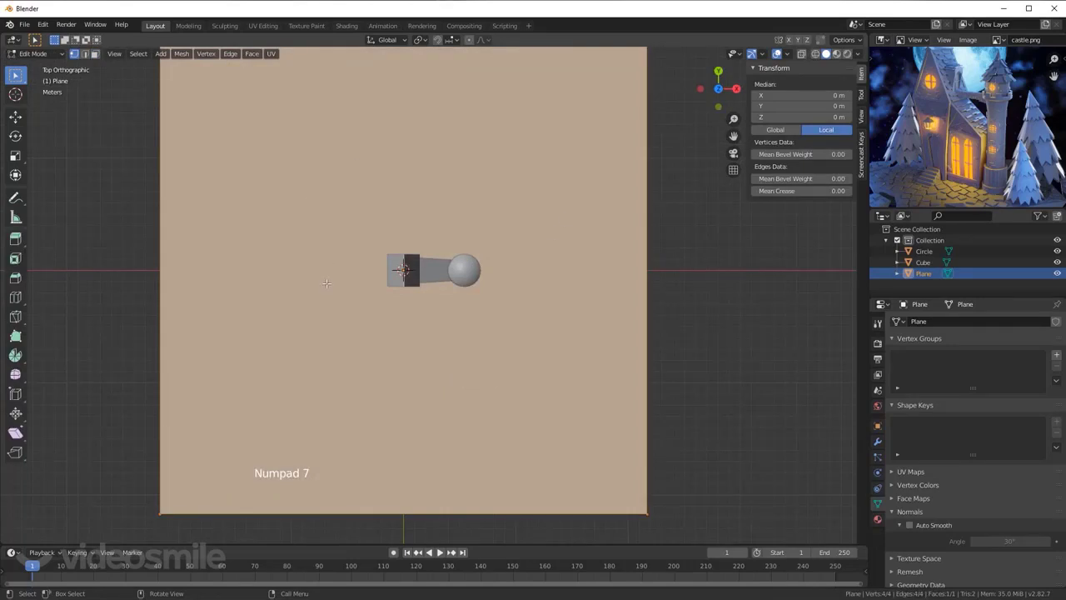
scroll("down", 3)
middle_click(974, 171)
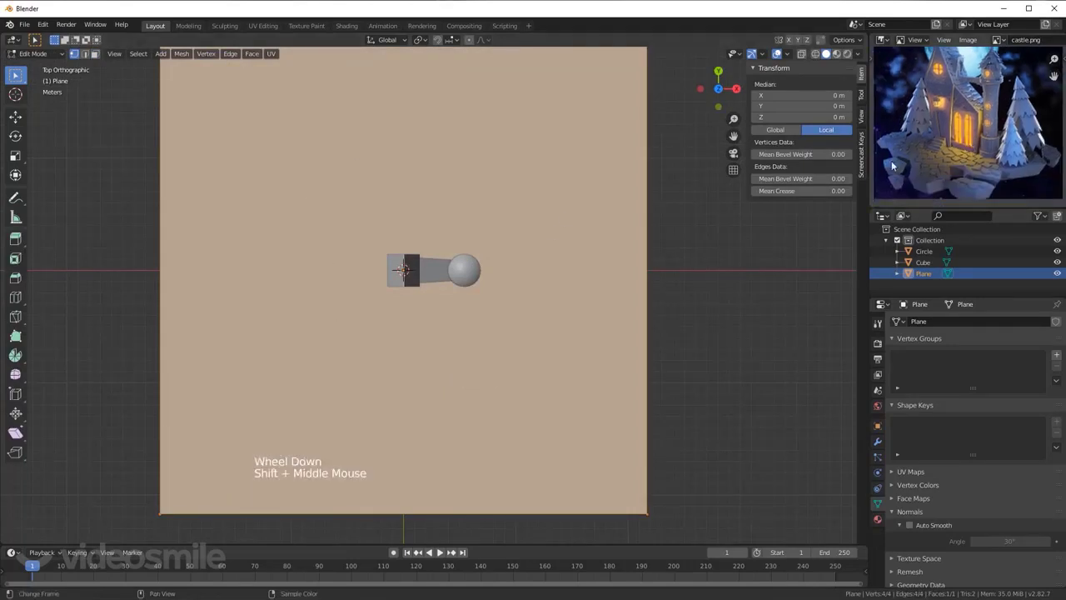
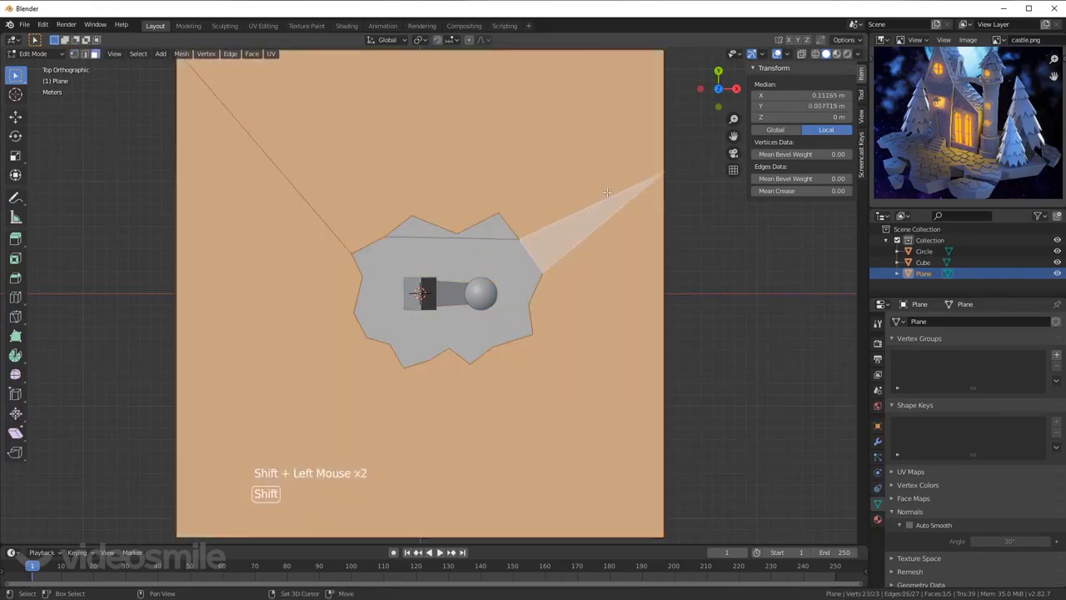
Step: Delete the plane area outside the jagged island outline around the building and tower
key("x")
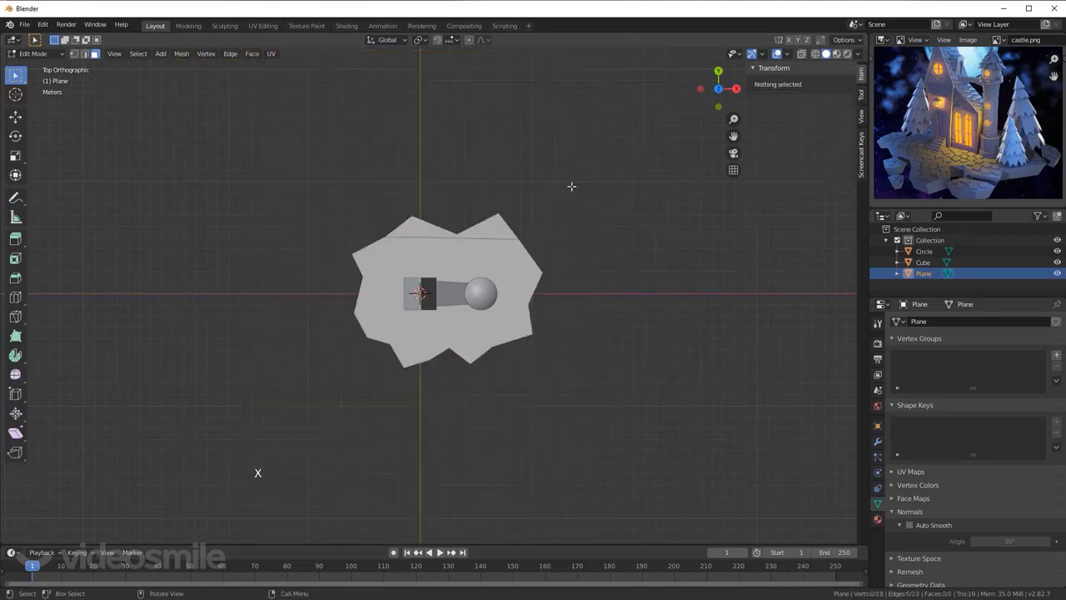
left_click(76, 58)
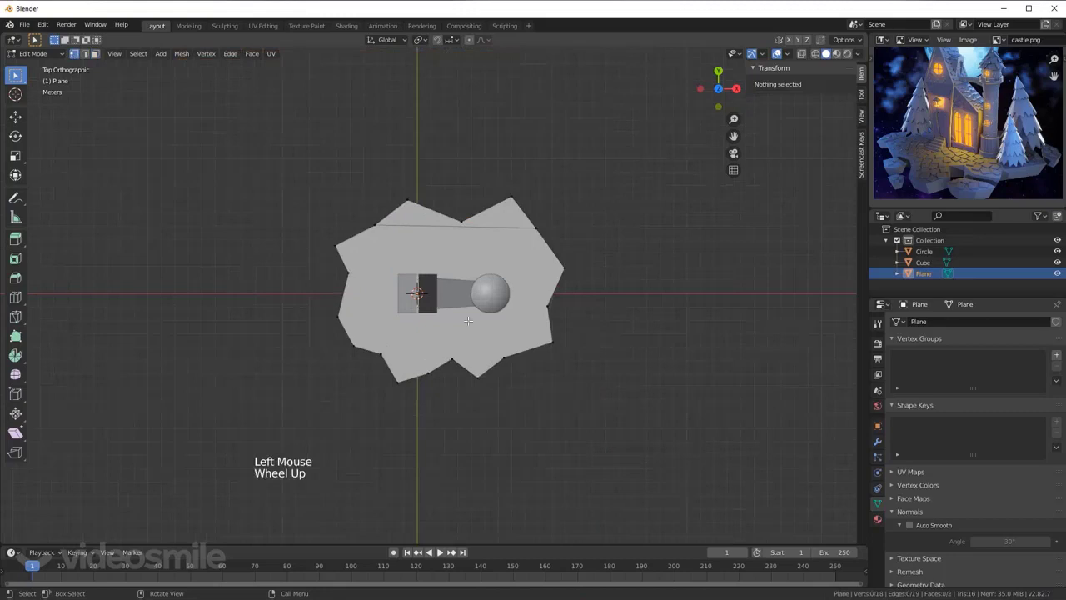
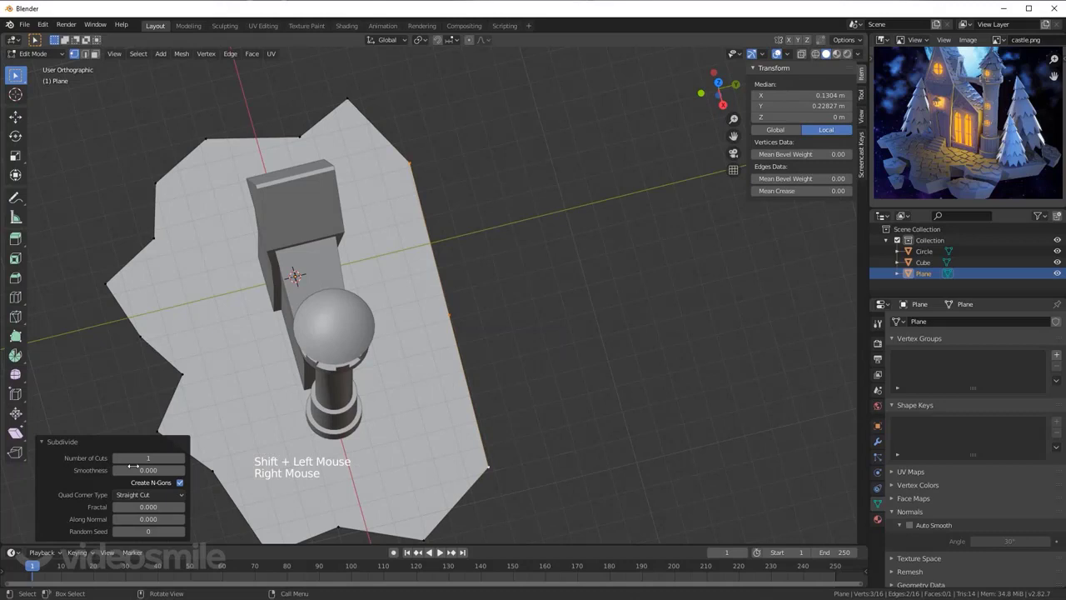
double_click(186, 464)
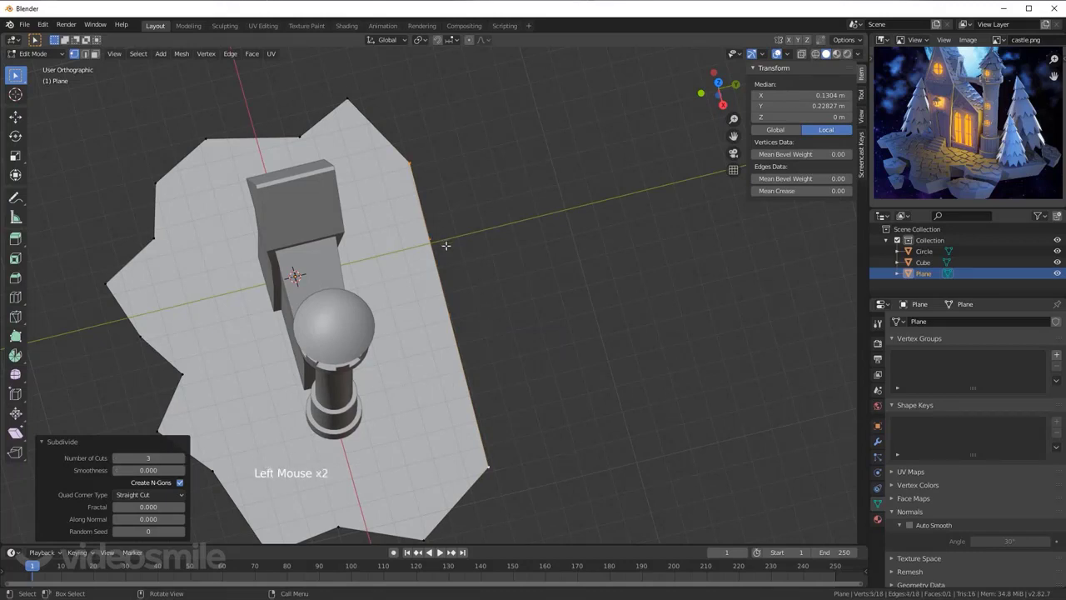
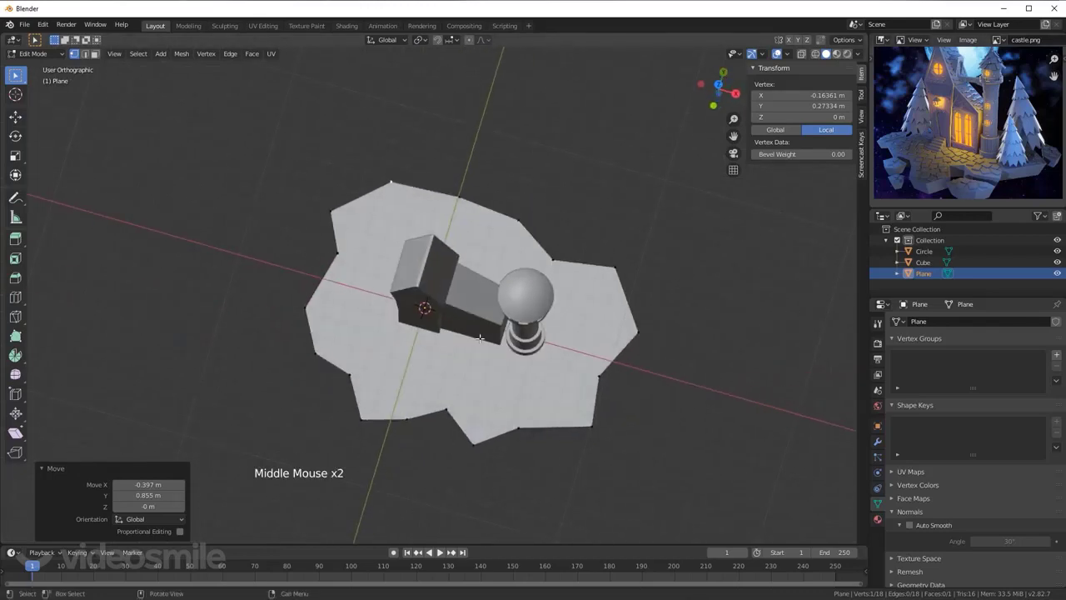
Step: Extrude all ground vertices down about 1.09 m into a thick slab with a slightly tapered underside
key("a")
key("KP_1")
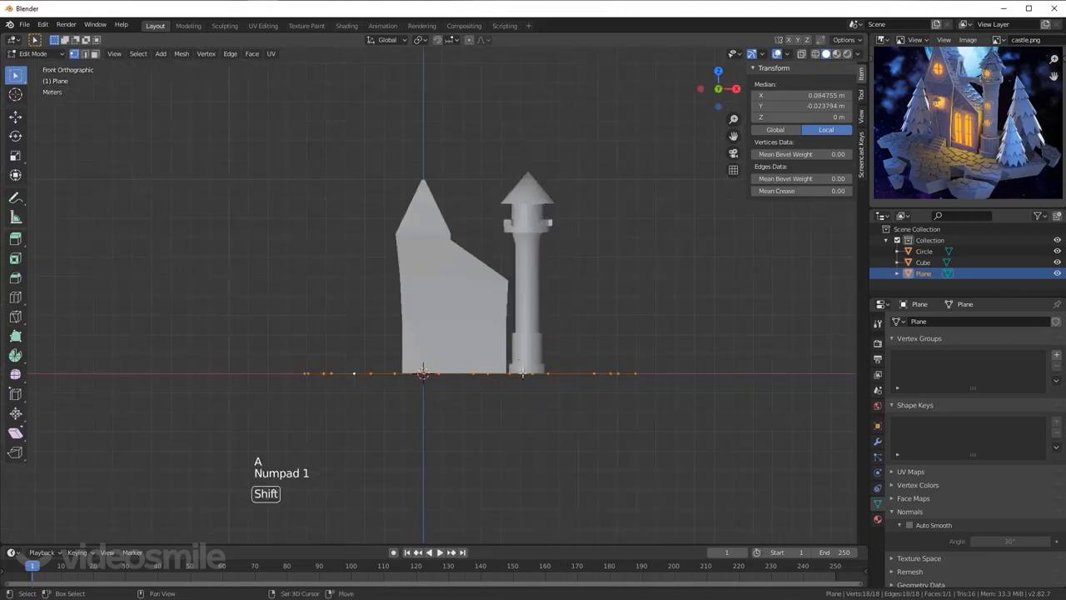
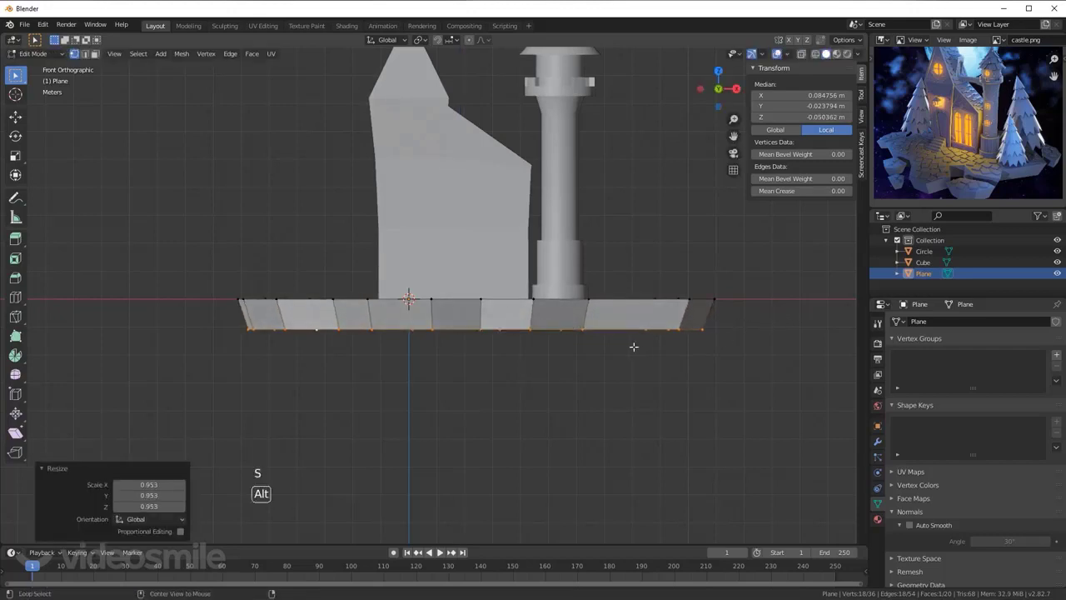
key("alt+a")
key("Tab")
middle_click(538, 292)
key("alt+a")
middle_click(493, 316)
scroll("down", 3)
left_click(509, 371)
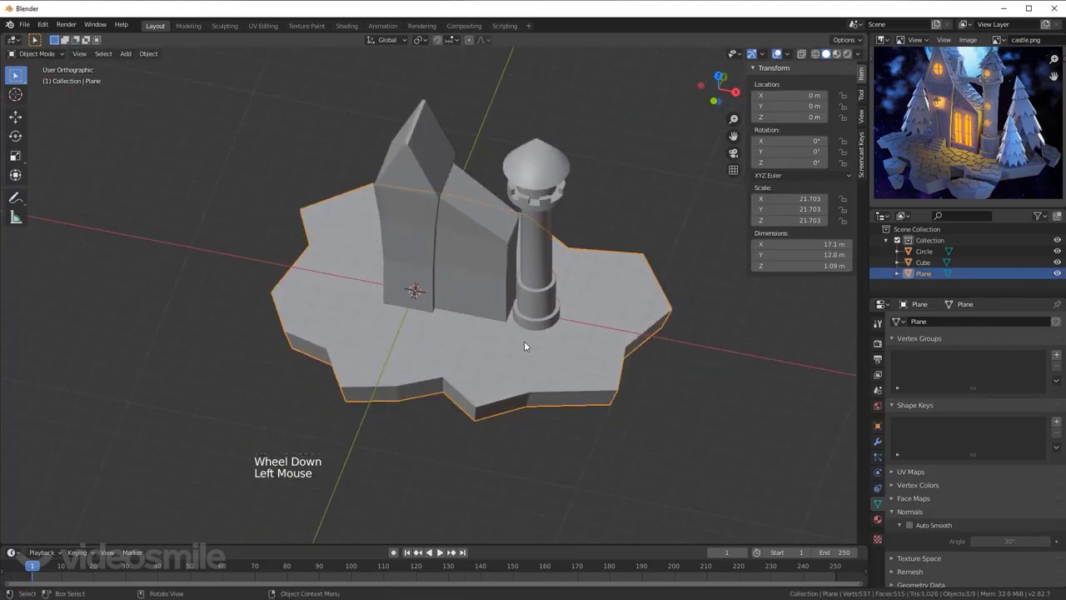
middle_click(476, 348)
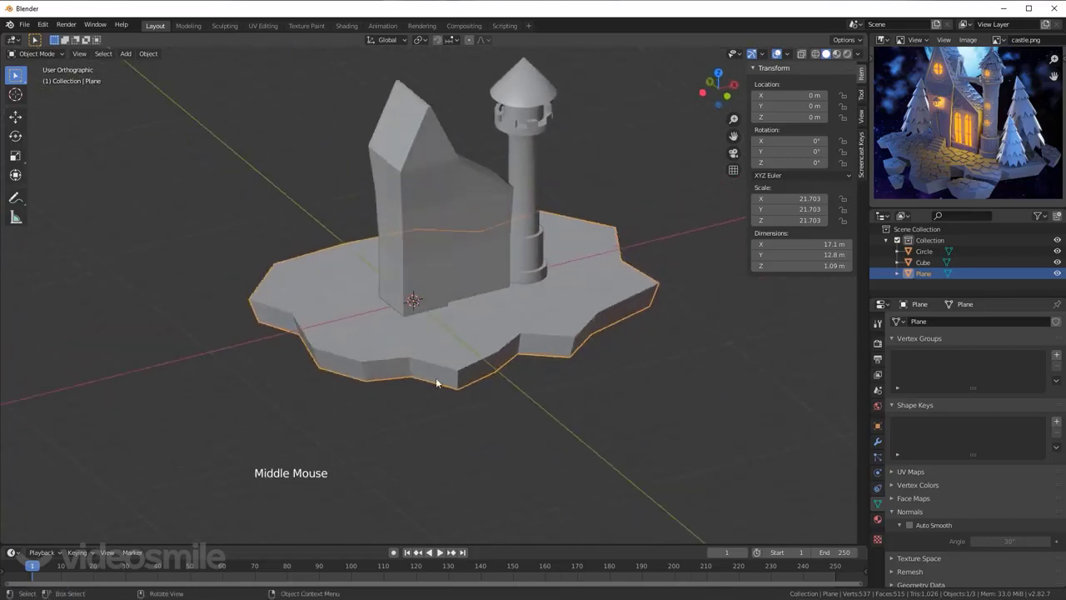
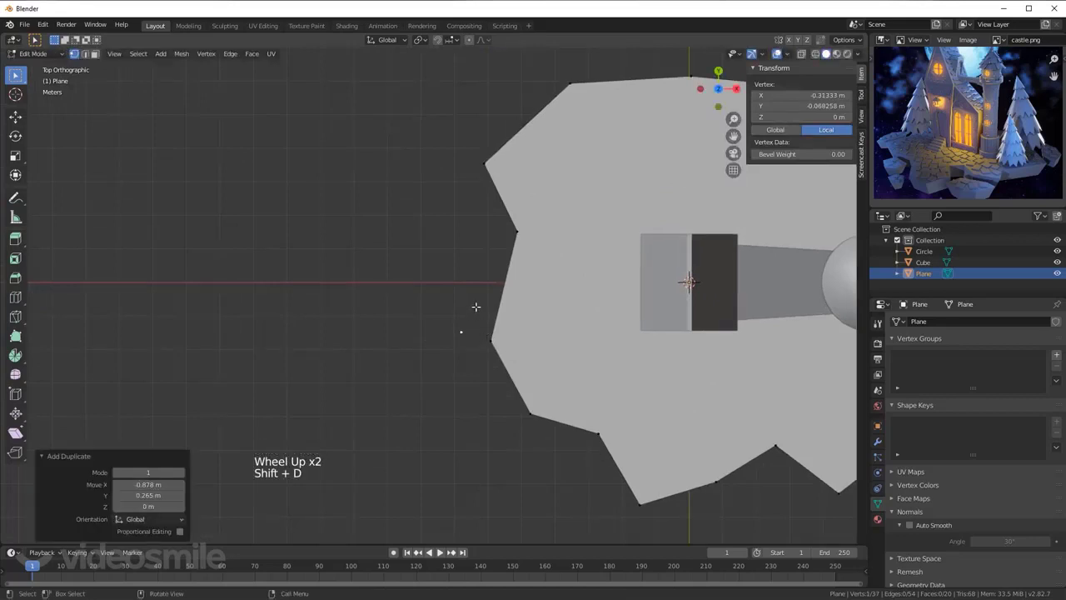
Step: Extrude the pentagonal rock face down about 0.99 m and taper its bottom inward
key("e")
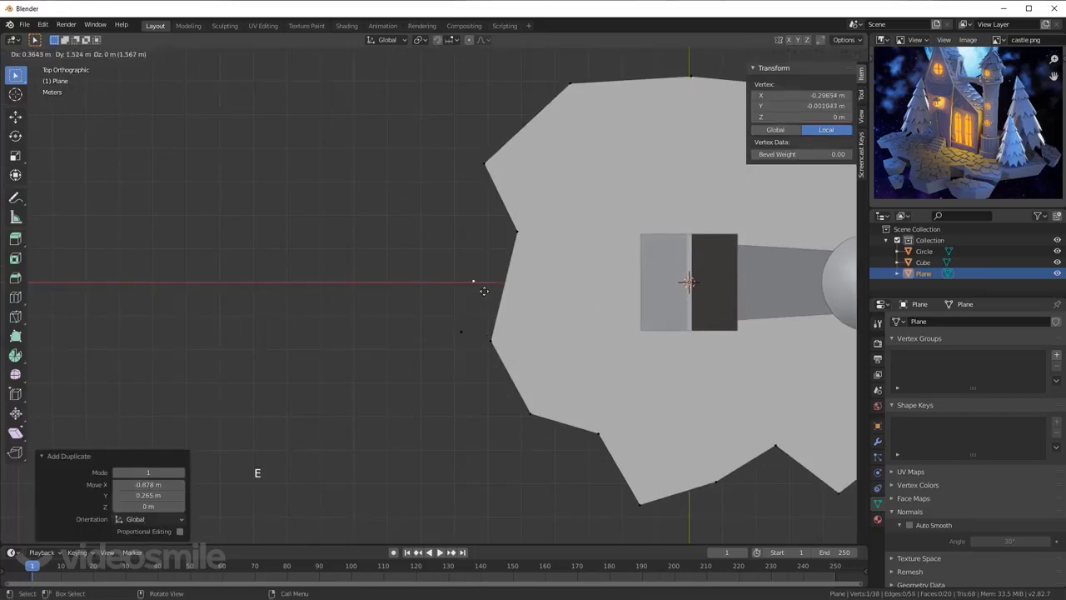
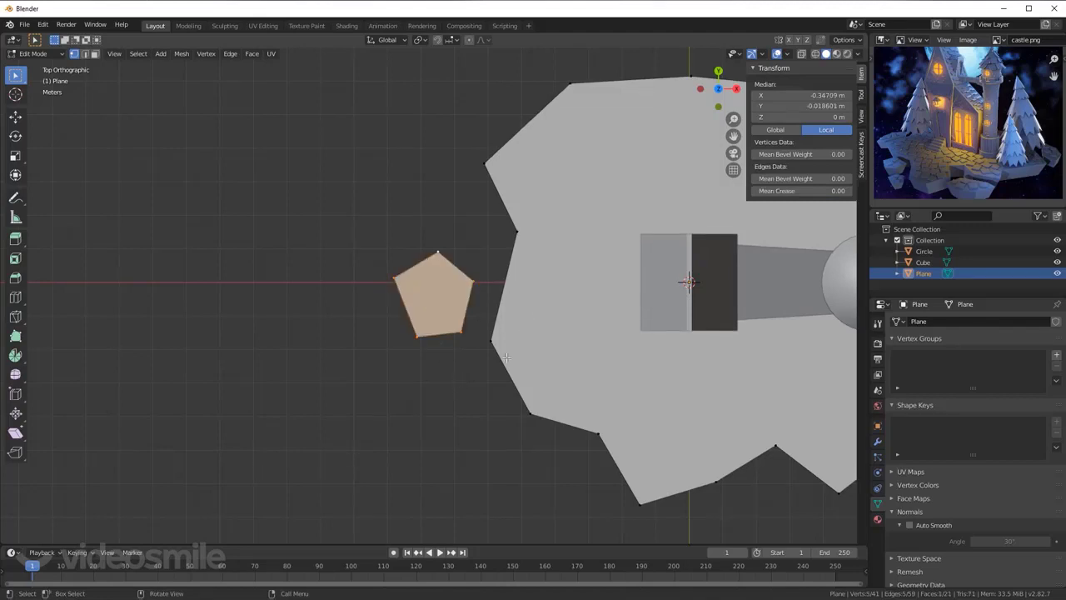
key("KP_1")
key("e")
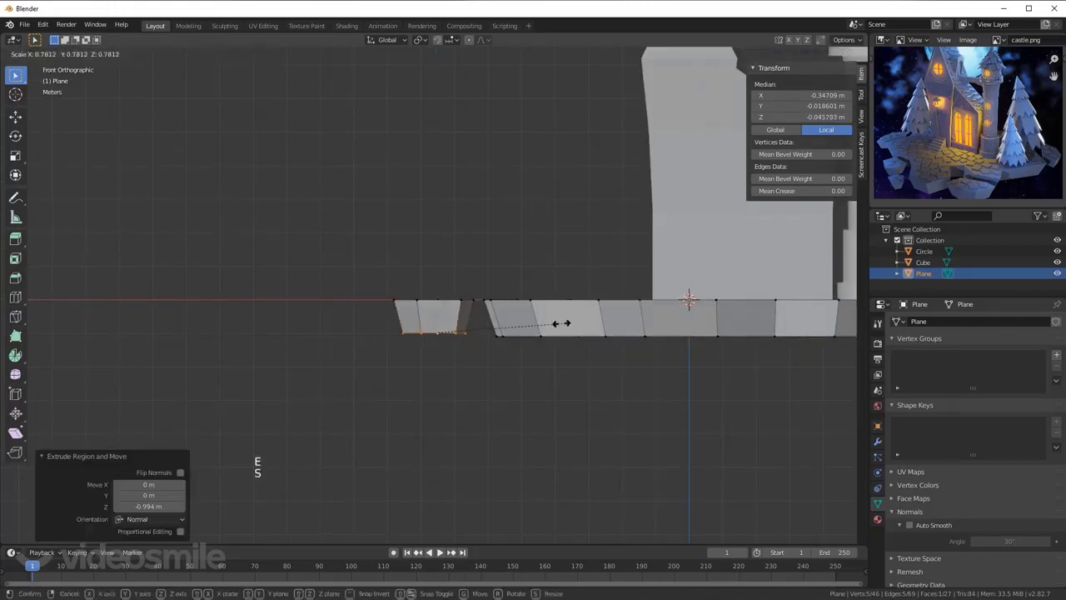
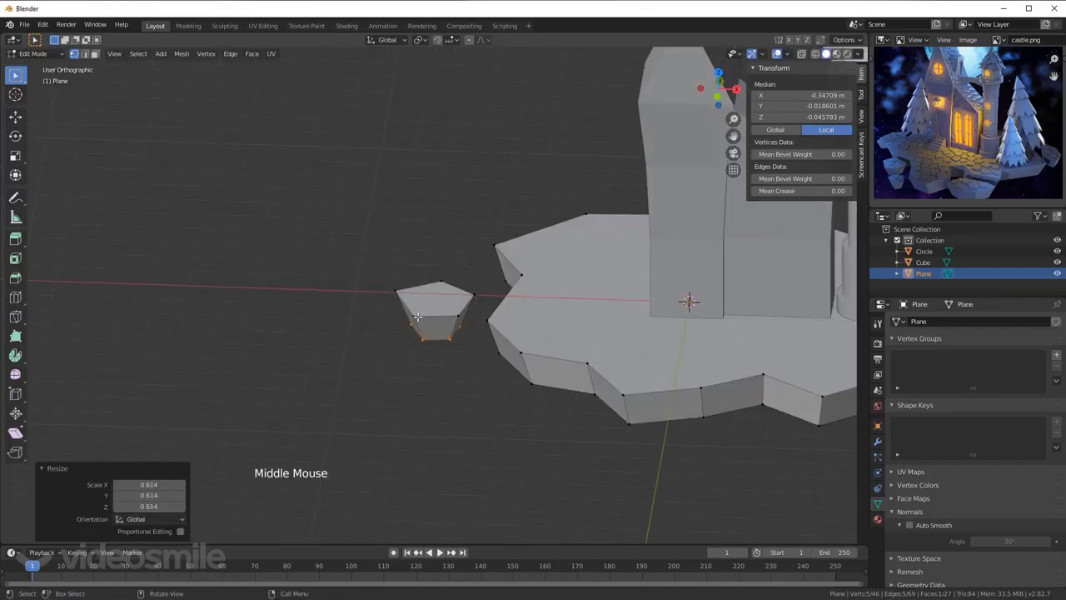
Step: Duplicate the rock chunk several times, rotating and shrinking each copy for variety
key("KP_7")
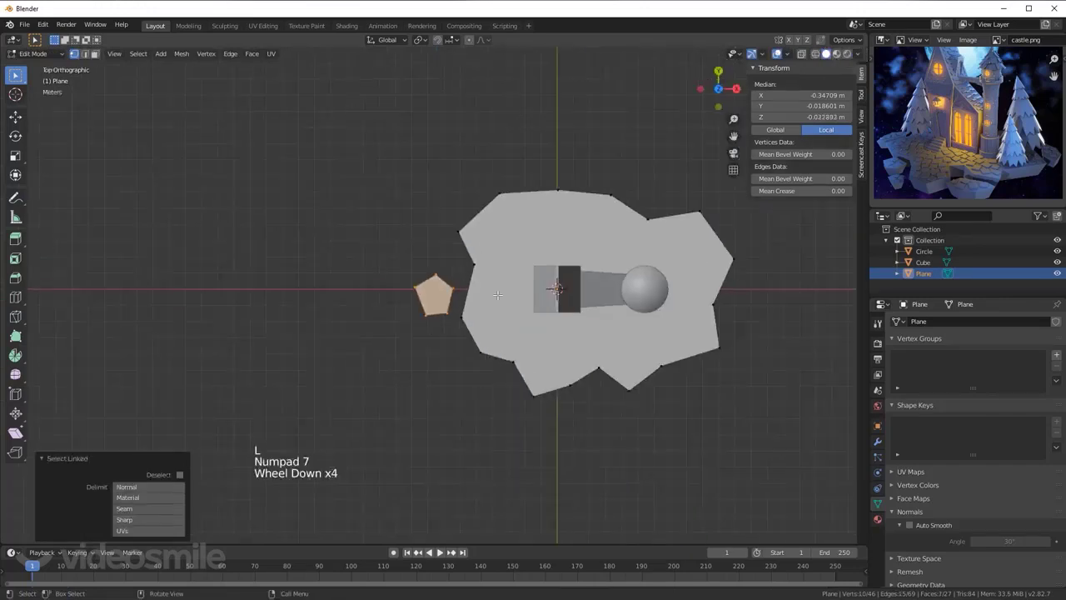
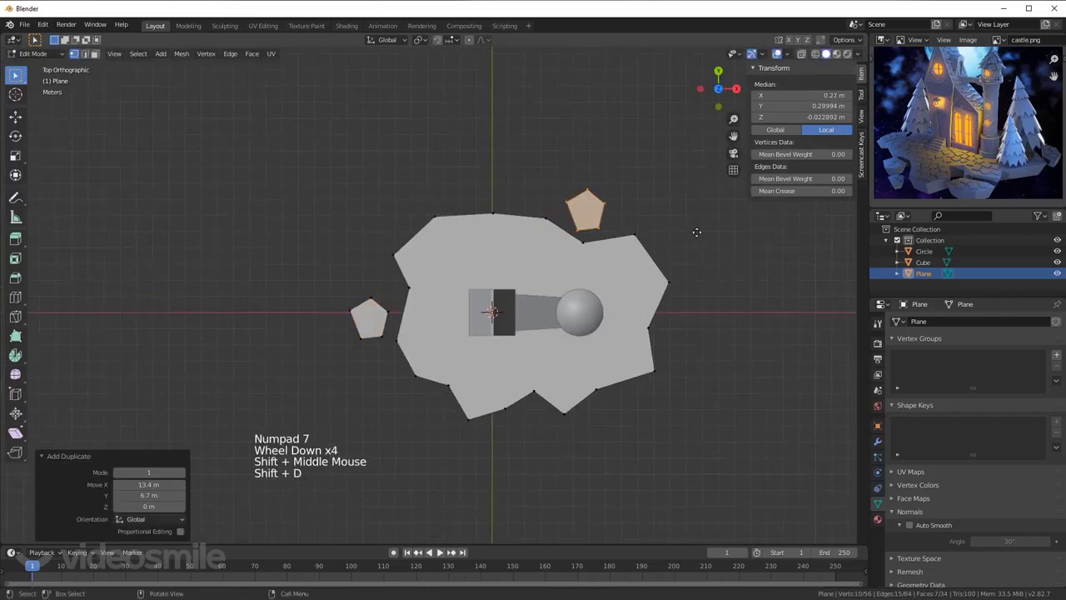
key("r")
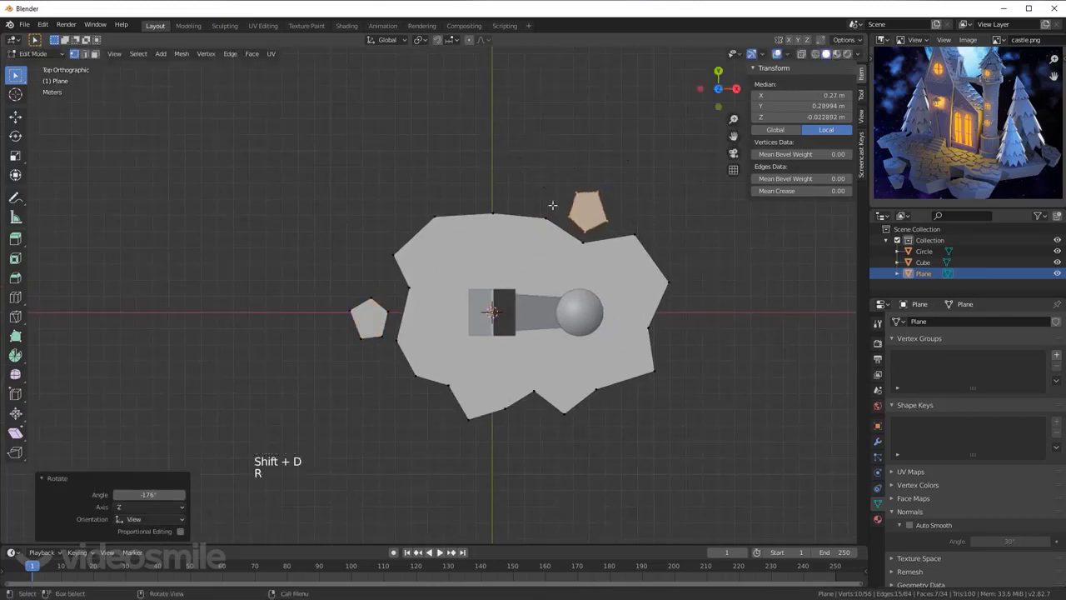
key("shift+d")
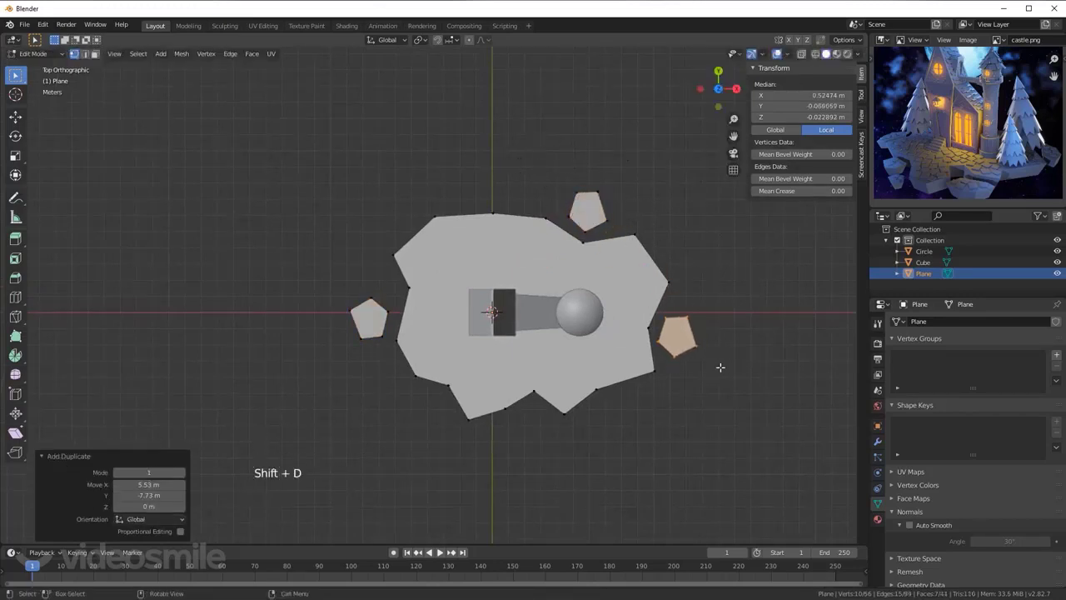
key("r")
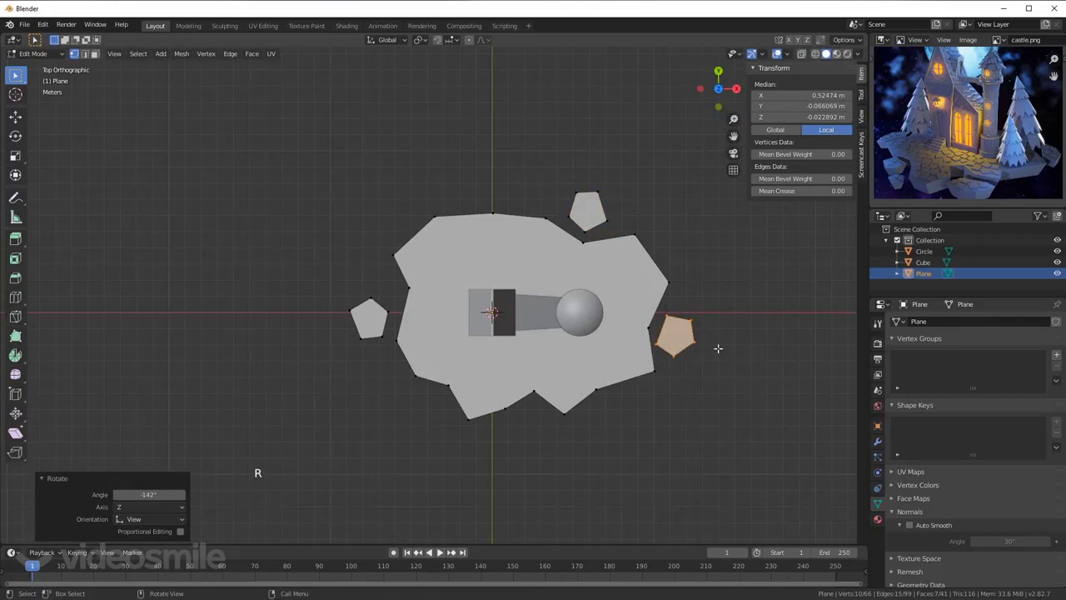
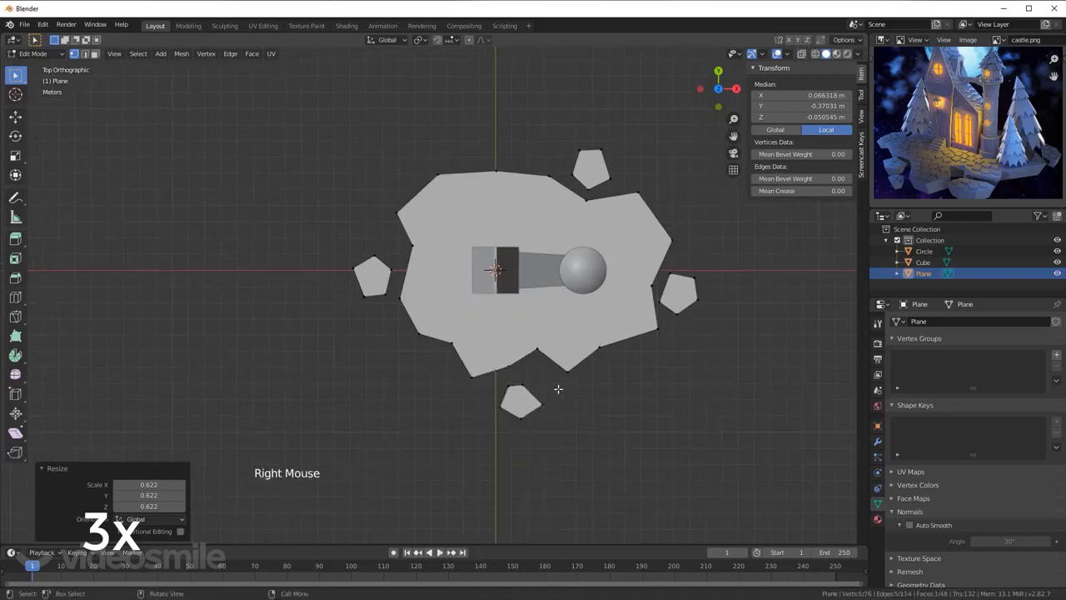
key("alt+z")
key("b")
key("g")
key("alt+a")
key("alt+z")
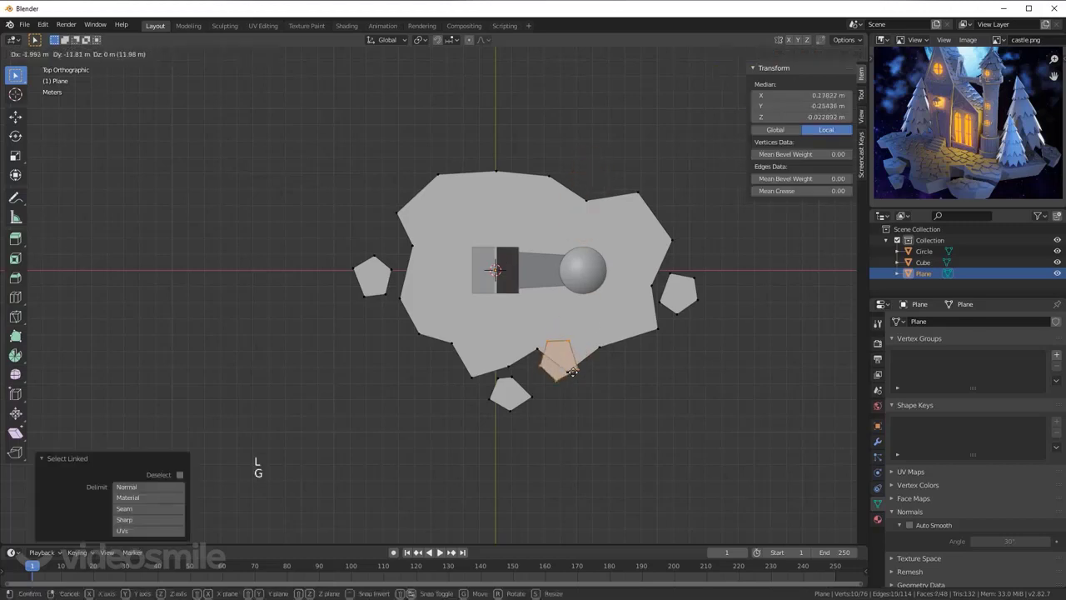
key("s")
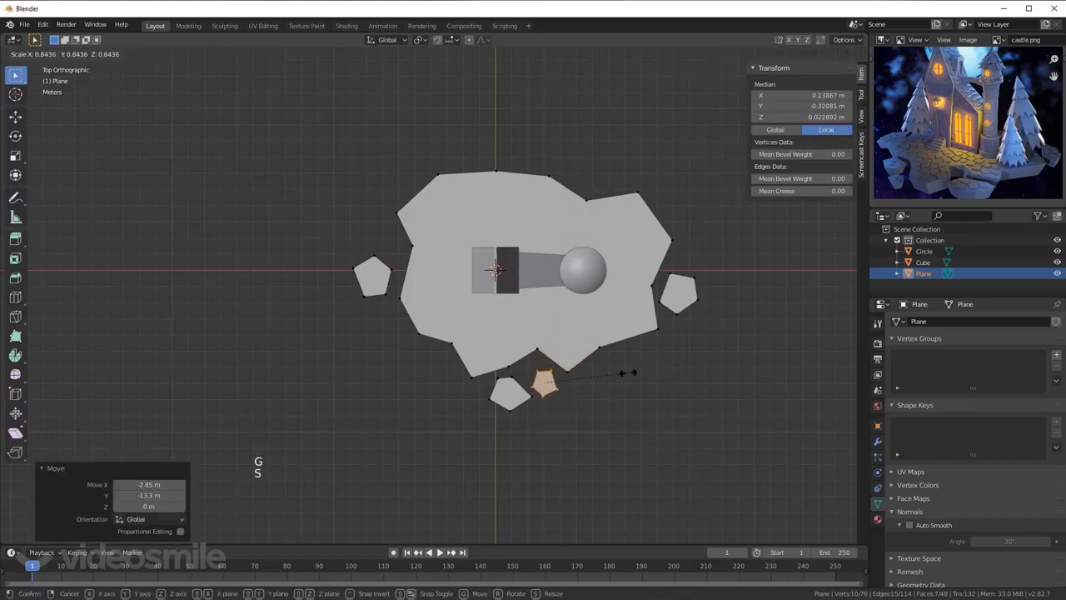
Step: Raise the small rock copy slightly higher in front view and check the result in Object Mode
key("KP_1")
scroll("up", 3)
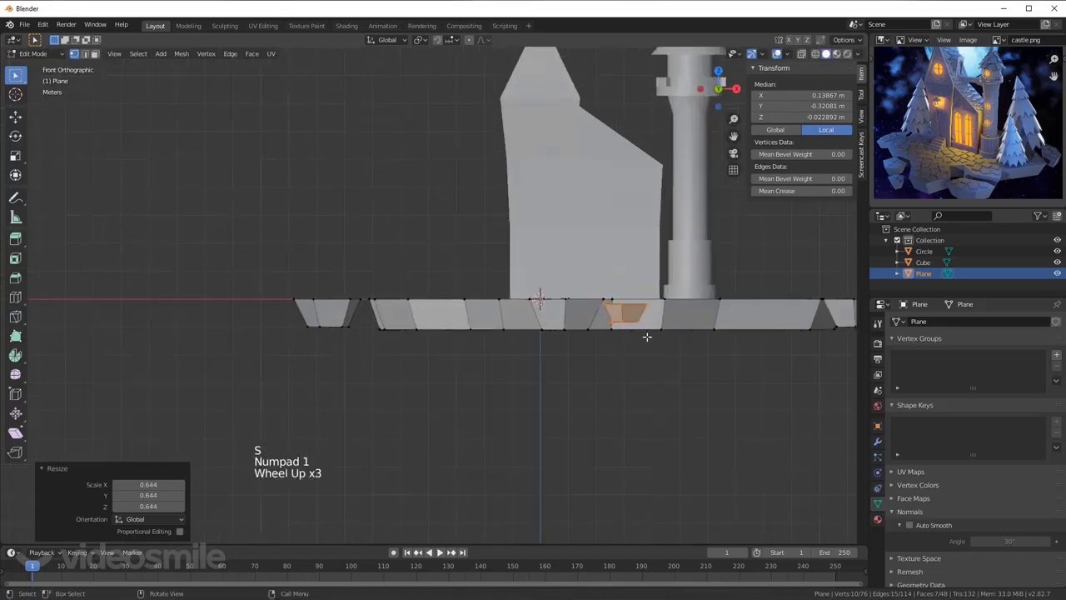
key("g")
scroll("up", 3)
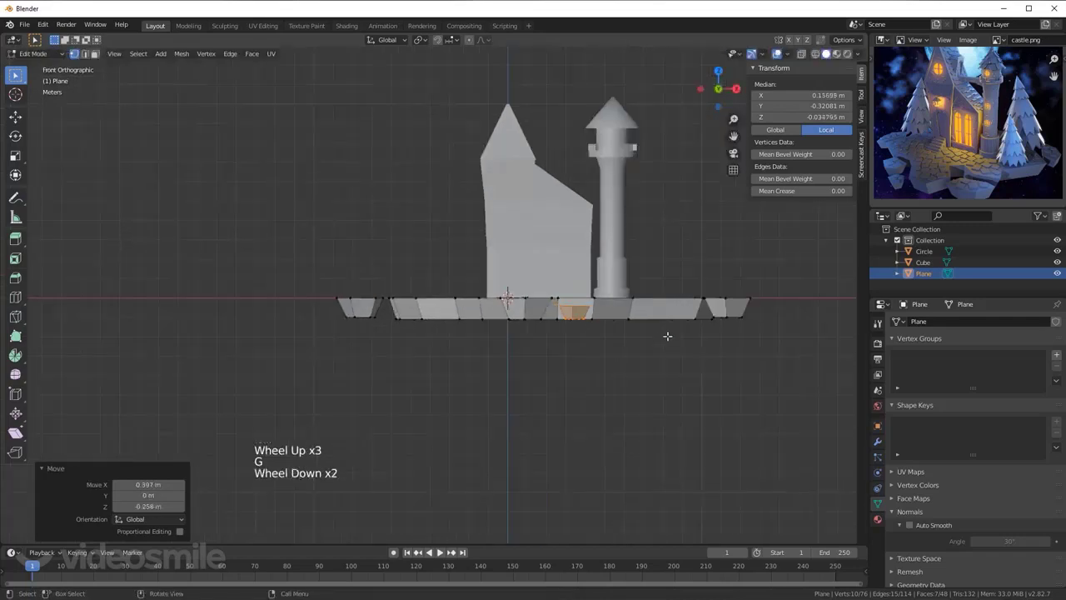
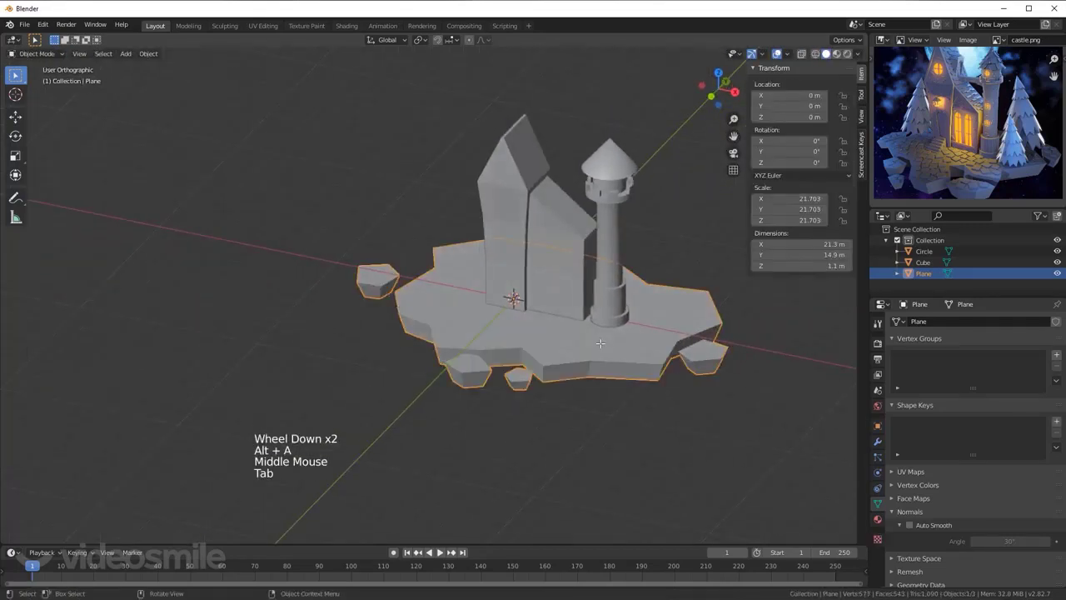
key("alt+a")
middle_click(602, 359)
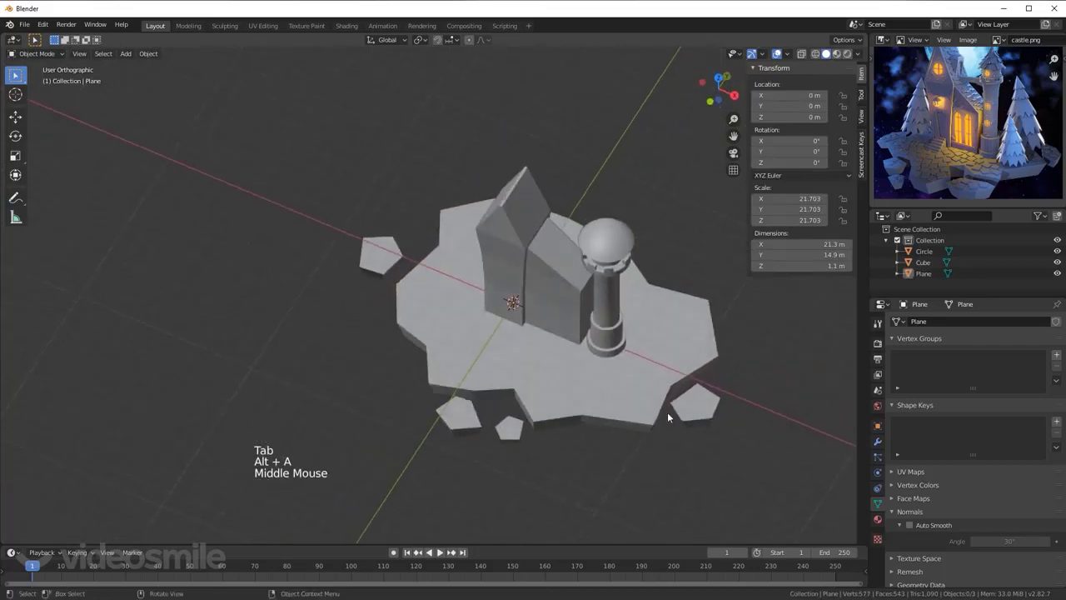
left_click(702, 412)
Step: Duplicate and rotate one more rock chunk above the ground, then return to Object Mode
key("Tab")
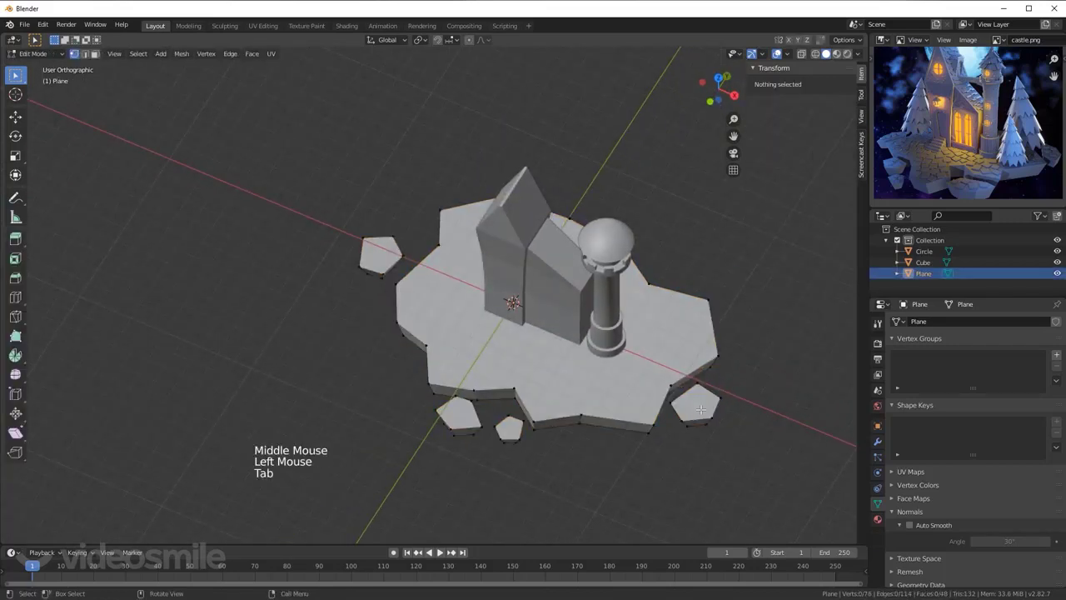
key("l")
key("KP_7")
key("shift+d")
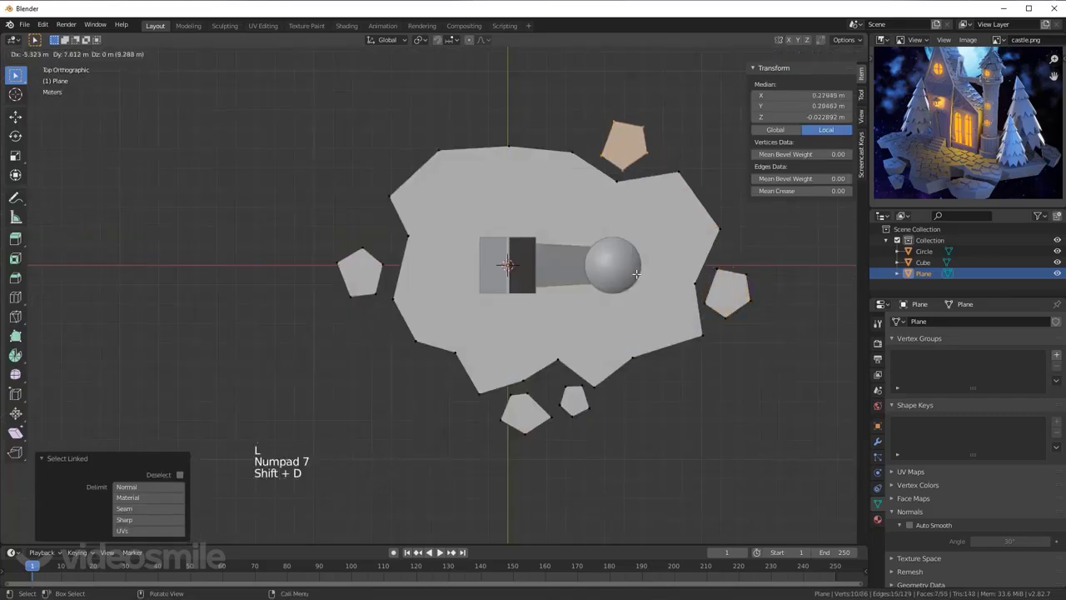
key("r")
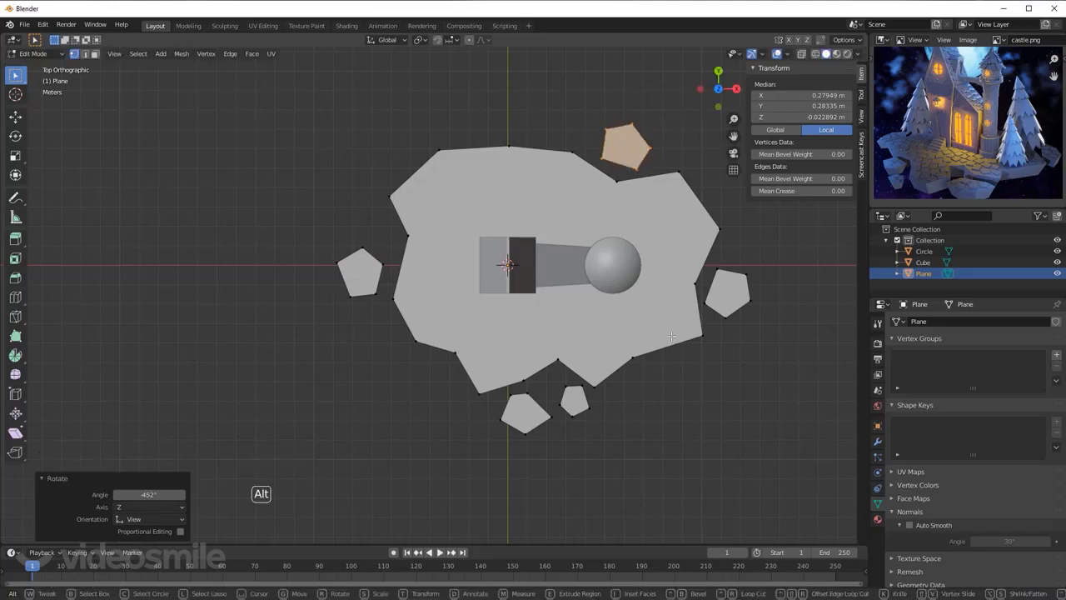
key("alt+a")
key("Tab")
key("alt+a")
Step: Orbit around the island to inspect the building, turret and rocks from several angles
middle_click(660, 395)
scroll("up", 3)
middle_click(602, 320)
scroll("down", 3)
middle_click(508, 340)
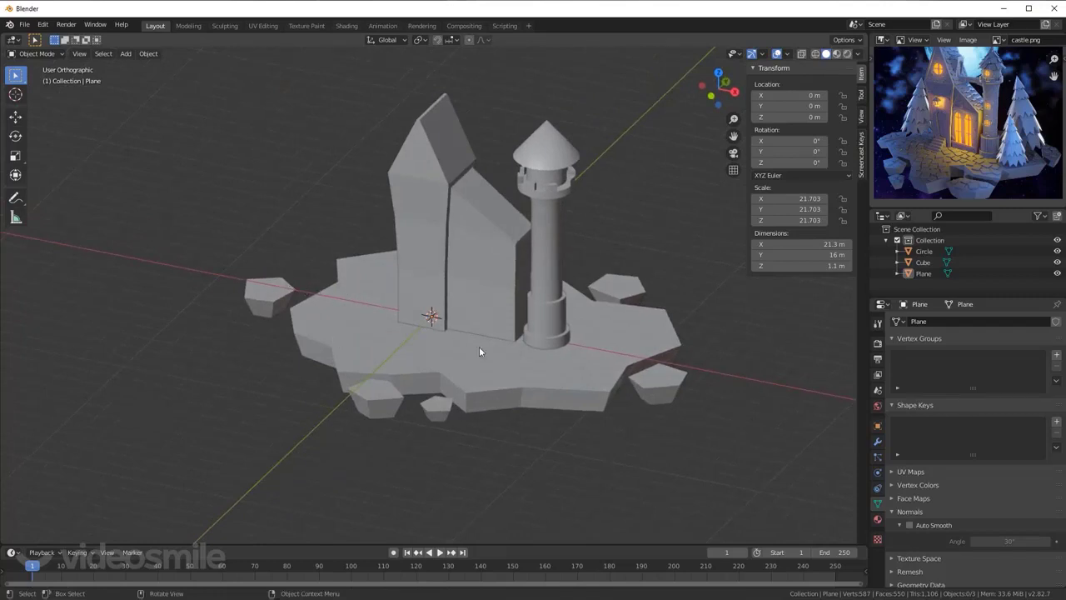
middle_click(488, 354)
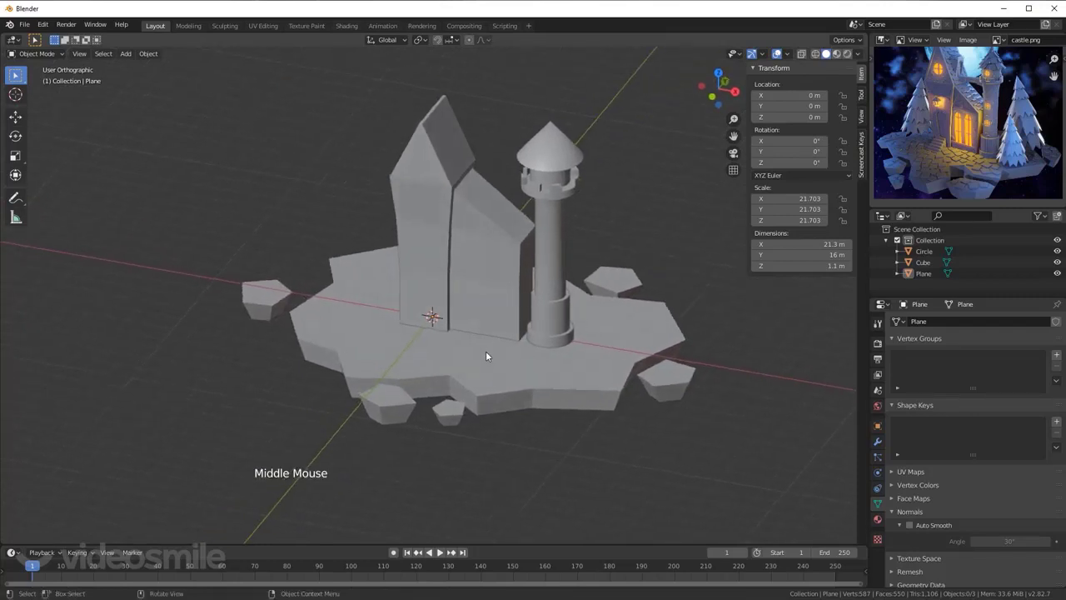
middle_click(502, 359)
scroll("up", 3)
scroll("down", 3)
middle_click(525, 387)
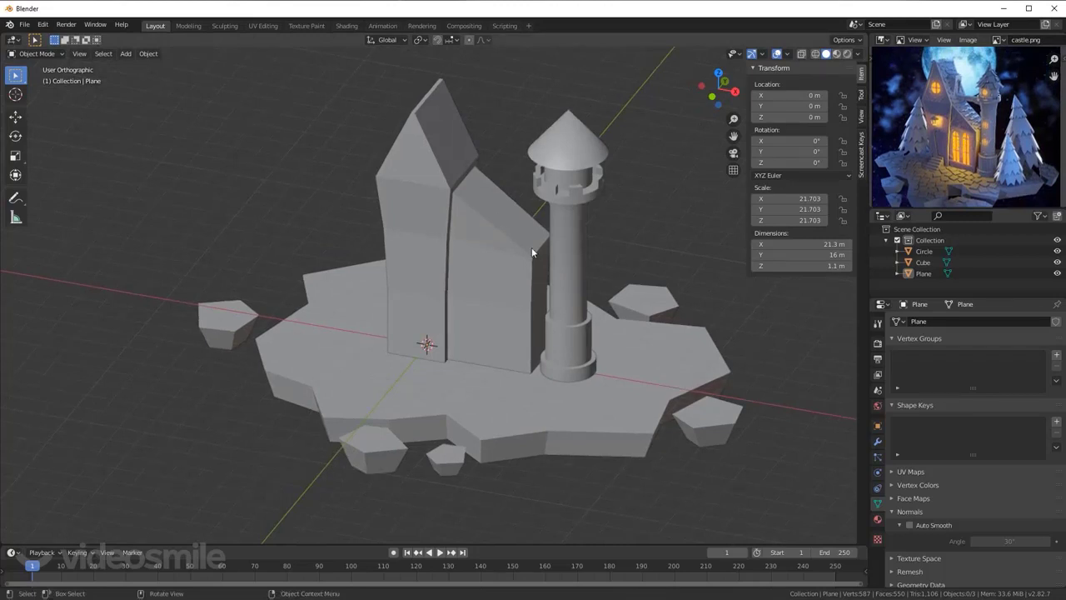
Step: Toggle viewport display options in the header while orbiting around the castle base
left_click(862, 54)
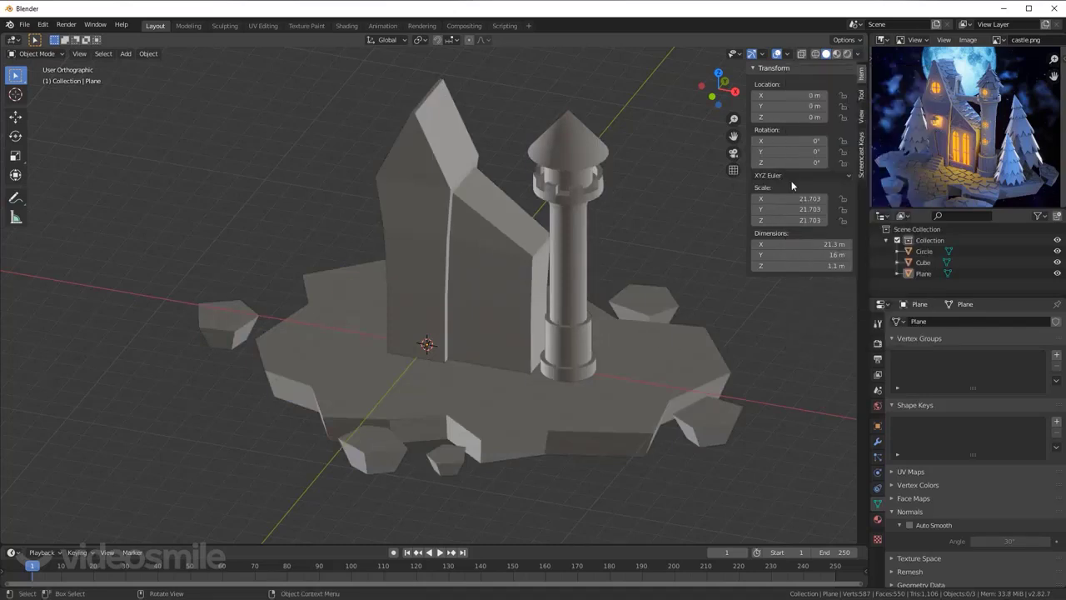
left_click(862, 58)
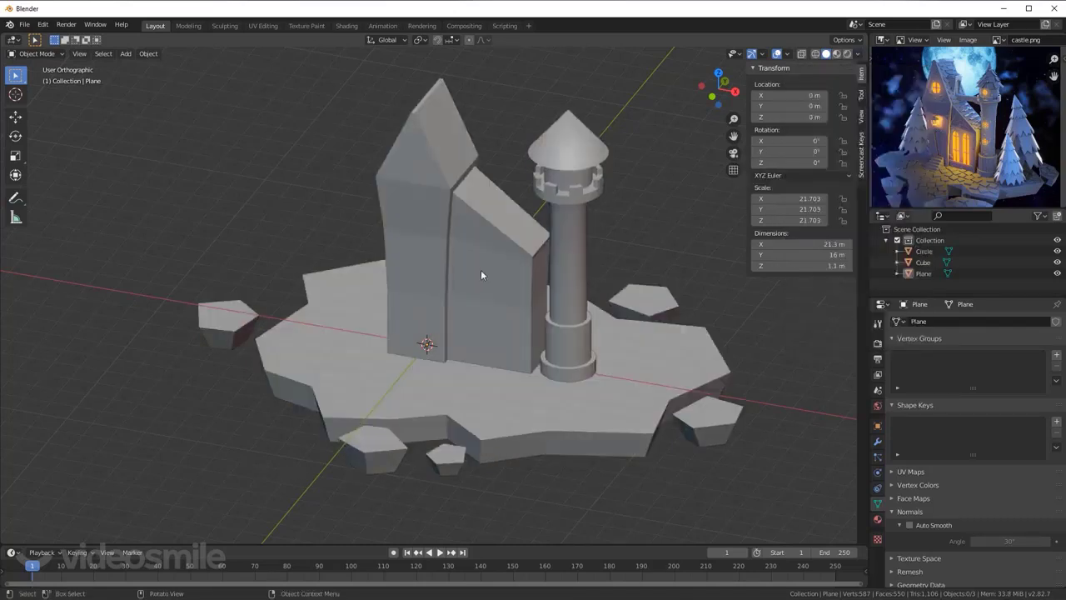
left_click(863, 55)
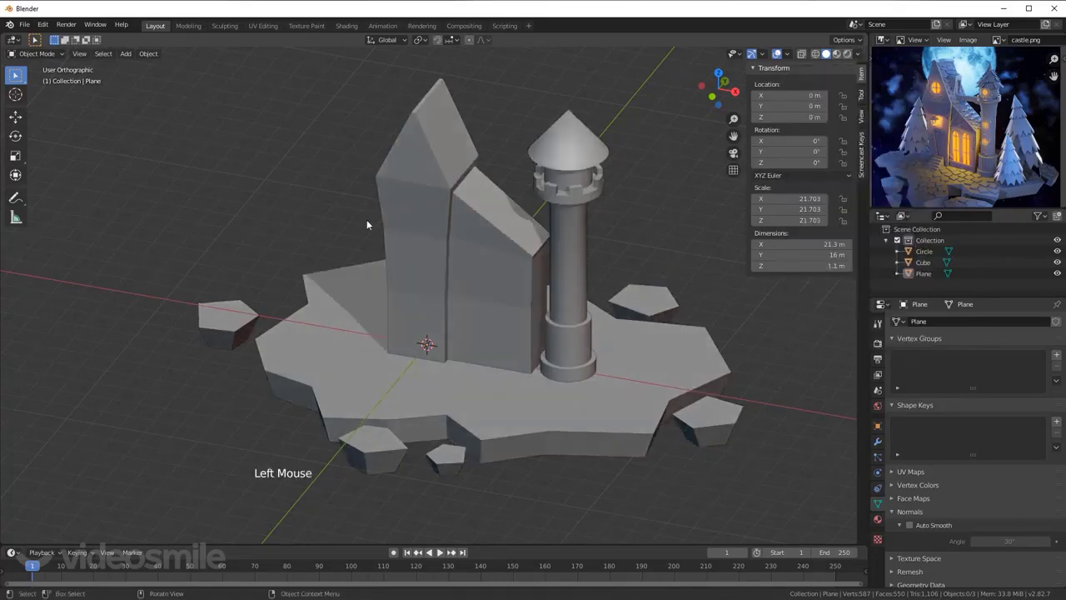
middle_click(439, 211)
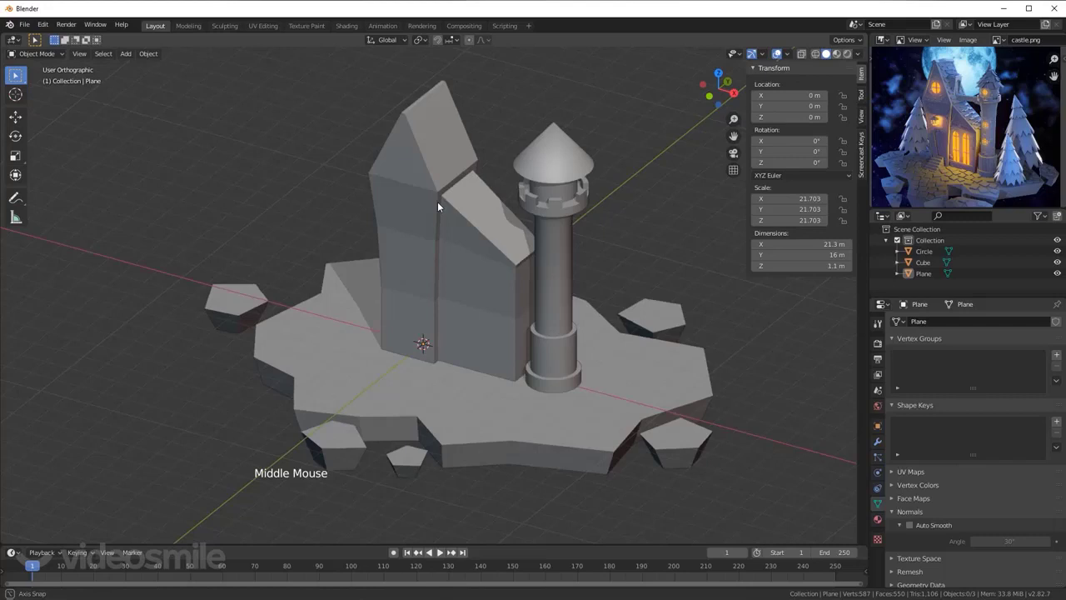
middle_click(505, 287)
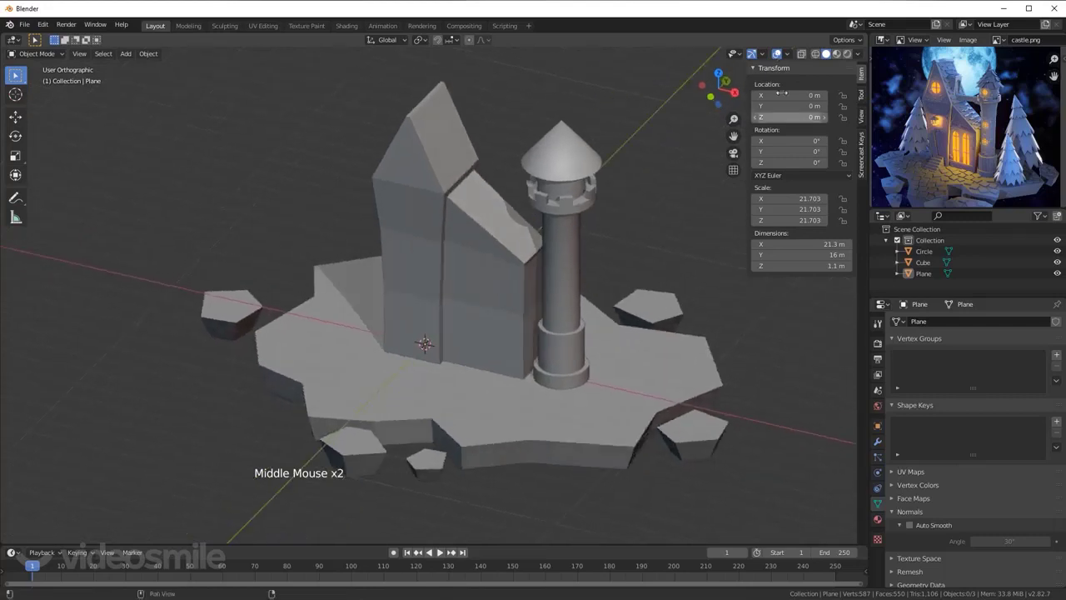
left_click(862, 56)
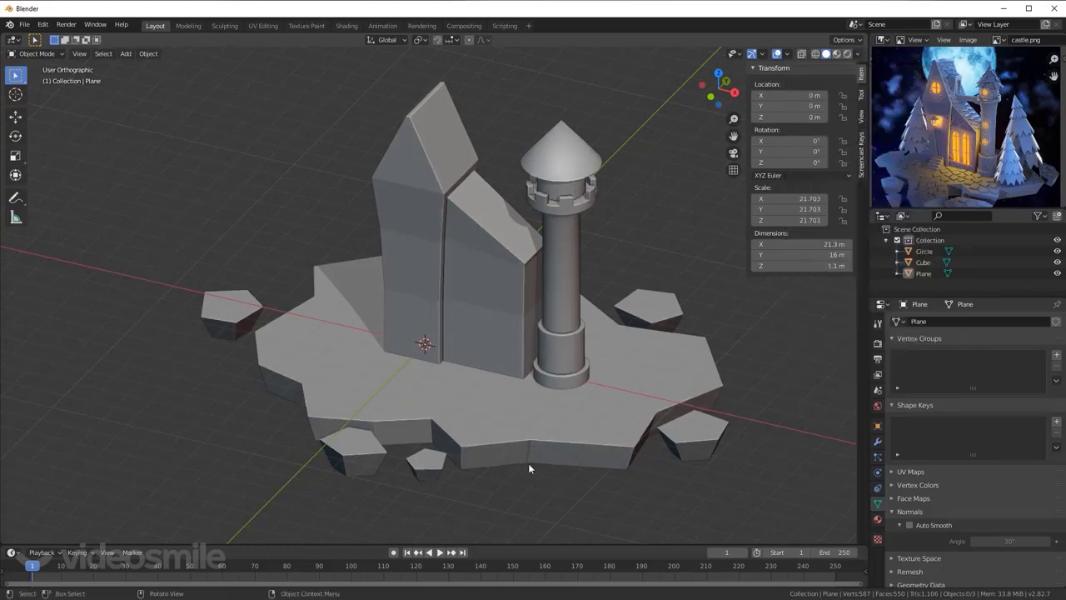
middle_click(537, 375)
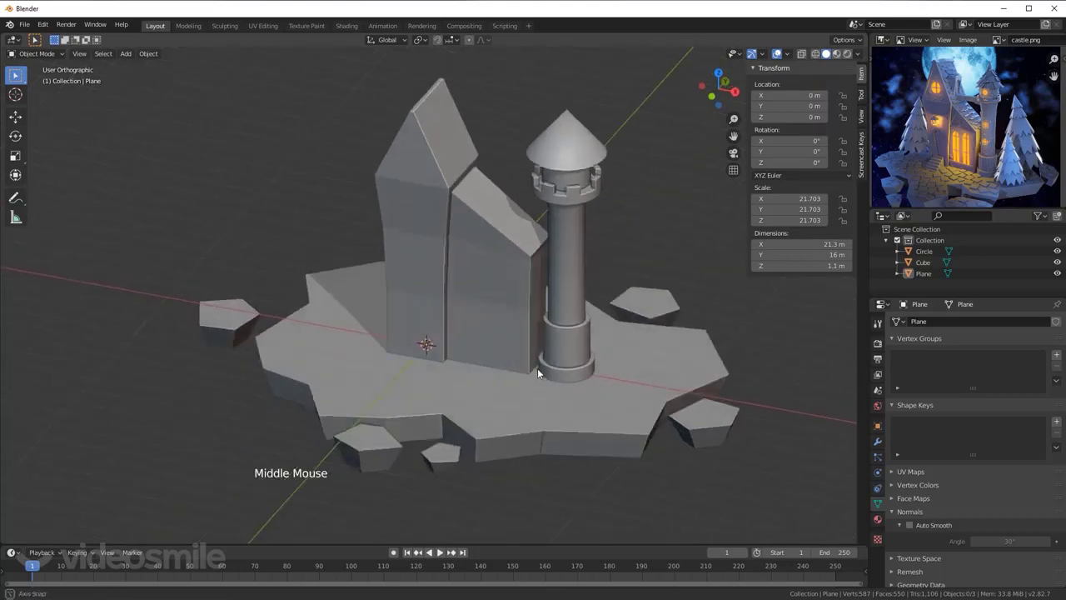
scroll("up", 3)
middle_click(488, 251)
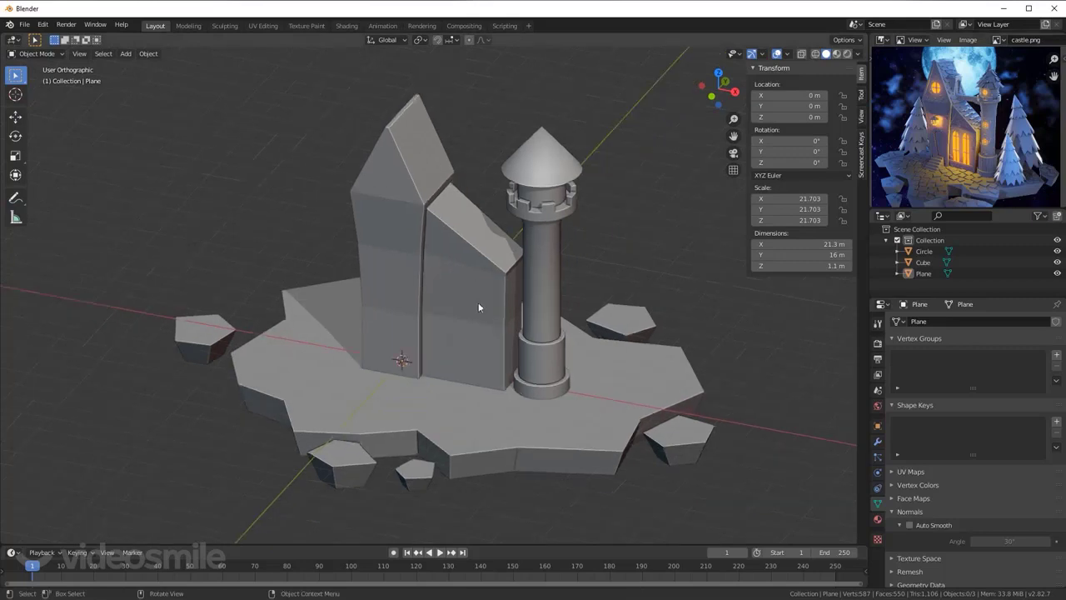
middle_click(491, 306)
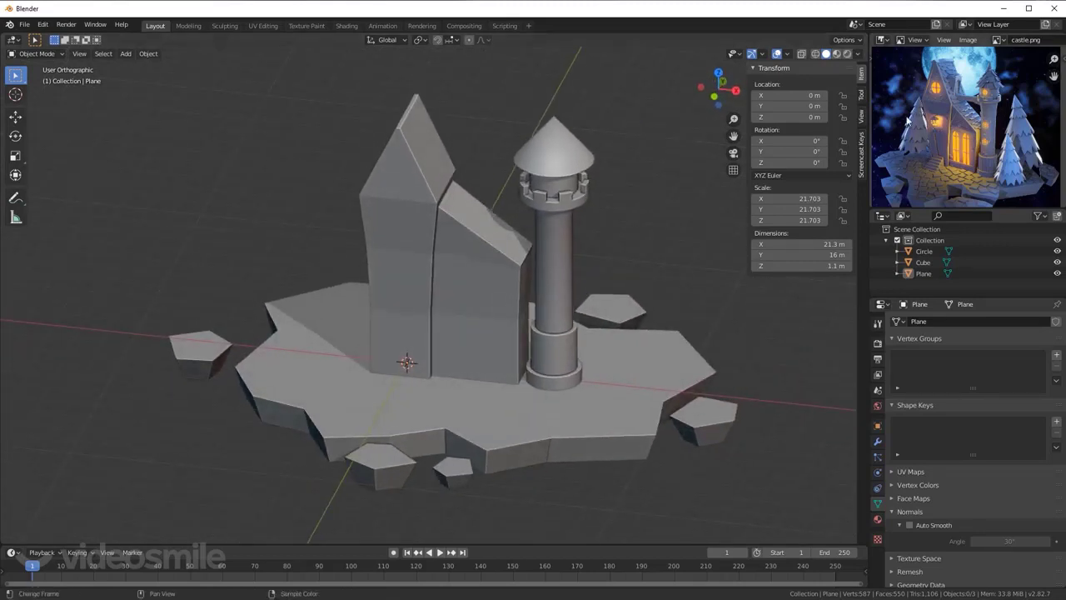
middle_click(382, 297)
middle_click(554, 330)
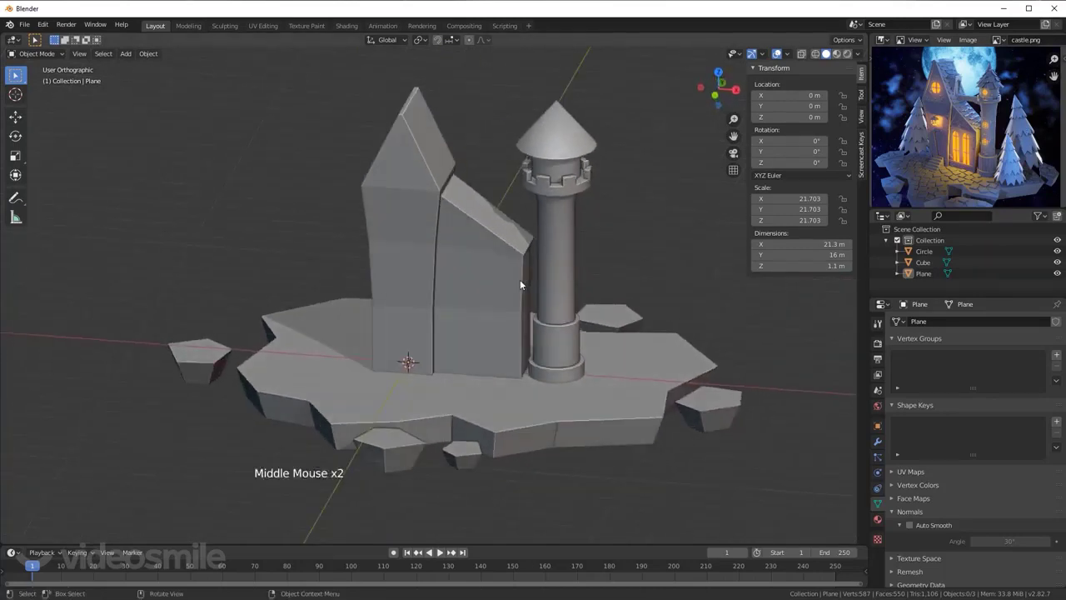
Step: Switch to front view and bring up the Add menu for a new mesh
key("KP_1")
middle_click(526, 248)
key("shift+a")
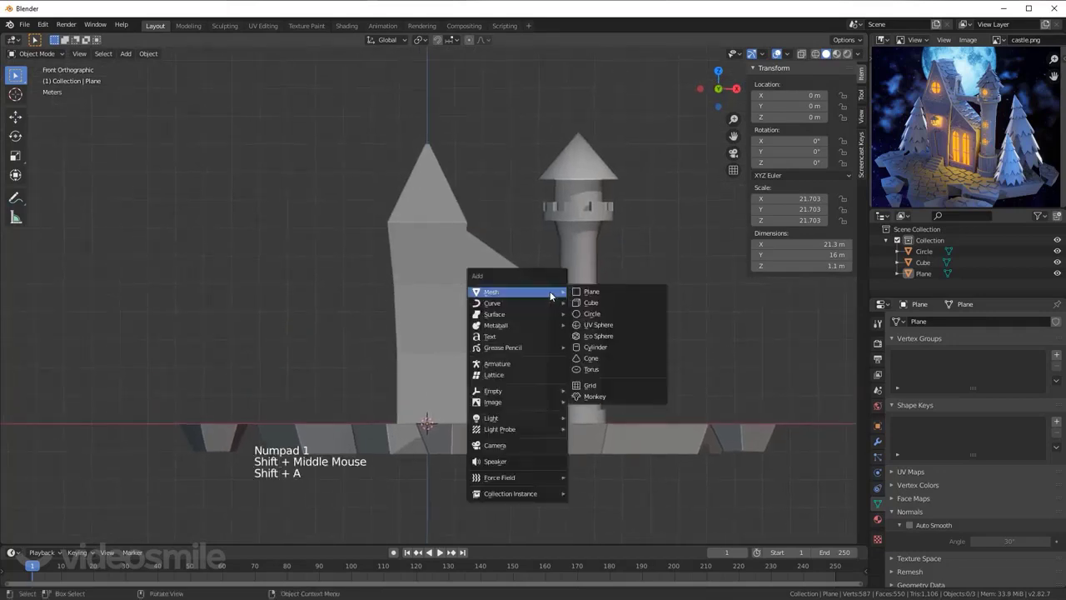
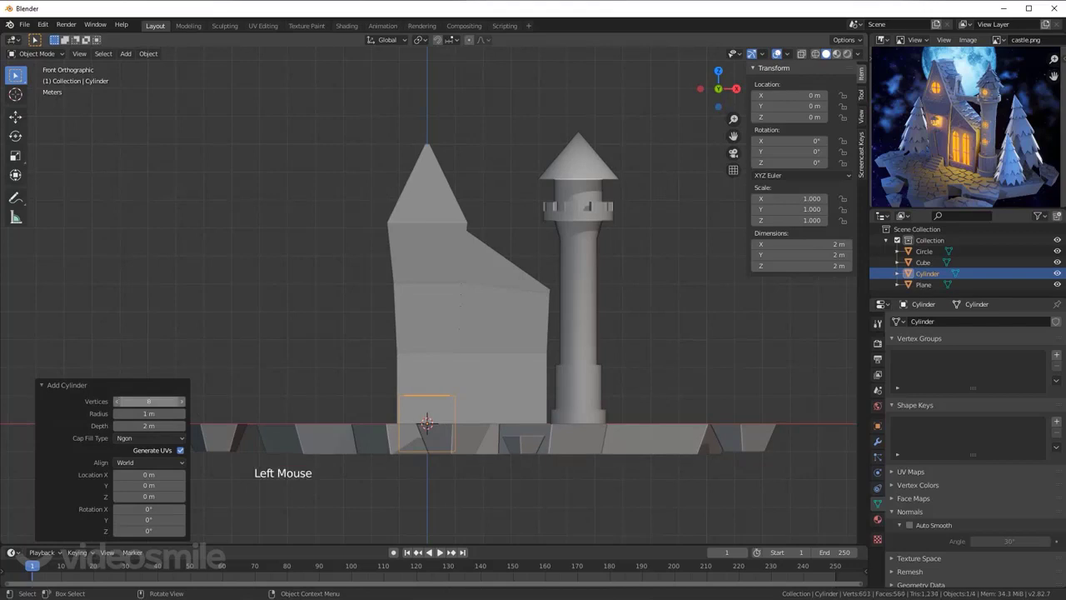
Step: Add an 8-sided uncapped cylinder left of the building and extrude its top ring into a thin tapered pole
left_click(144, 442)
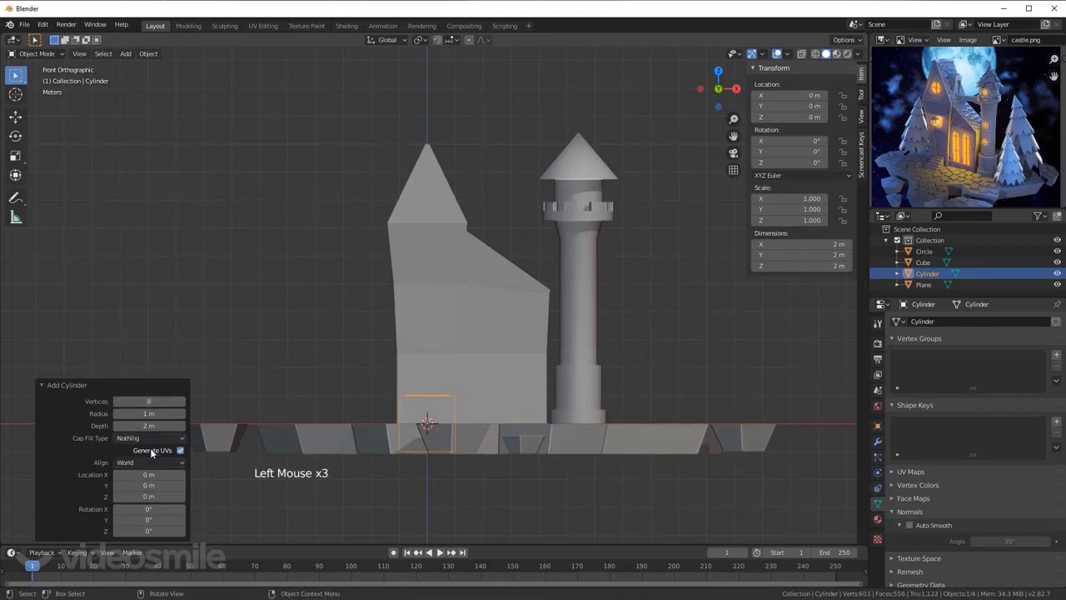
key("g")
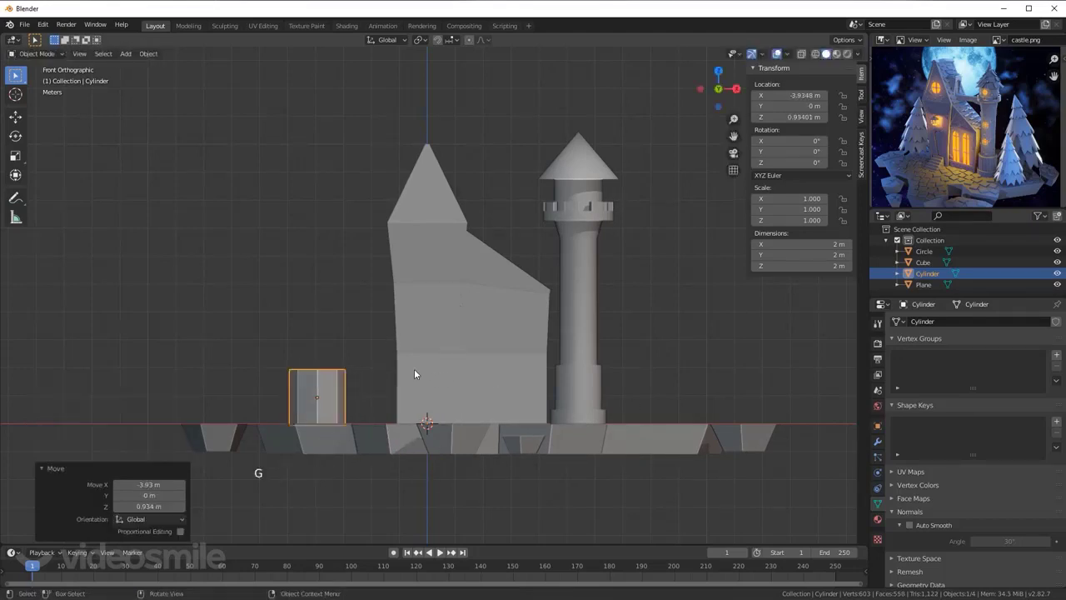
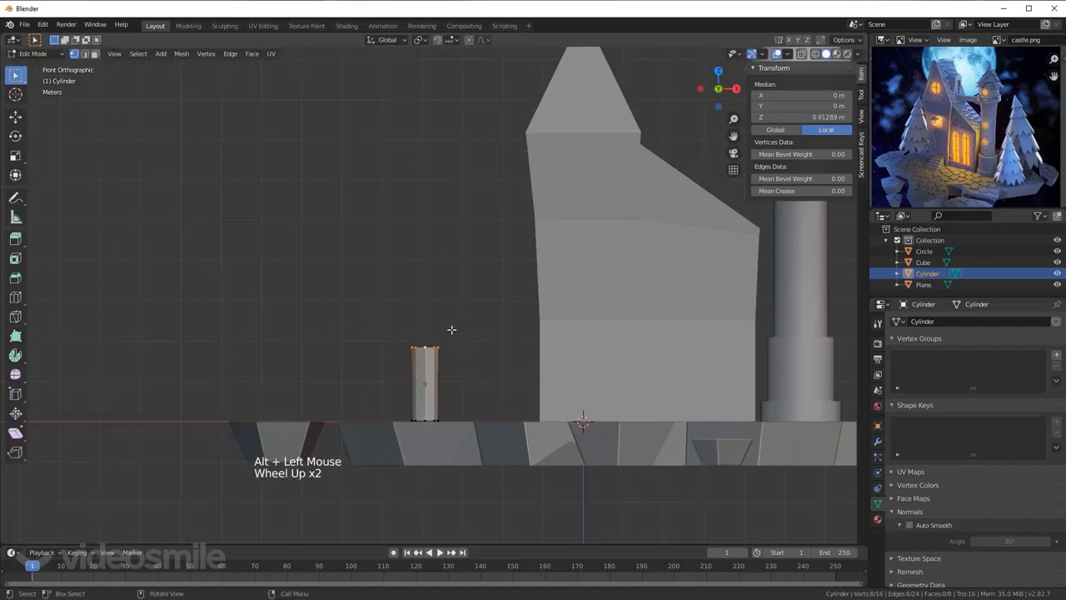
key("g")
scroll("up", 3)
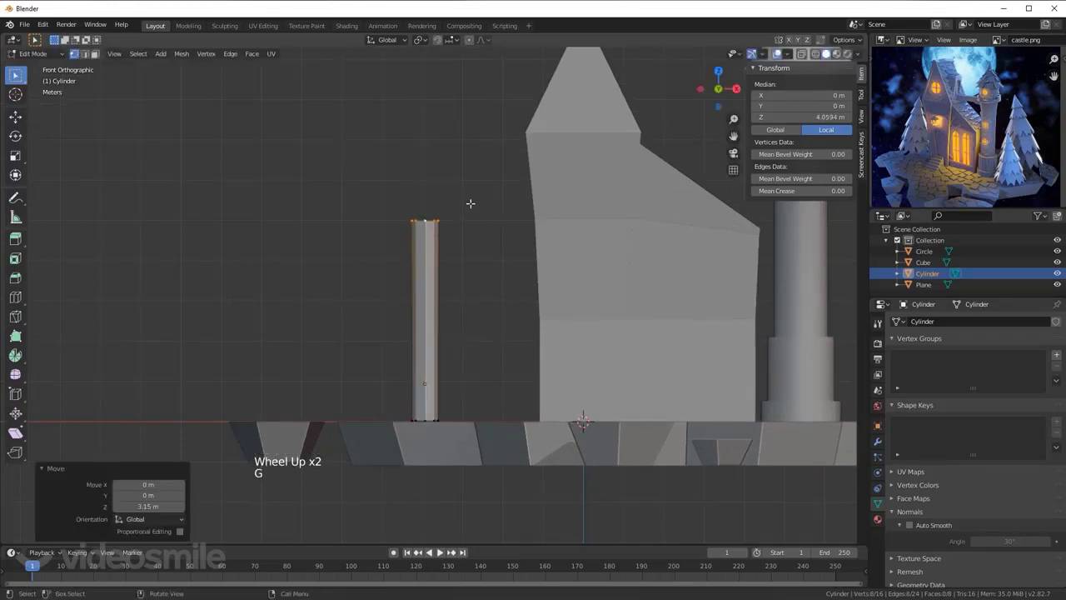
key("s")
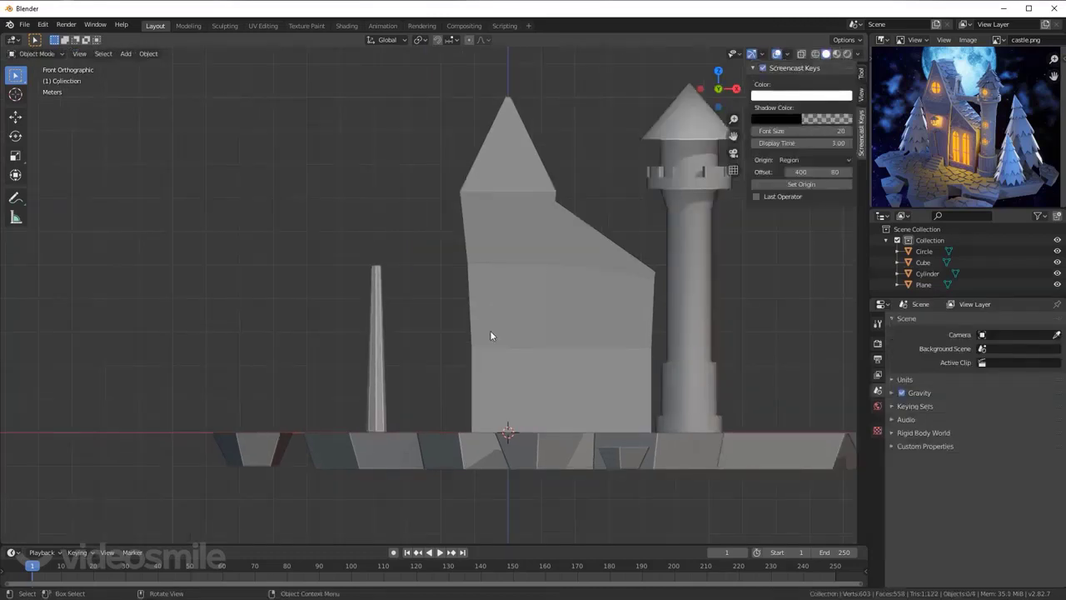
Step: Add a 32-vertex circle, lift it beside the pole's top and enter its mesh for editing
key("shift+a")
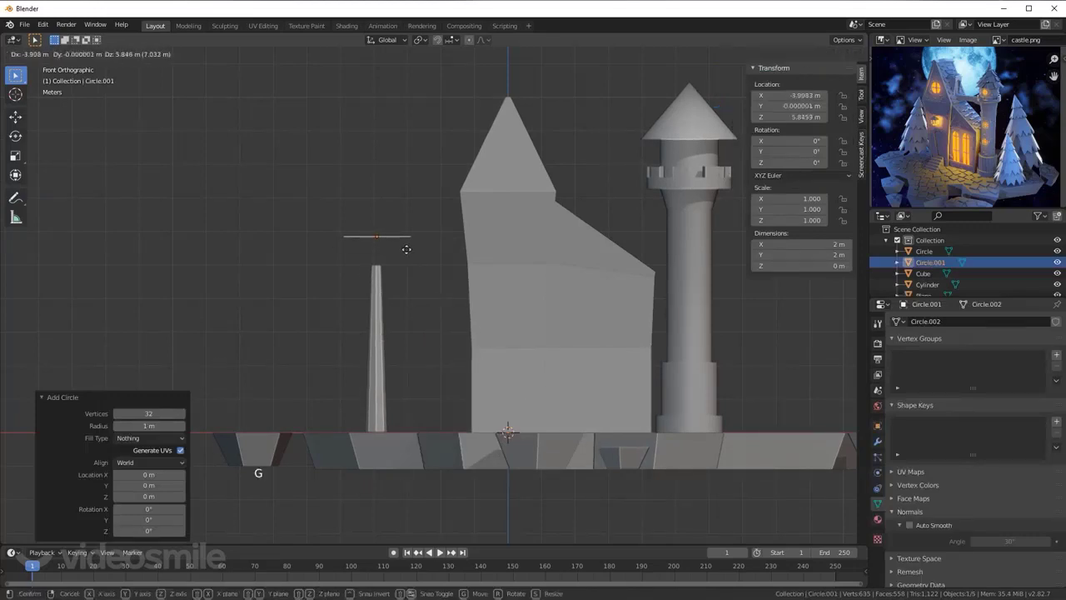
middle_click(428, 284)
scroll("up", 3)
key("Tab")
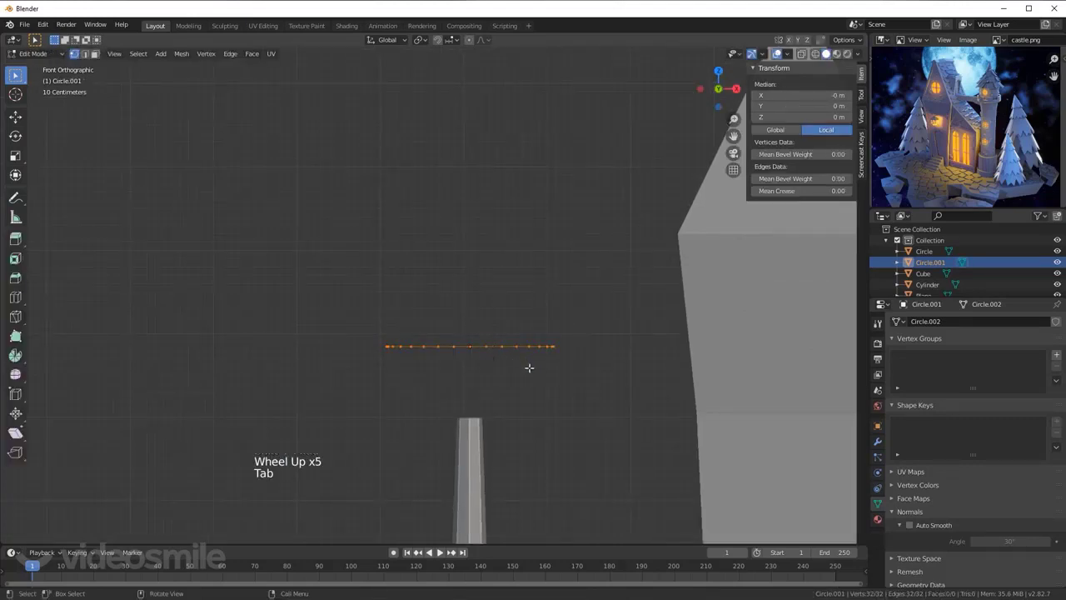
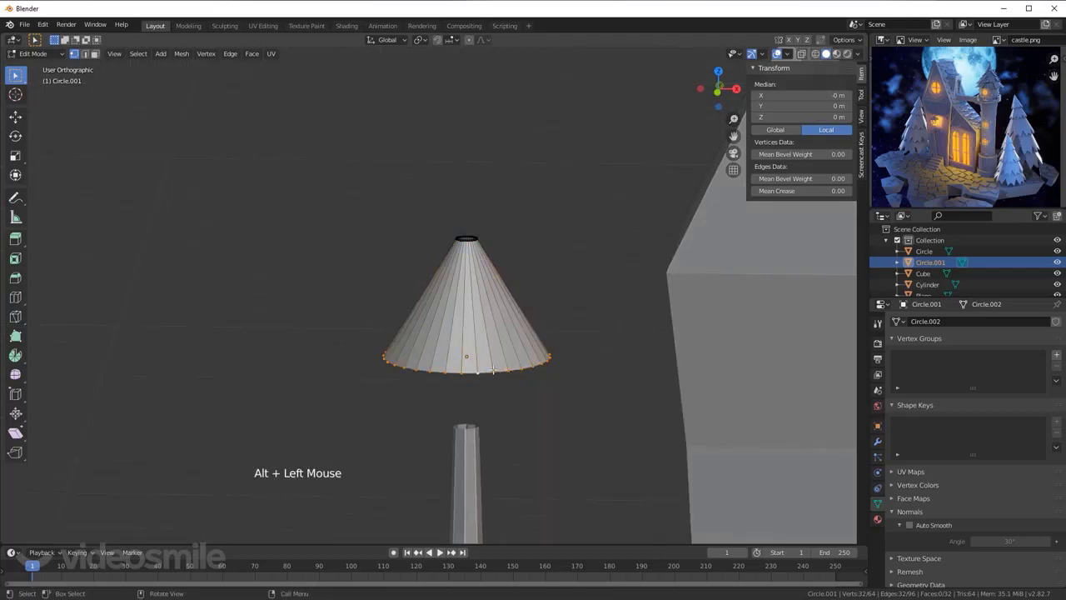
Step: Checker-deselect the cone's bottom ring and pull the alternate points inward into a zigzag
left_click(148, 59)
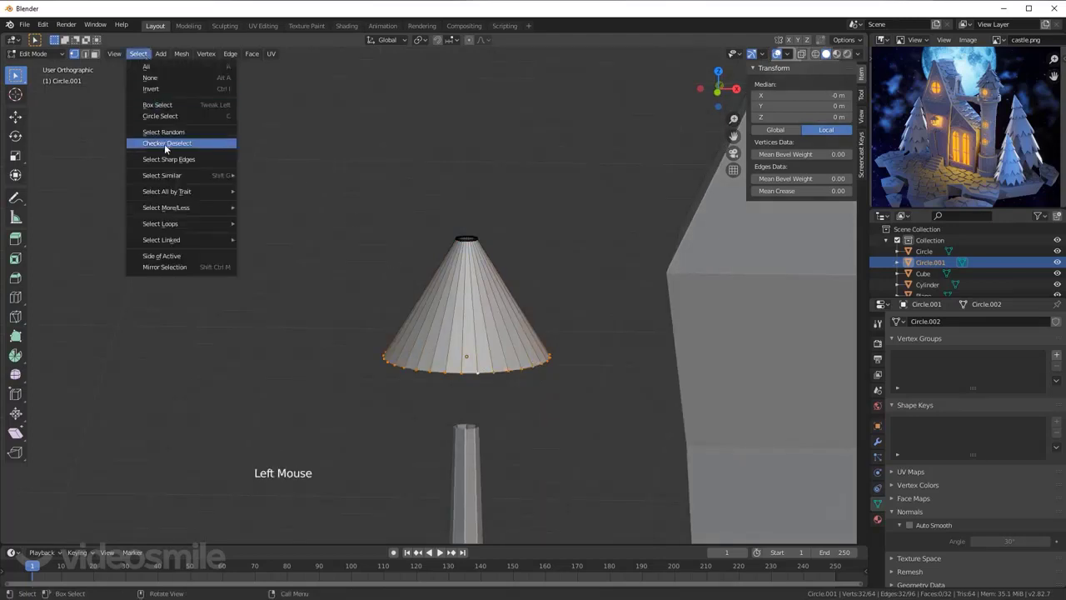
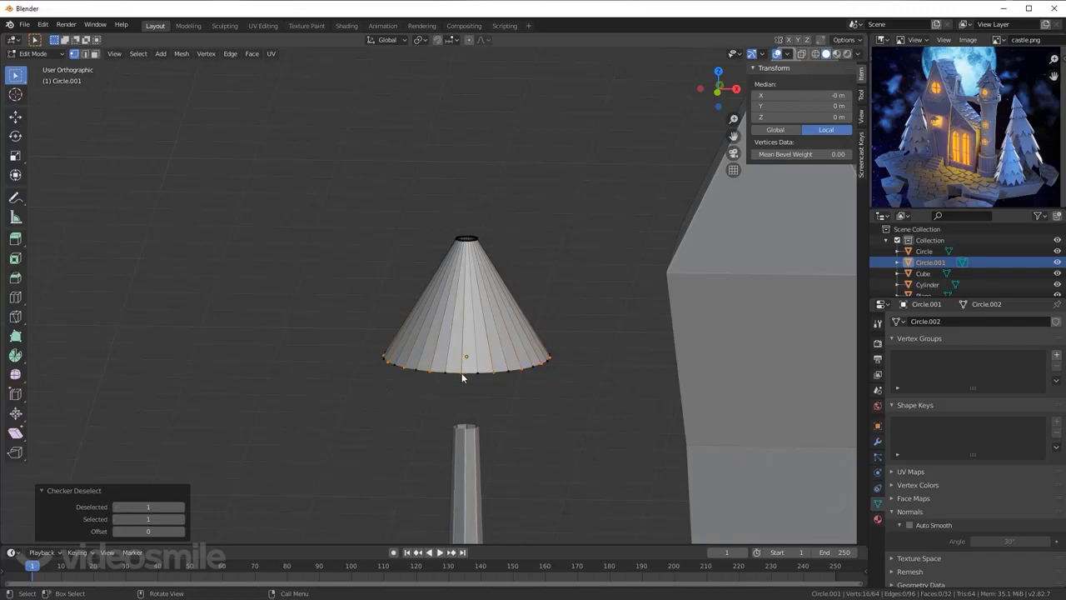
key("KP_1")
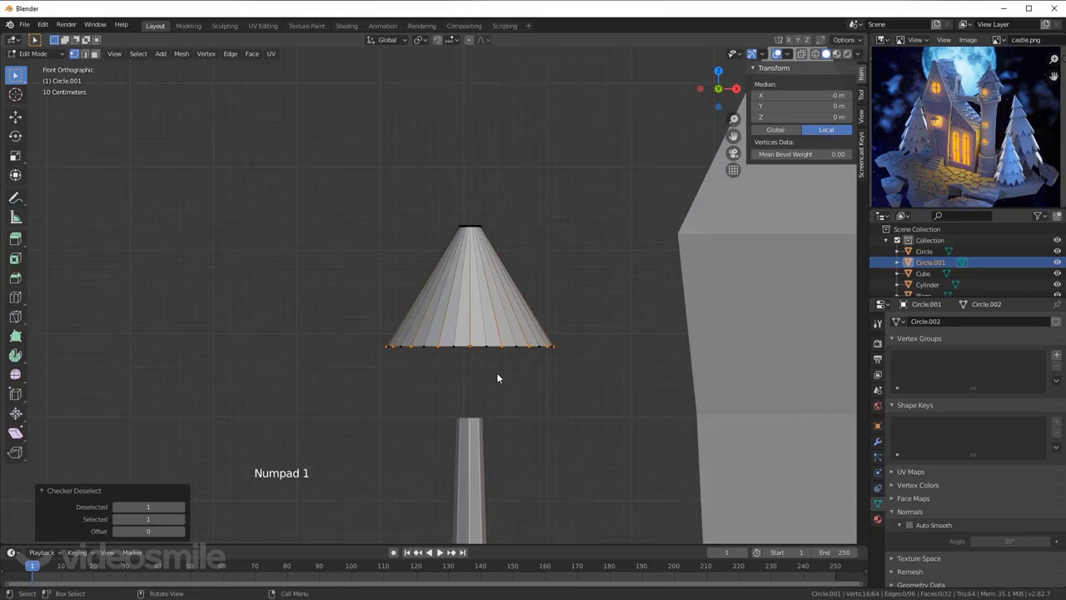
key("g")
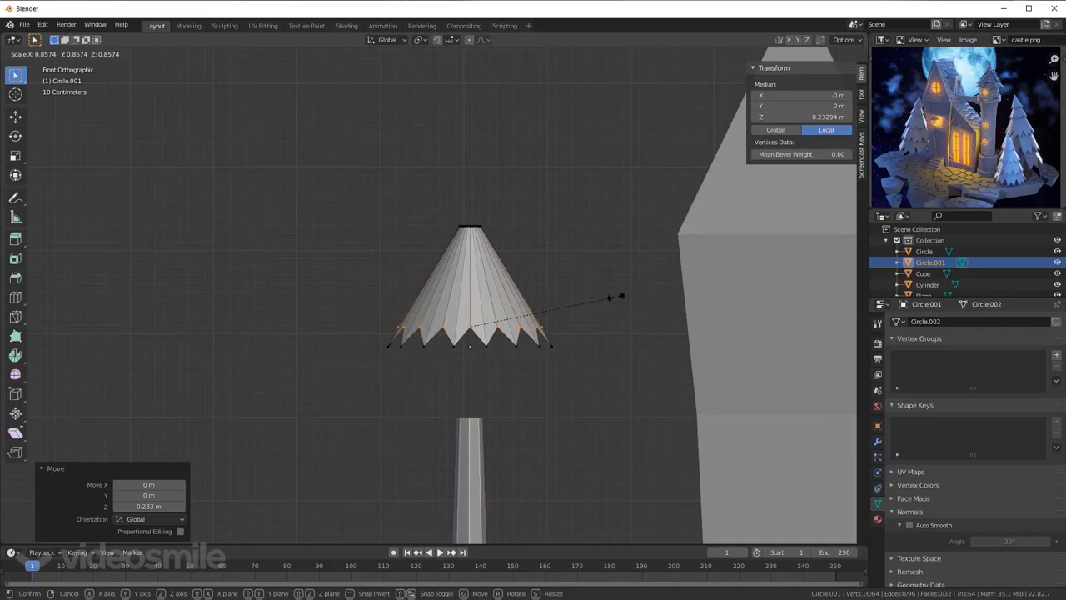
middle_click(514, 332)
Step: Hand-pick several more rim vertices around the cone and pull them inward too
left_click(436, 377)
left_click(496, 374)
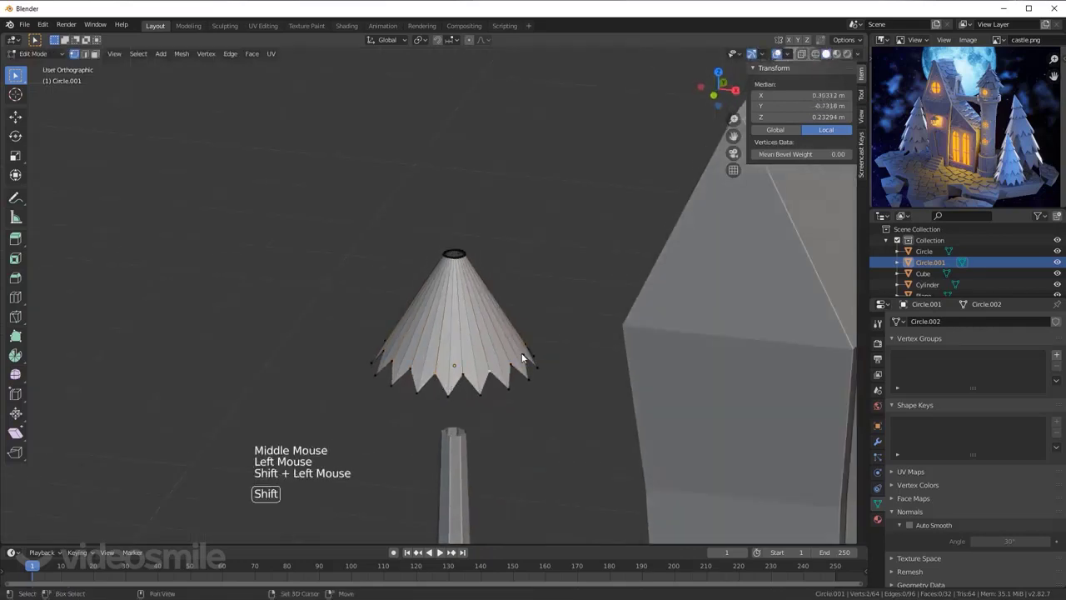
middle_click(521, 362)
left_click(379, 357)
left_click(429, 344)
left_click(446, 314)
middle_click(472, 286)
left_click(485, 350)
left_click(539, 338)
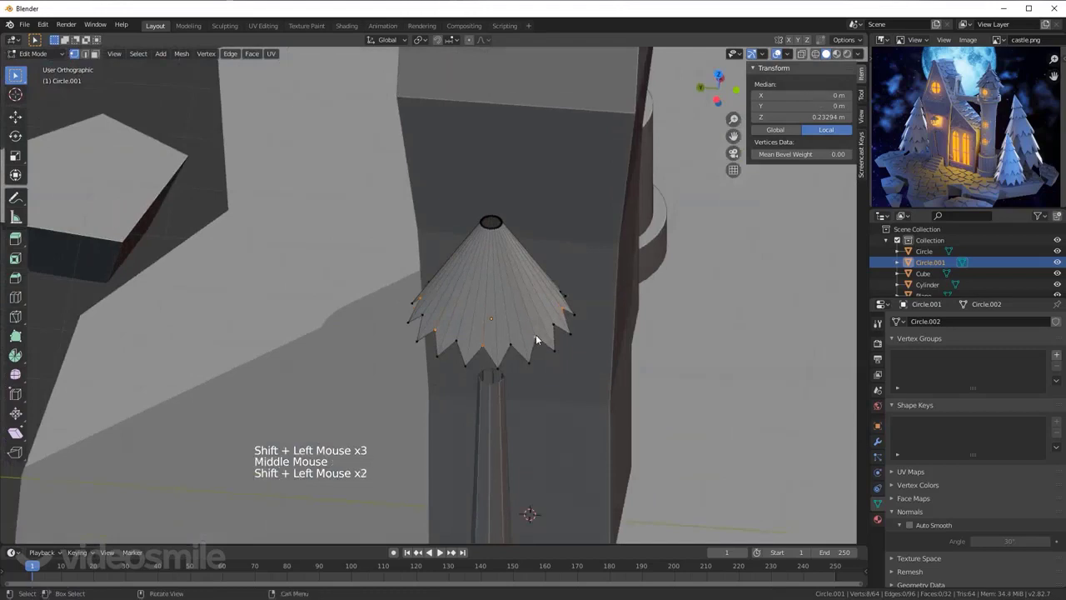
key("KP_1")
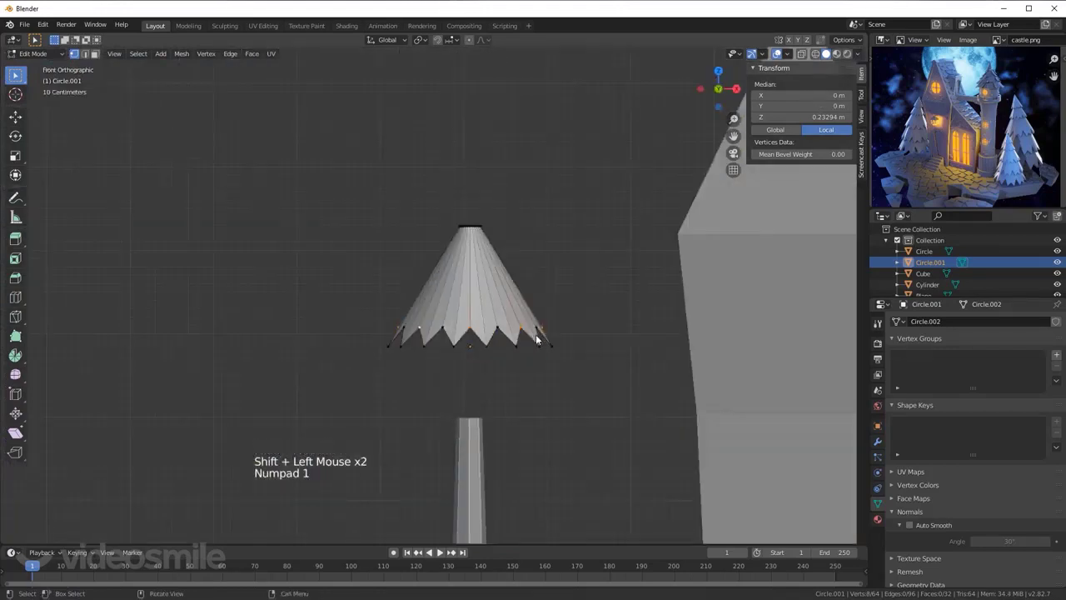
key("g")
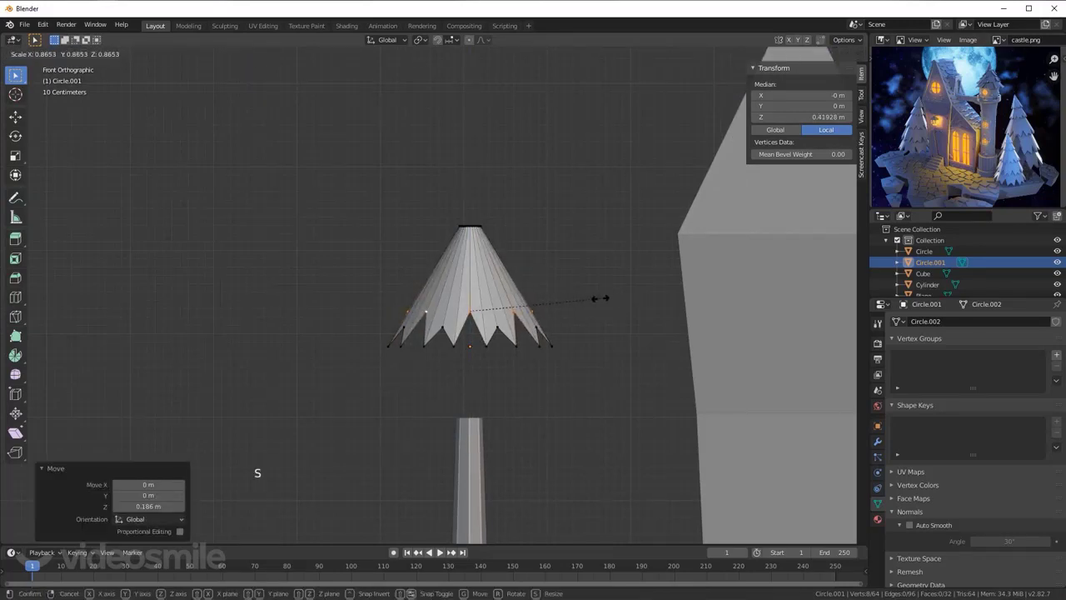
Step: Leave Edit Mode and scale the jagged cone up over the pole to about 3.29 × 3.29 × 2.43 m
key("alt+a")
key("Tab")
scroll("down", 3)
scroll("down", 3)
middle_click(485, 353)
middle_click(477, 343)
key("g")
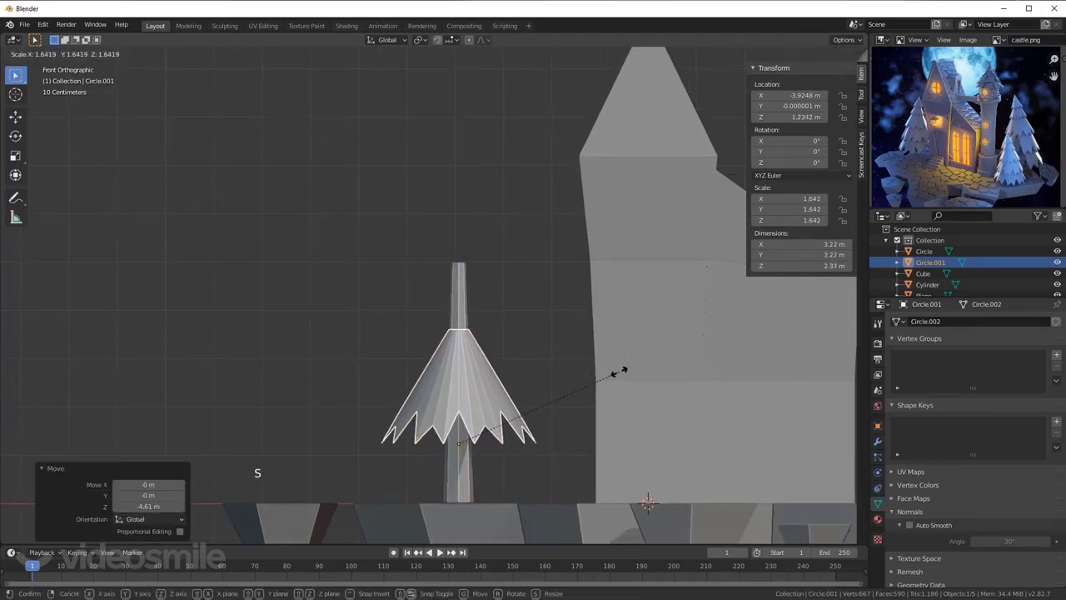
middle_click(555, 386)
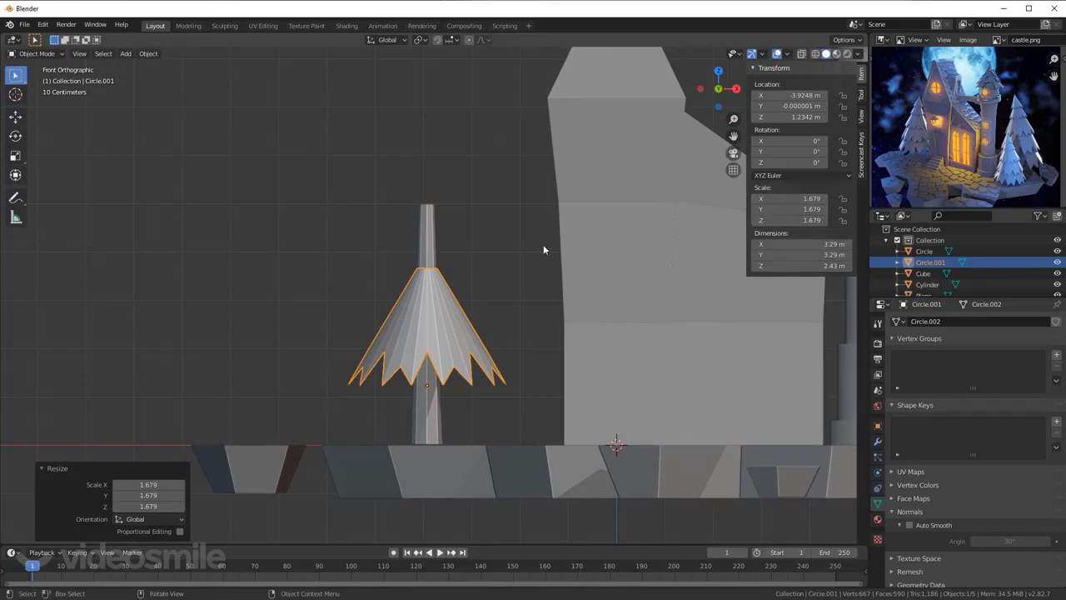
Step: Apply the cone's scale and go to its Modifier Properties
key("ctrl+a")
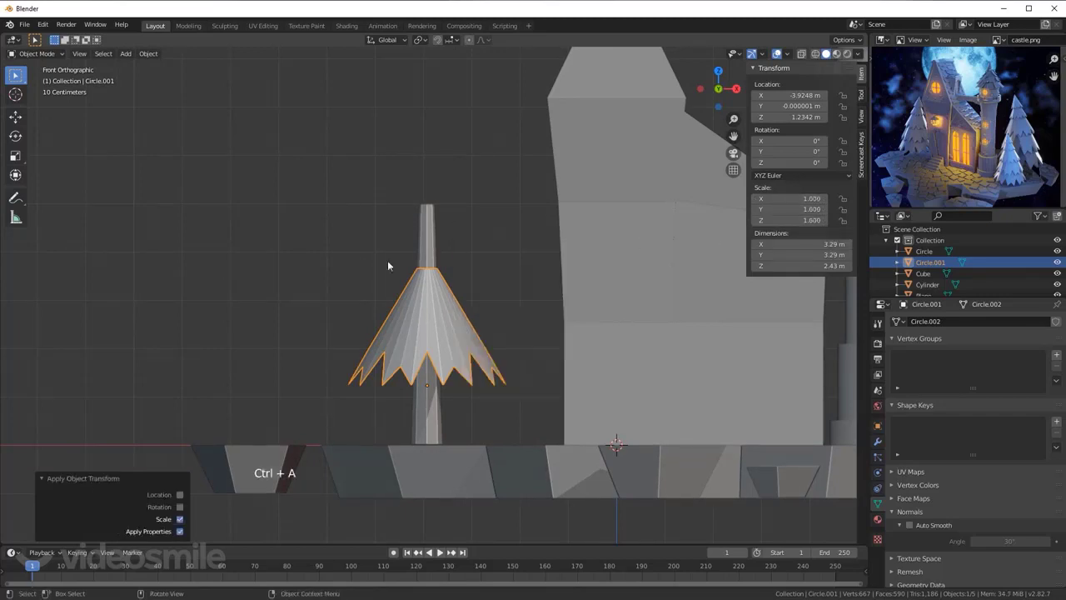
left_click(878, 442)
Step: Add a Solidify modifier to Circle.001 with Thickness -0.23 m and Offset -1, back in front view
left_click(962, 324)
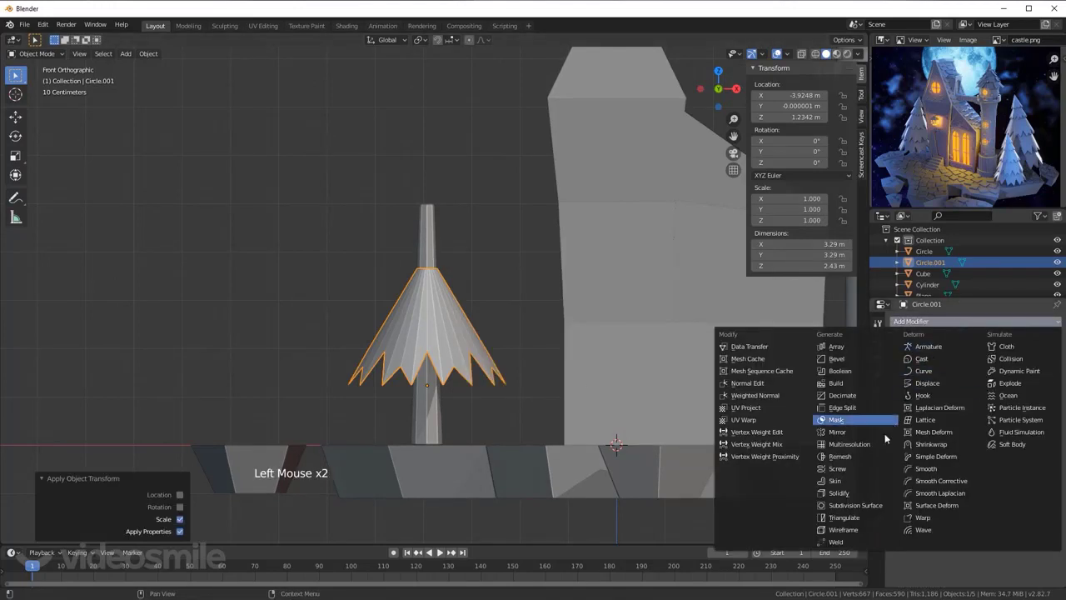
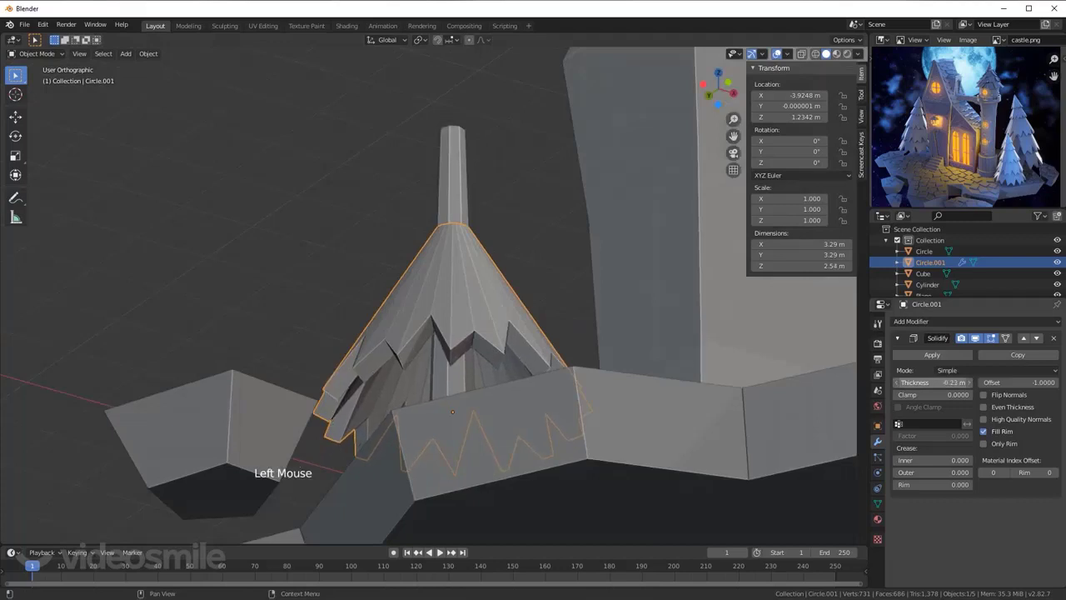
key("KP_1")
scroll("down", 3)
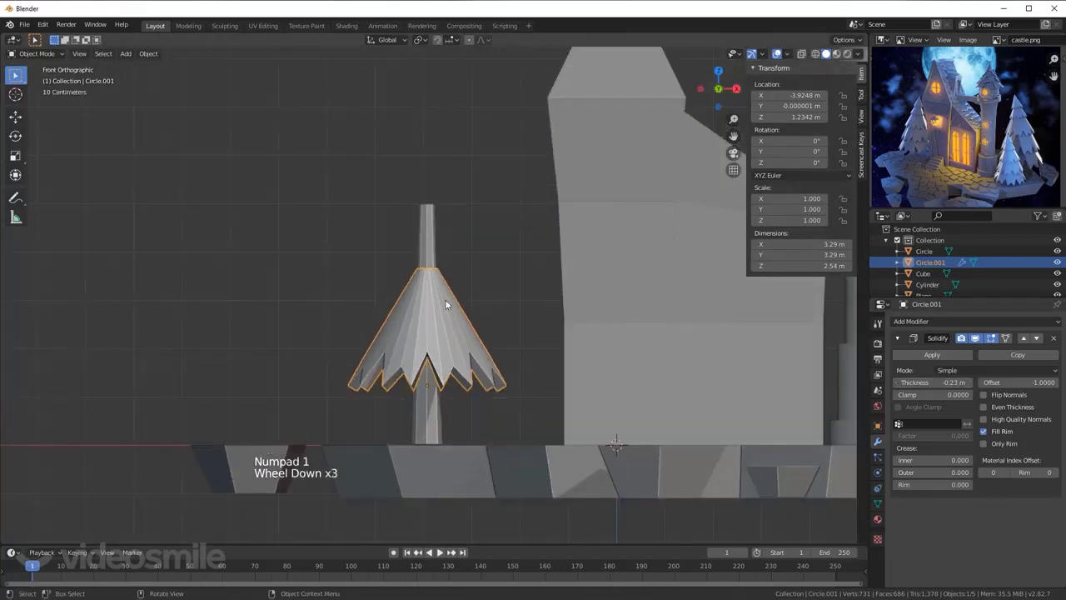
Step: Lower the cone along the trunk and duplicate it upward twice, shrinking the second copy
key("g")
scroll("down", 3)
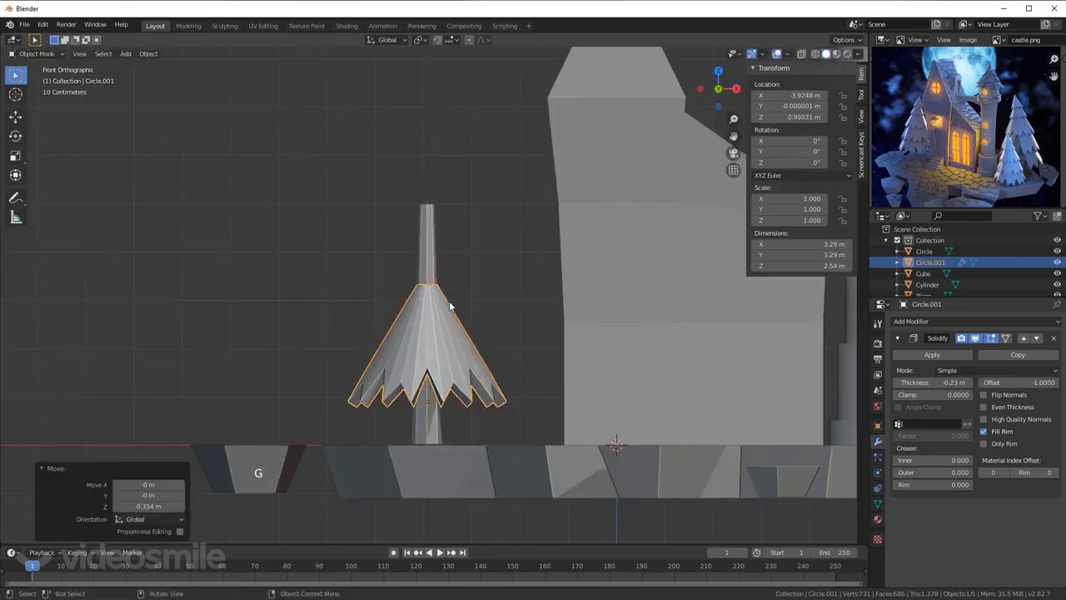
key("shift+d")
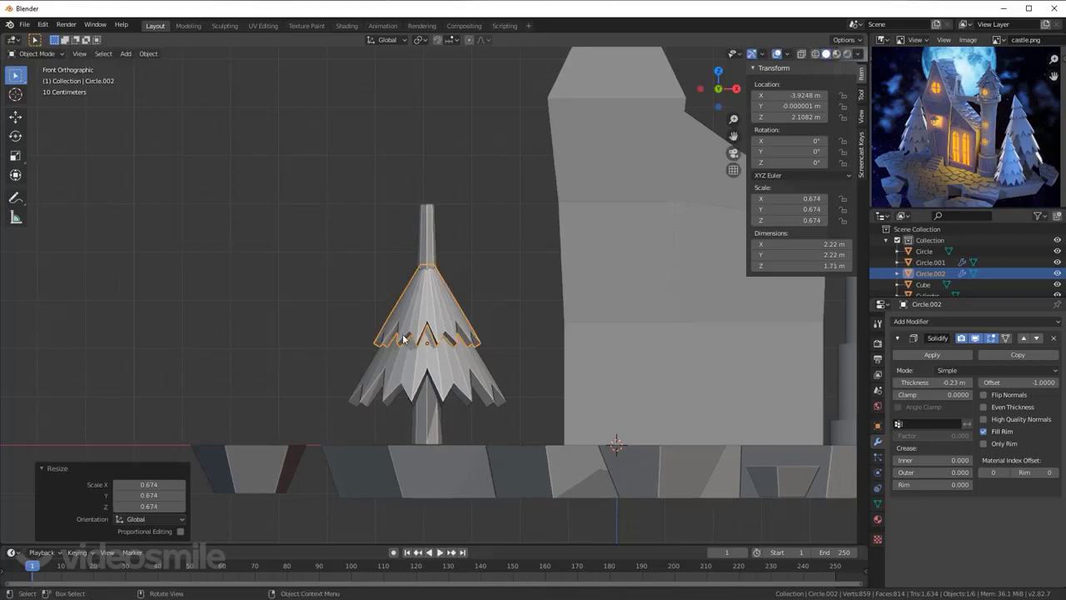
middle_click(469, 284)
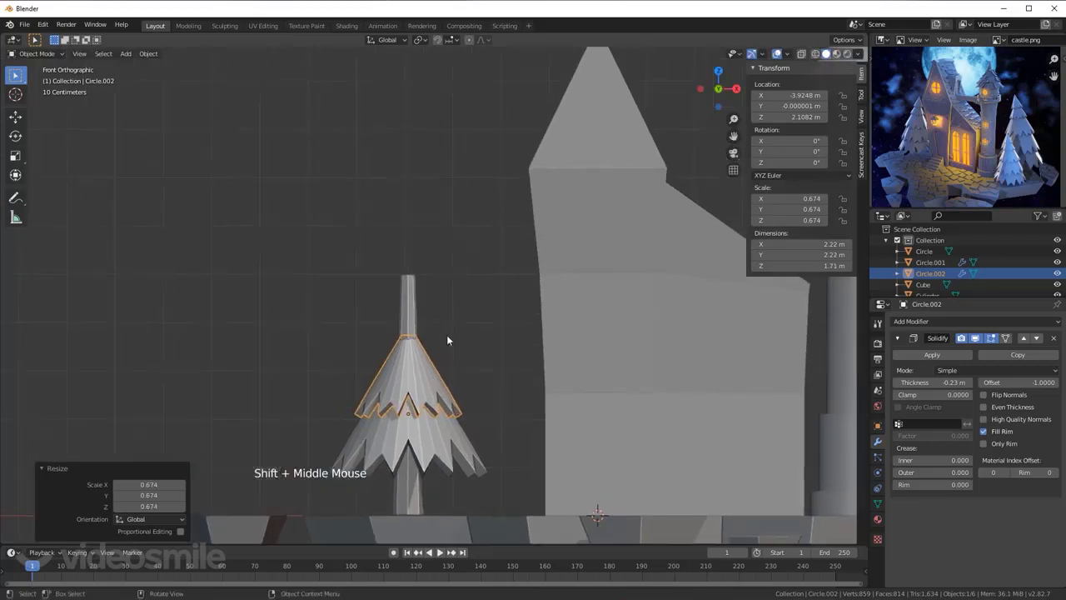
key("shift+d")
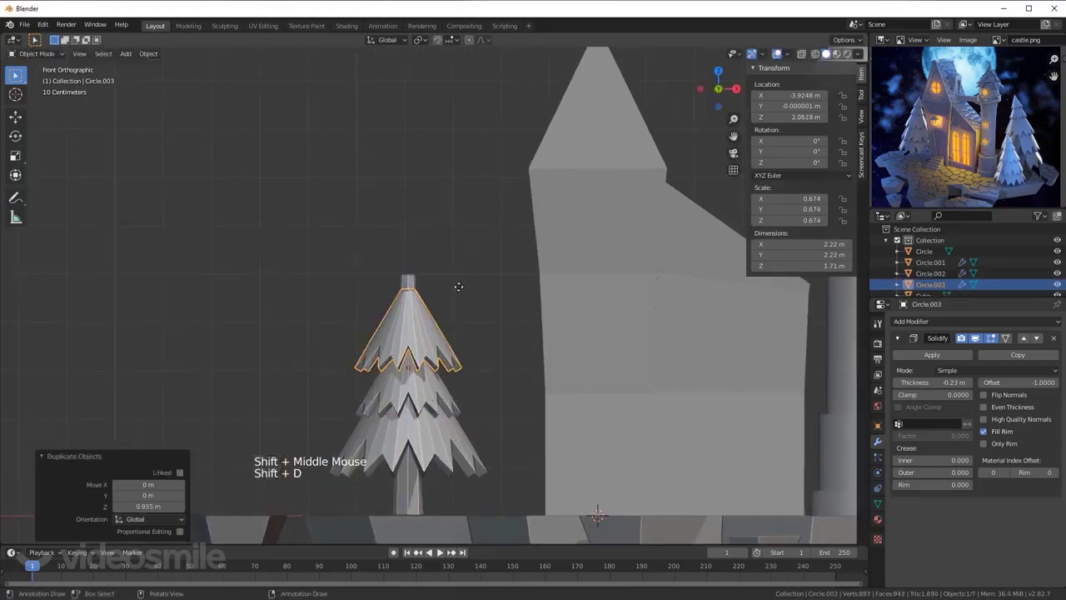
key("s")
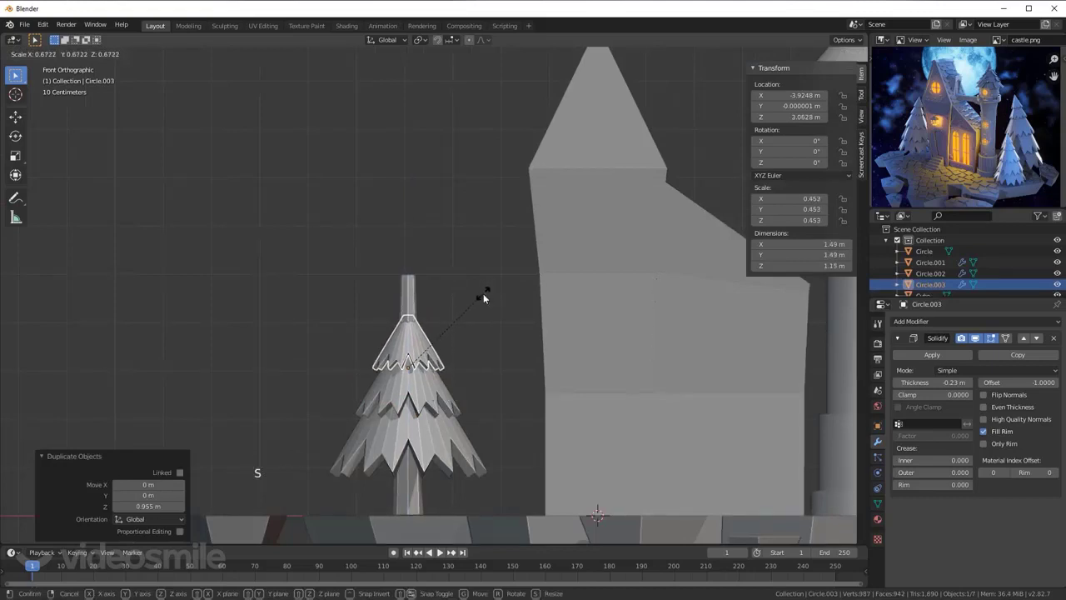
Step: Duplicate and shrink two more tiers toward the top, then select the trunk cylinder
key("shift+d")
key("s")
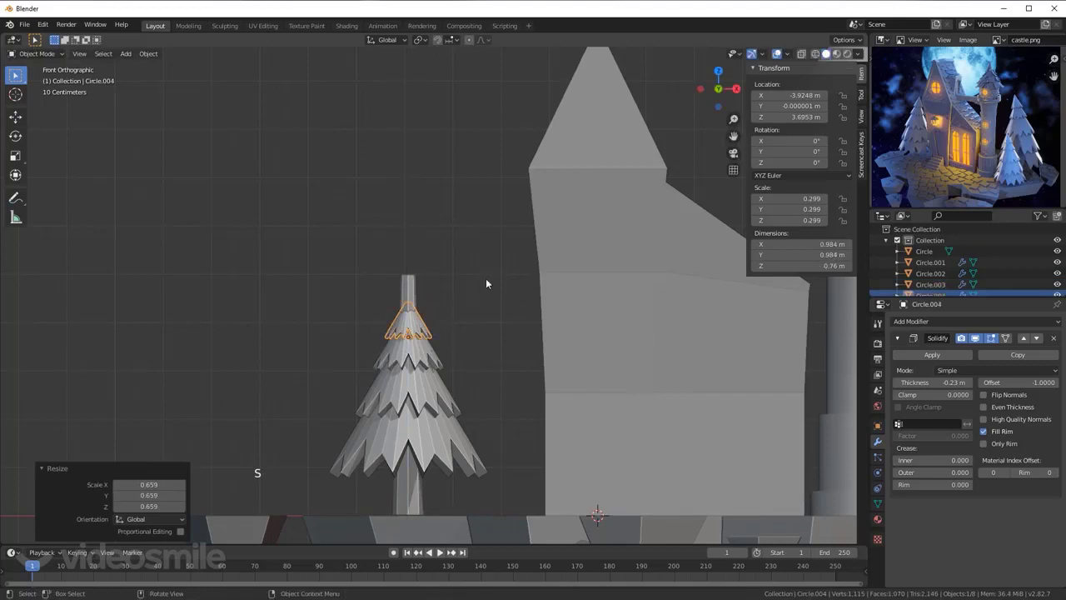
key("shift+d")
key("s")
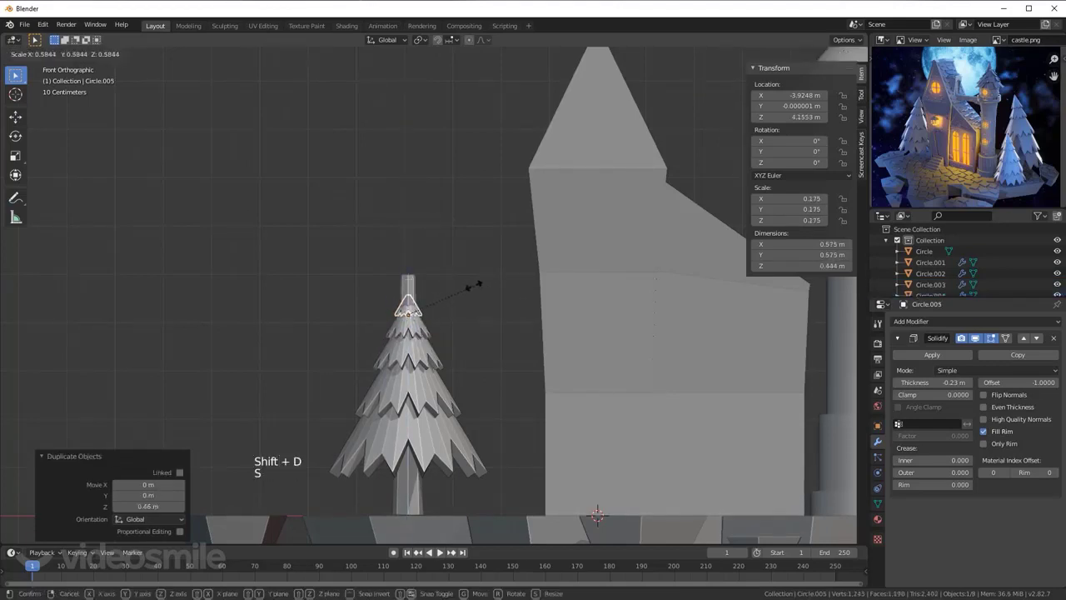
scroll("up", 3)
left_click(409, 275)
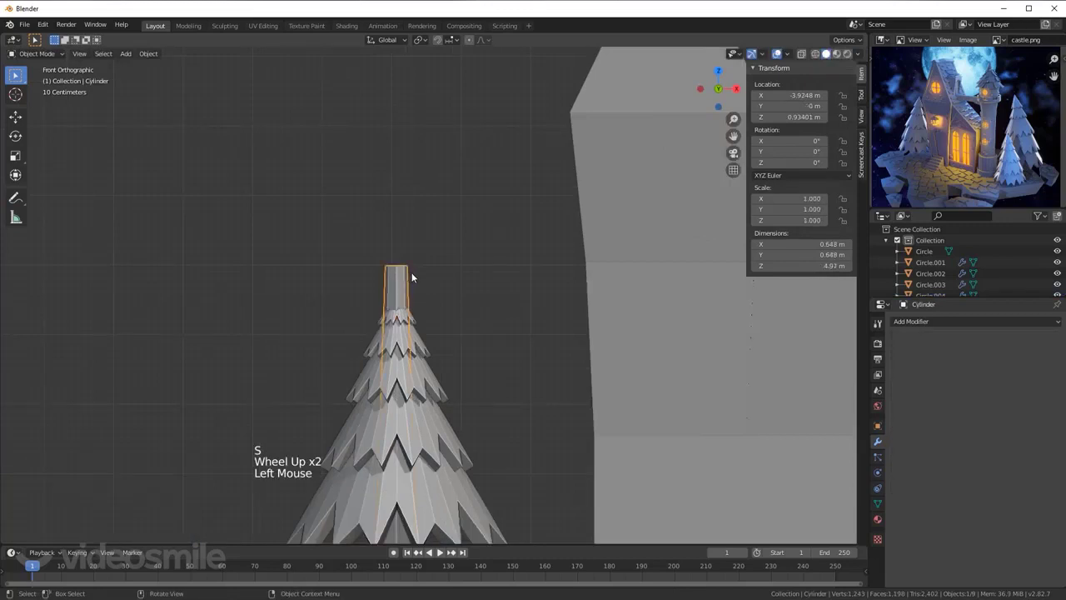
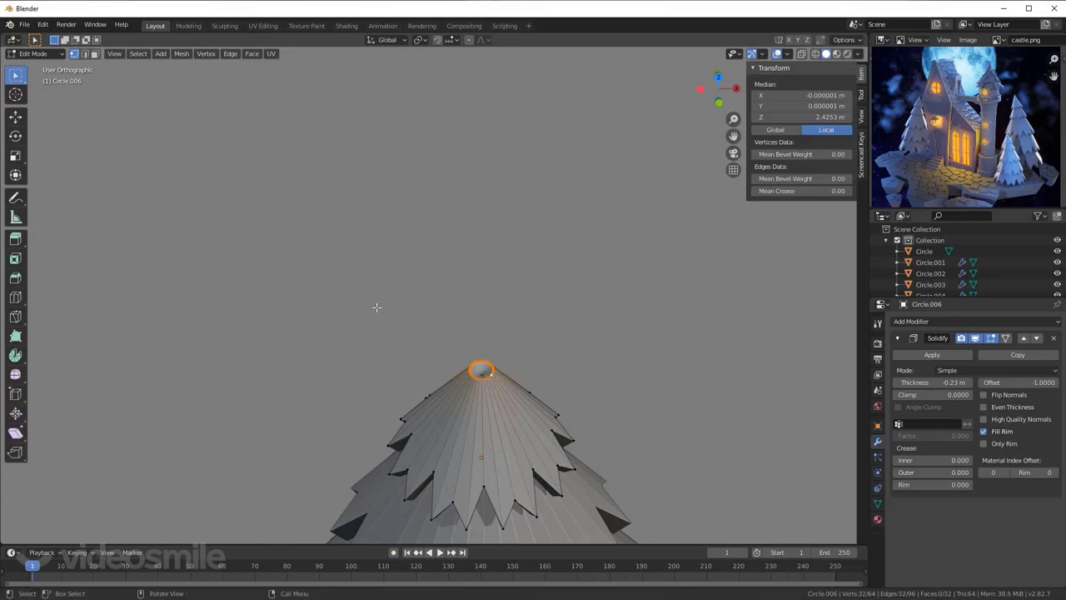
Step: Merge the top tier's tip vertices At Center into a single point and leave Edit Mode
key("alt+m")
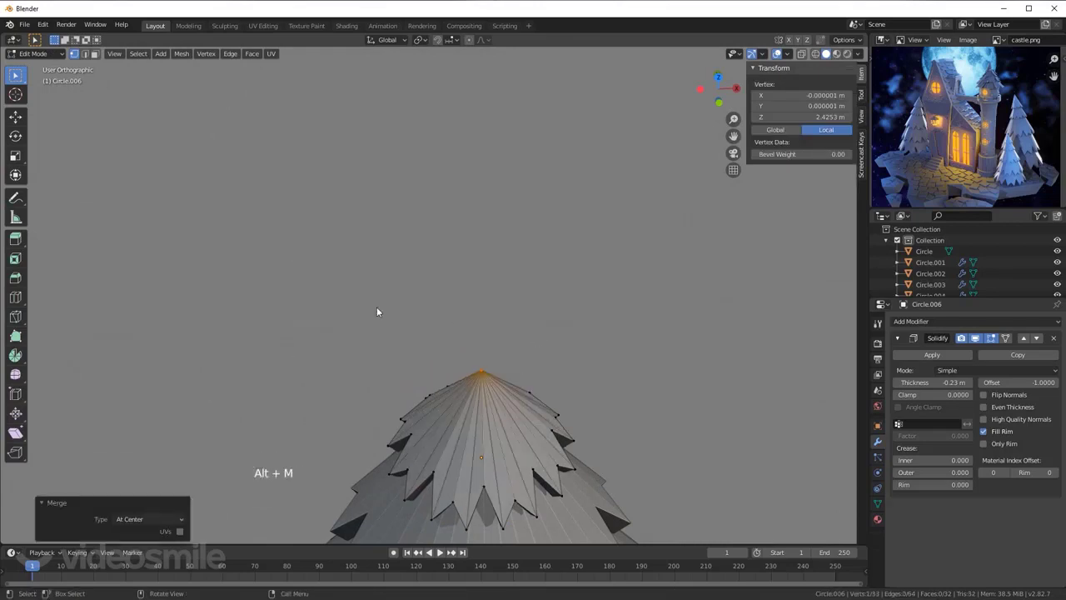
scroll("down", 3)
key("alt+a")
scroll("down", 3)
key("Tab")
key("alt+a")
key("KP_1")
scroll("down", 3)
middle_click(463, 354)
scroll("down", 3)
middle_click(466, 247)
scroll("down", 3)
scroll("down", 3)
Step: Select all the tree tier objects in the Outliner
left_click(458, 189)
left_click(458, 202)
left_click(458, 226)
double_click(462, 265)
double_click(461, 304)
double_click(478, 355)
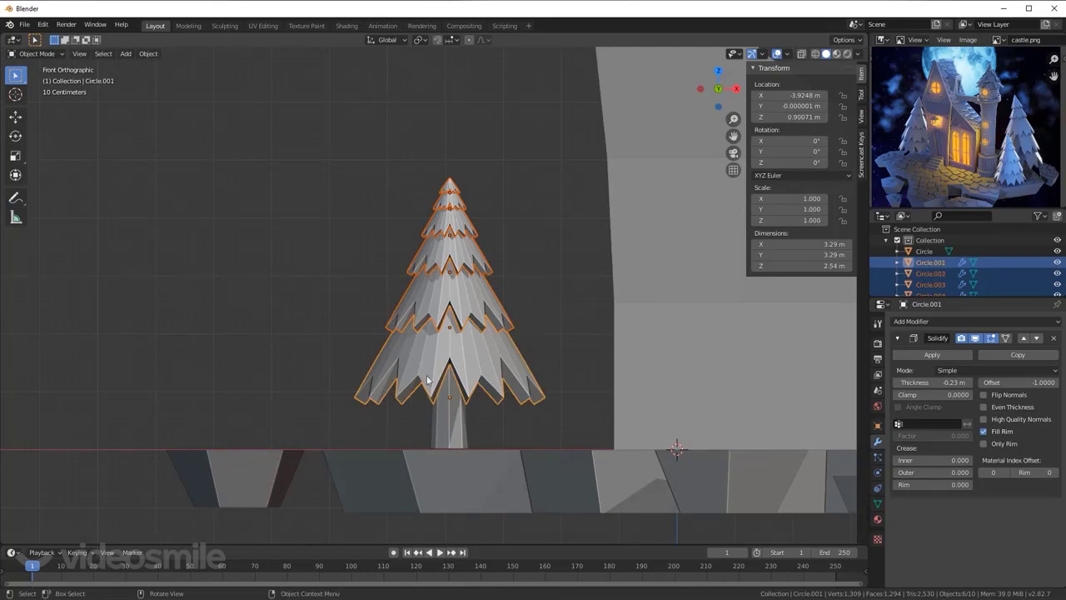
Step: Join the tiers into one object with Ctrl+J, then lower the trunk cylinder's mesh in Edit Mode
left_click(157, 53)
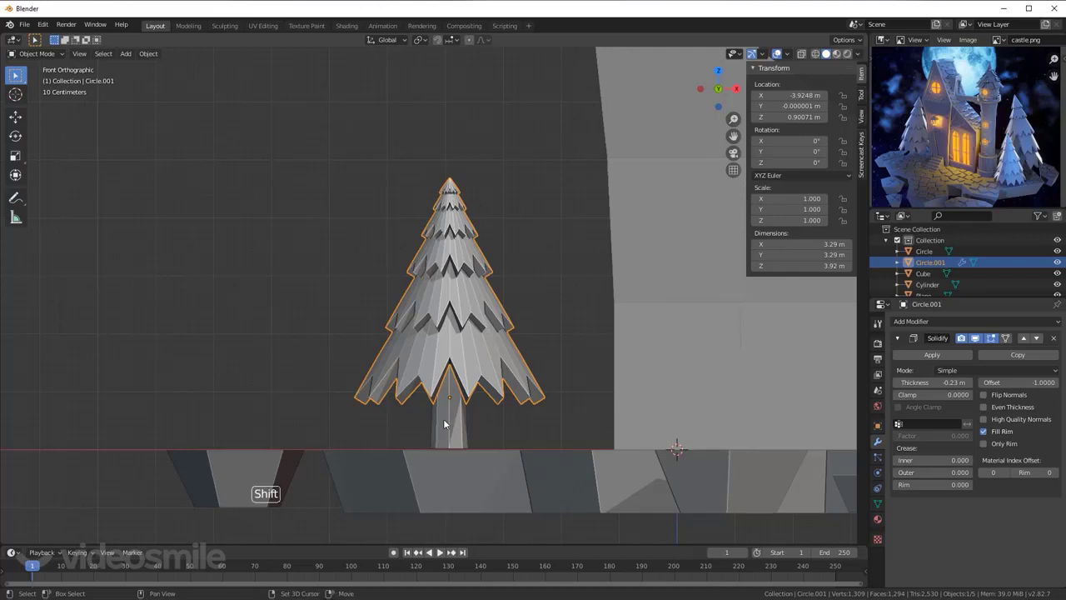
left_click(447, 421)
key("Tab")
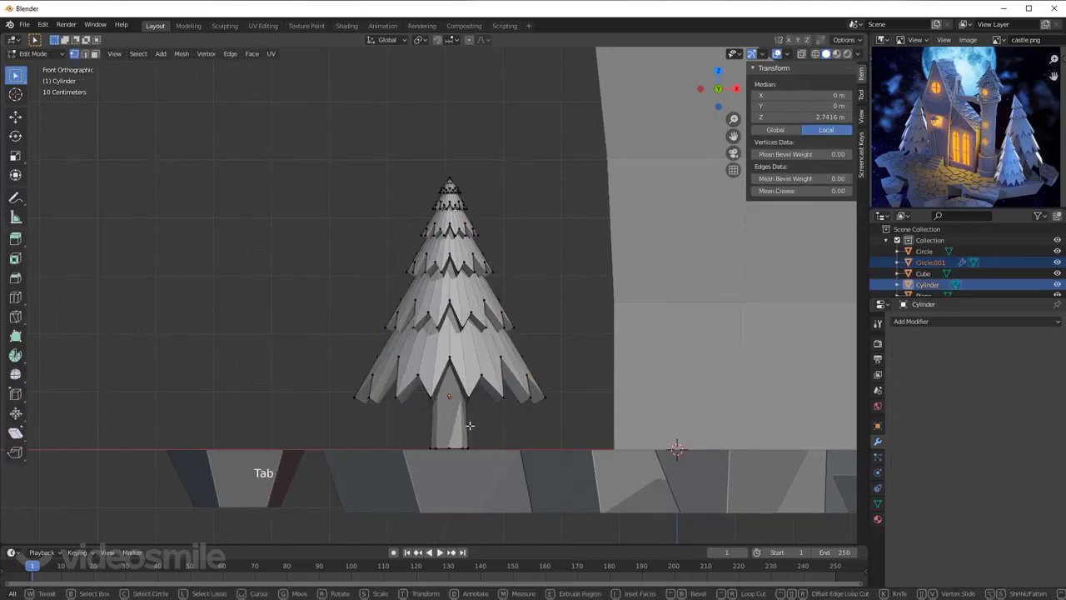
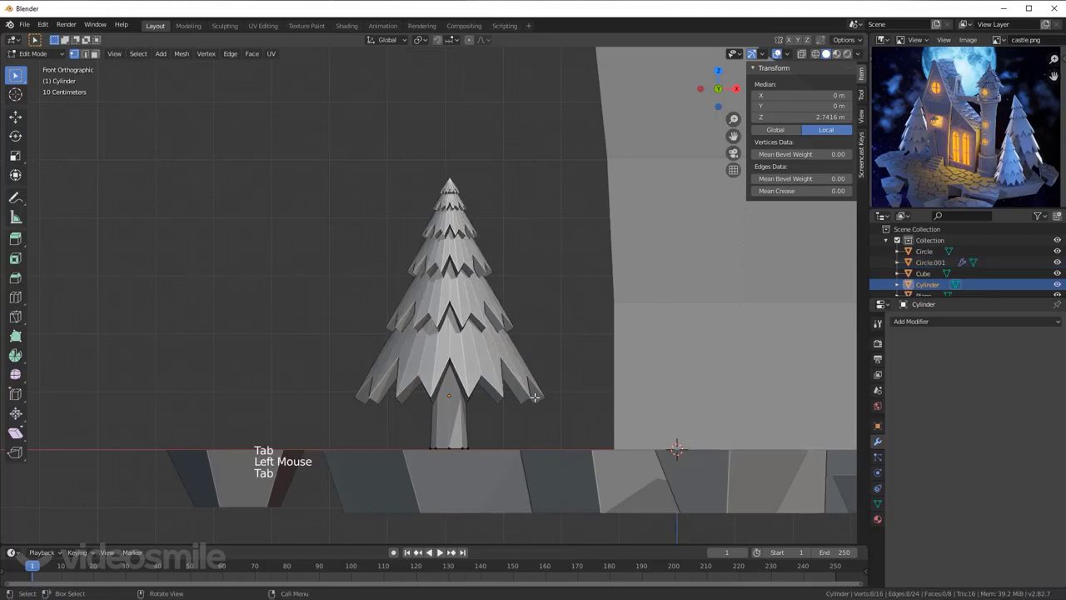
key("a")
Step: Thin the trunk to about 0.65 scale while keeping its height, leaving a 0.42 × 3.65 m trunk
key("s")
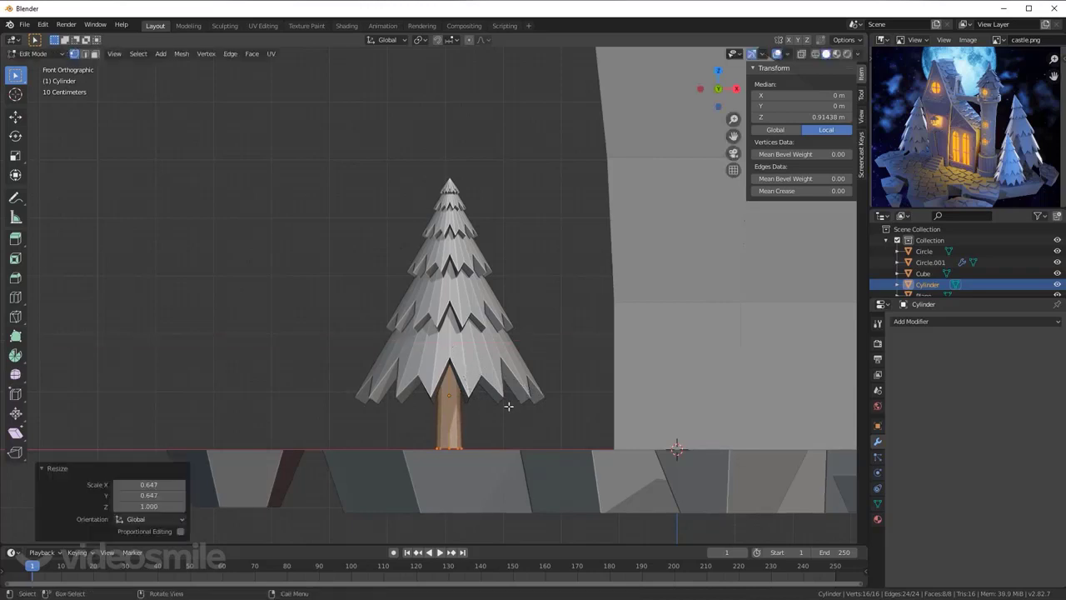
key("alt+a")
key("Tab")
left_click(493, 298)
left_click(456, 428)
scroll("down", 3)
middle_click(494, 234)
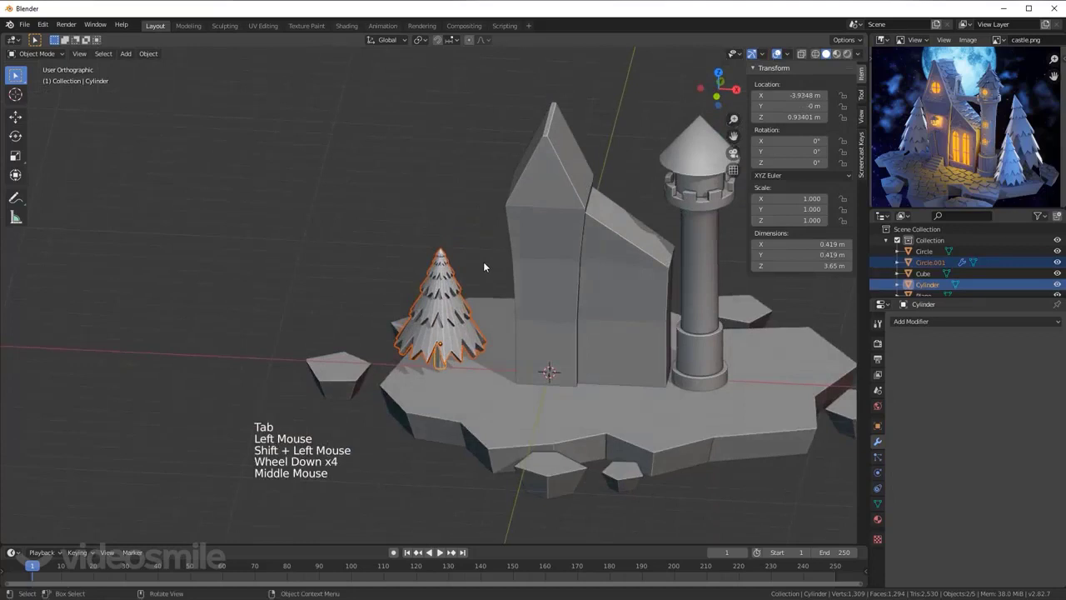
Step: Scale the whole pine tree up about 1.55× to 5.68 m tall, shift it slightly, and apply its scale
key("KP_1")
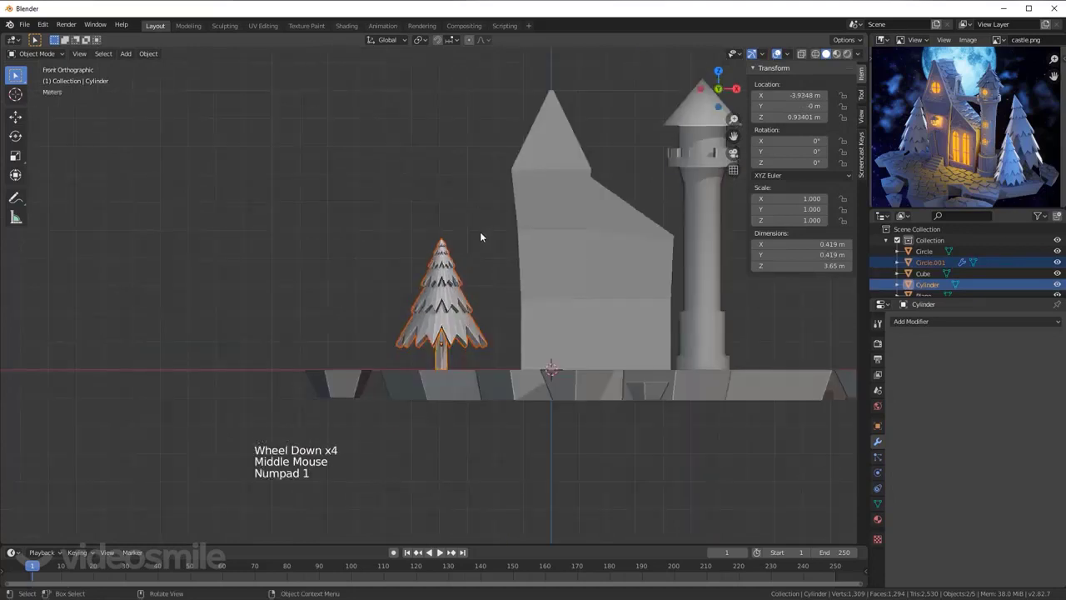
key("s")
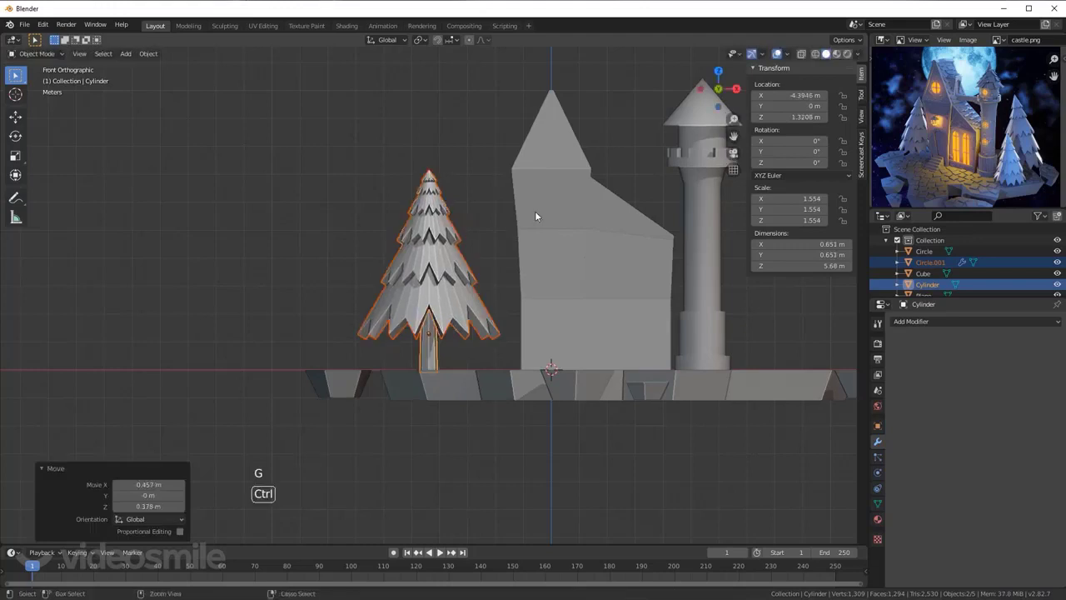
key("ctrl+a")
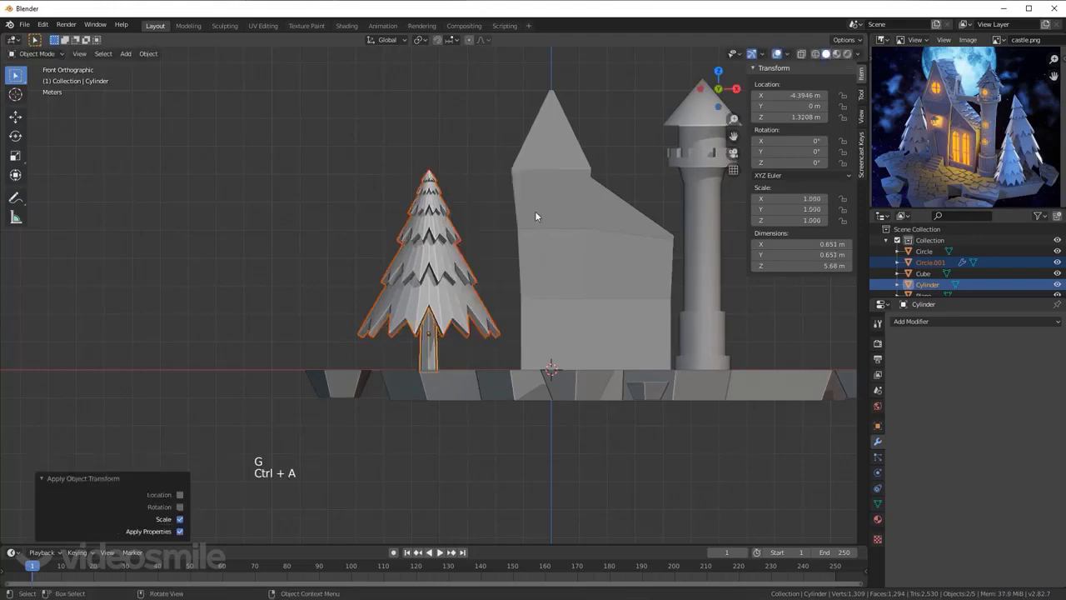
middle_click(424, 272)
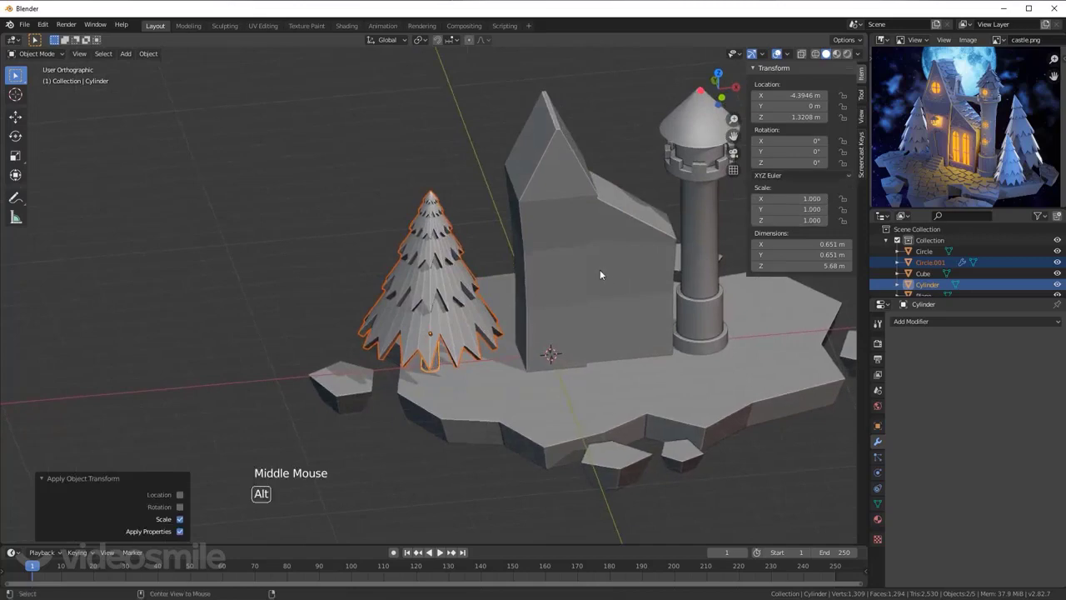
middle_click(540, 275)
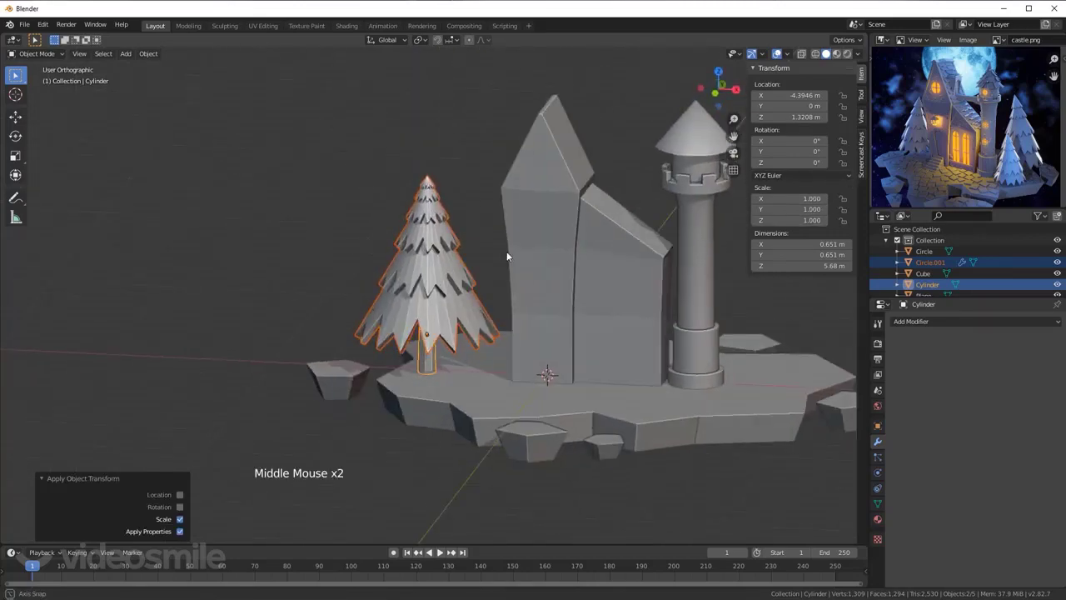
key("KP_1")
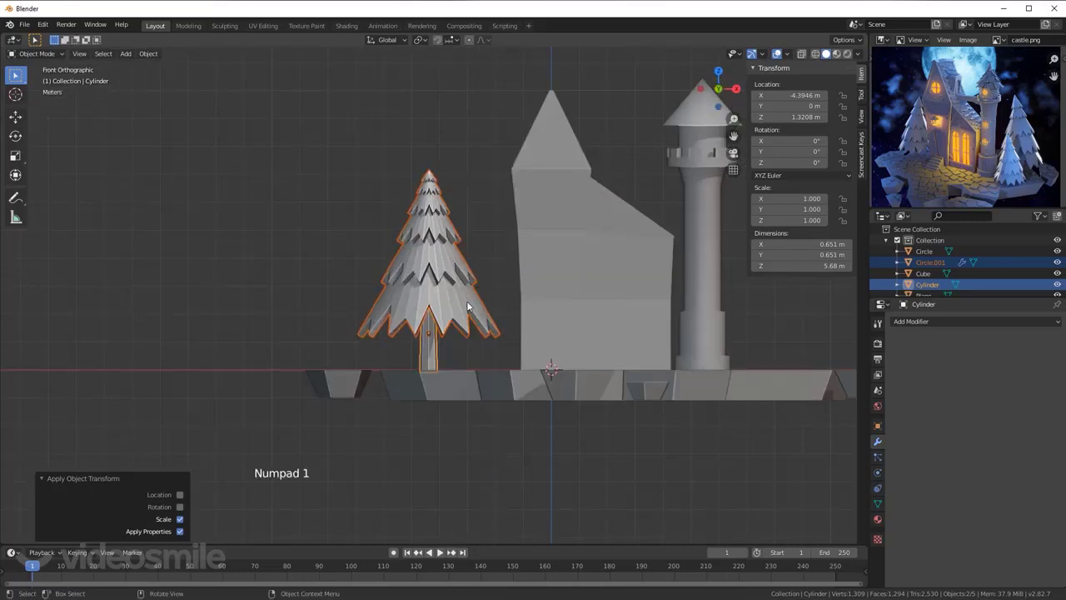
Step: Set the foliage's Simple Deform to Bend around the Y axis at about 18.4° for a gentle curve
left_click(470, 306)
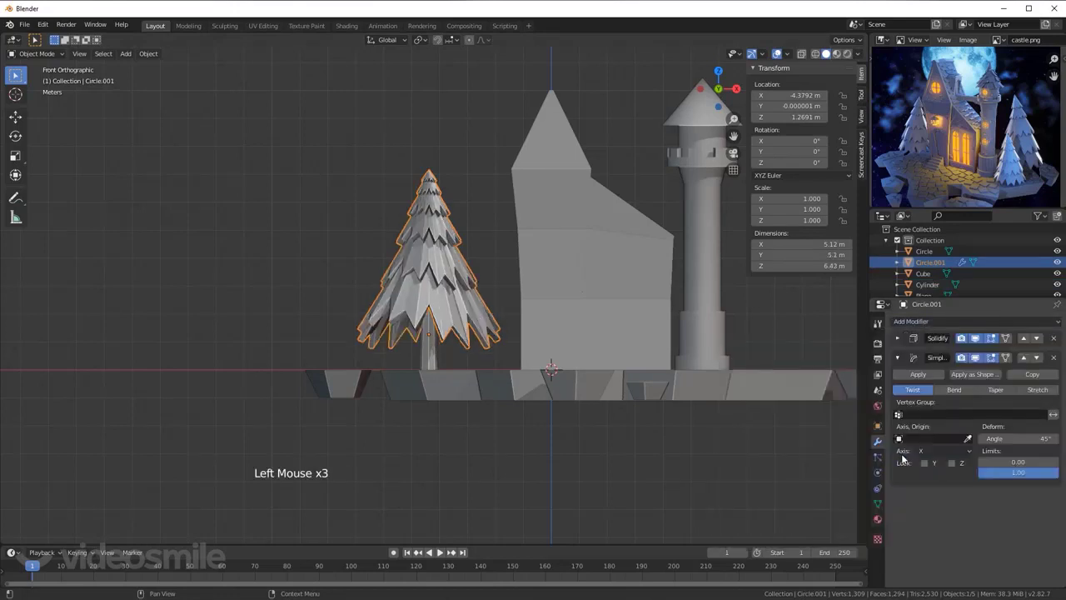
left_click(950, 390)
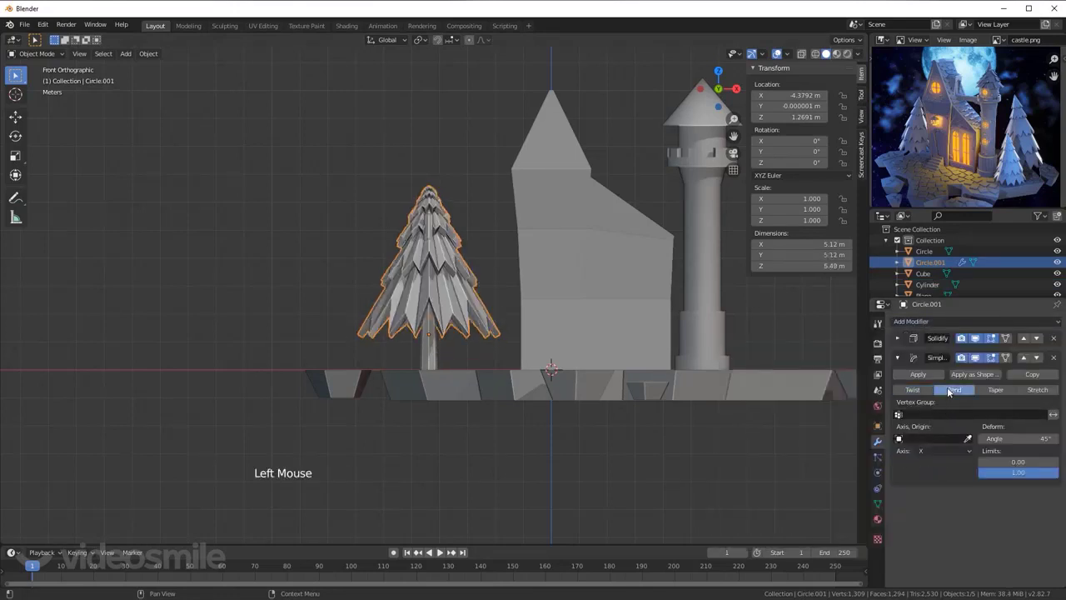
middle_click(318, 264)
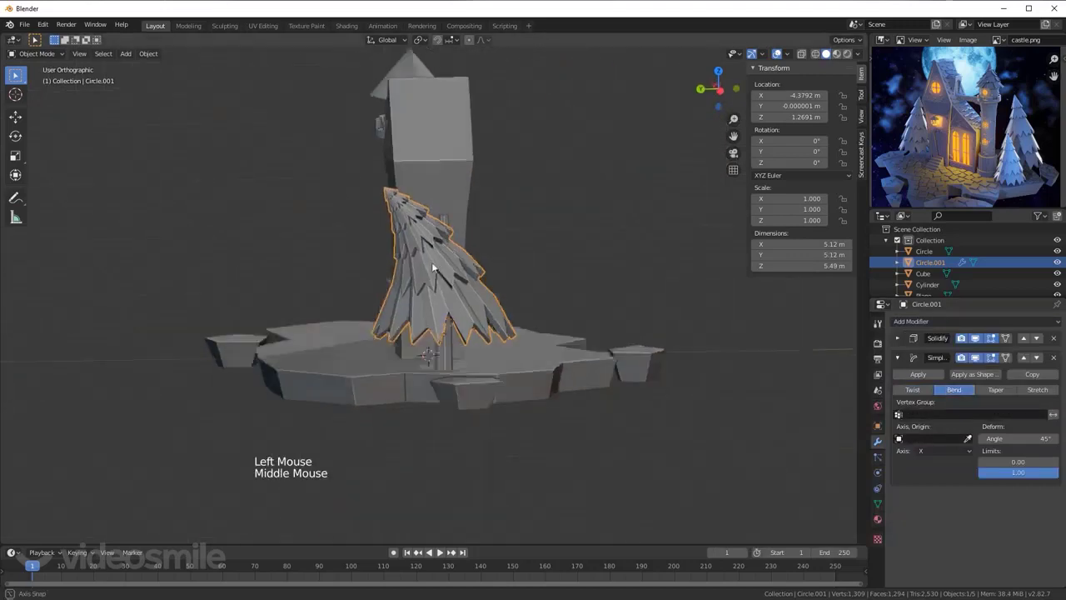
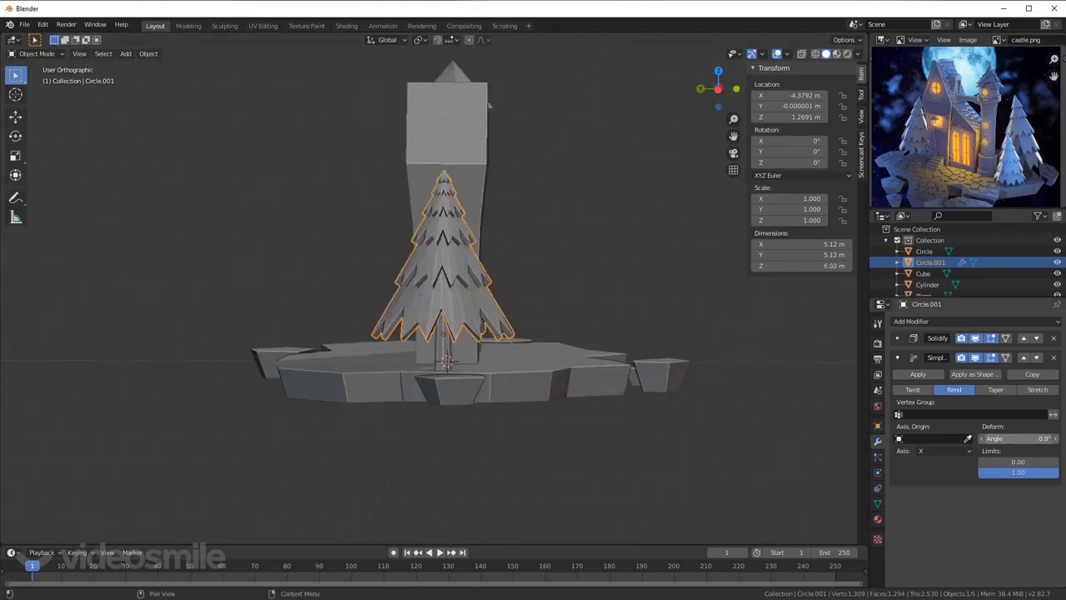
key("KP_1")
left_click(943, 453)
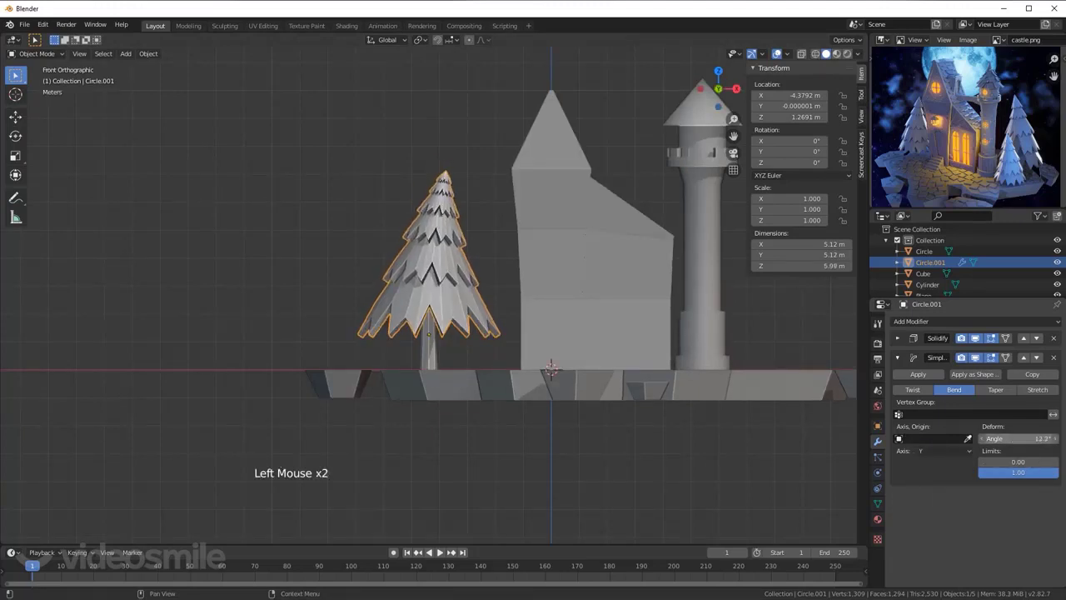
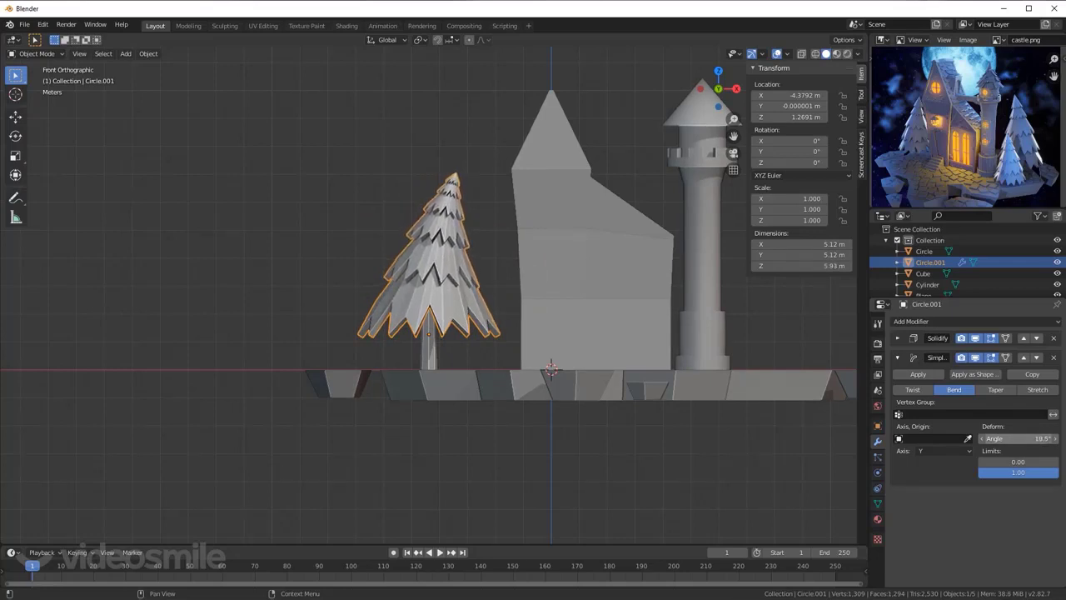
scroll("up", 3)
key("alt+z")
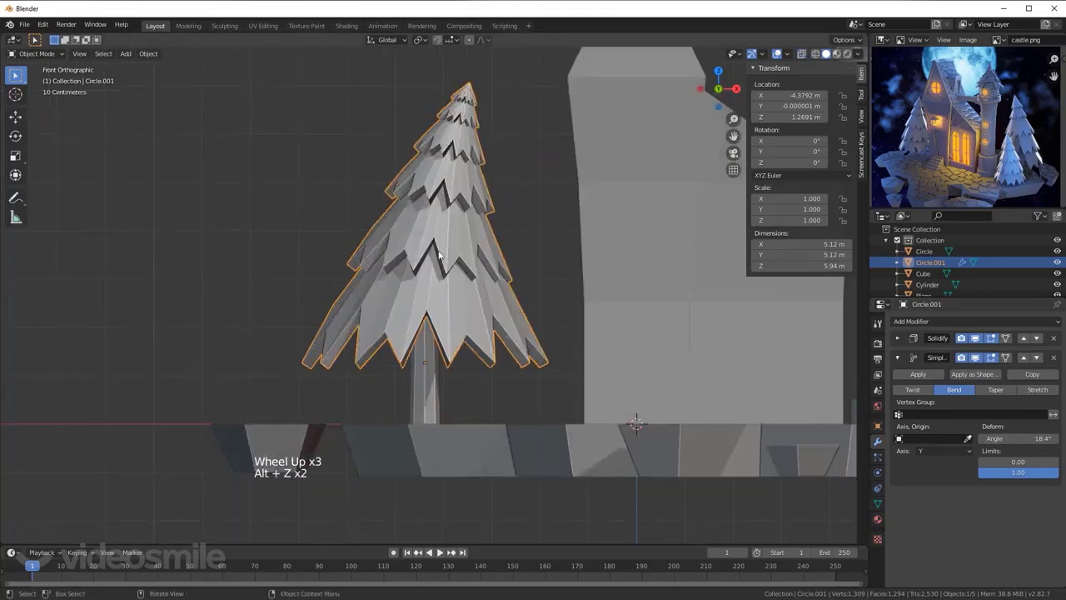
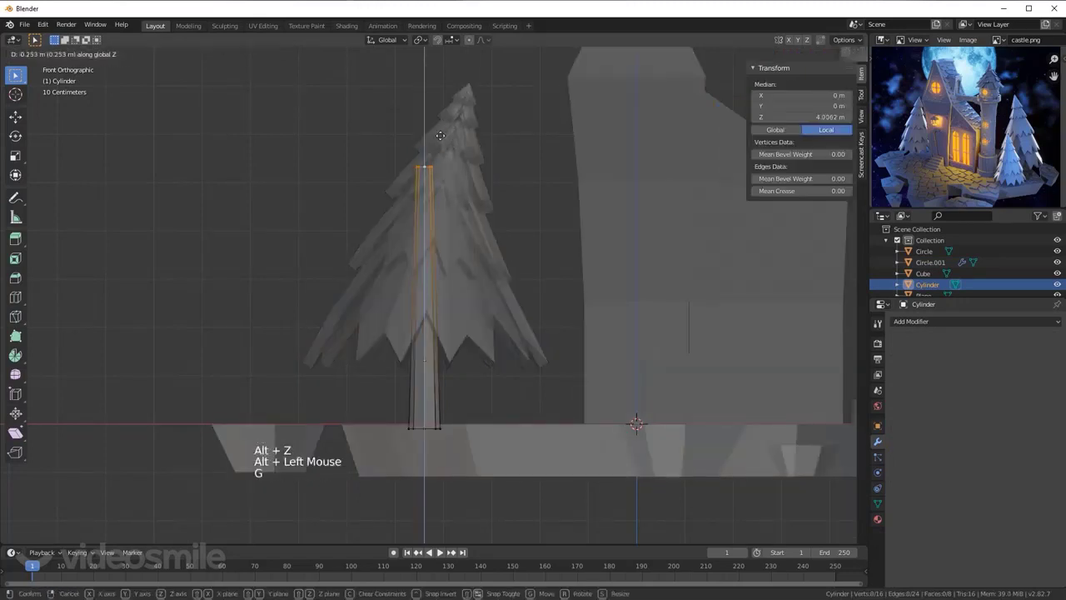
Step: Raise the trunk's top vertices along Z into the foliage and return to Object Mode
key("alt+a")
key("Tab")
key("alt+a")
key("alt+z")
scroll("down", 3)
middle_click(501, 229)
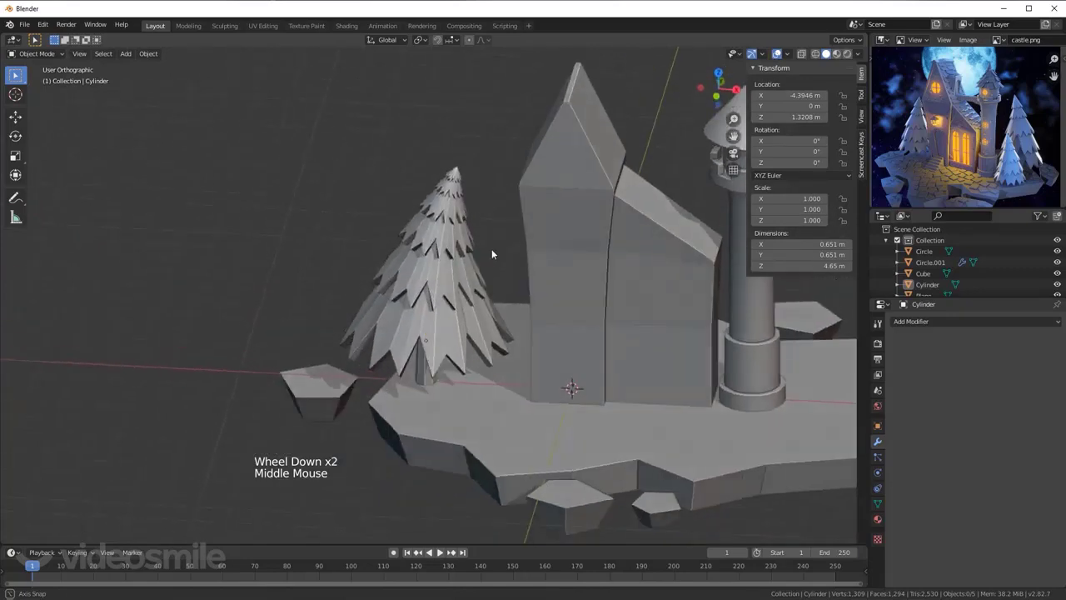
scroll("down", 3)
middle_click(491, 264)
Step: Duplicate the tree with its trunk behind the building, enlarge the copy and raise it slightly
left_click(448, 262)
left_click(430, 363)
key("KP_7")
key("shift+d")
middle_click(492, 297)
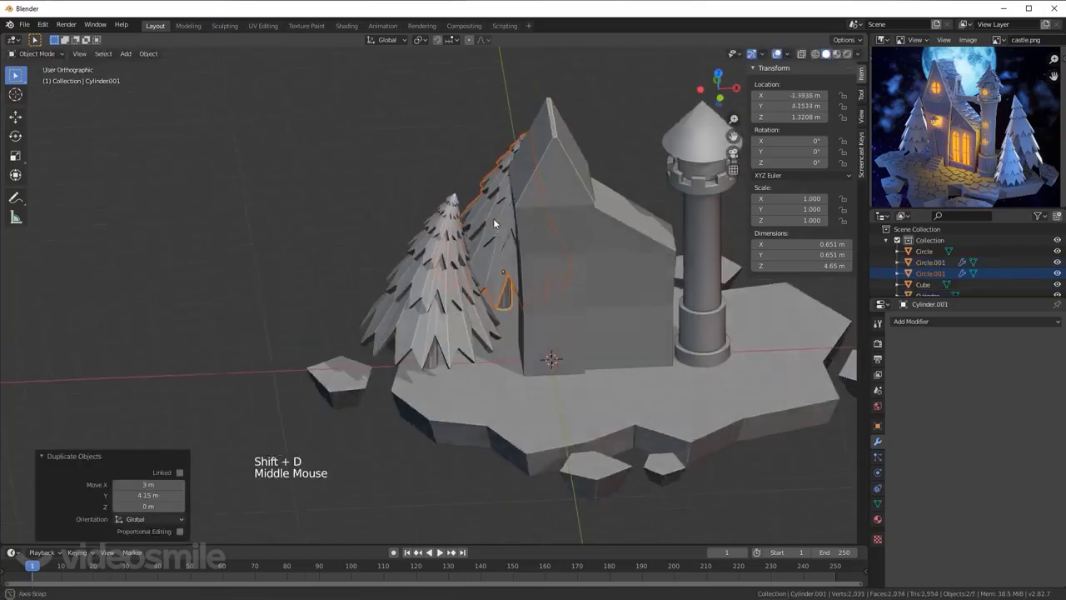
key("KP_1")
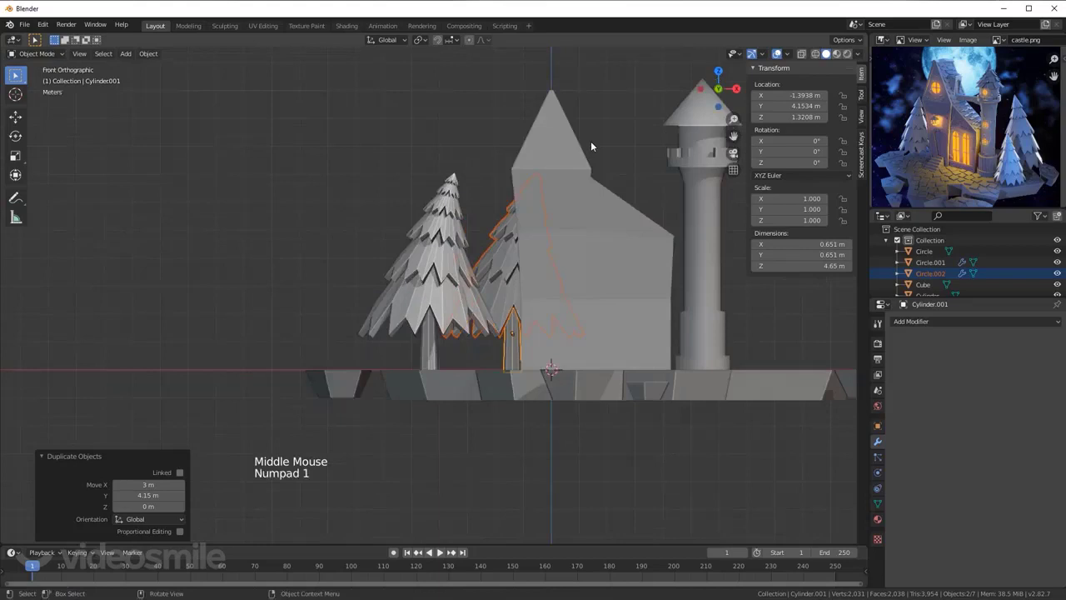
key("s")
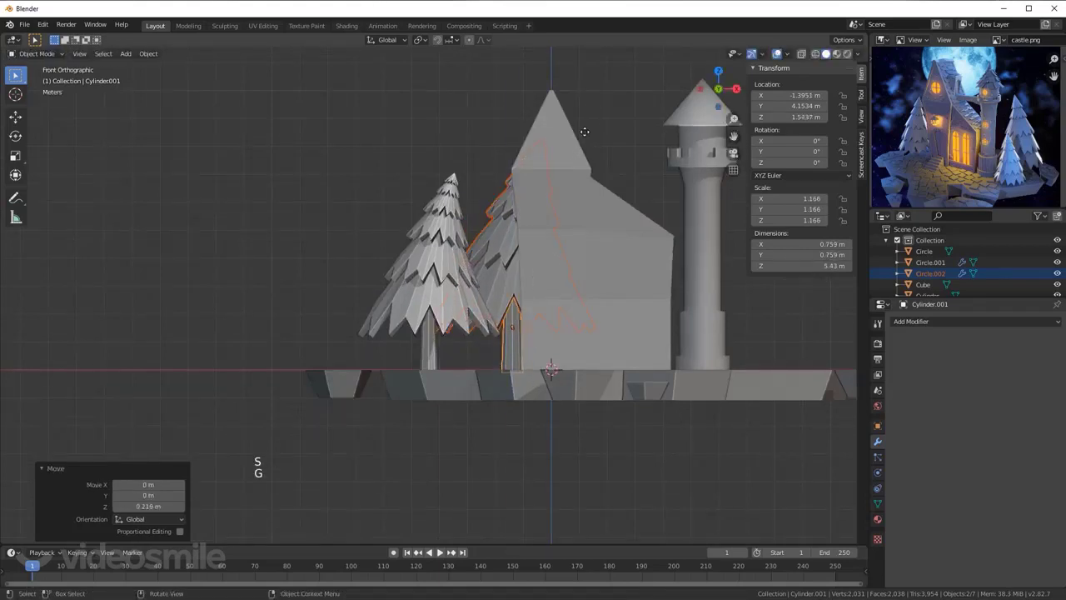
key("alt+a")
Step: Duplicate the first tree to the right of the tower and flip its bend to the other side
middle_click(561, 156)
left_click(451, 296)
middle_click(447, 307)
left_click(439, 364)
key("KP_1")
scroll("down", 3)
middle_click(437, 327)
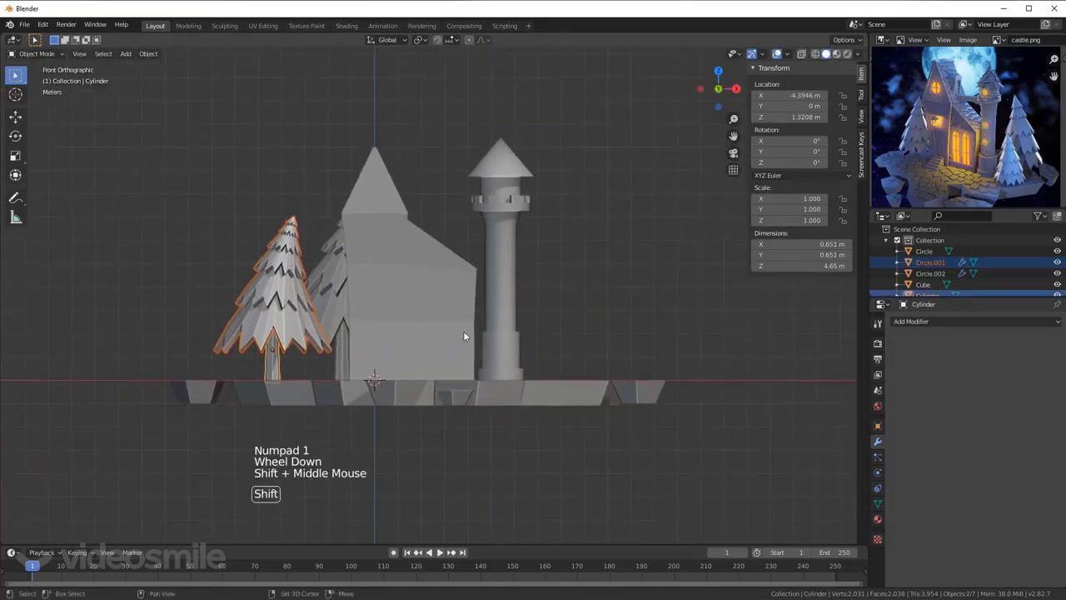
key("shift+d")
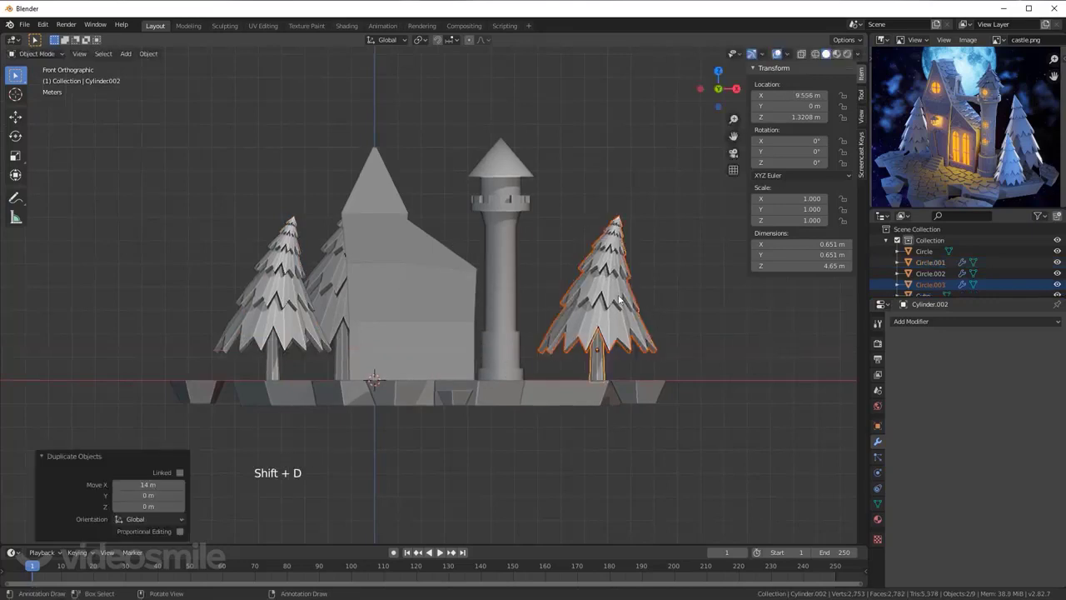
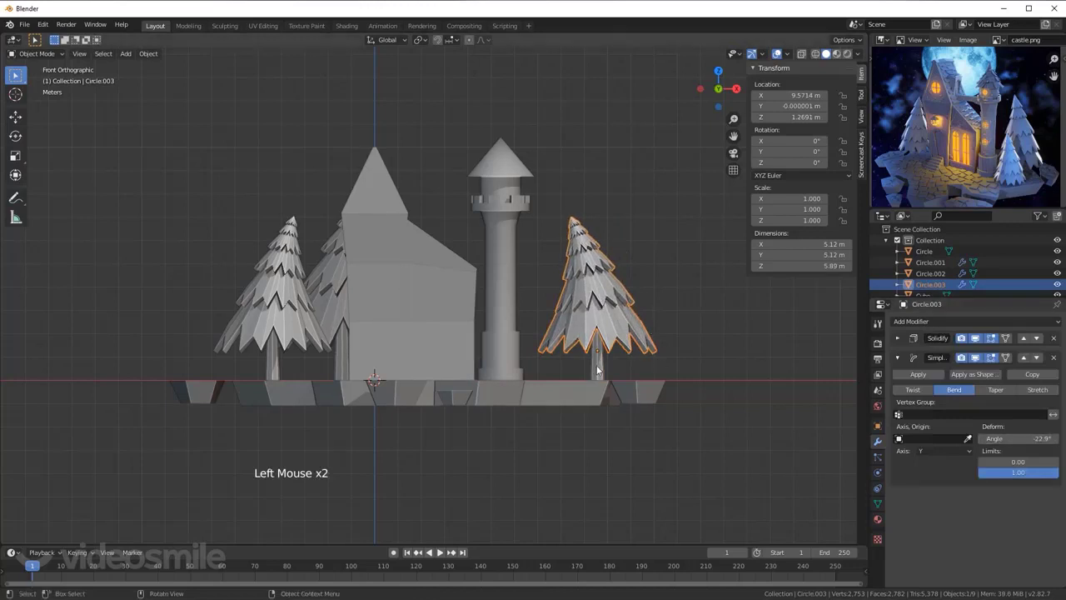
left_click(620, 309)
double_click(620, 309)
Step: Duplicate a fourth tree behind the tower and enlarge it, then shrink and reposition the front right tree
key("KP_7")
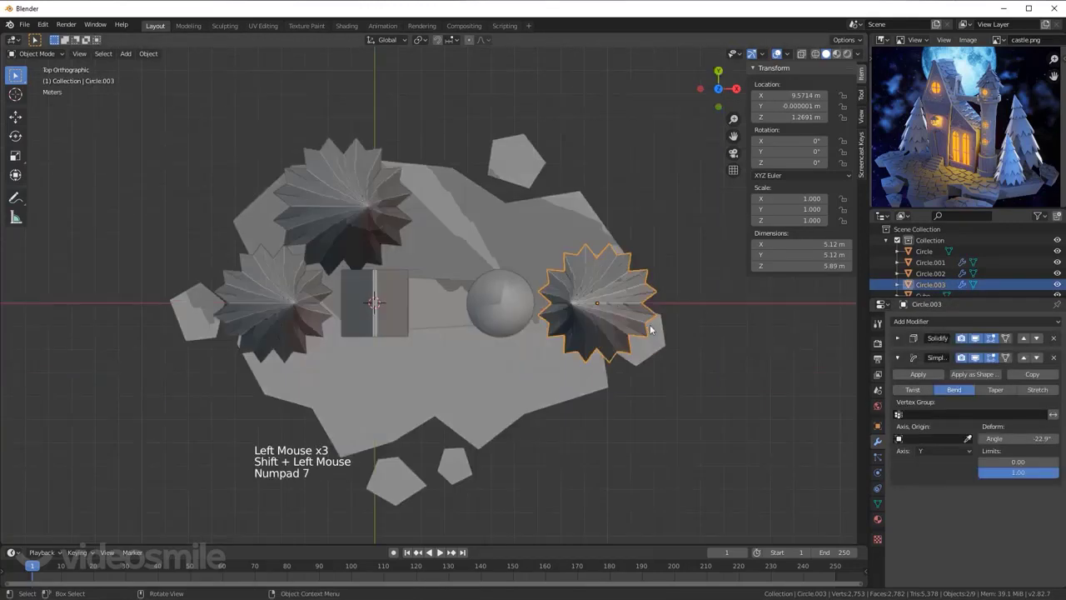
key("shift+d")
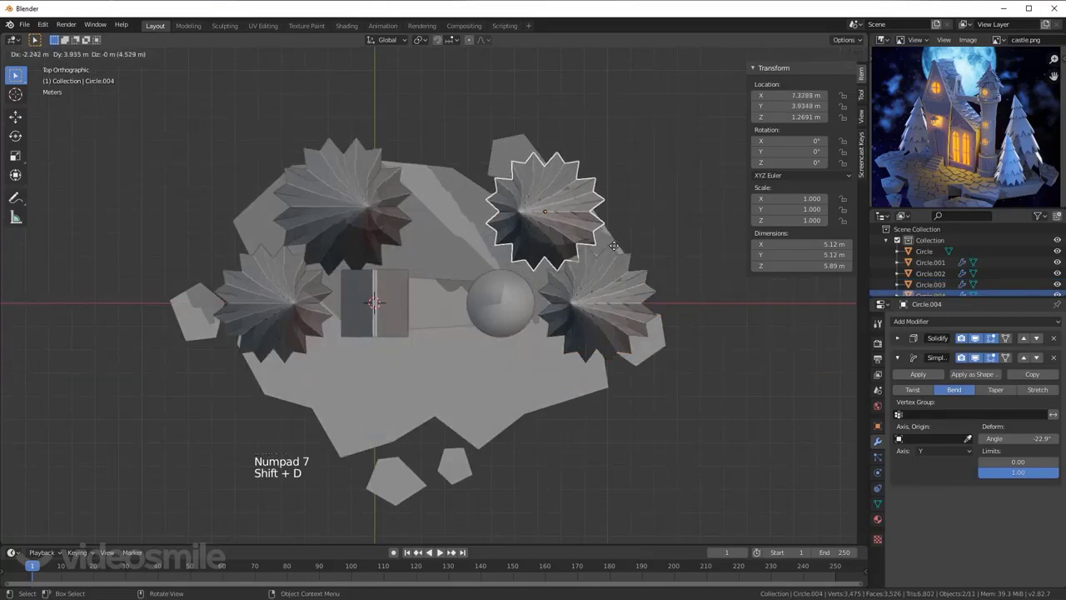
middle_click(617, 285)
middle_click(583, 241)
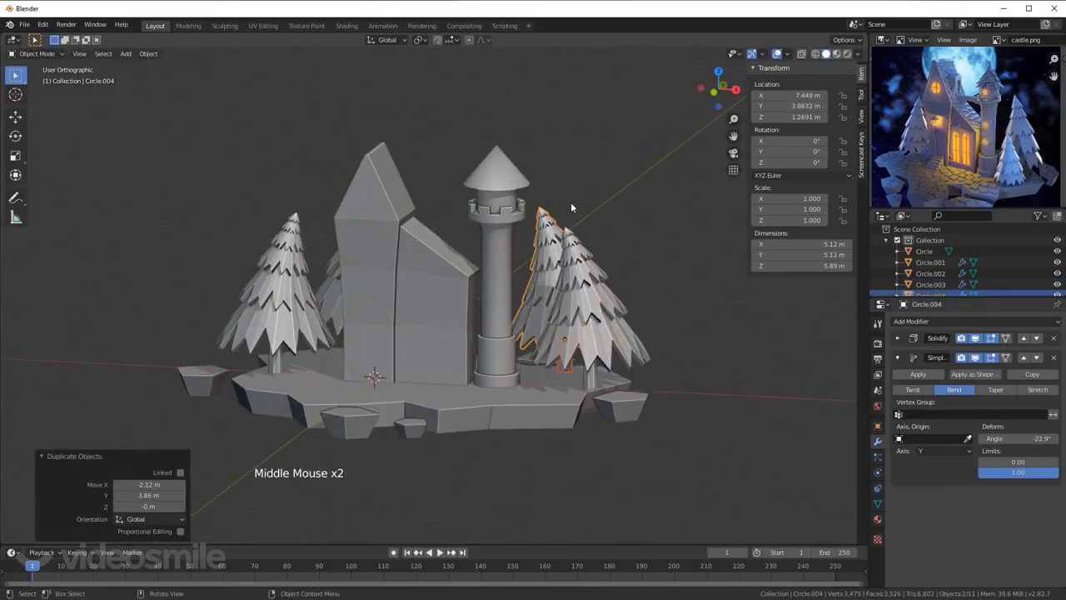
key("s")
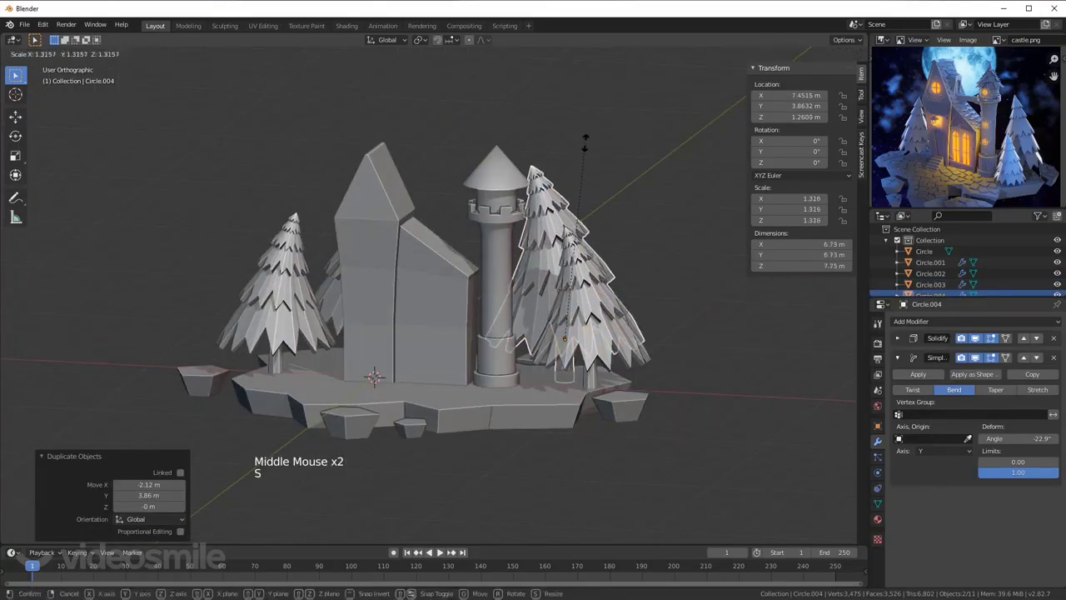
left_click(594, 295)
left_click(597, 382)
key("s")
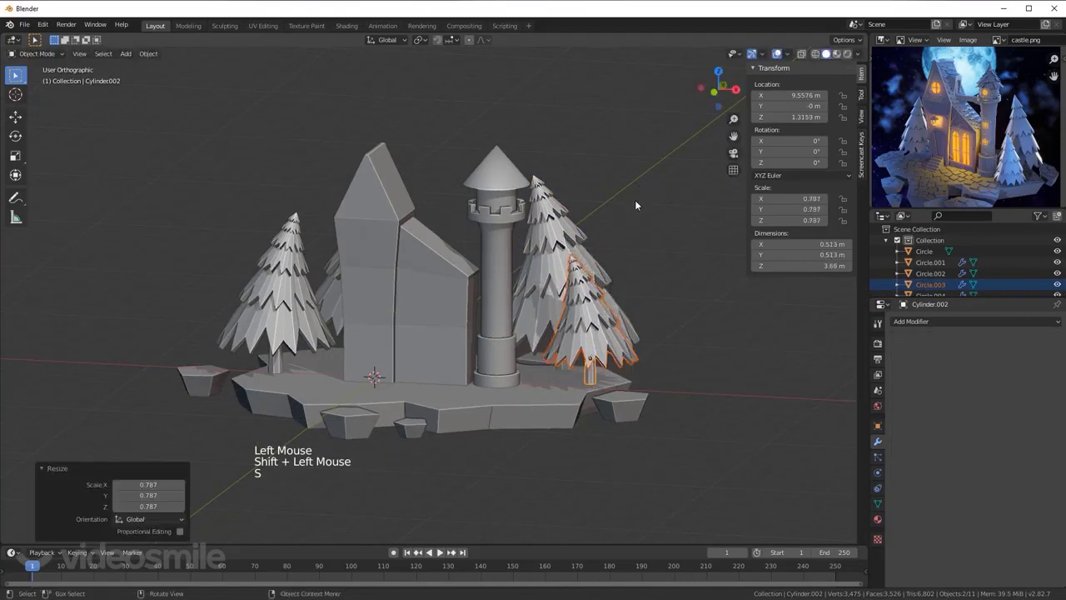
key("KP_1")
key("g")
key("alt+a")
Step: Reduce the large rear tree's bend and nudge the neighbouring trees into better spots
middle_click(610, 239)
left_click(577, 266)
key("KP_1")
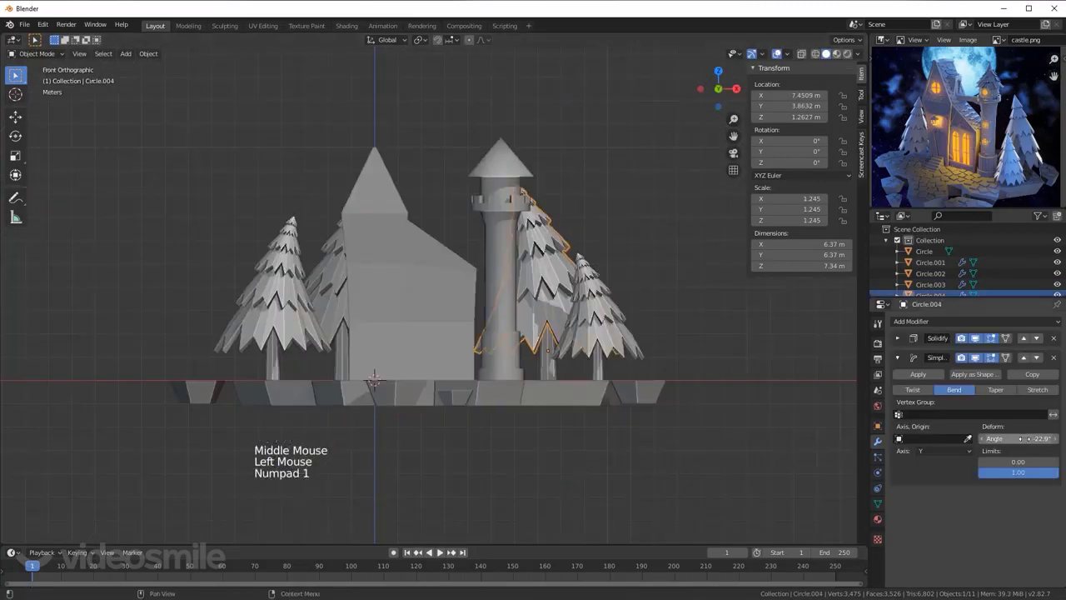
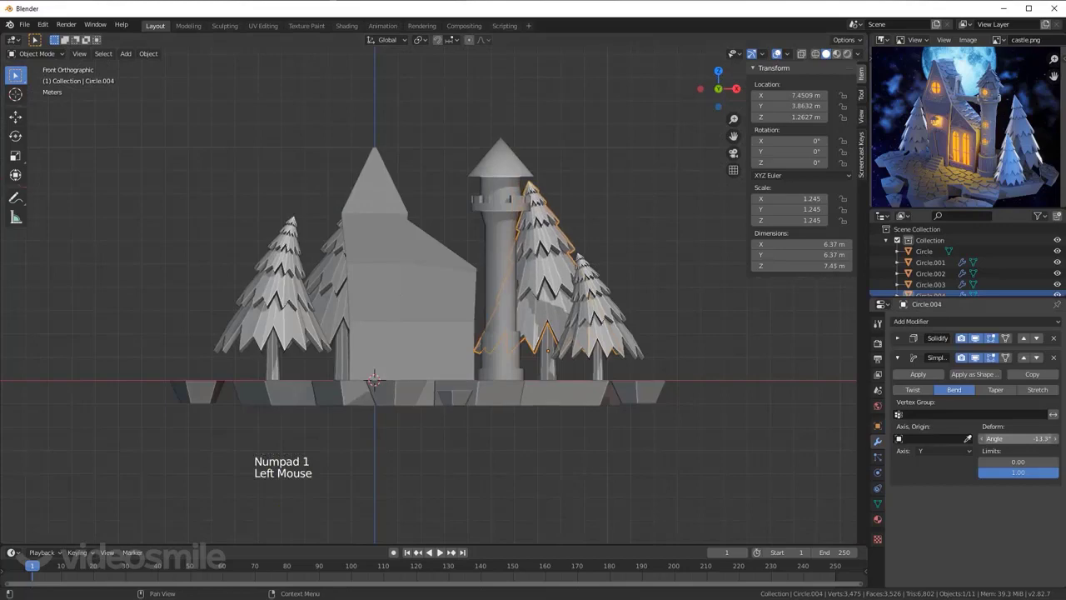
key("alt+a")
middle_click(567, 302)
left_click(588, 345)
middle_click(599, 361)
key("KP_1")
left_click(603, 374)
key("KP_7")
key("g")
middle_click(566, 377)
key("KP_7")
key("g")
key("alt+a")
Step: Resize the remaining tree and orbit around the finished four-tree layout to review it
middle_click(538, 357)
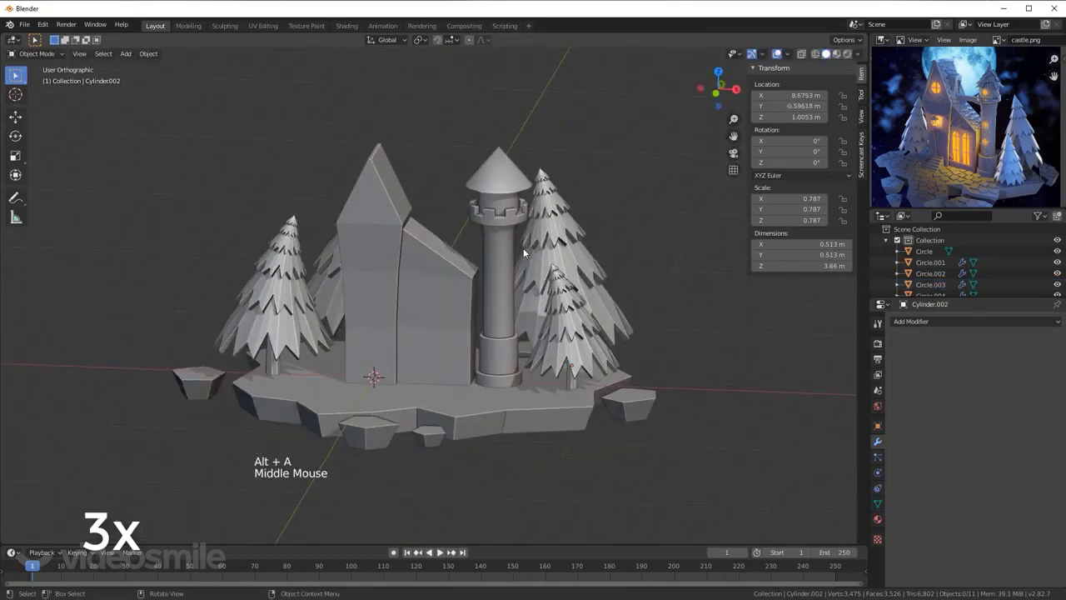
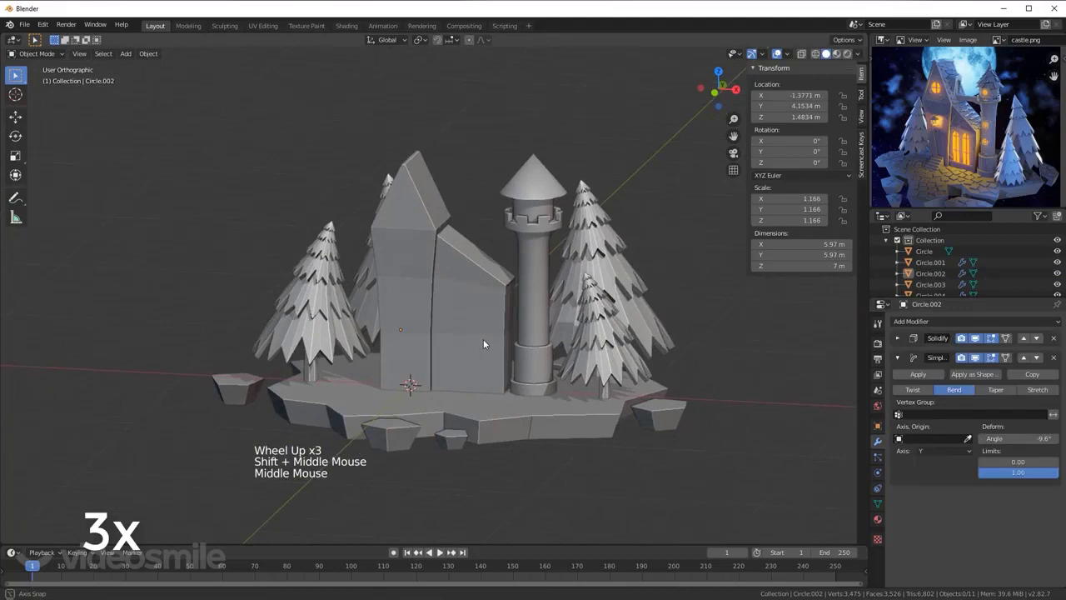
left_click(618, 254)
middle_click(620, 324)
left_click(596, 371)
key("KP_1")
key("s")
key("alt+a")
middle_click(543, 286)
scroll("up", 3)
middle_click(515, 332)
middle_click(504, 299)
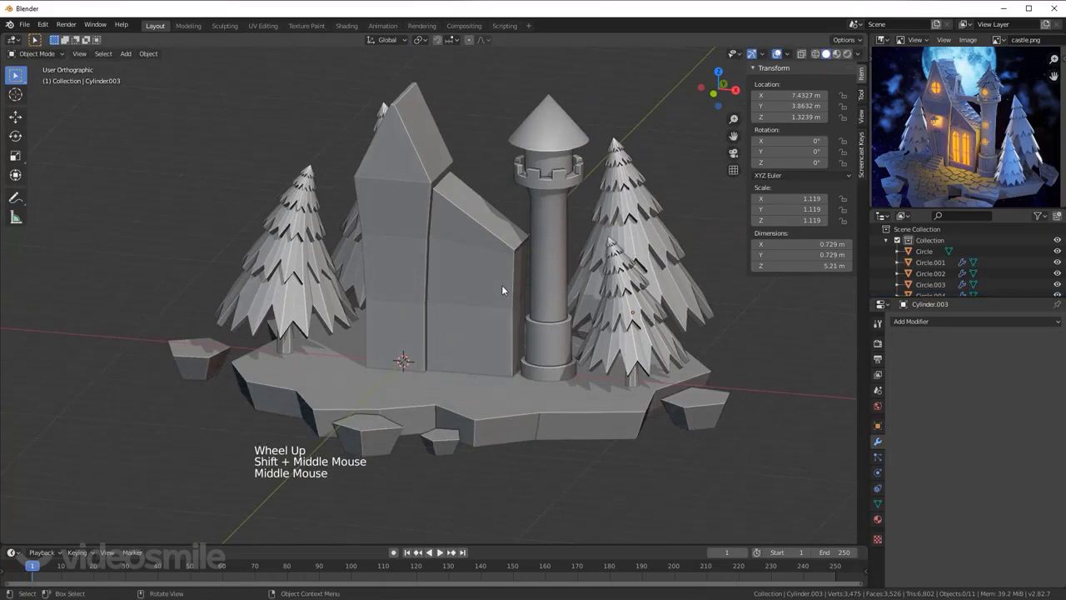
middle_click(509, 291)
middle_click(511, 291)
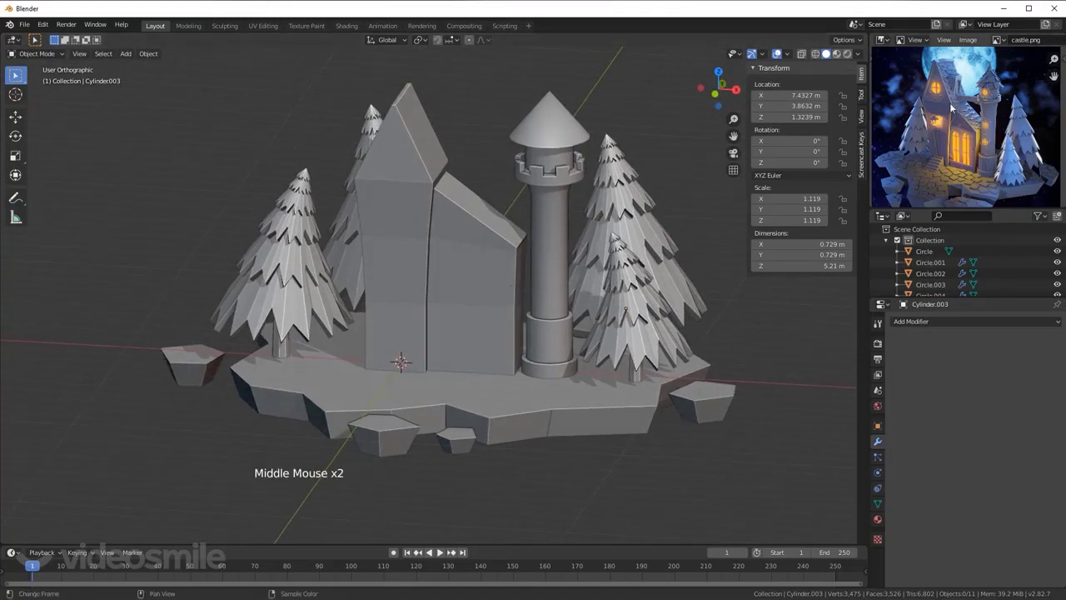
middle_click(512, 235)
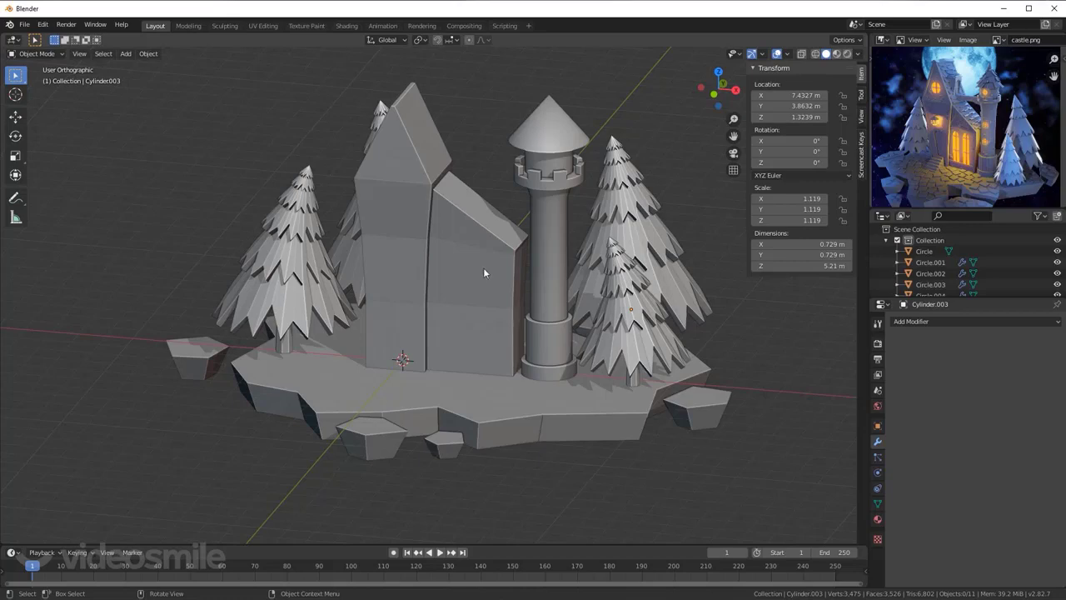
Step: Add a cube in side view and delete it again as unwanted
key("KP_3")
key("shift+a")
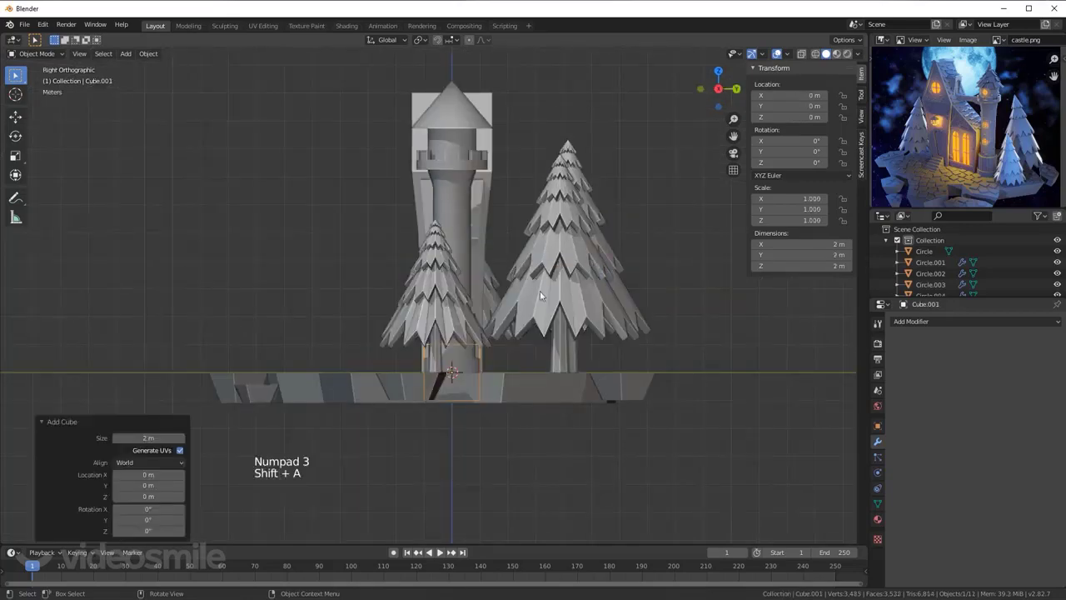
key("g")
middle_click(430, 291)
key("x")
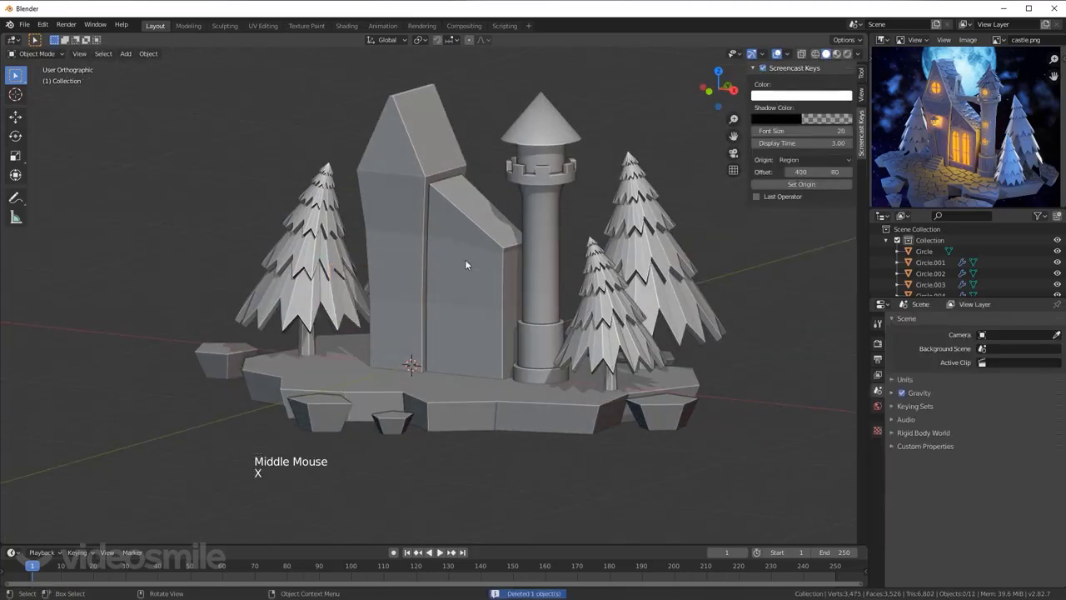
Step: Add a circle, lift it near the building top in Right view and rotate it upright in Edit Mode
key("shift+a")
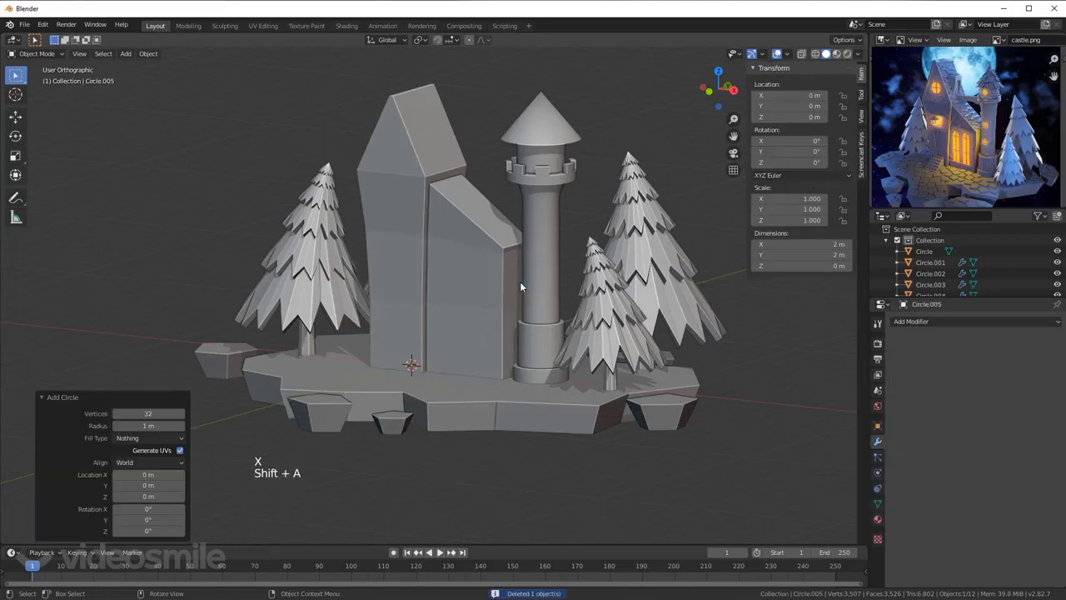
key("KP_3")
key("g")
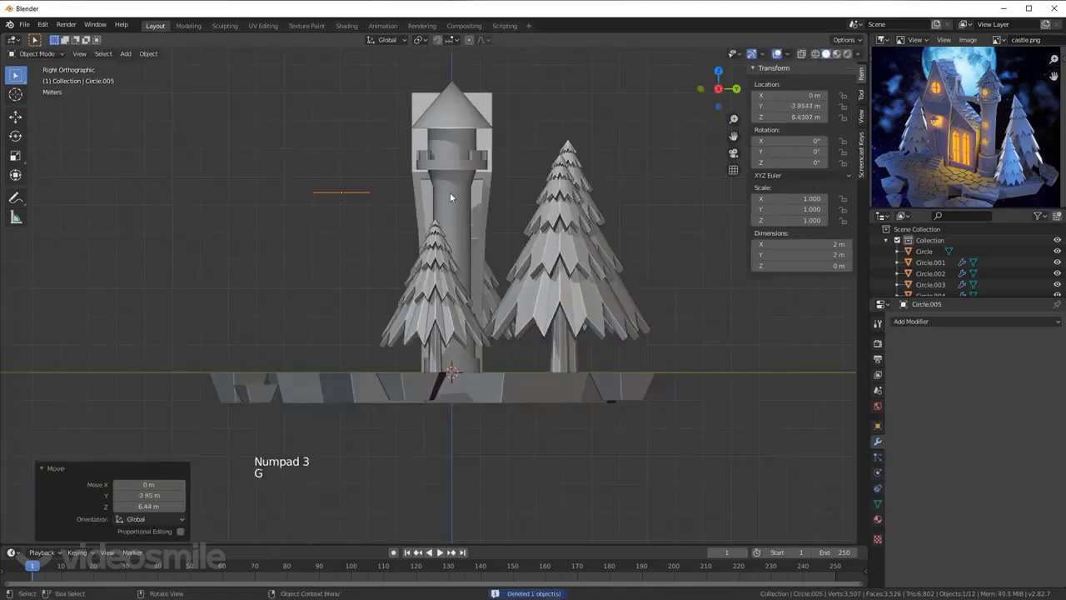
key("g")
middle_click(408, 229)
scroll("up", 3)
key("Tab")
key("r")
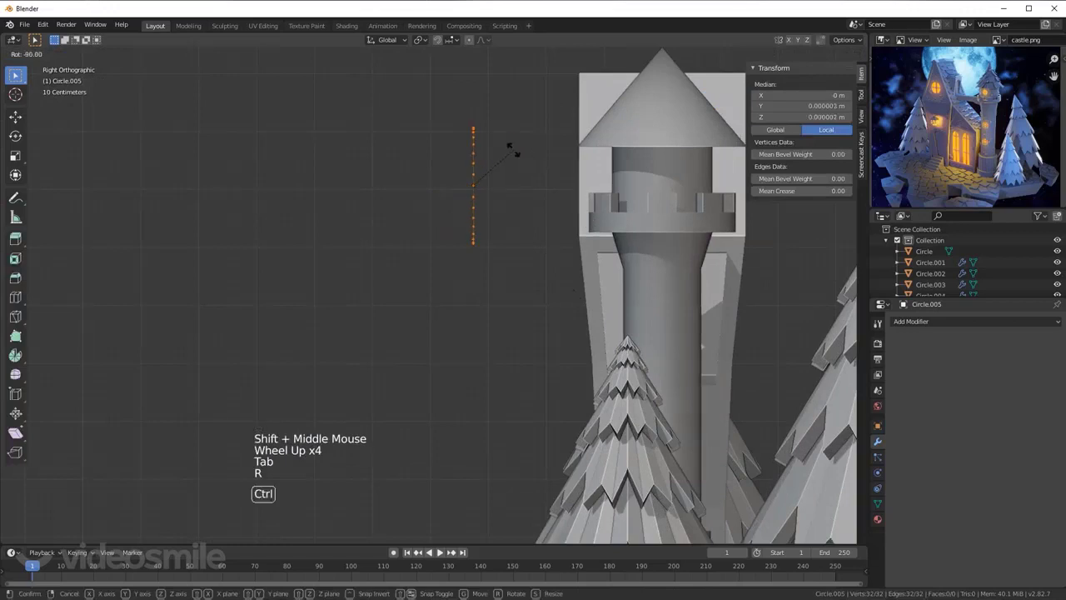
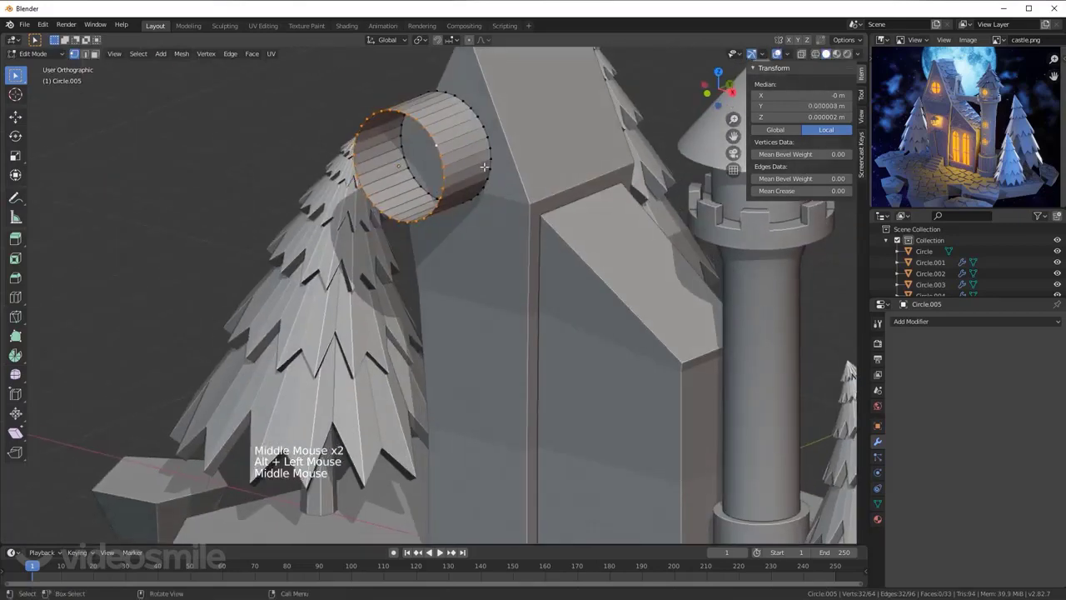
Step: Fill the circle's end face and scale it down to fit the front gable
key("f")
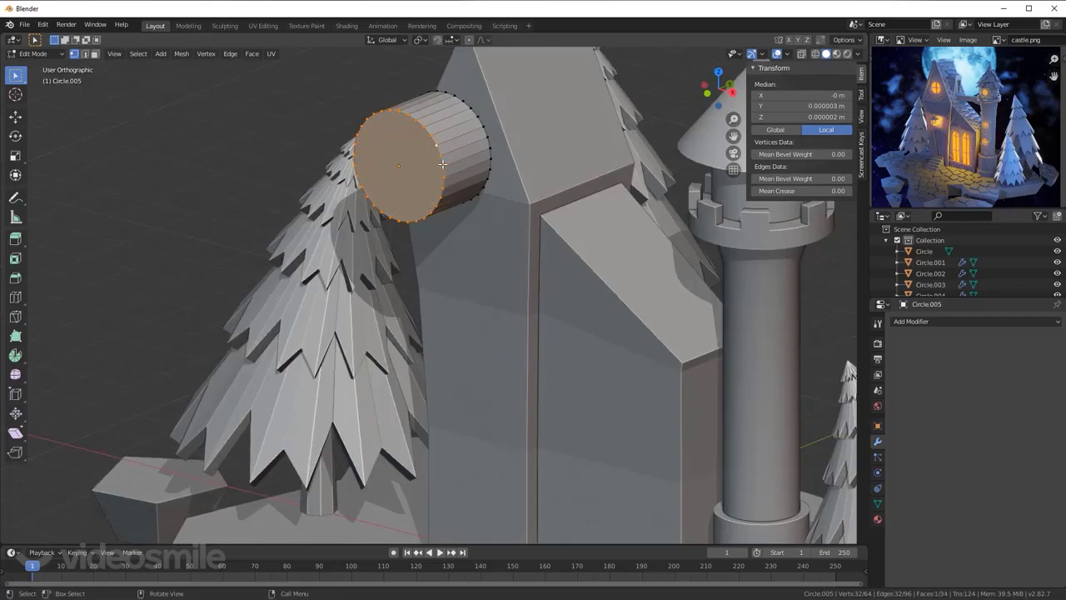
key("KP_1")
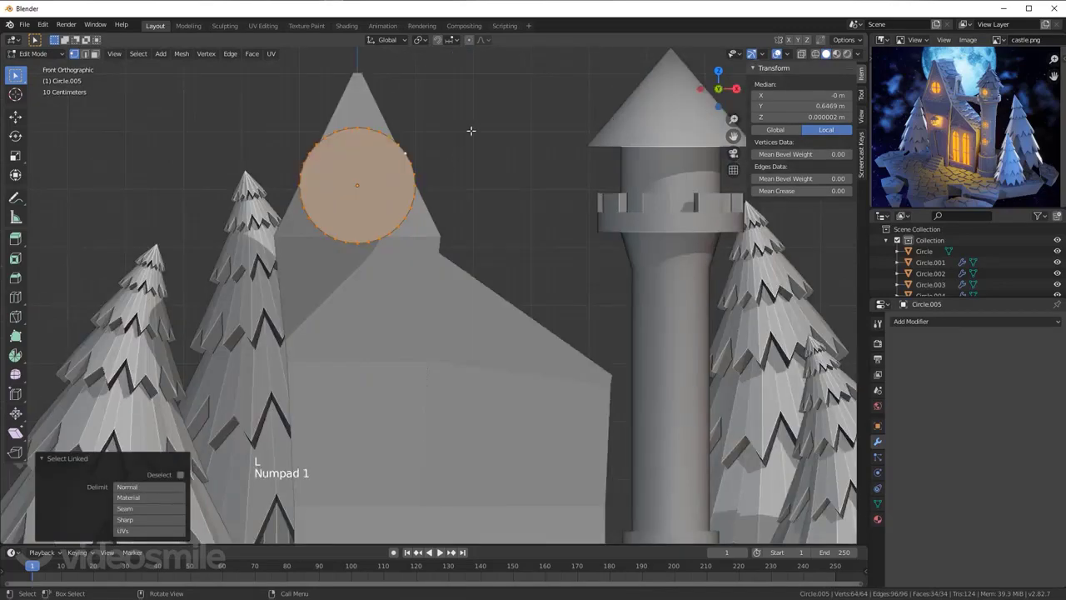
key("s")
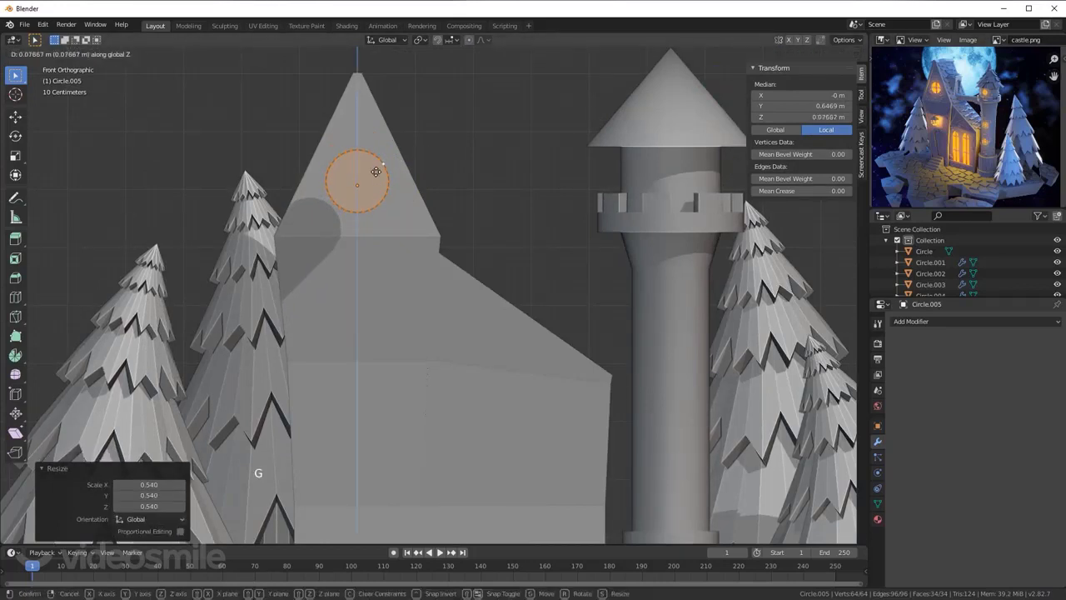
key("s")
Step: Push the round window cutter into the wall depth along Y
middle_click(435, 168)
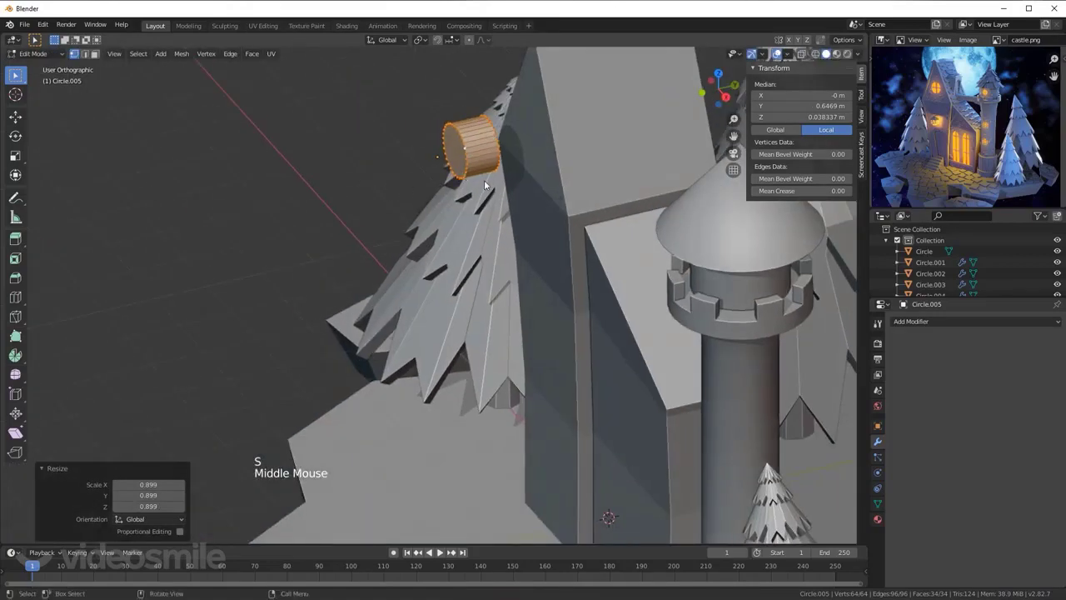
key("g")
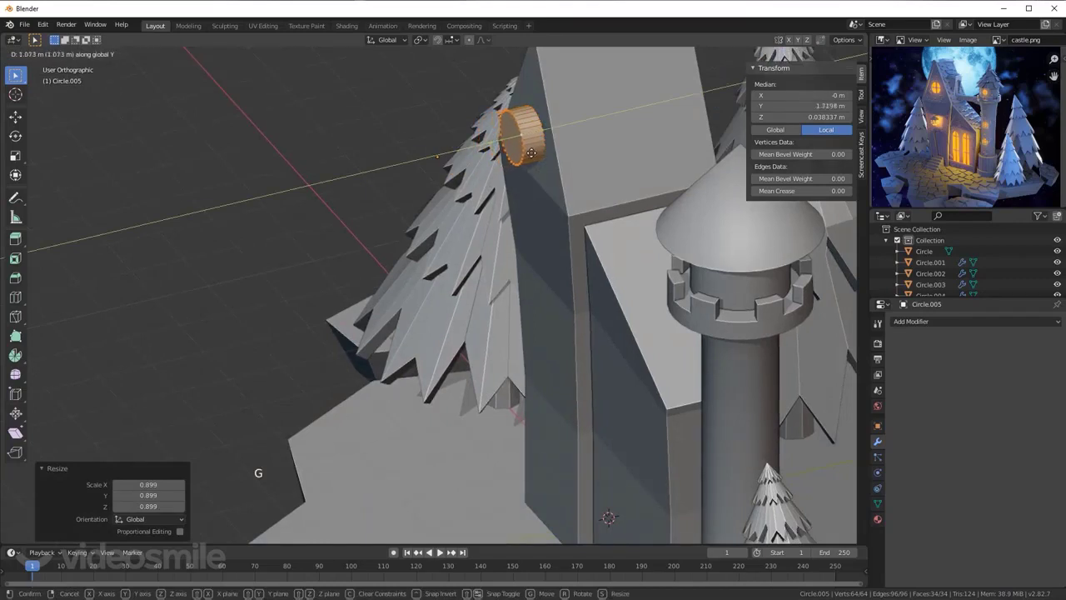
scroll("down", 3)
scroll("down", 3)
key("KP_1")
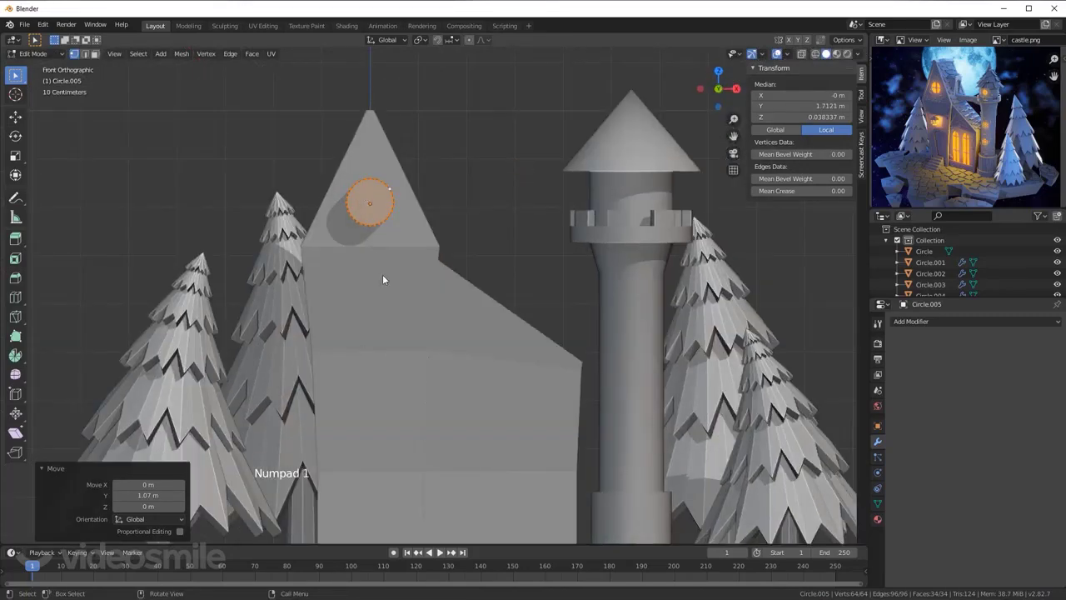
Step: Duplicate the circle and move the copy straight down the front wall
middle_click(419, 297)
scroll("down", 3)
middle_click(438, 244)
scroll("up", 3)
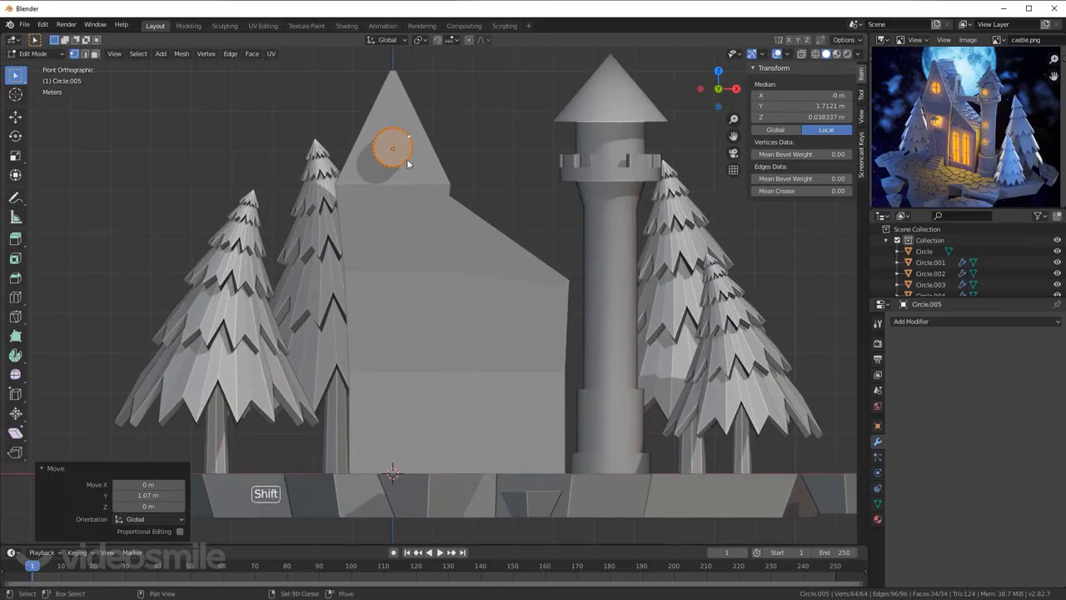
key("shift+d")
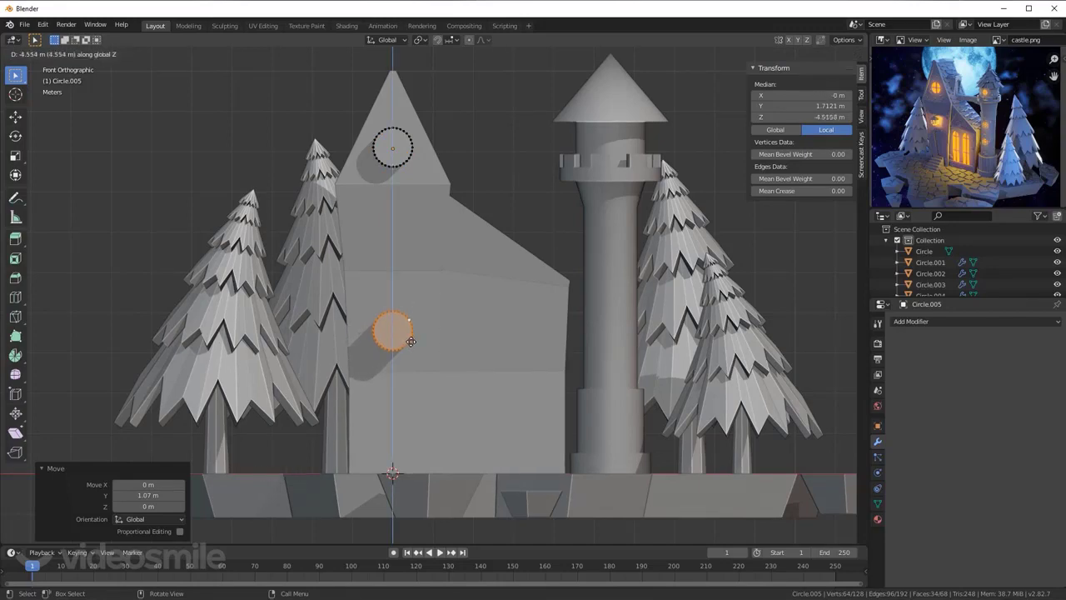
Step: With X-ray on, box-select and delete the lower half of the circle copy
scroll("up", 3)
middle_click(423, 336)
key("alt+z")
key("alt+a")
key("b")
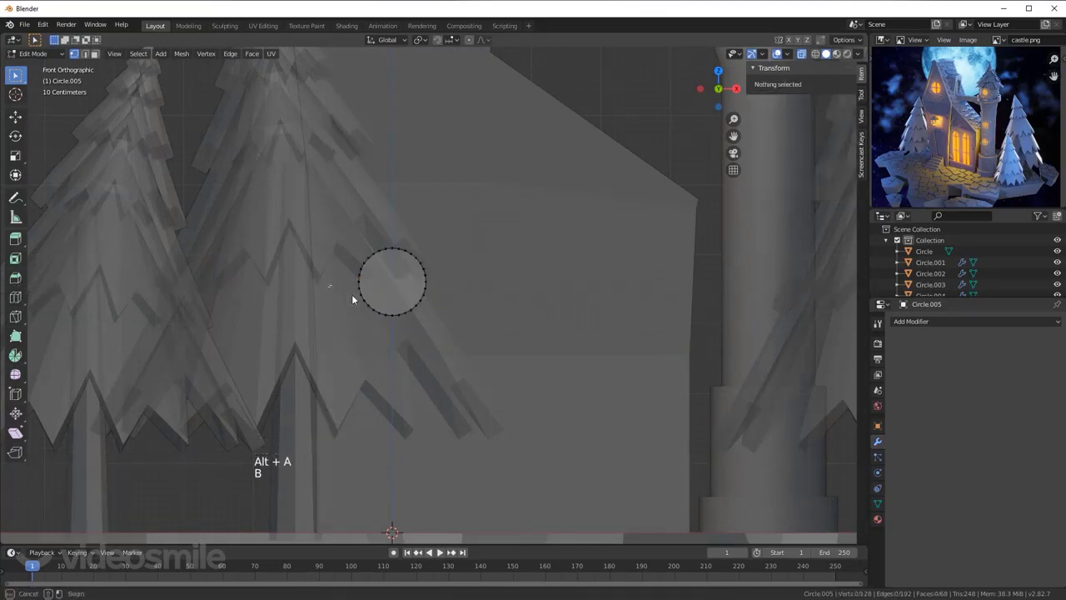
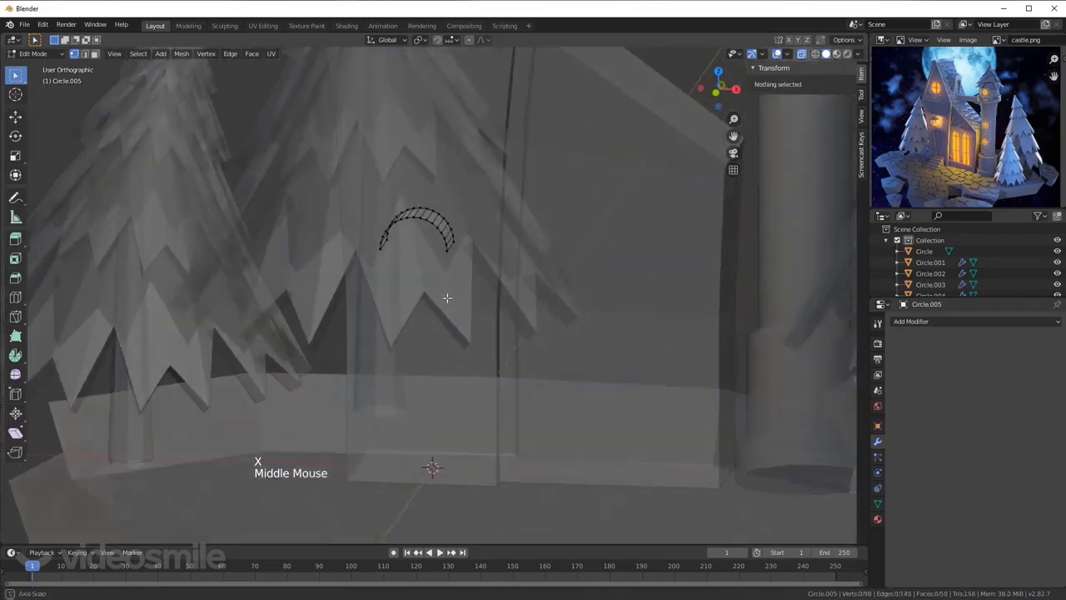
key("b")
Step: Scale the remaining arc and extrude its ends about 1.7 m down into an arched window cutter
key("KP_1")
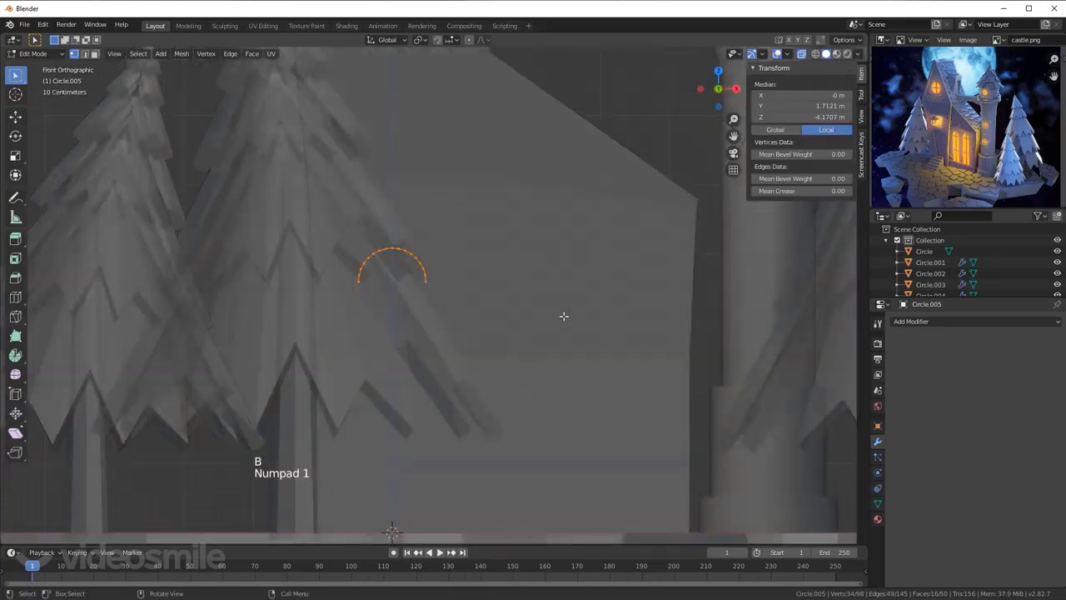
key("s")
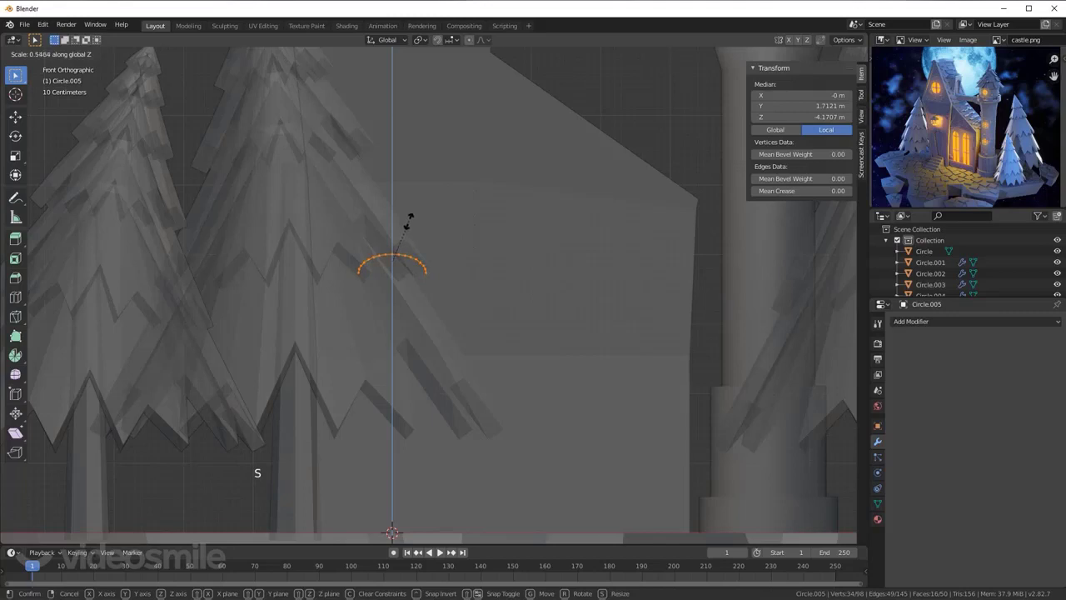
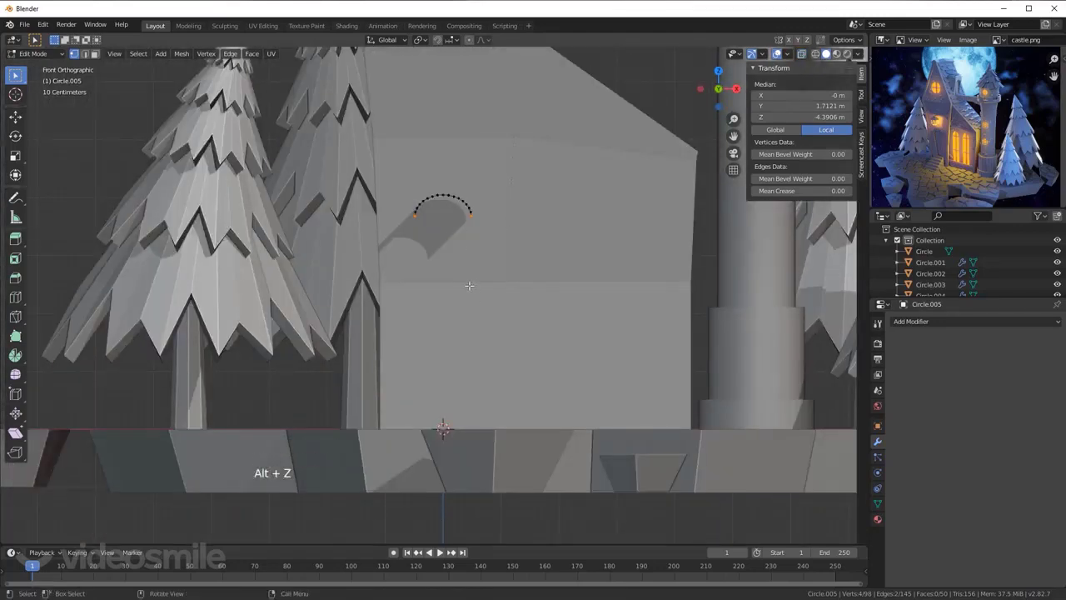
key("e")
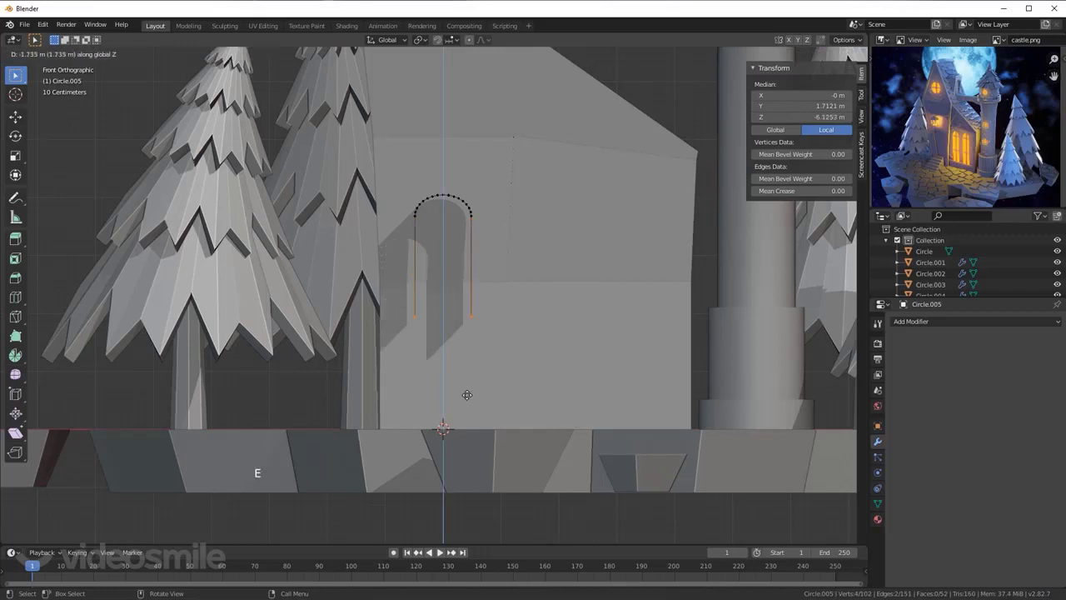
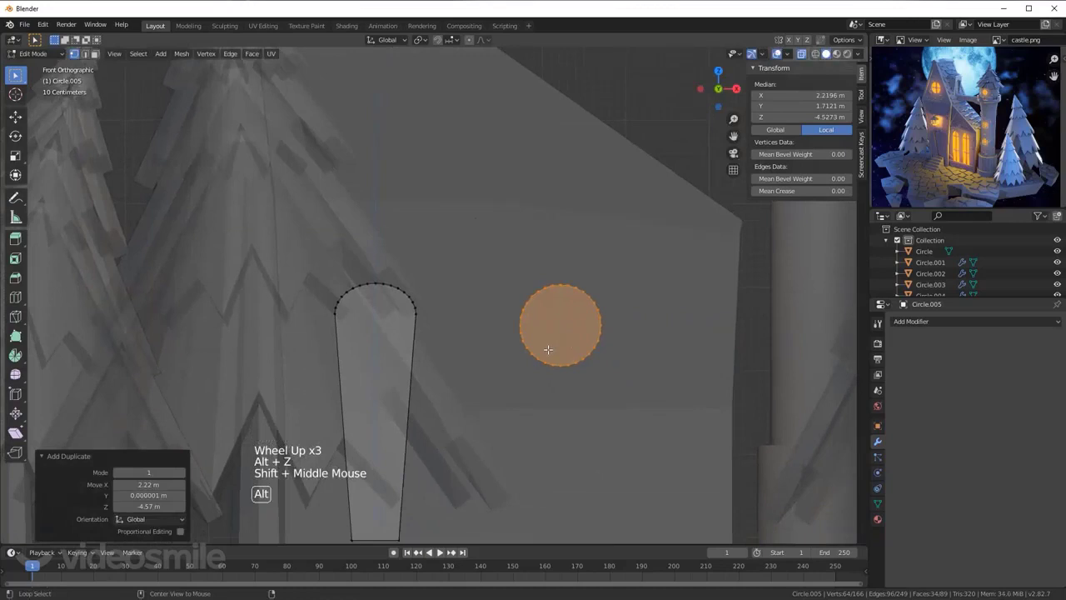
Step: Delete the new circle's lower half and extrude the arc down into a narrow arched cutter
key("alt+a")
key("n")
key("n")
key("b")
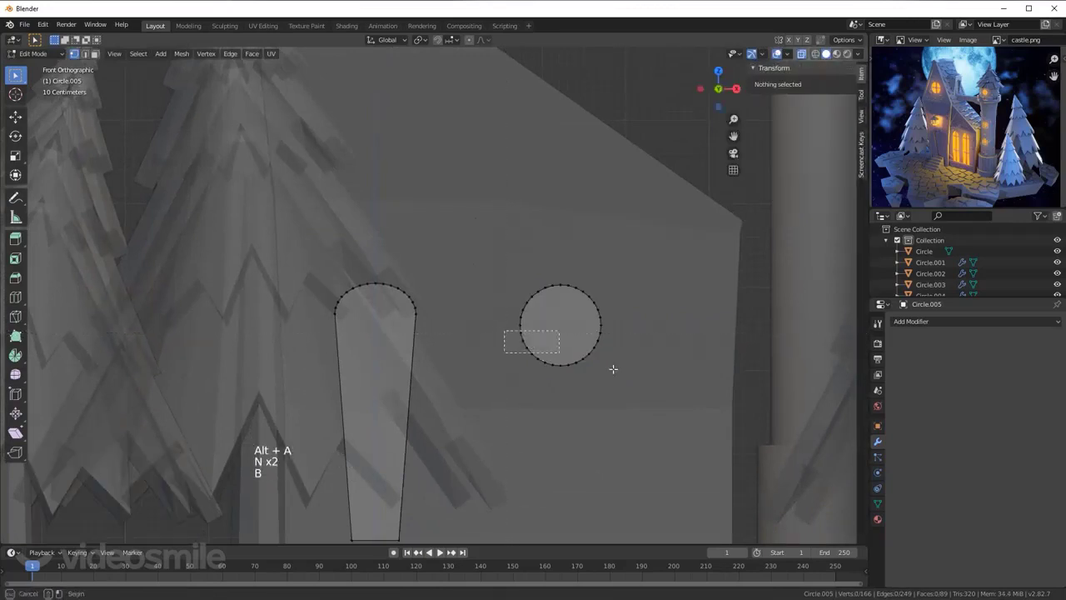
key("x")
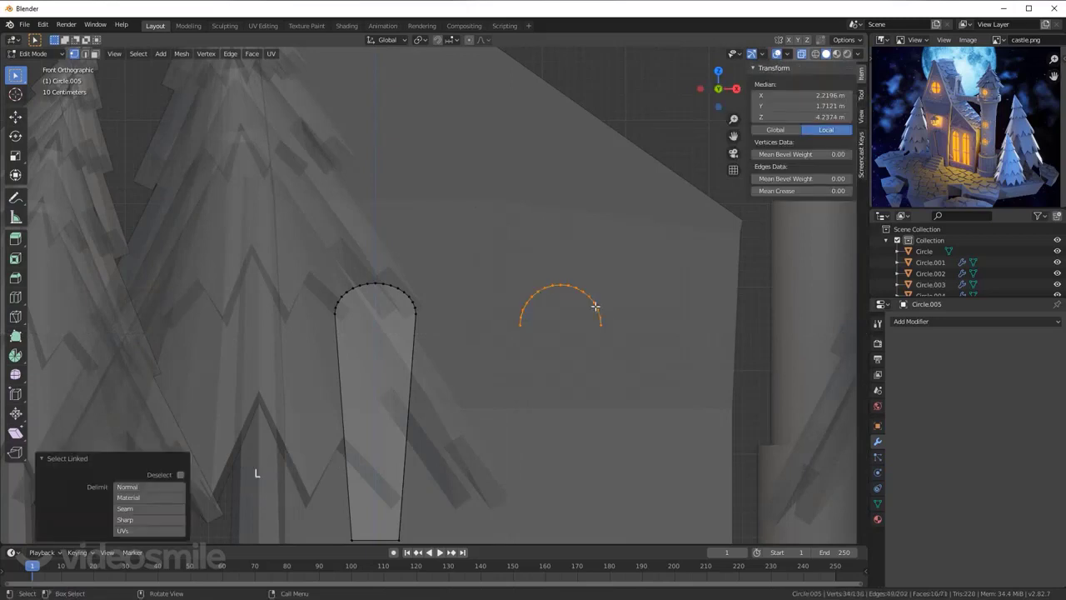
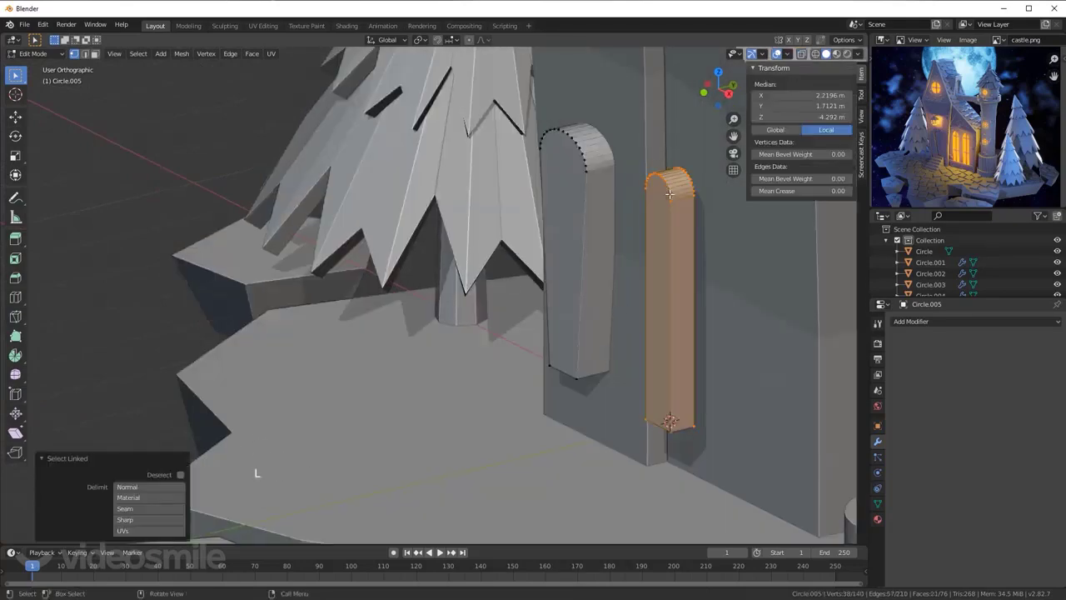
key("l")
key("KP_1")
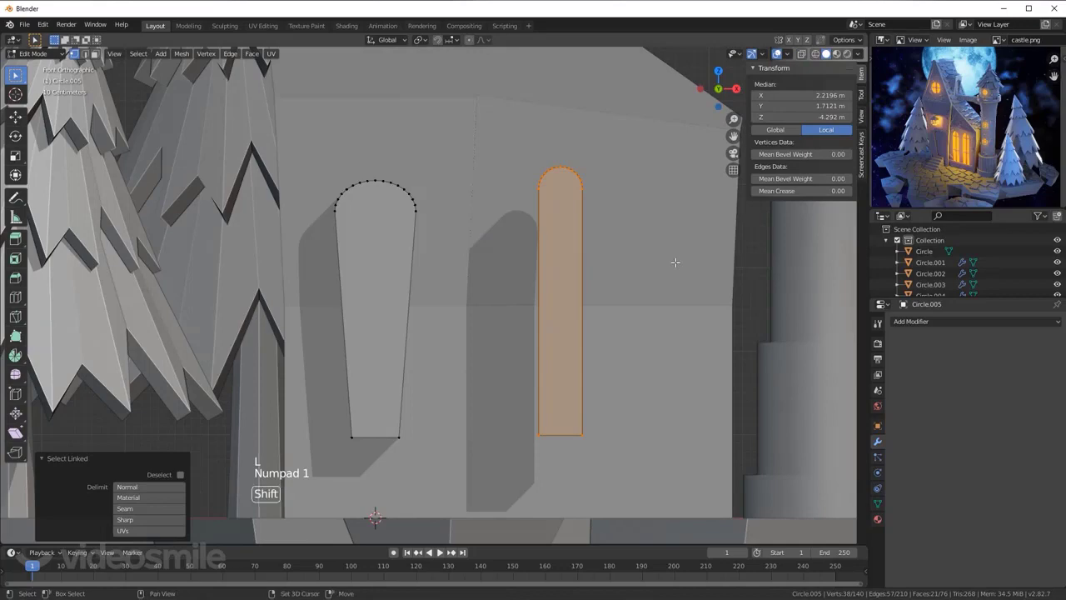
Step: Duplicate the narrow arched cutter to the right and return to Object Mode
key("shift+d")
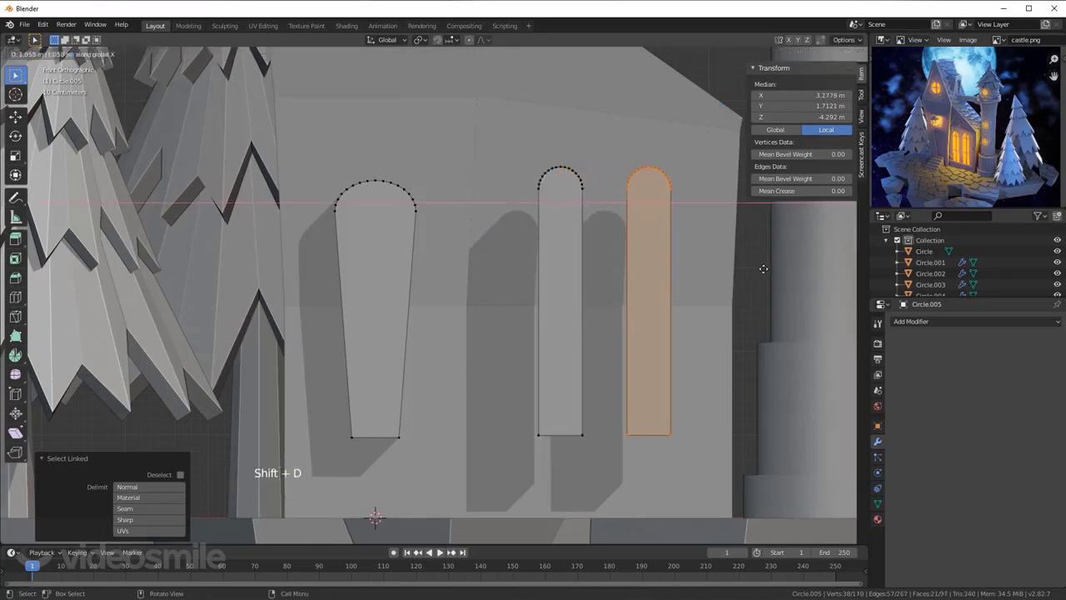
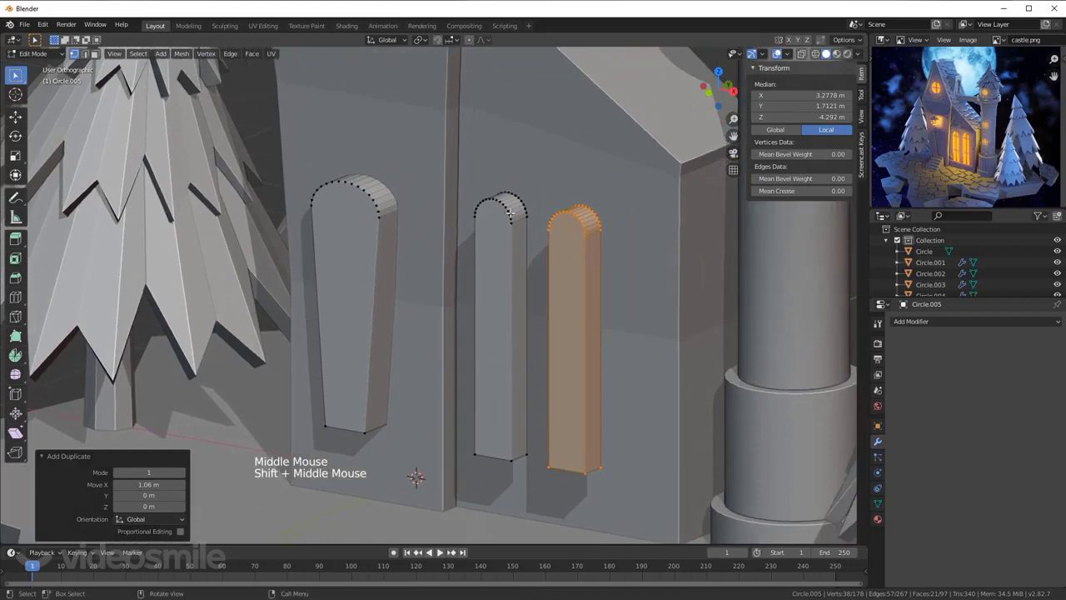
key("j")
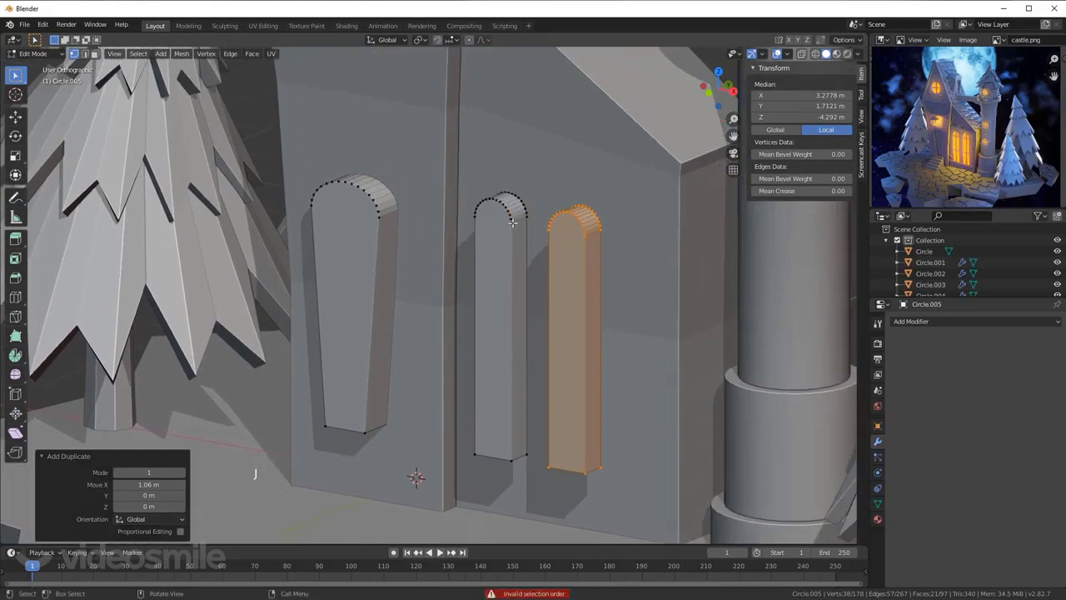
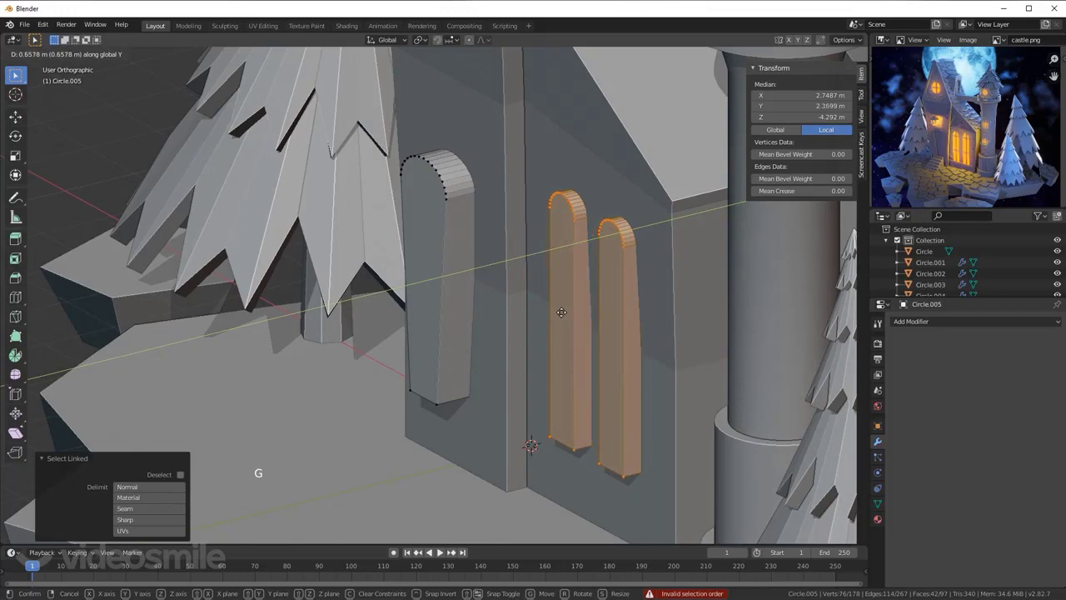
scroll("down", 3)
key("Tab")
scroll("down", 3)
middle_click(508, 310)
middle_click(524, 324)
scroll("up", 3)
middle_click(524, 333)
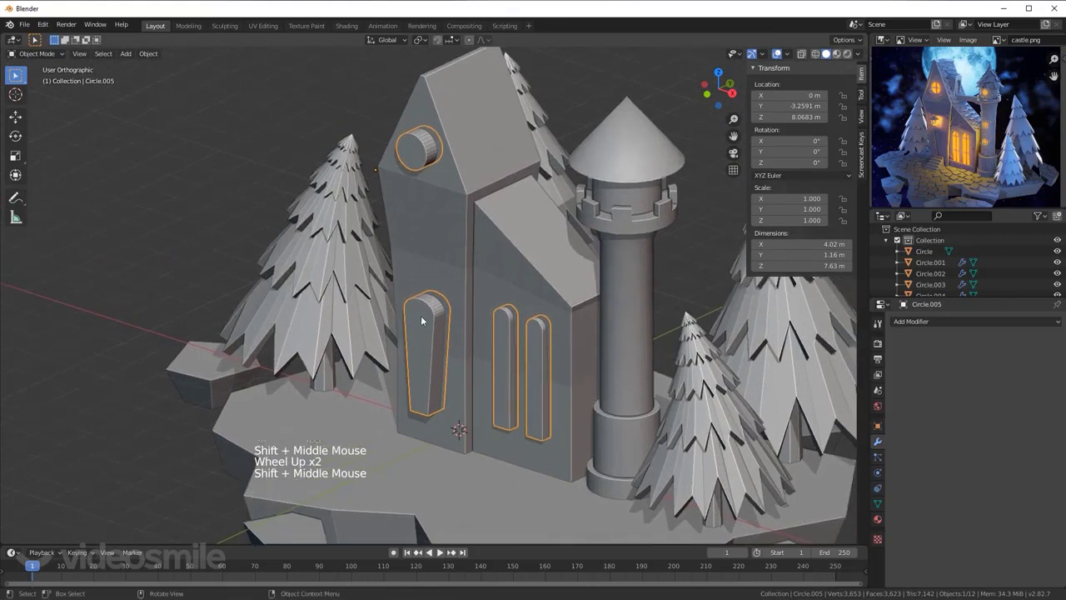
scroll("down", 3)
scroll("up", 3)
Step: Rename the cutter object 'bool' and set its Viewport Display to Wire
double_click(933, 246)
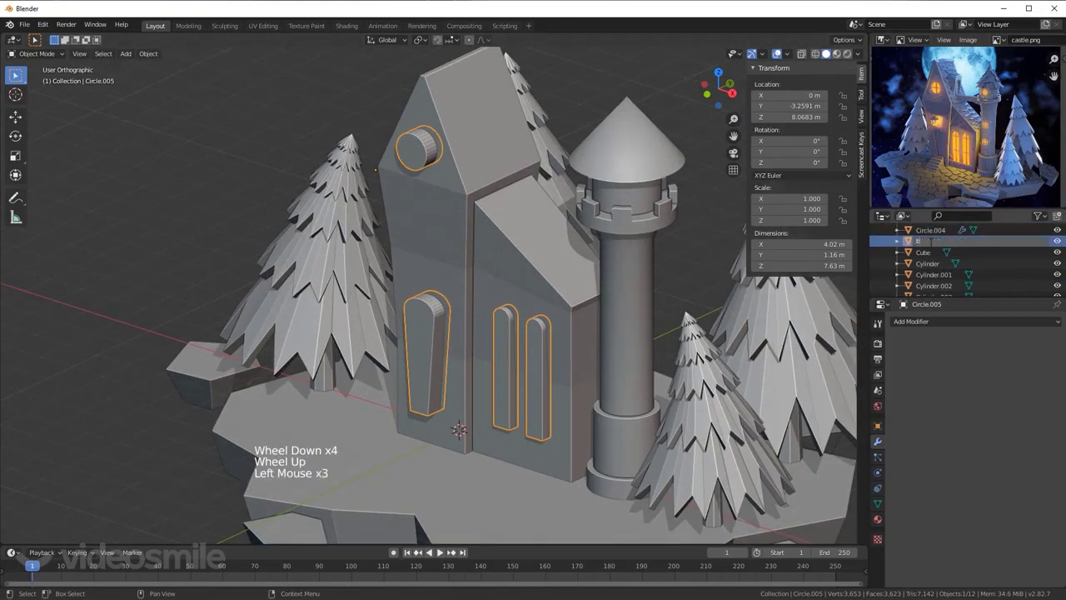
key("o")
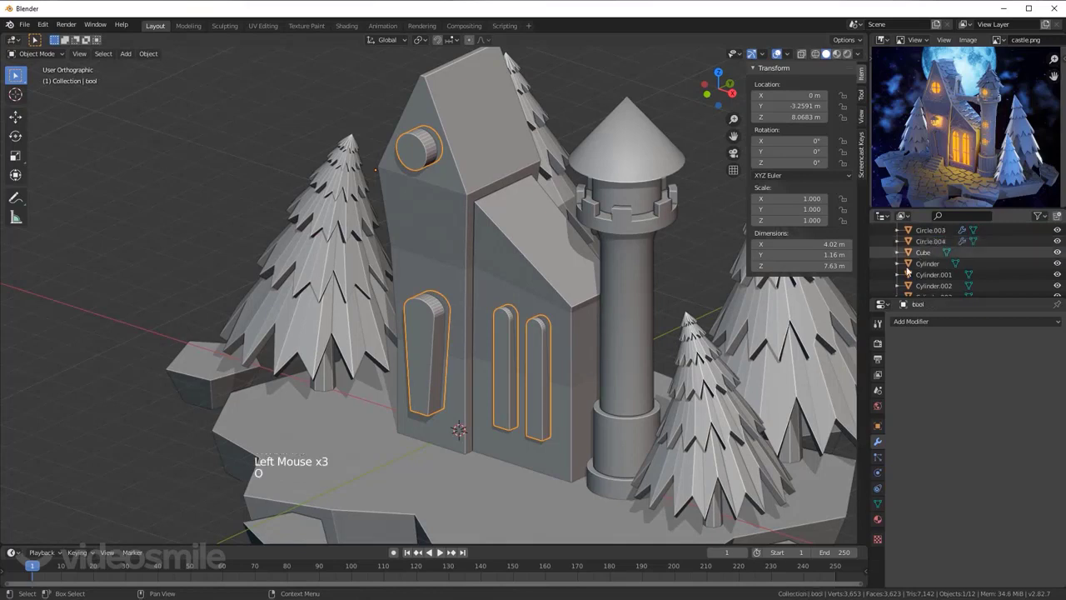
left_click(879, 431)
scroll("down", 3)
left_click(951, 563)
scroll("down", 3)
left_click(994, 542)
scroll("down", 3)
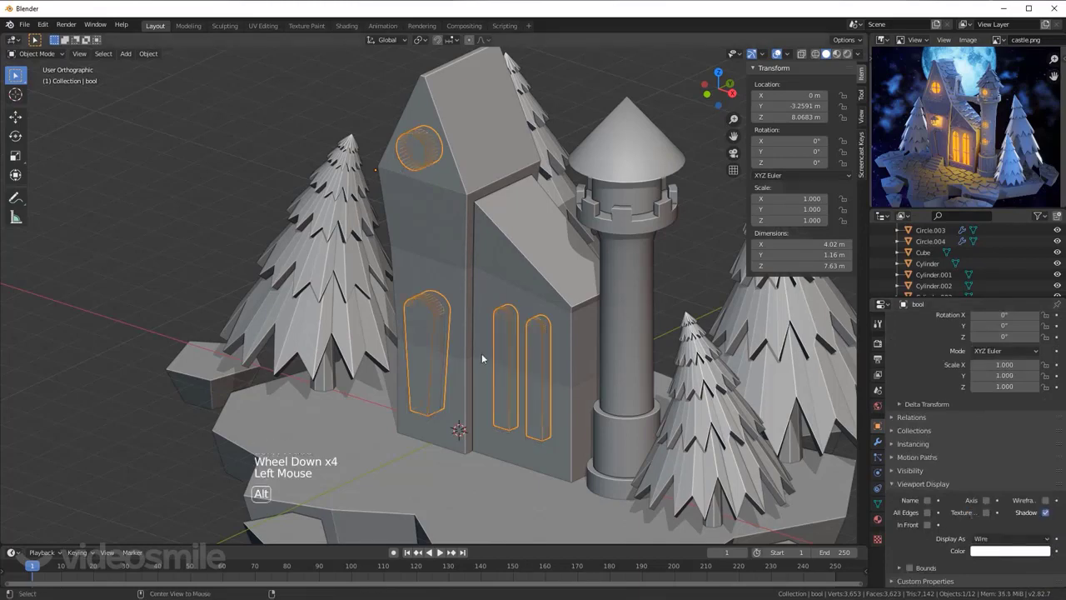
key("alt+a")
middle_click(505, 344)
middle_click(406, 332)
scroll("down", 3)
scroll("up", 3)
Step: Add a Boolean modifier to the building using the bool object as cutter
left_click(452, 244)
left_click(880, 444)
left_click(968, 326)
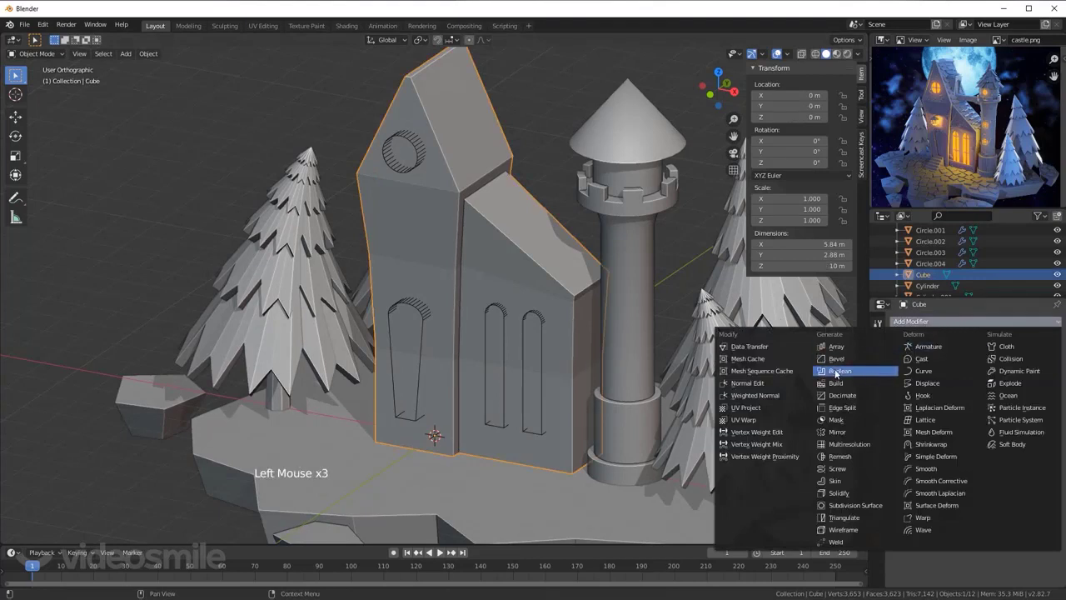
left_click(1058, 383)
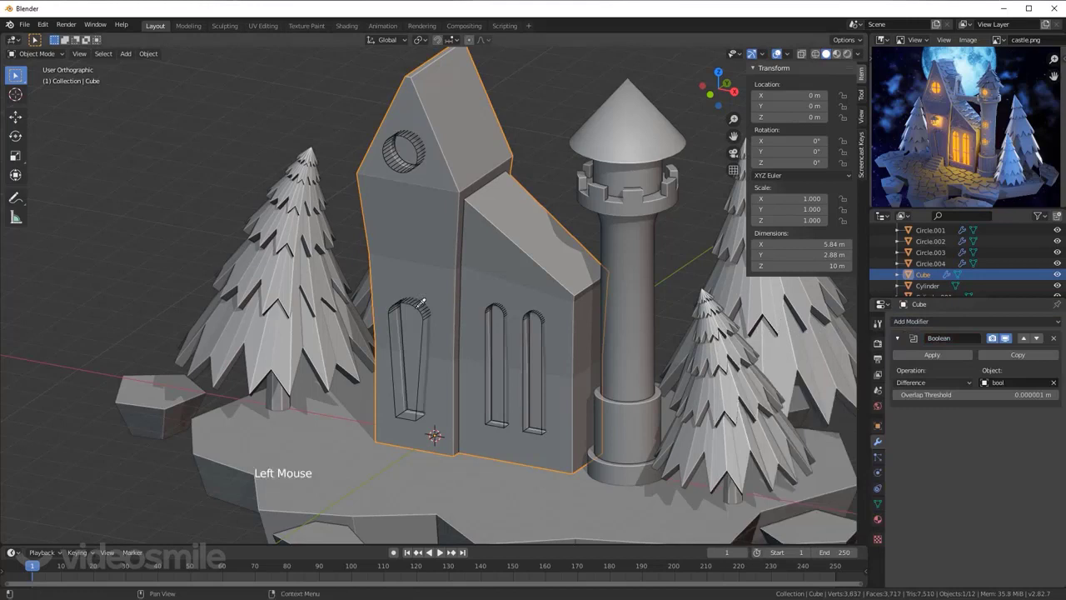
left_click(899, 340)
left_click(423, 314)
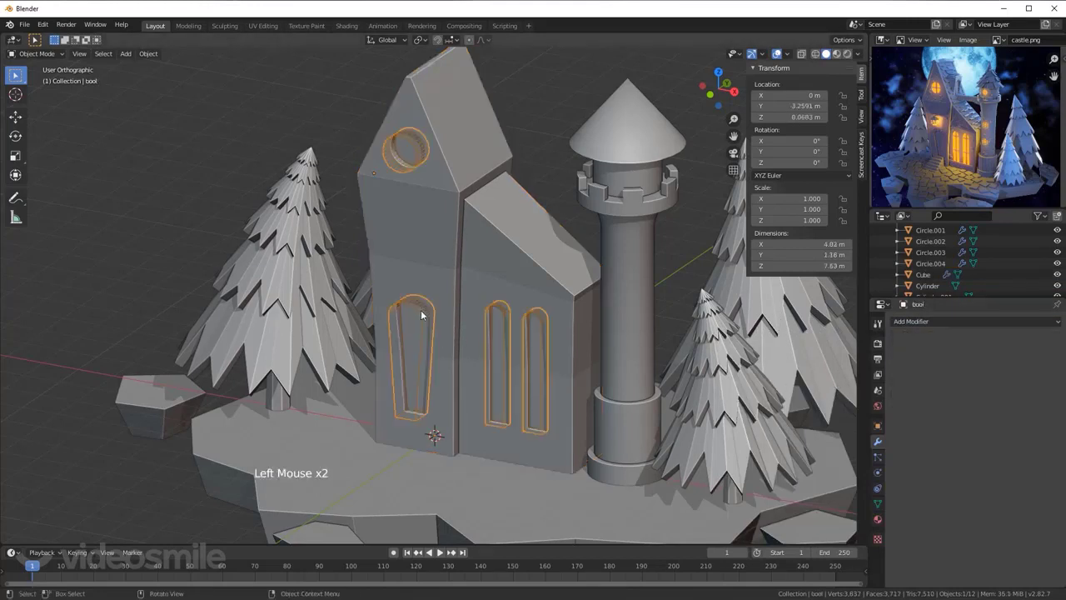
Step: Hide the cutter and orbit to inspect the carved round and arched windows
key("h")
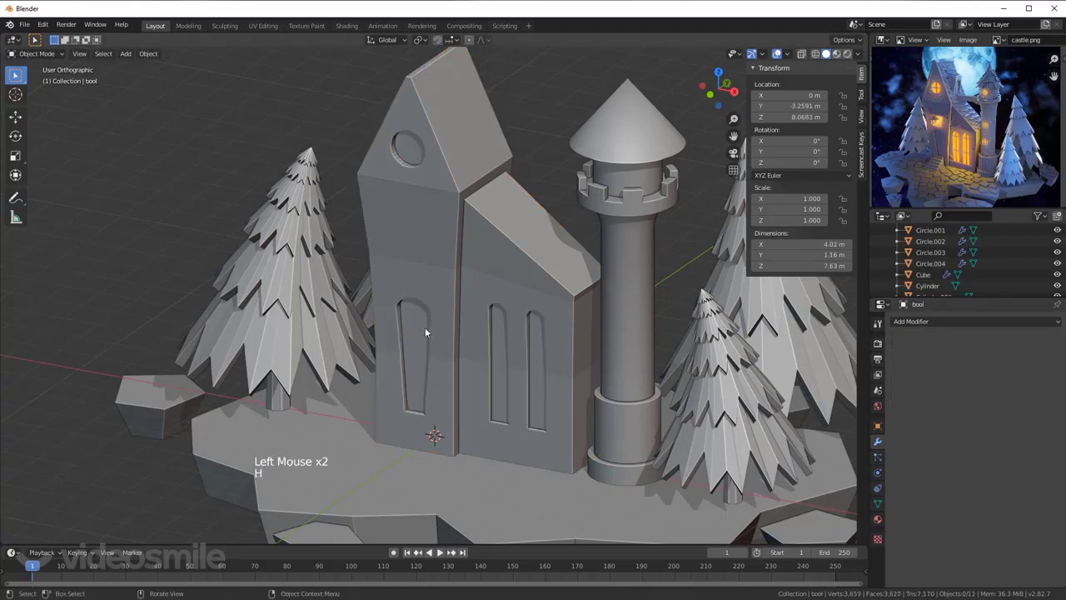
middle_click(431, 339)
scroll("up", 3)
middle_click(434, 356)
middle_click(431, 367)
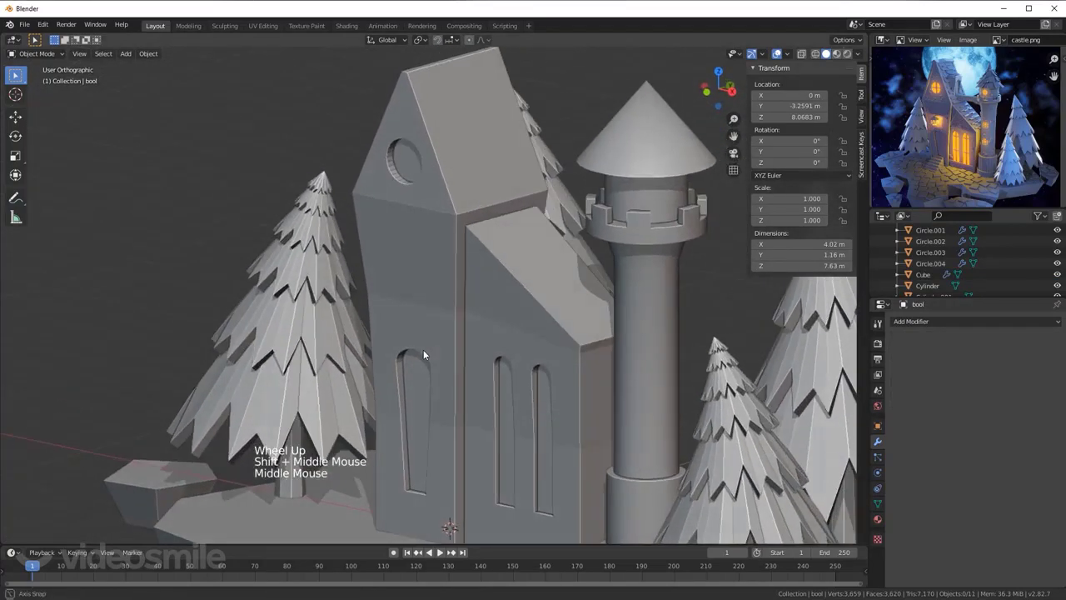
middle_click(435, 382)
scroll("down", 3)
scroll("up", 3)
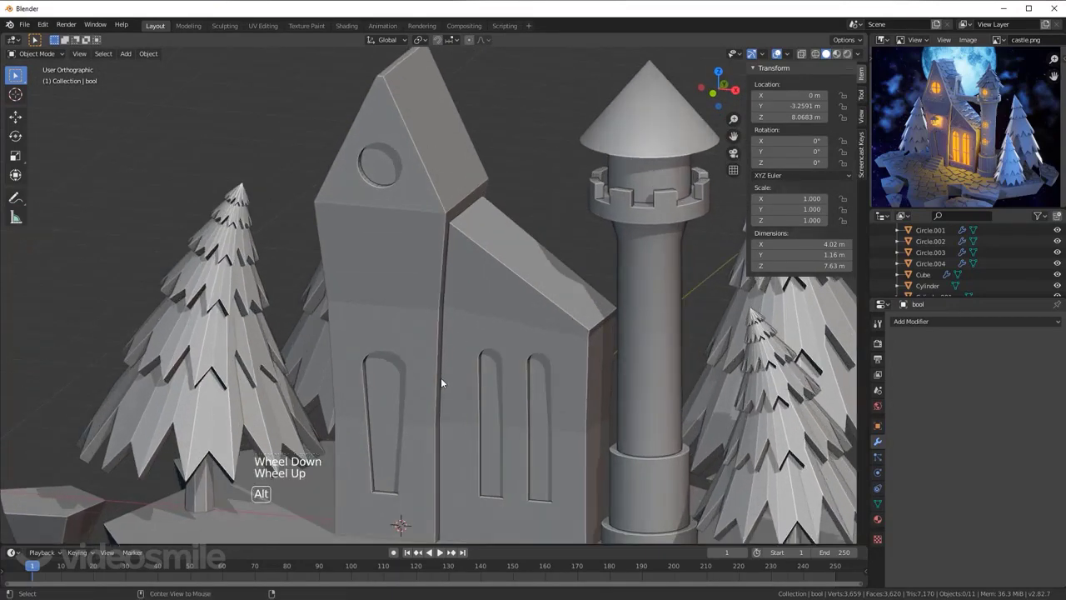
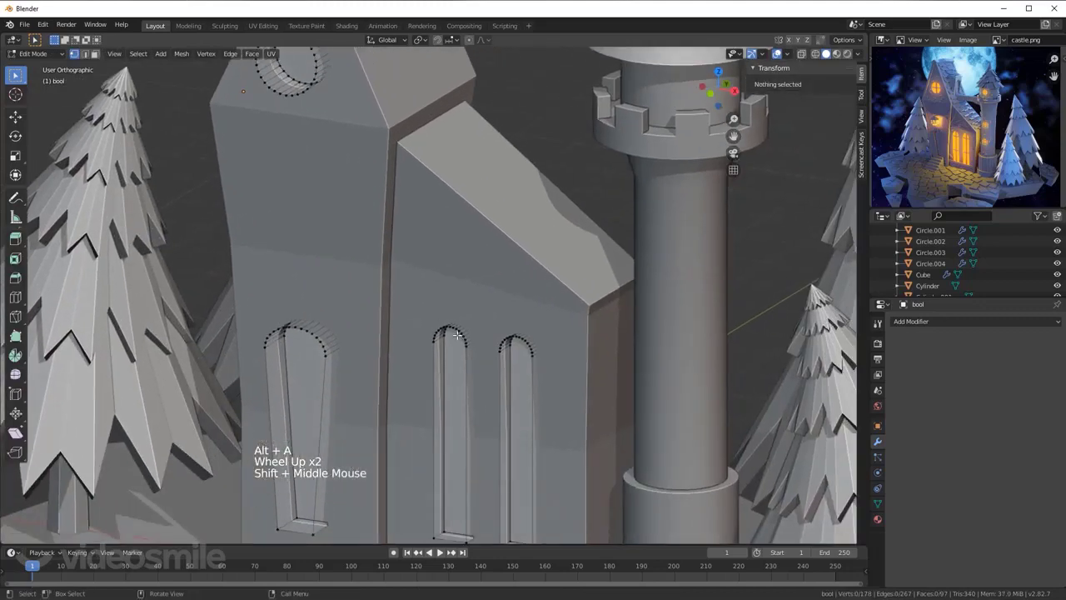
Step: Select the arched and doorway cutters with L and push them deeper along Y
key("l")
key("l")
key("g")
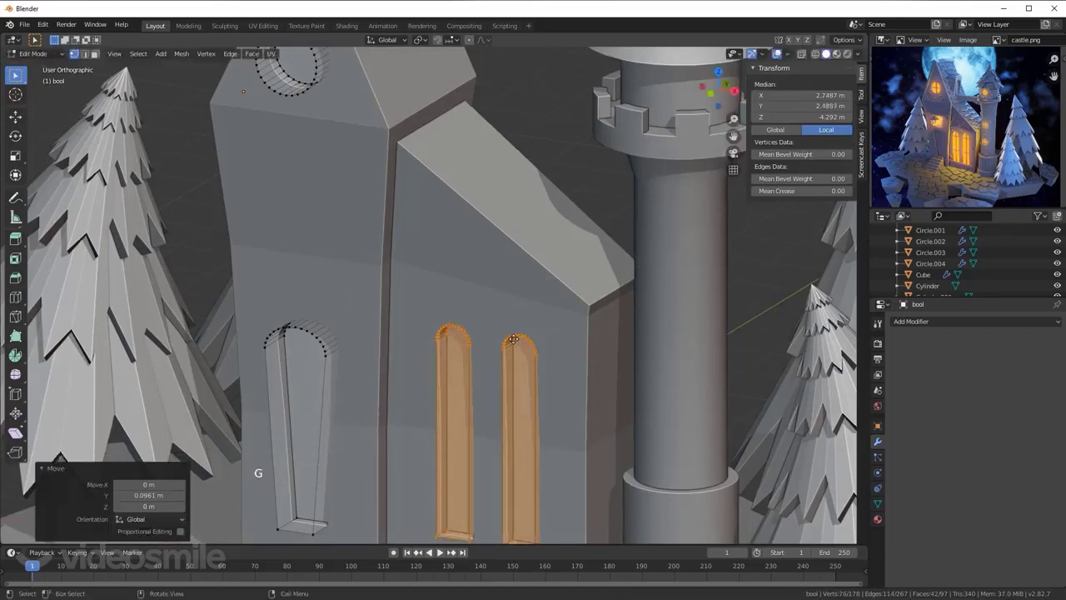
key("alt+a")
key("l")
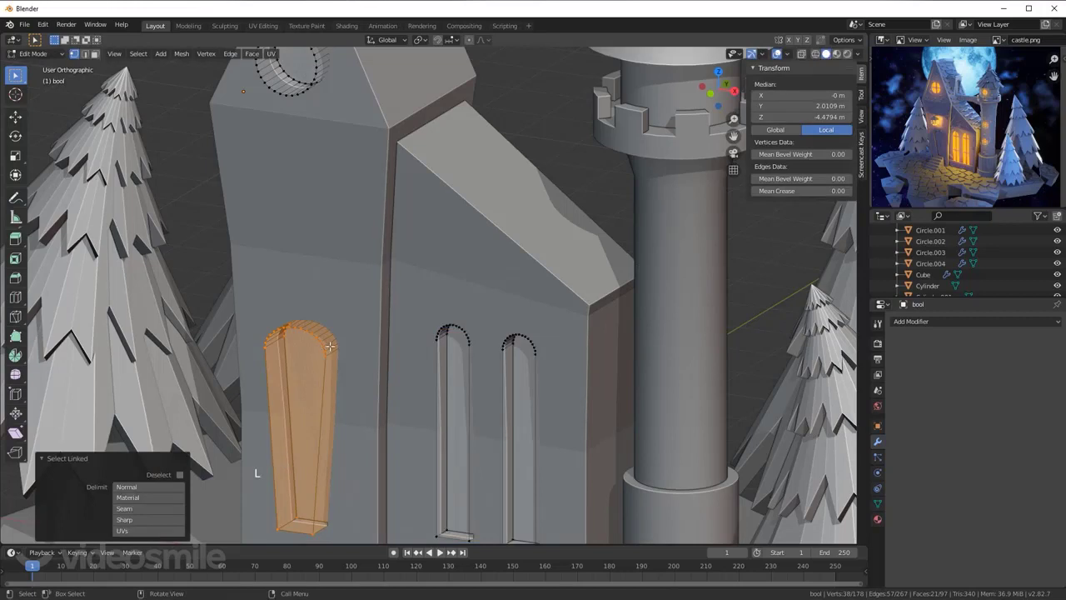
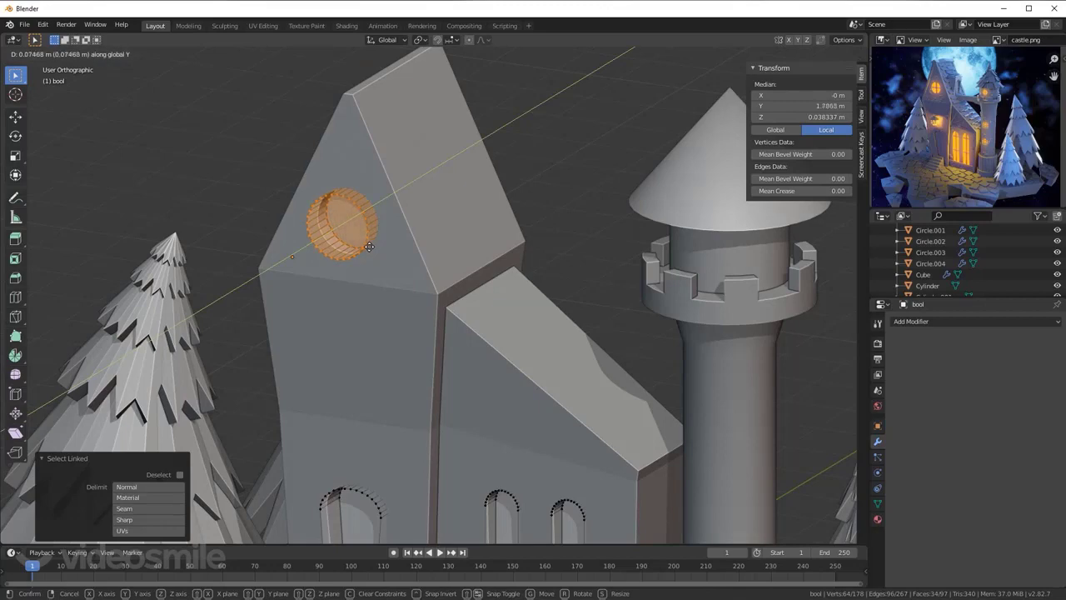
key("alt+a")
Step: Return to Object Mode and orbit the castle to check the recessed windows
scroll("down", 3)
key("Tab")
scroll("down", 3)
middle_click(452, 427)
scroll("down", 3)
middle_click(452, 379)
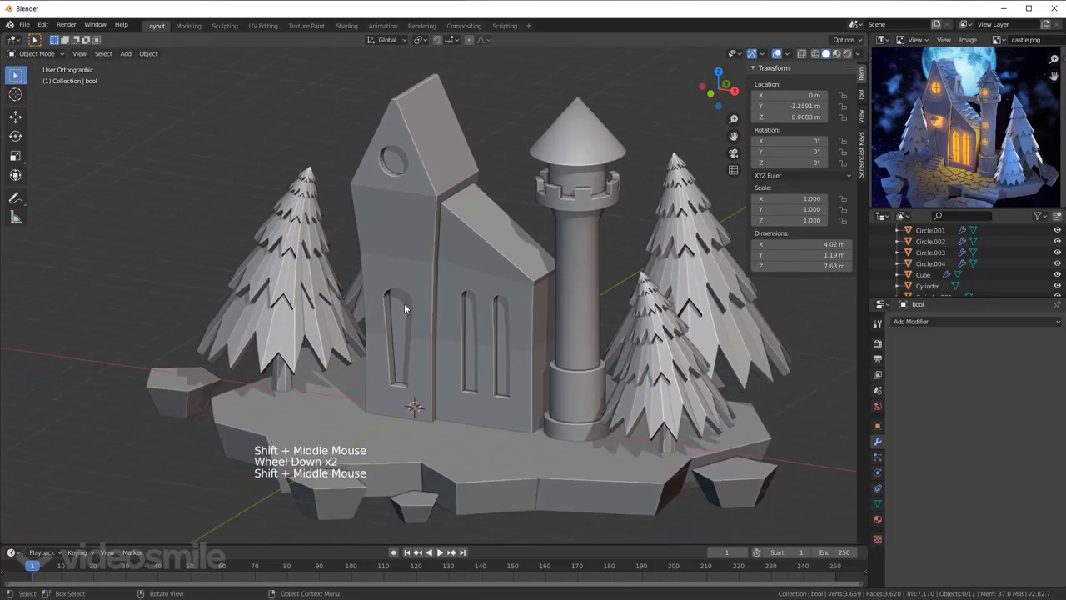
middle_click(413, 333)
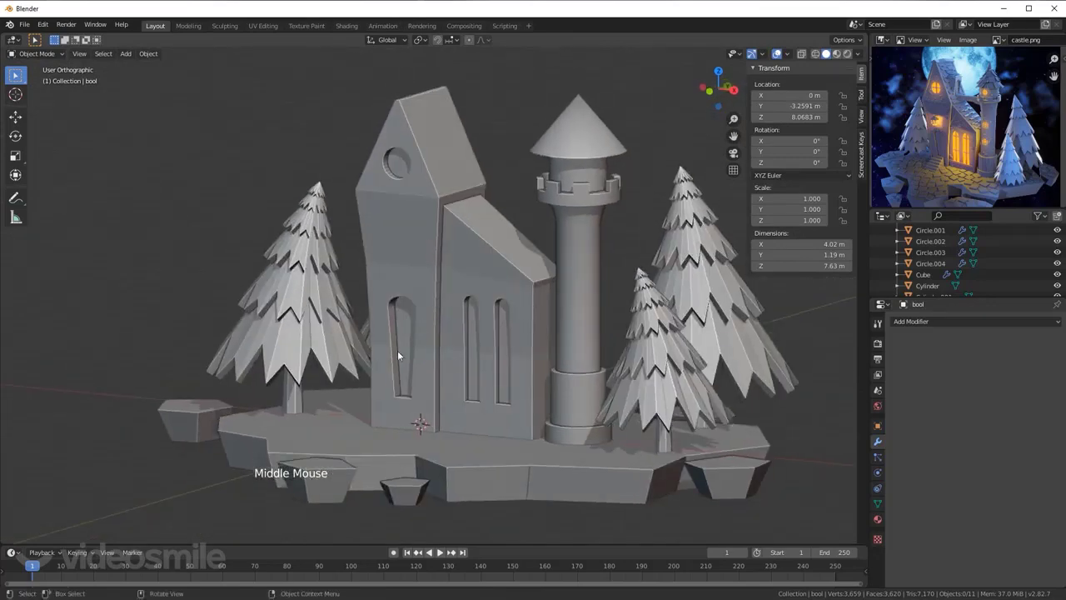
scroll("up", 3)
scroll("down", 3)
scroll("down", 3)
middle_click(442, 358)
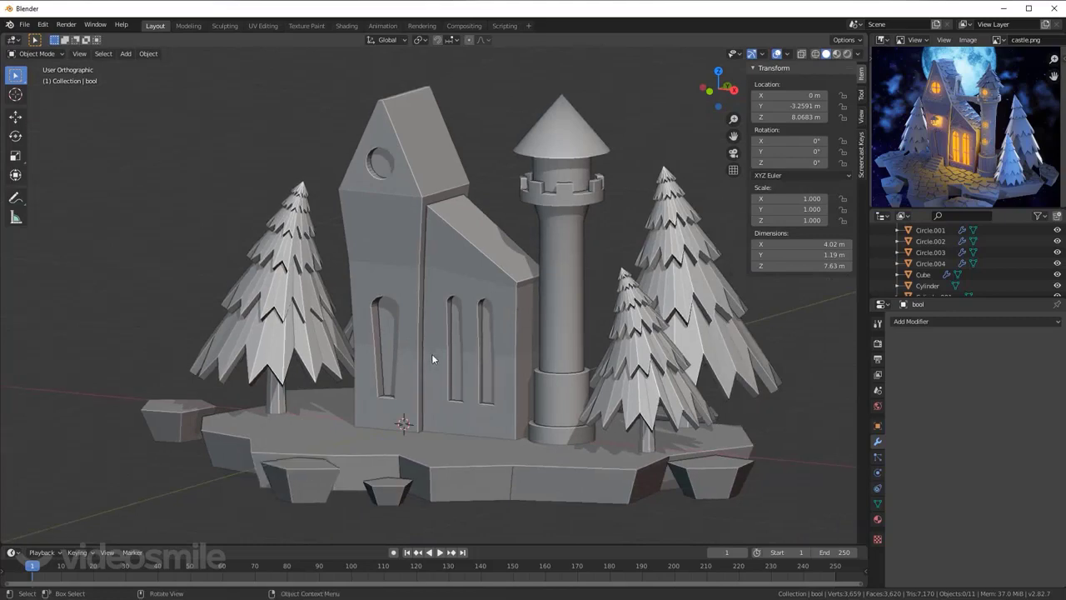
middle_click(414, 352)
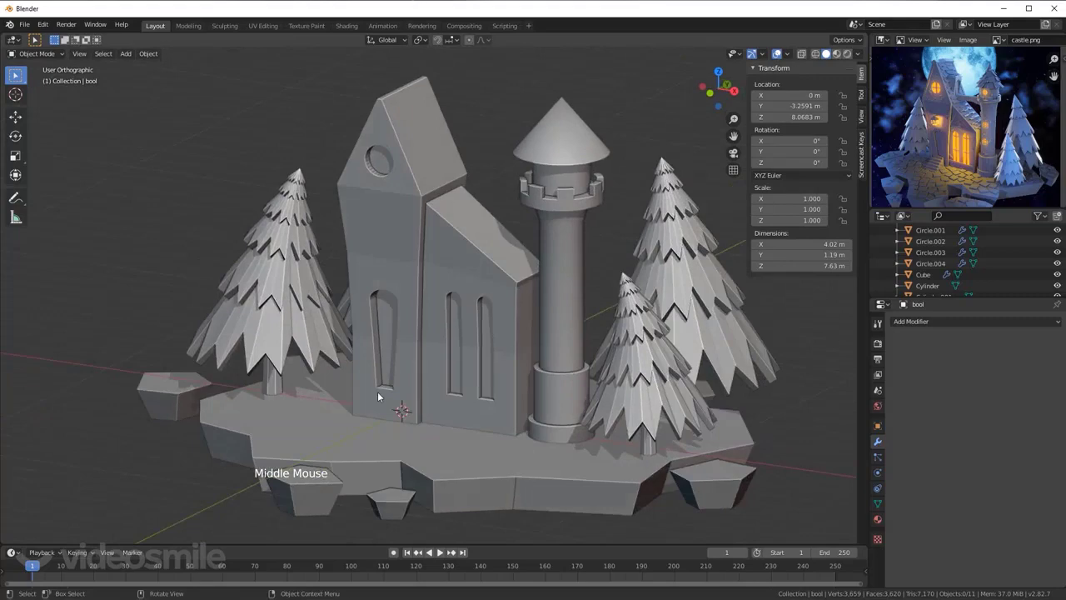
Step: Add a cube and move it to the foot of the arched doorway
key("KP_3")
key("shift+a")
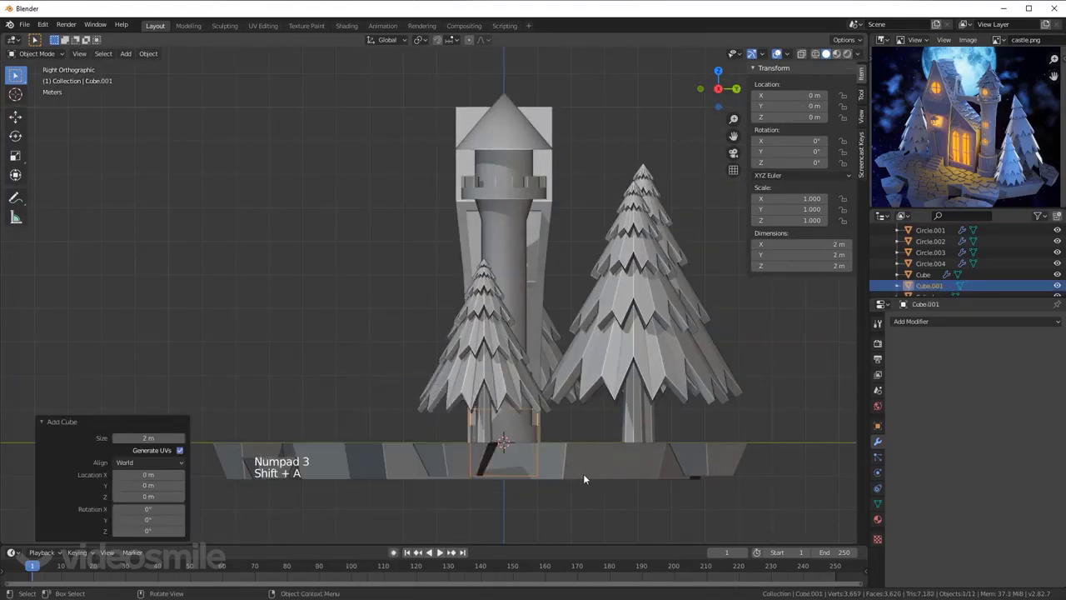
key("g")
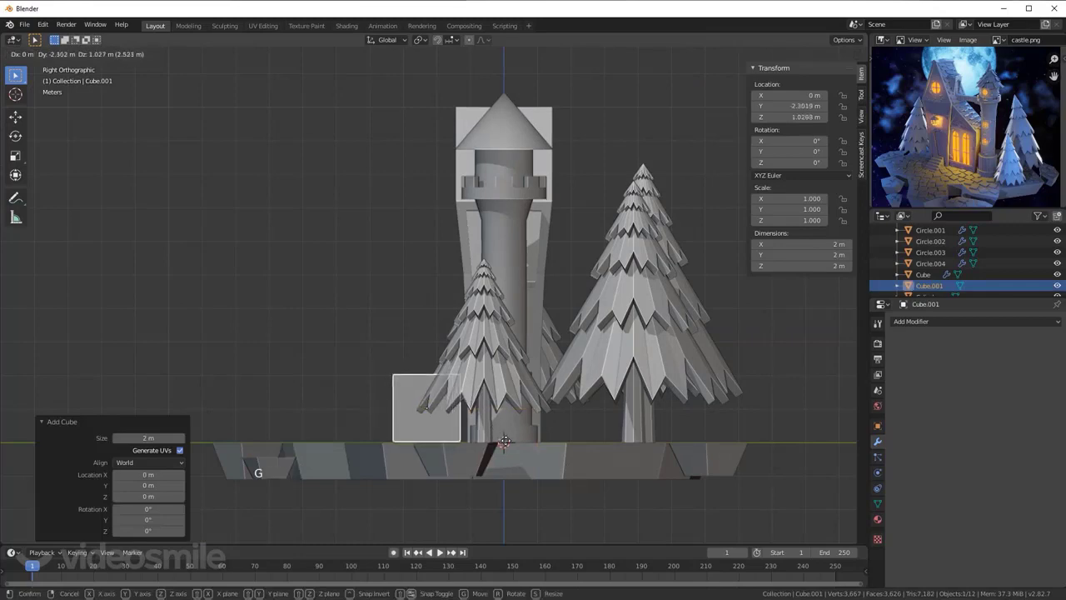
key("KP_1")
scroll("up", 3)
middle_click(429, 380)
Step: In Edit Mode shrink the cube to about half size and narrow it along X
key("Tab")
key("s")
key("g")
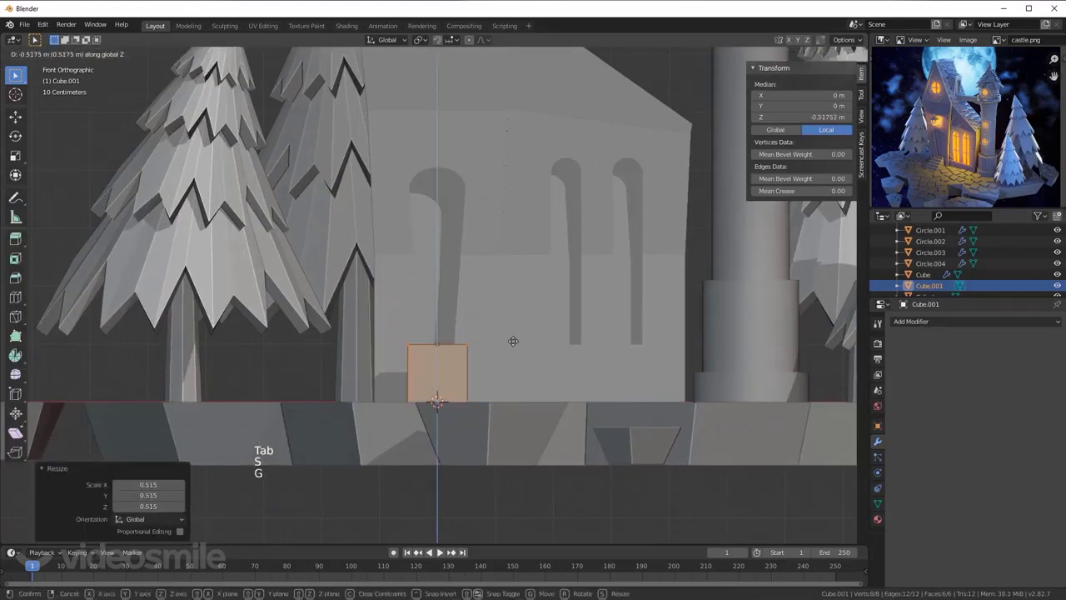
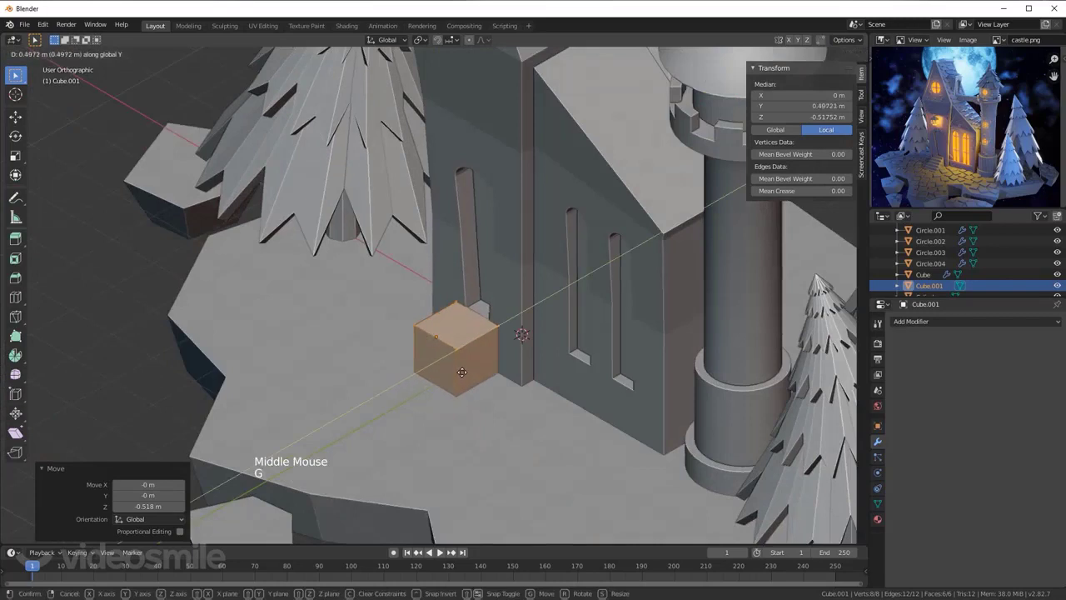
key("s")
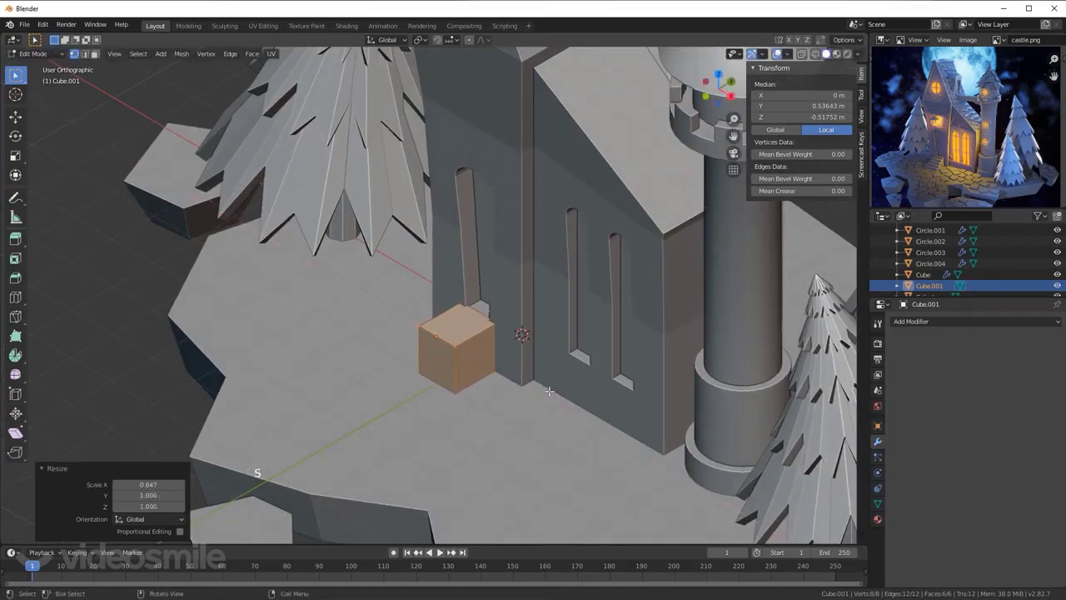
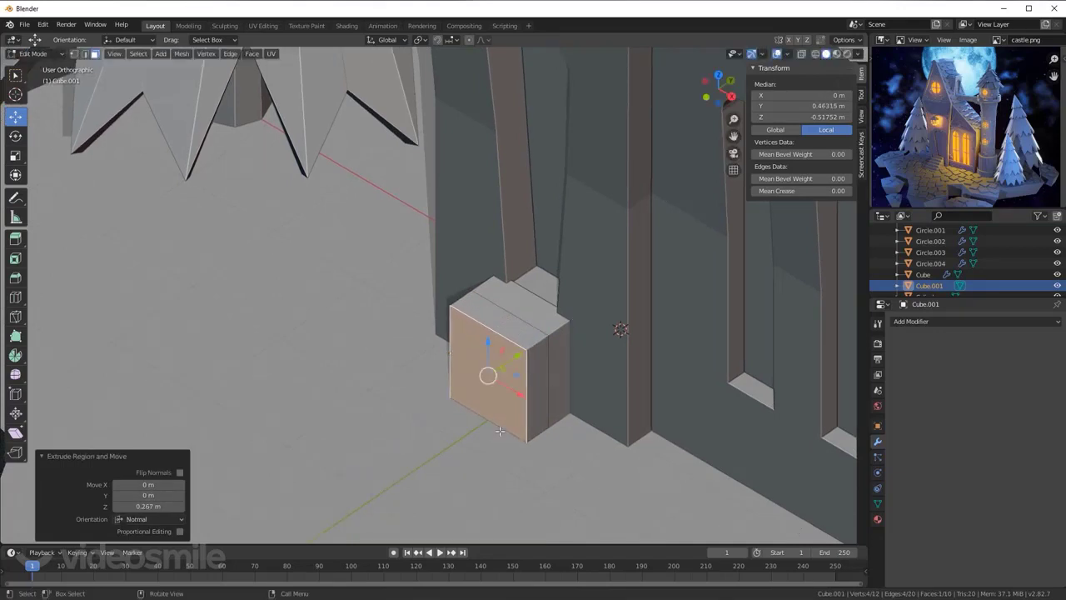
Step: Add three loop cuts across the block and extrude the tiers into descending steps
key("ctrl+r")
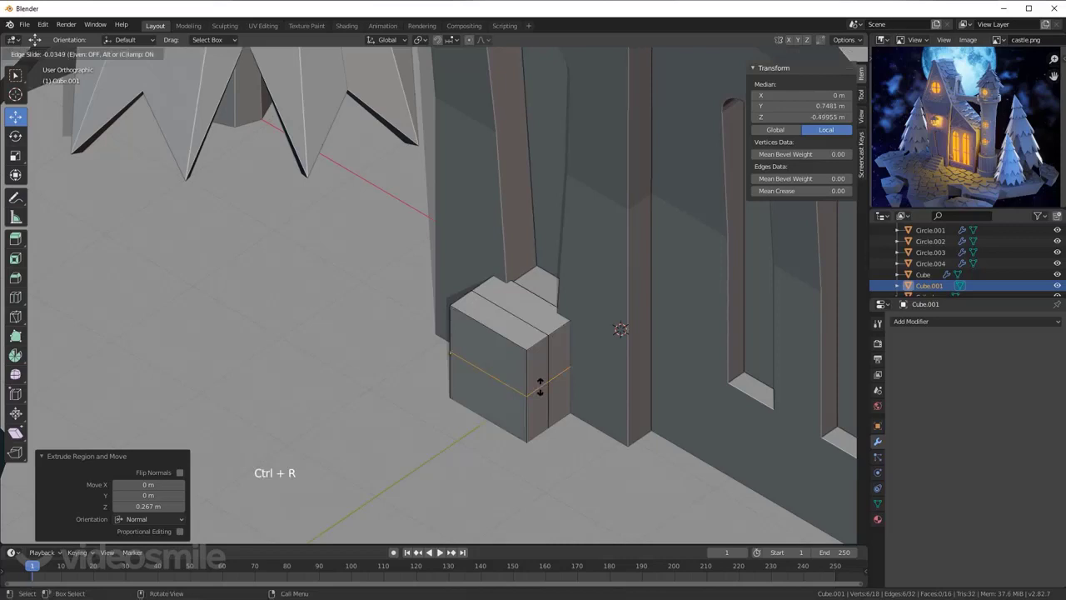
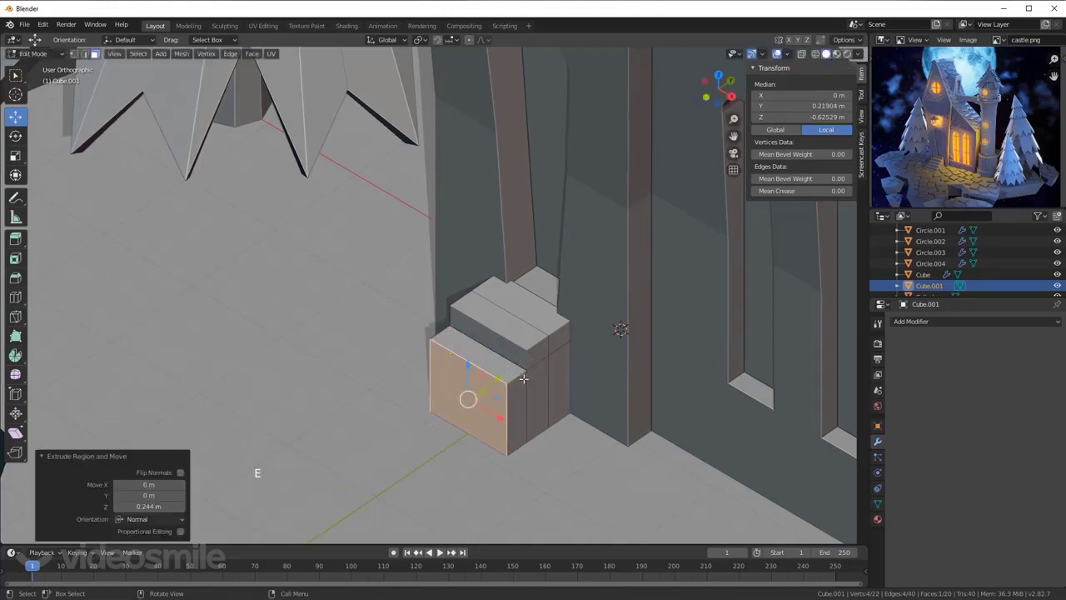
key("ctrl+r")
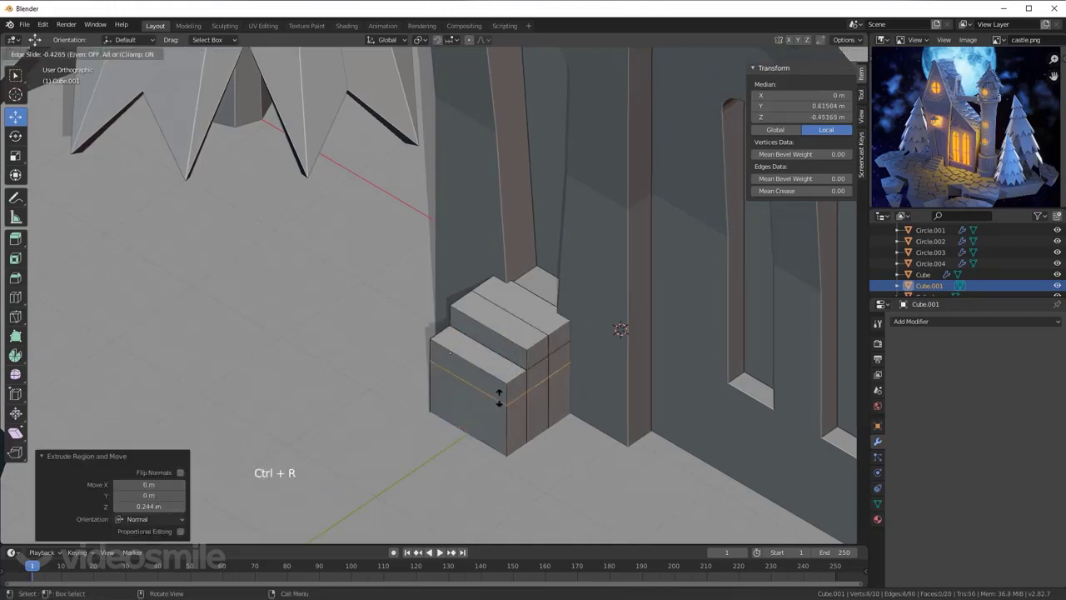
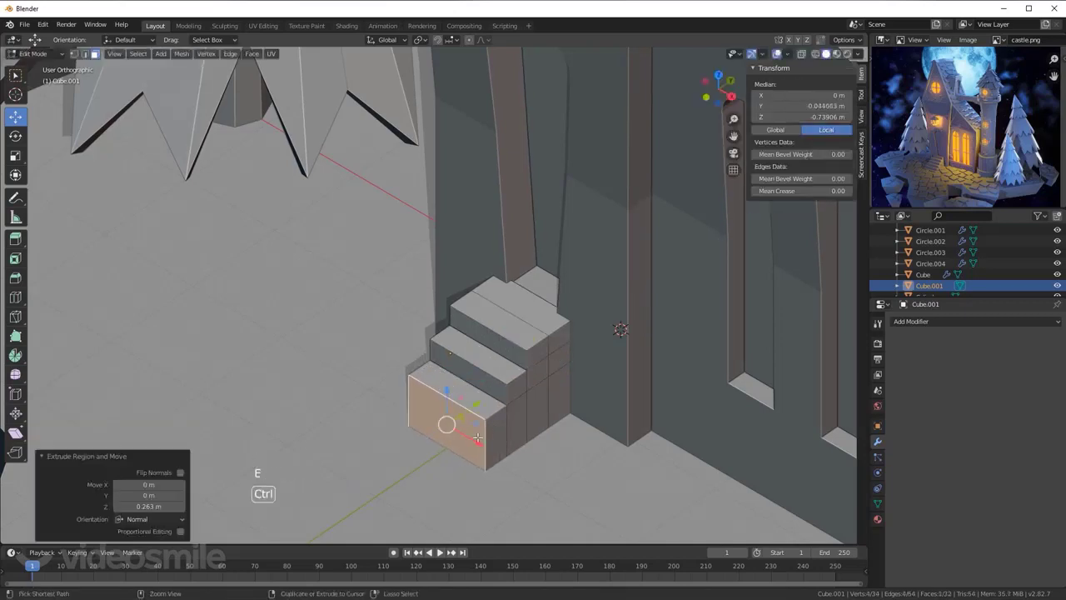
key("ctrl+r")
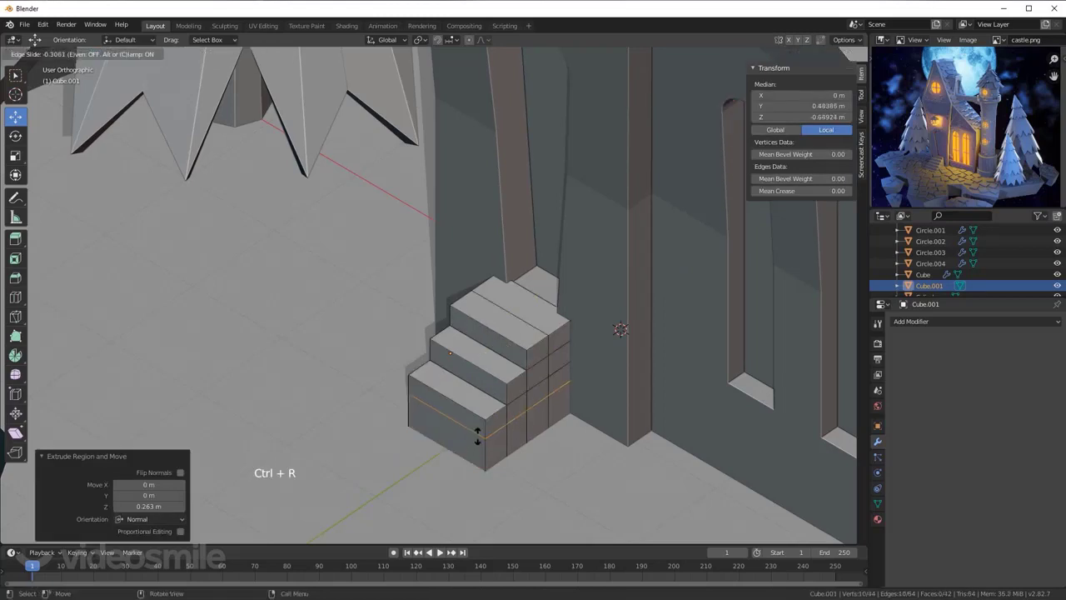
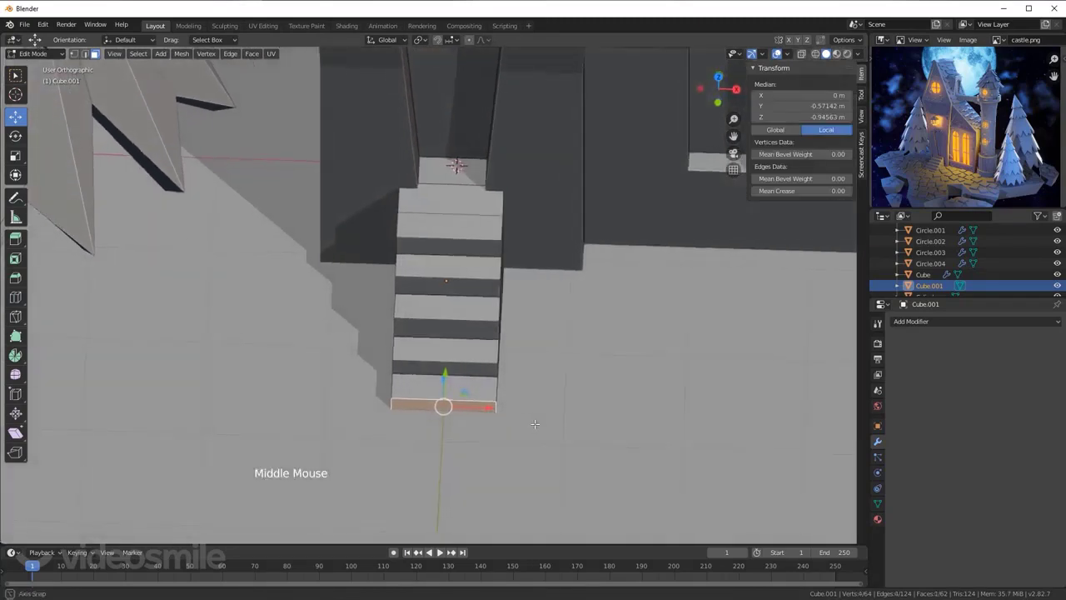
Step: Enable Proportional Editing with Linear falloff and flare the lower steps wider
left_click(474, 49)
left_click(475, 45)
left_click(490, 43)
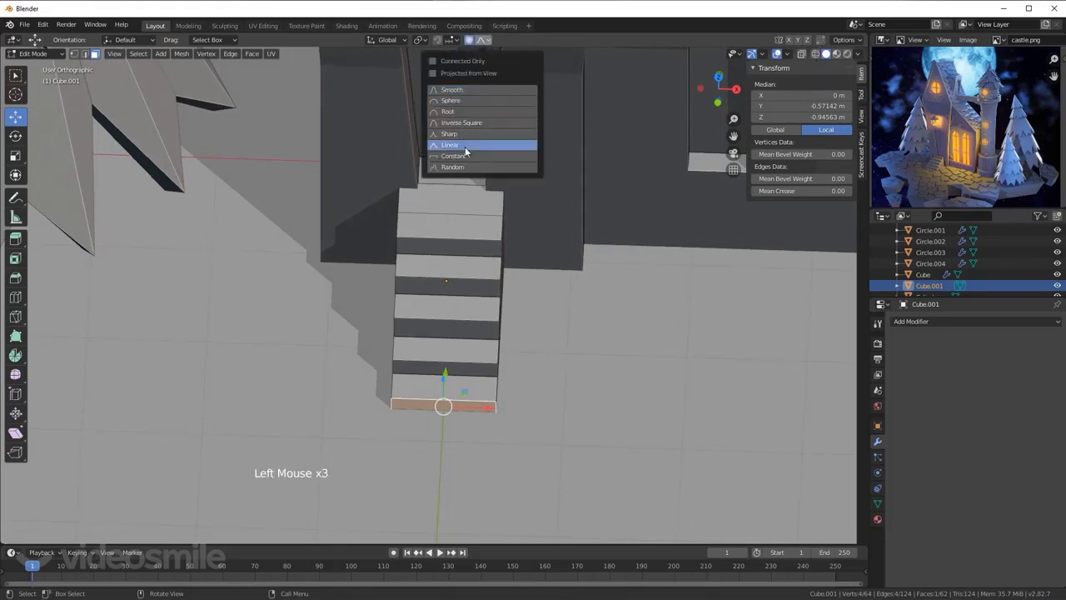
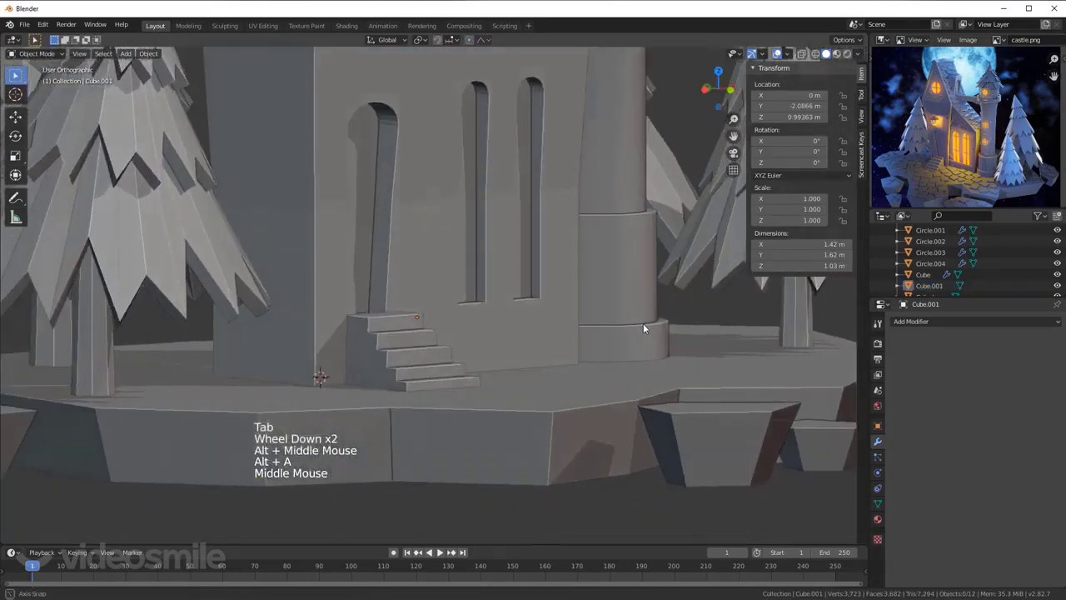
key("Tab")
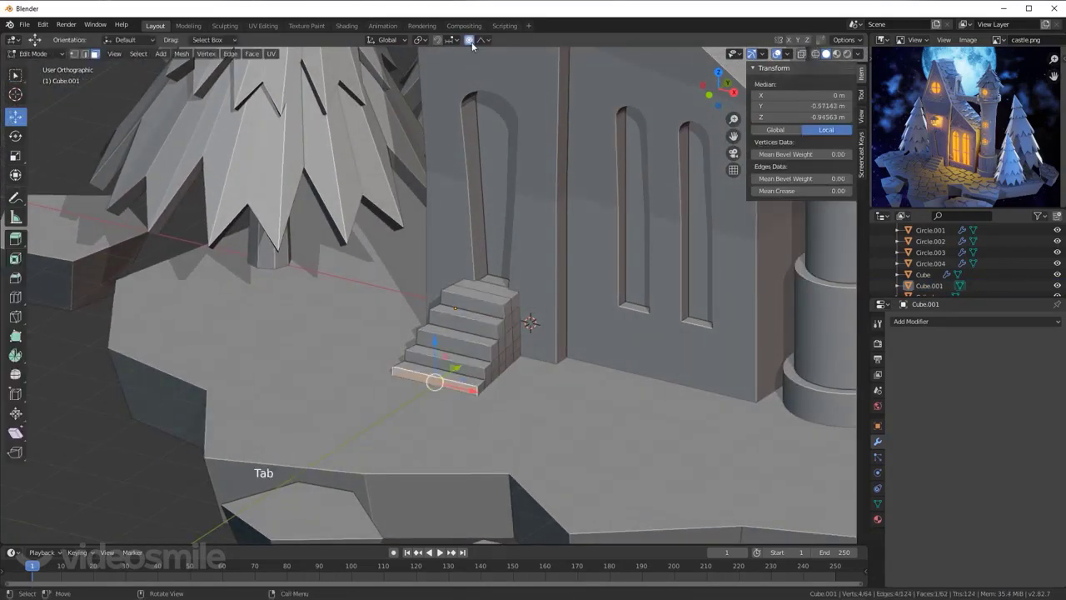
Step: Disable proportional editing, leave Edit Mode and orbit to review the staircase
left_click(474, 42)
key("Tab")
scroll("down", 3)
middle_click(560, 313)
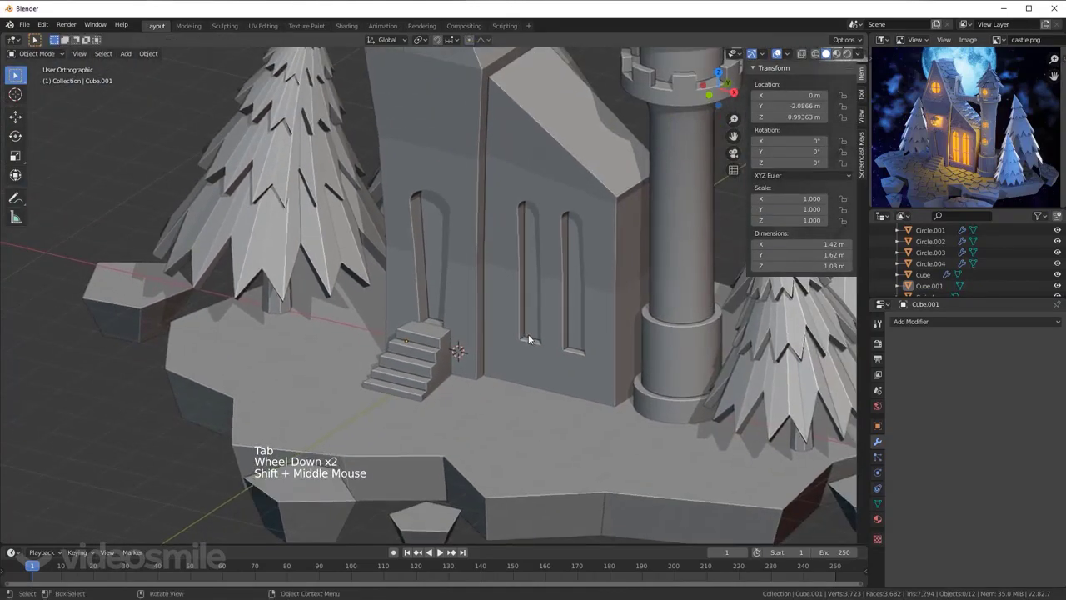
scroll("down", 3)
middle_click(509, 322)
scroll("down", 3)
middle_click(488, 335)
middle_click(498, 334)
middle_click(517, 344)
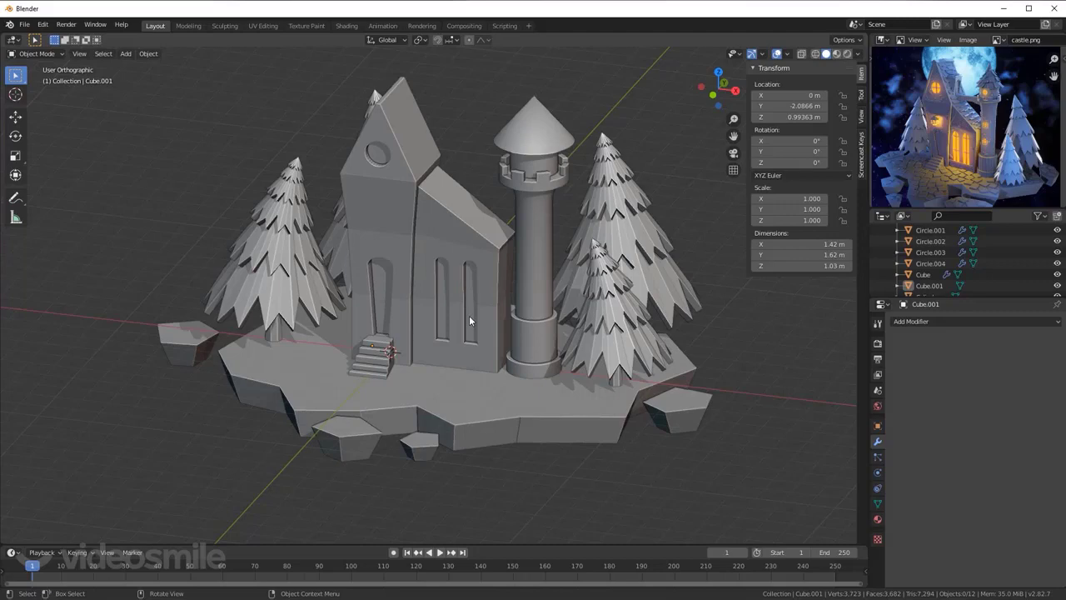
middle_click(464, 334)
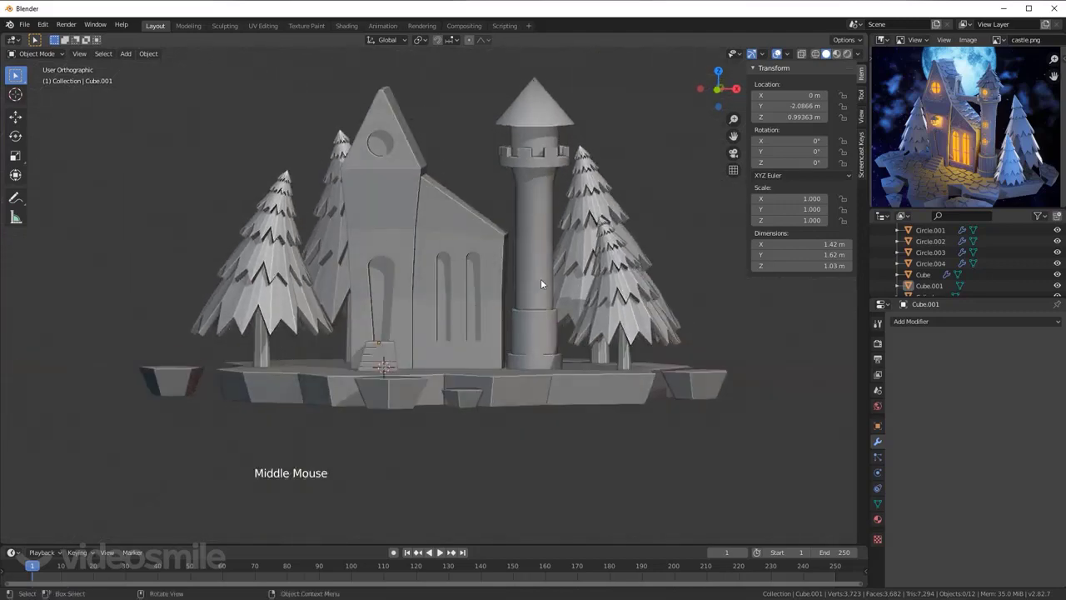
middle_click(515, 296)
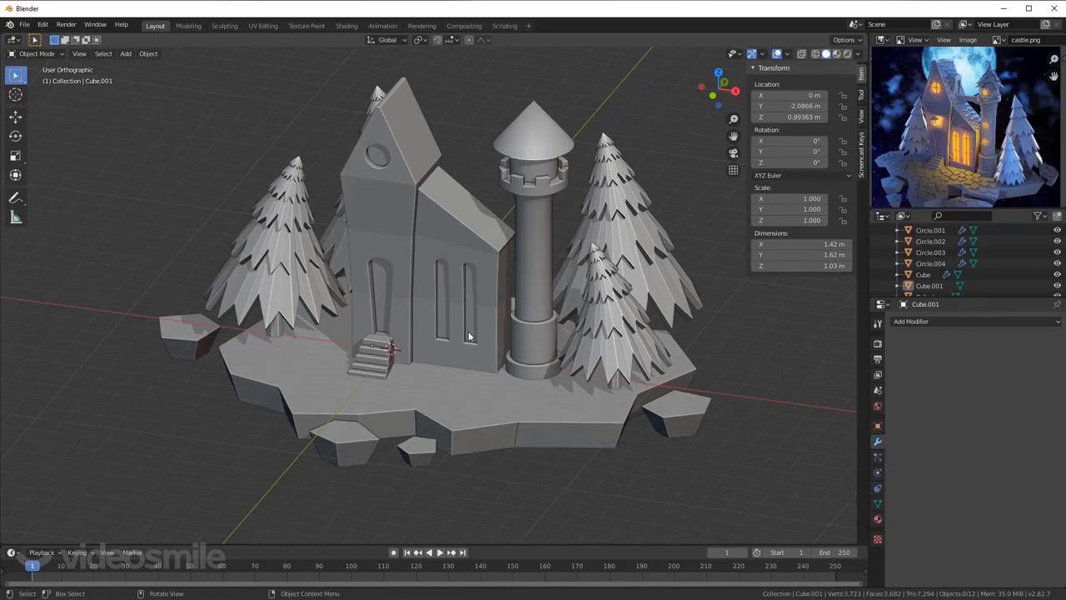
middle_click(480, 331)
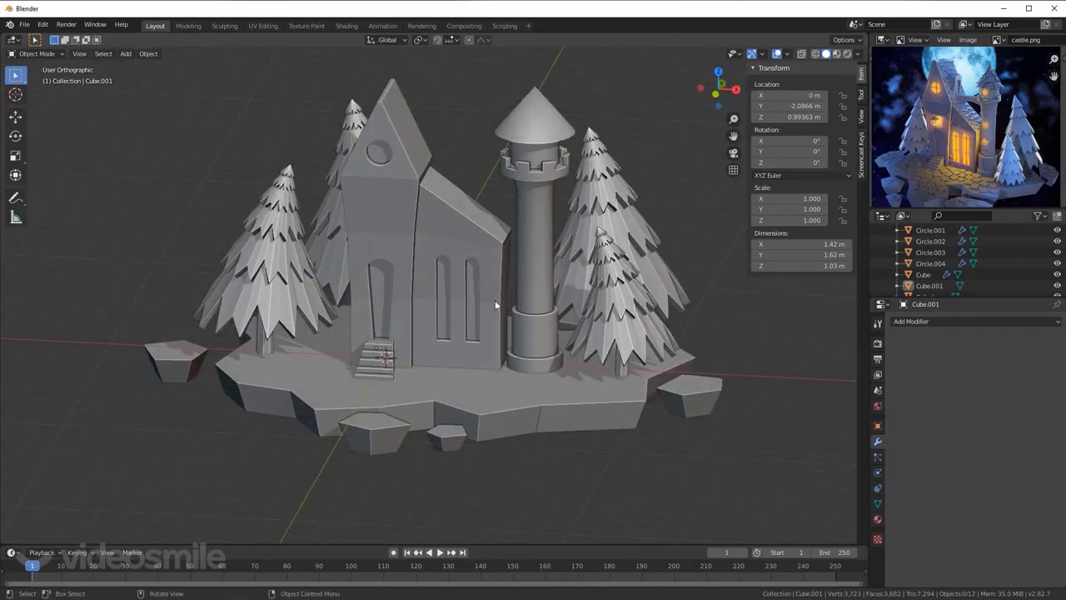
middle_click(486, 317)
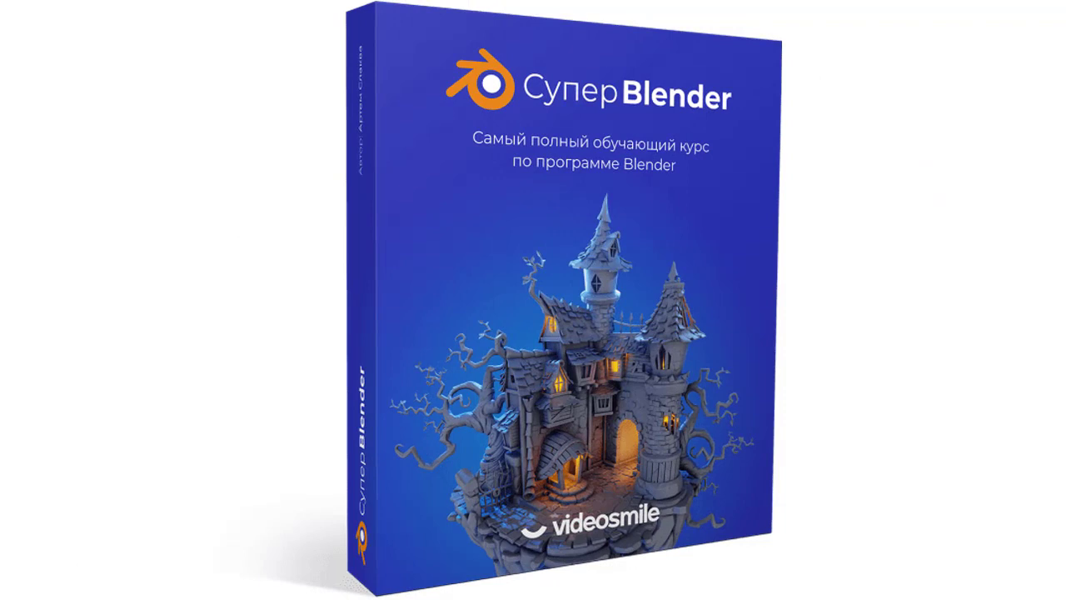